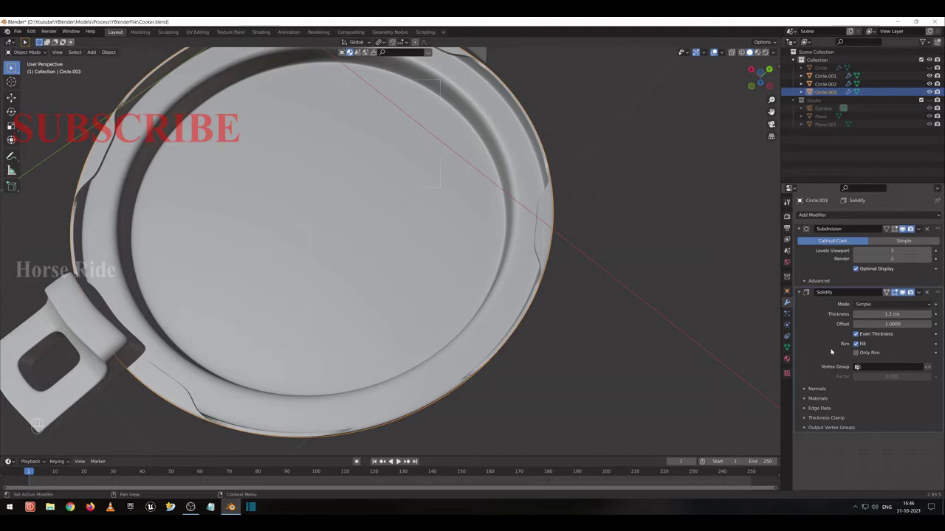
Apply the Solidify thickness to the lid mesh and loop-cut an edge loop beside the rim notch.
{"action": "key", "text": "ctrl+a"}
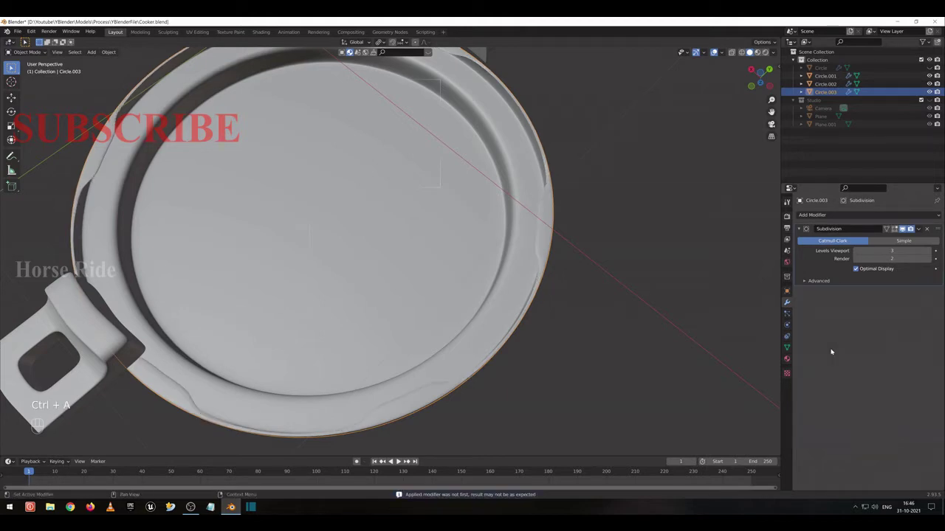
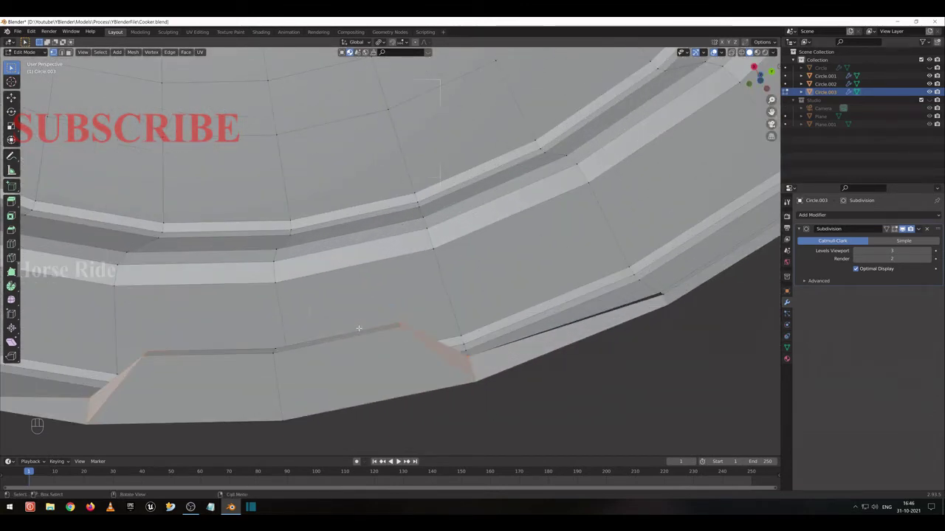
{"action": "key", "text": "ctrl+r"}
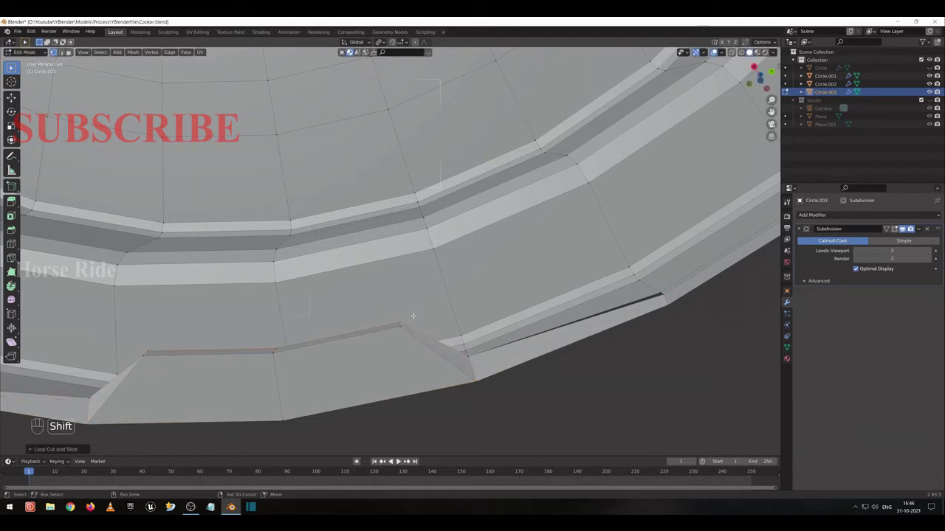
{"action": "key", "text": "ctrl+r"}
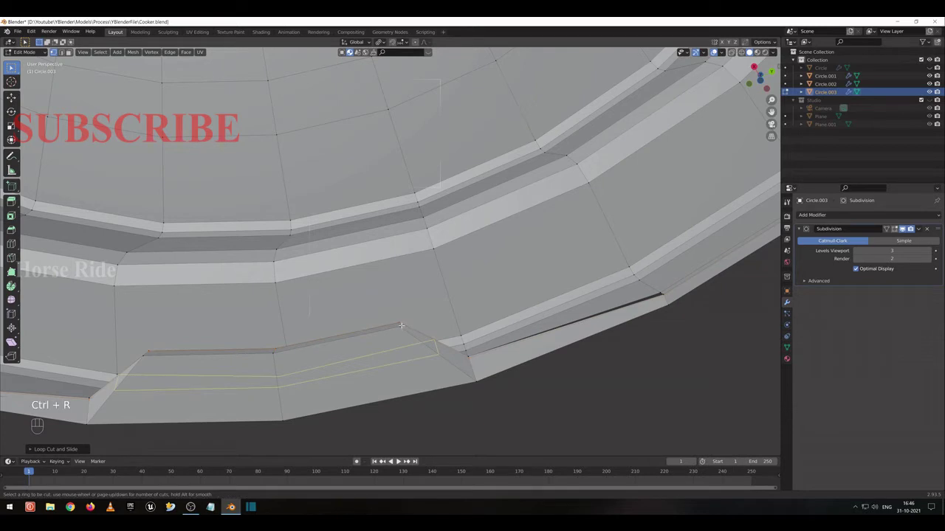
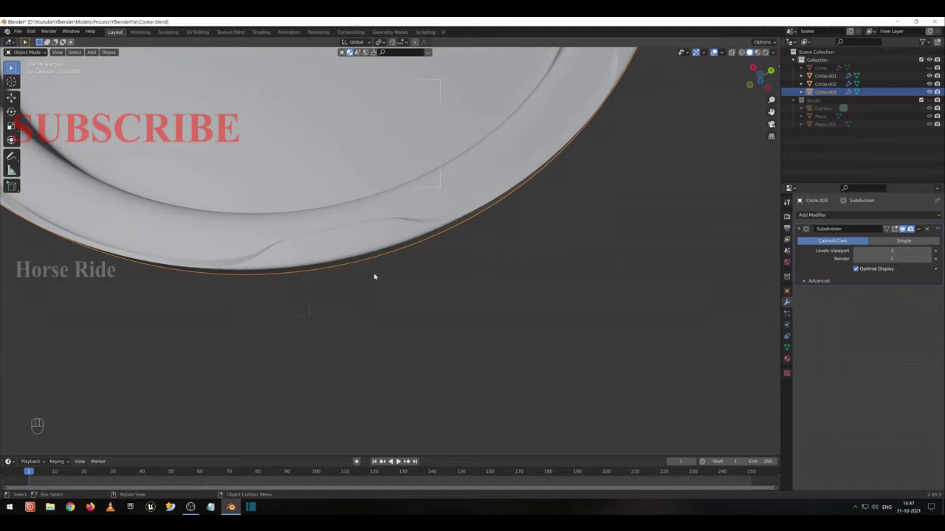
Enter Edit Mode on the lid and select the notch vertices using see-through X-ray display.
{"action": "key", "text": "Tab"}
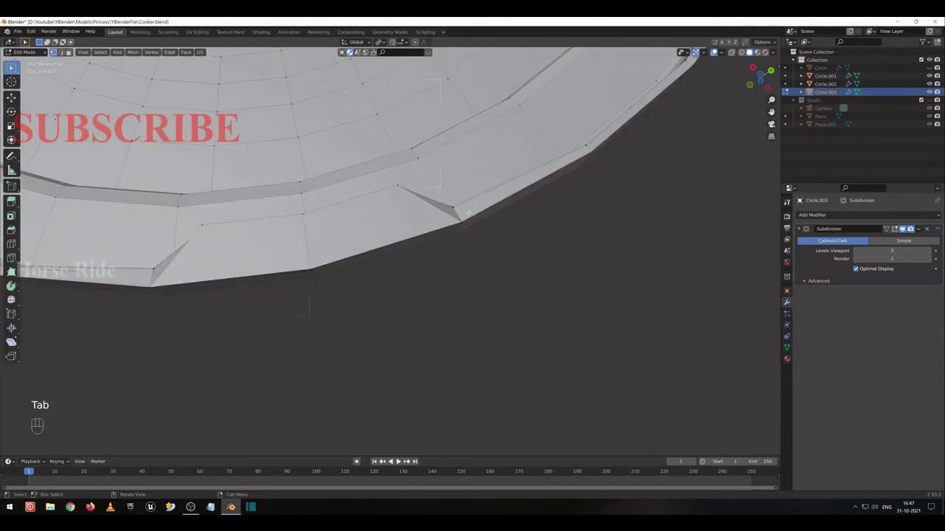
{"action": "key", "text": "2"}
{"action": "key", "text": "2"}
{"action": "left_click", "coordinate": [72, 51]}
{"action": "left_click", "coordinate": [73, 52]}
{"action": "key", "text": "shift+z"}
{"action": "left_click", "coordinate": [72, 52]}
{"action": "left_click", "coordinate": [72, 52]}
{"action": "left_click", "coordinate": [15, 67]}
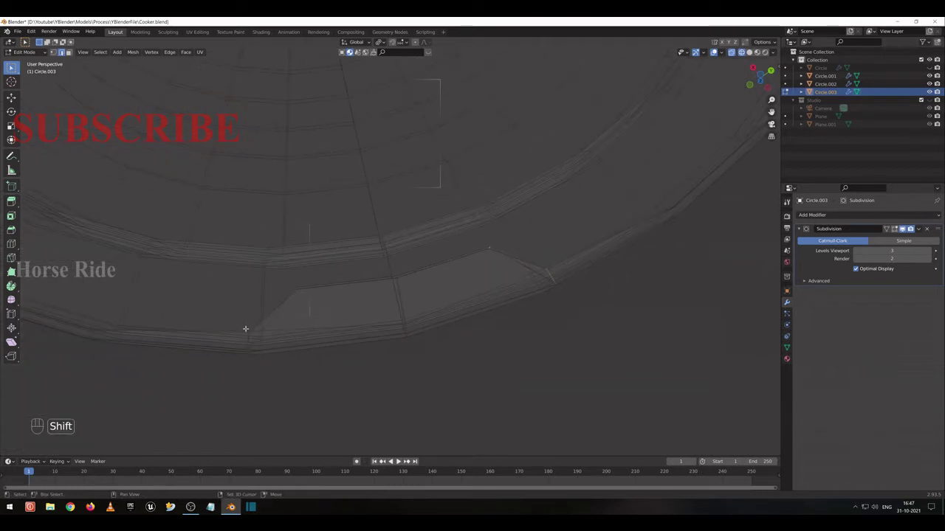
{"action": "key", "text": "ctrl+z"}
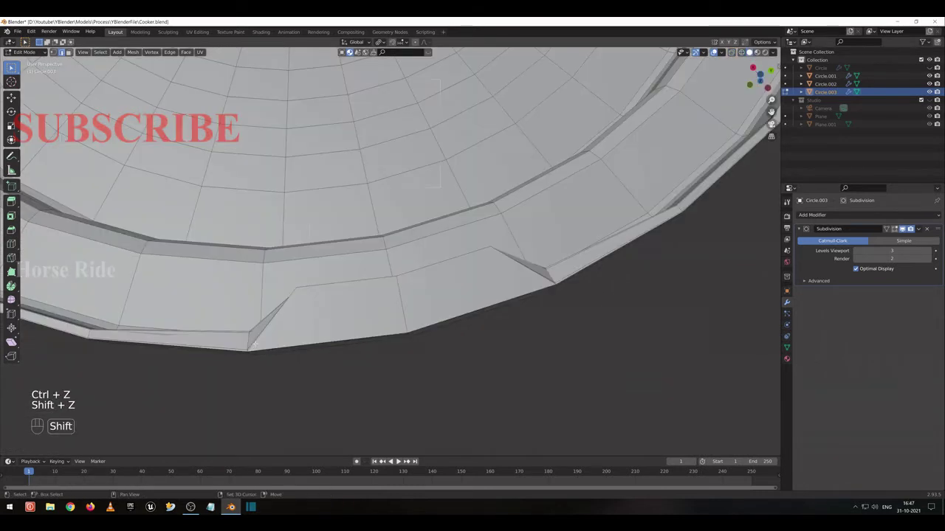
Orbit around the rim notch to inspect its angled corner from several angles.
{"action": "left_click", "coordinate": [72, 52]}
{"action": "middle_click", "coordinate": [72, 51]}
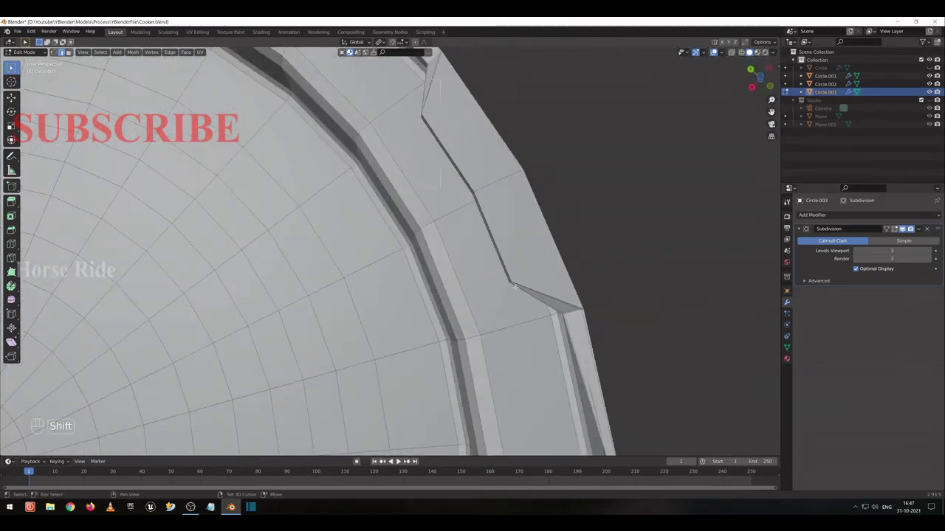
{"action": "left_click", "coordinate": [73, 52]}
{"action": "key", "text": "ctrl+z"}
{"action": "middle_click", "coordinate": [72, 52]}
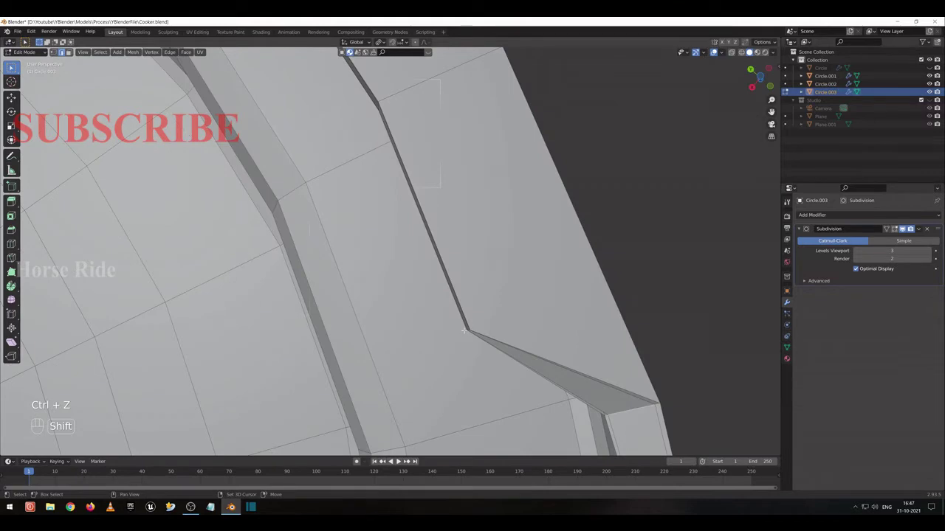
{"action": "left_click", "coordinate": [15, 66]}
{"action": "key", "text": "ctrl+z"}
{"action": "left_click_drag", "start_coordinate": [15, 67], "coordinate": [15, 67]}
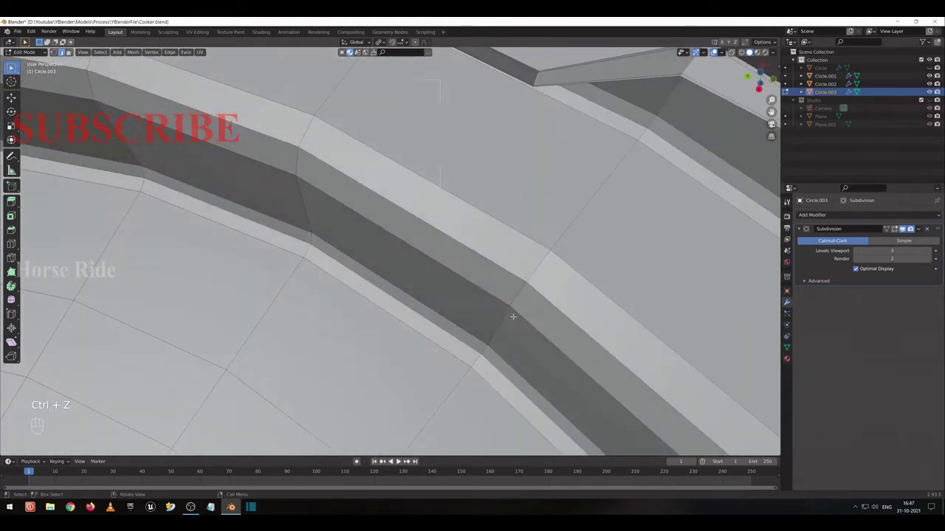
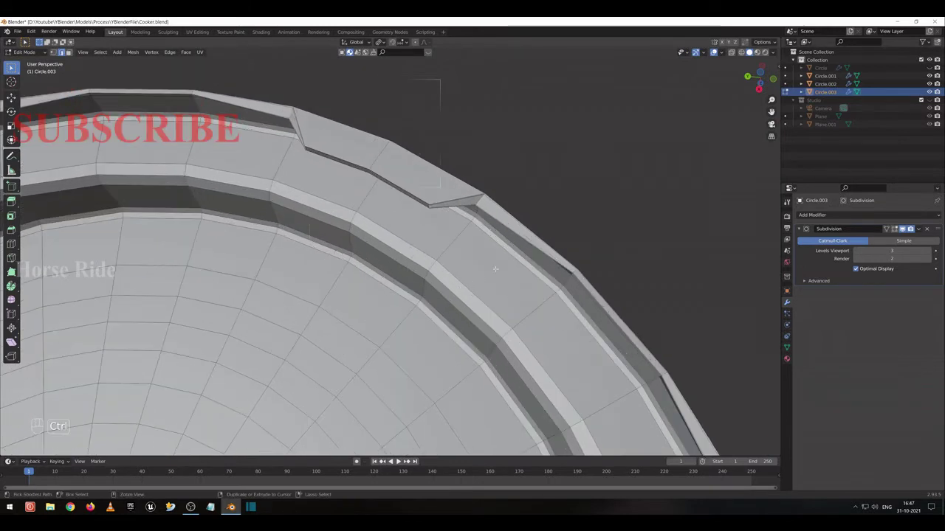
Loop-cut across the rim notch and scale the new loop slightly inward for a rounded dip.
{"action": "key", "text": "ctrl+b"}
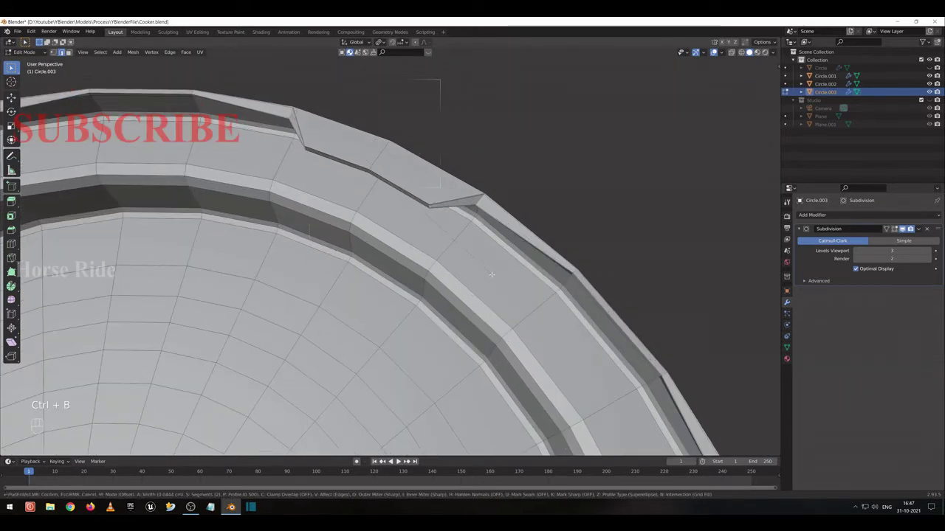
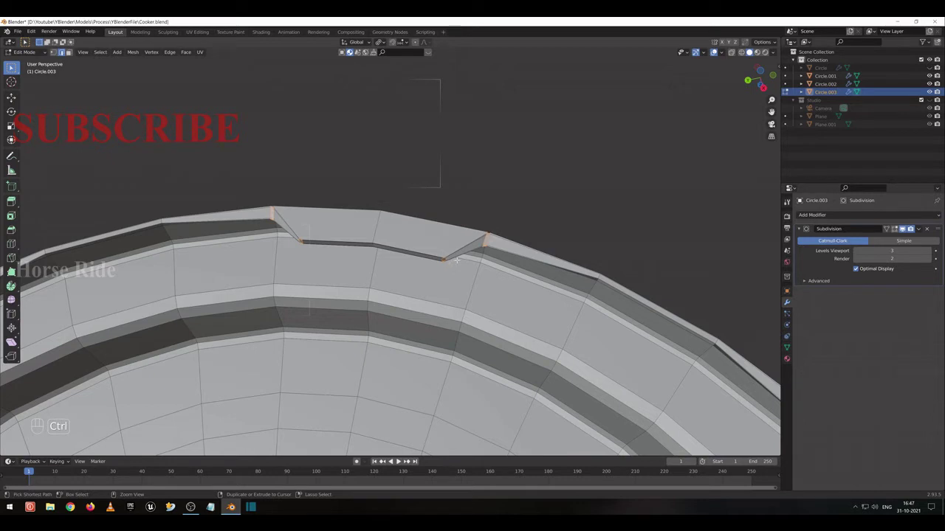
{"action": "key", "text": "ctrl+z"}
{"action": "key", "text": "ctrl+r"}
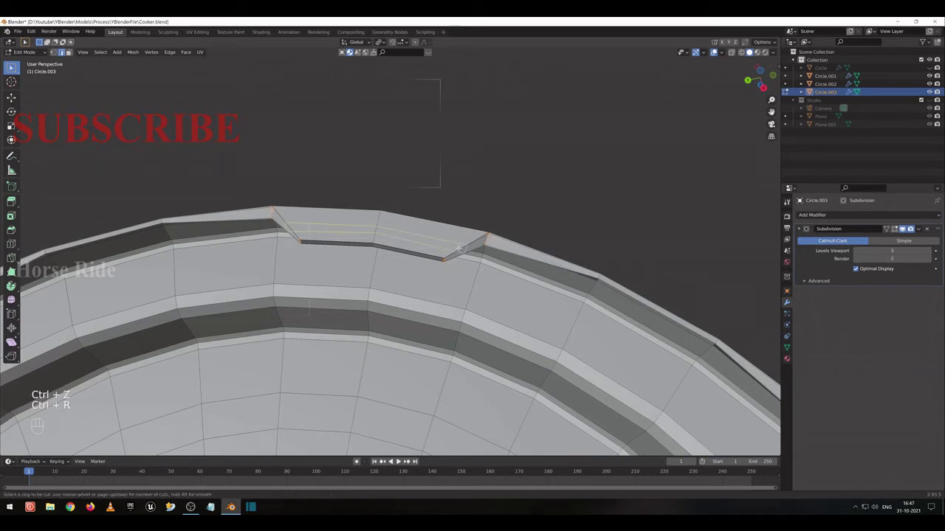
{"action": "key", "text": "s"}
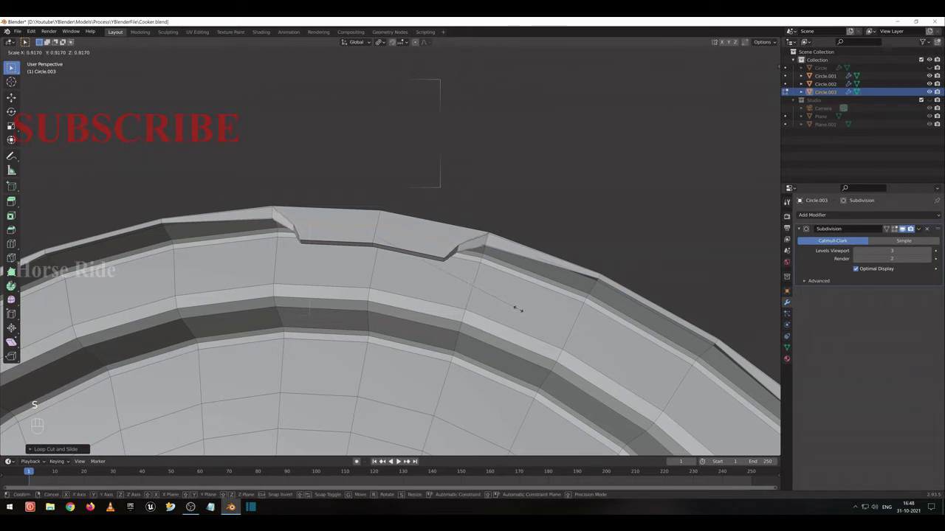
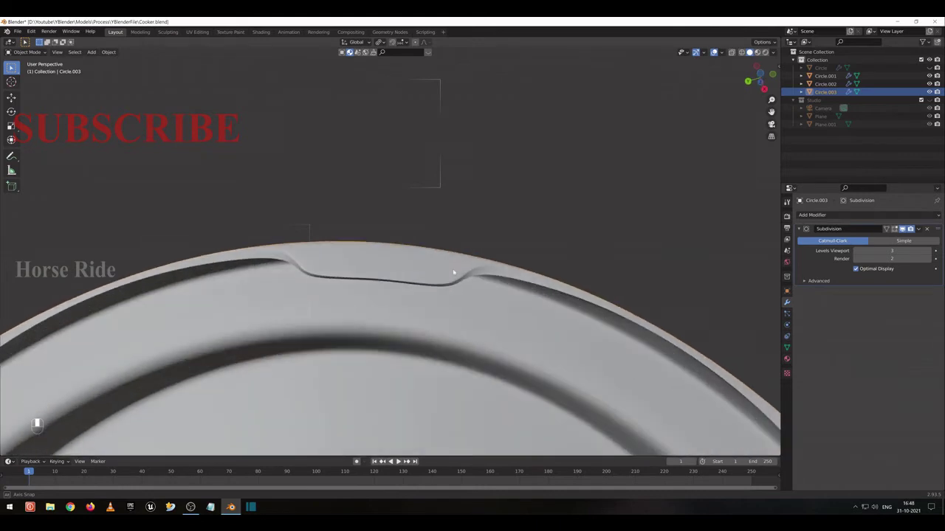
Re-enter Edit Mode on the lid and dismiss the Edge context menu to rework the notch.
{"action": "middle_click", "coordinate": [486, 265]}
{"action": "key", "text": "Tab"}
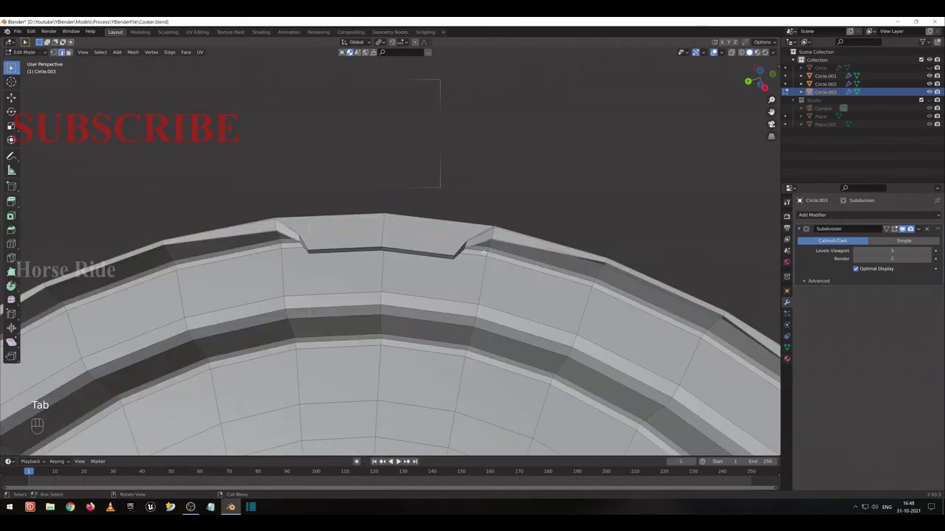
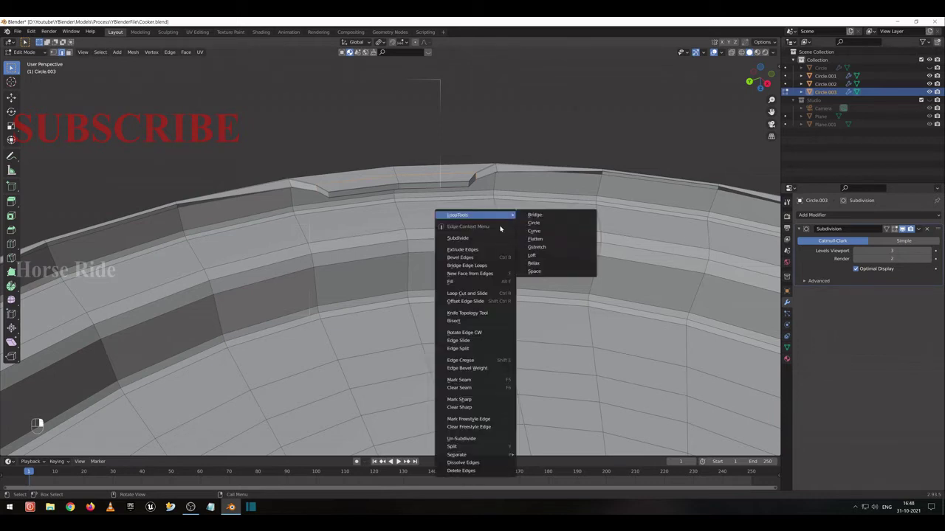
{"action": "key", "text": "ctrl+z"}
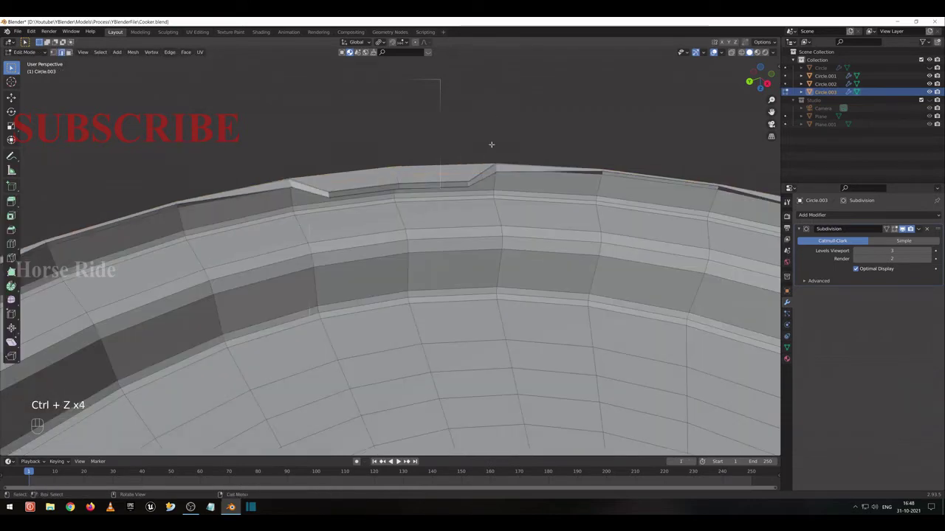
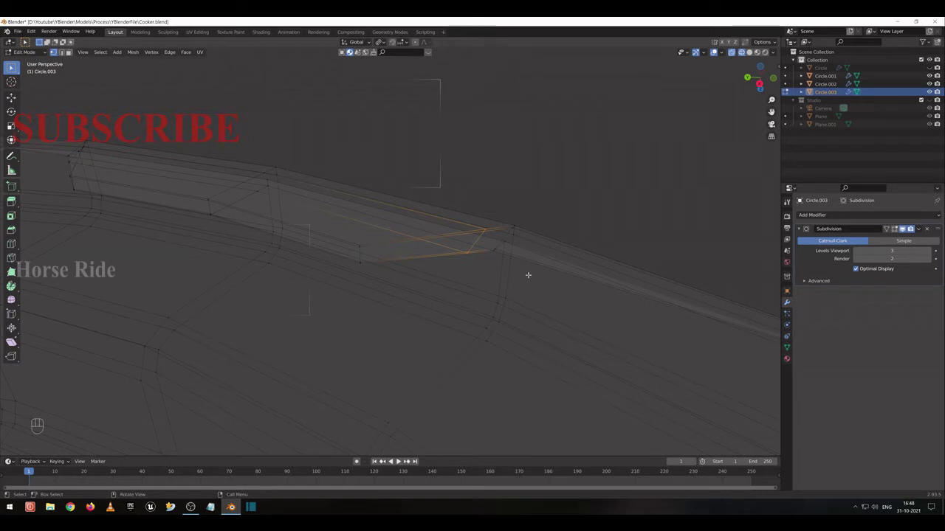
Return to solid display and scale the selected notch vertices to 0 along Y so the edge runs straight.
{"action": "key", "text": "s"}
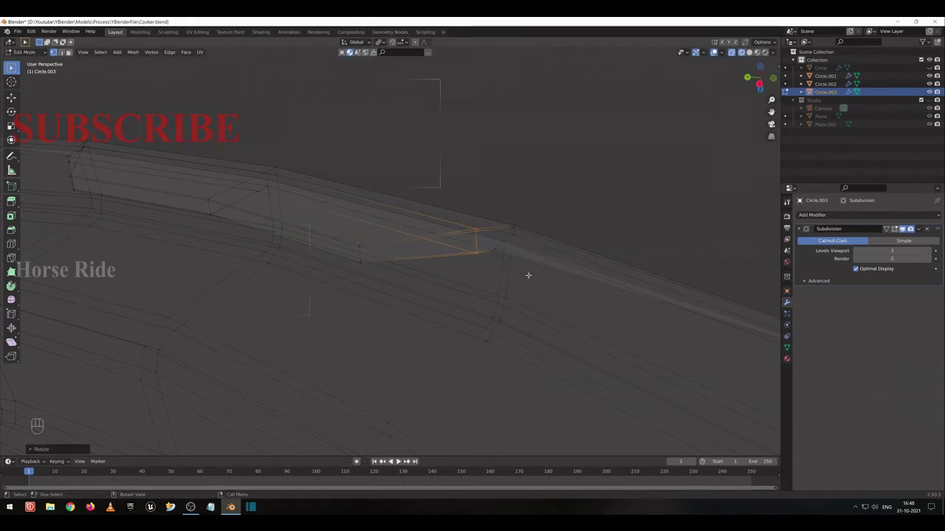
{"action": "key", "text": "shift+z"}
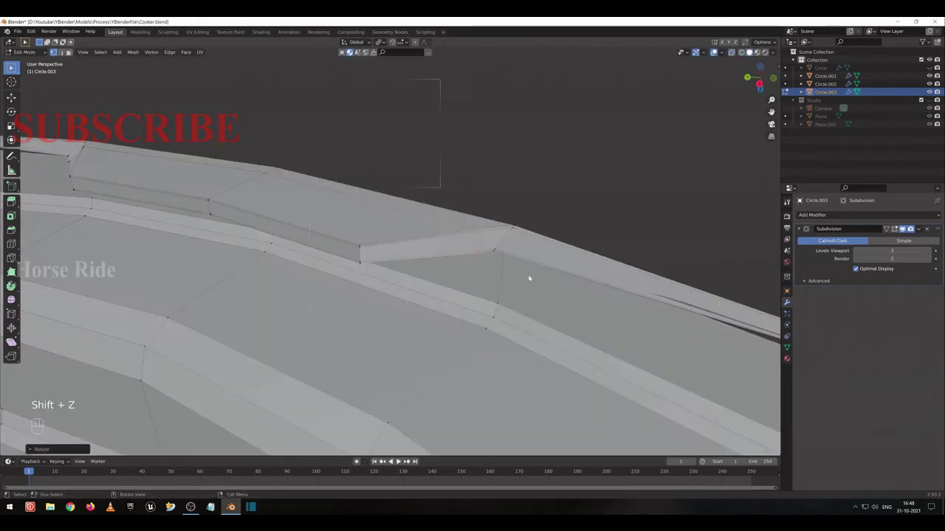
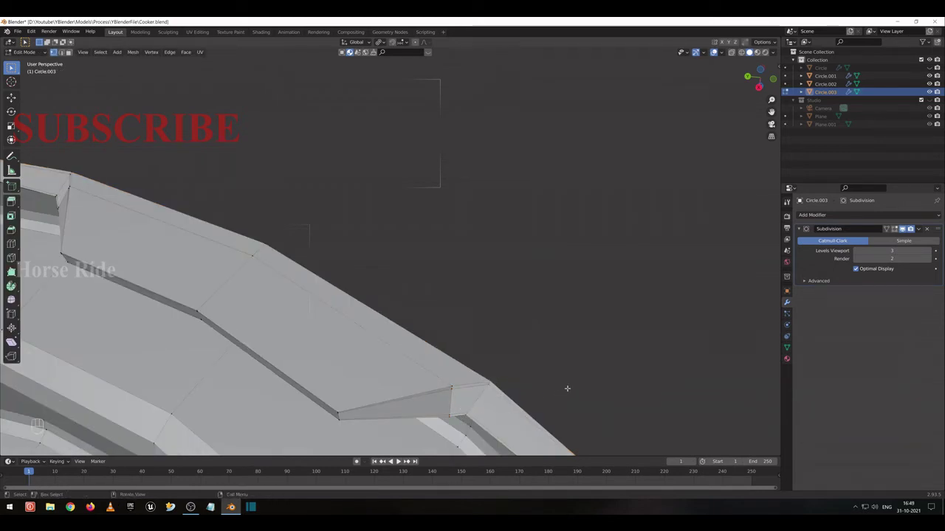
{"action": "key", "text": "s"}
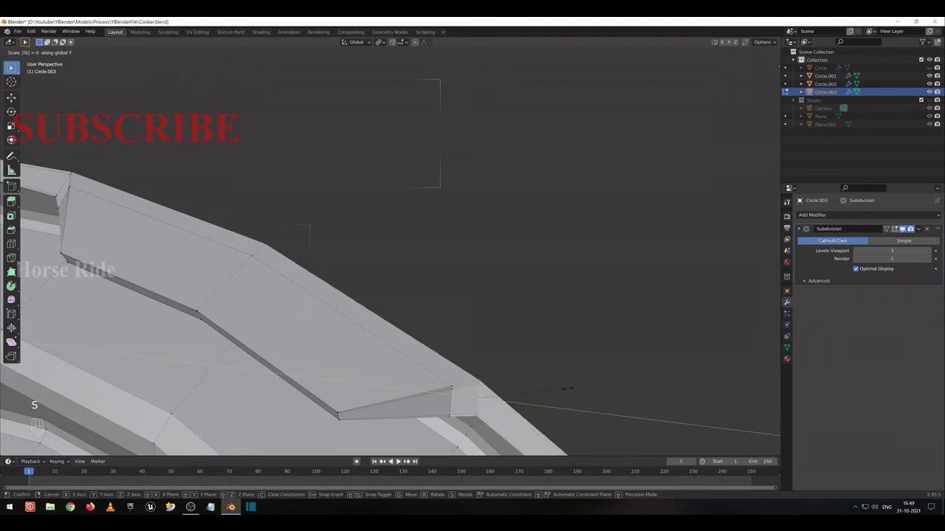
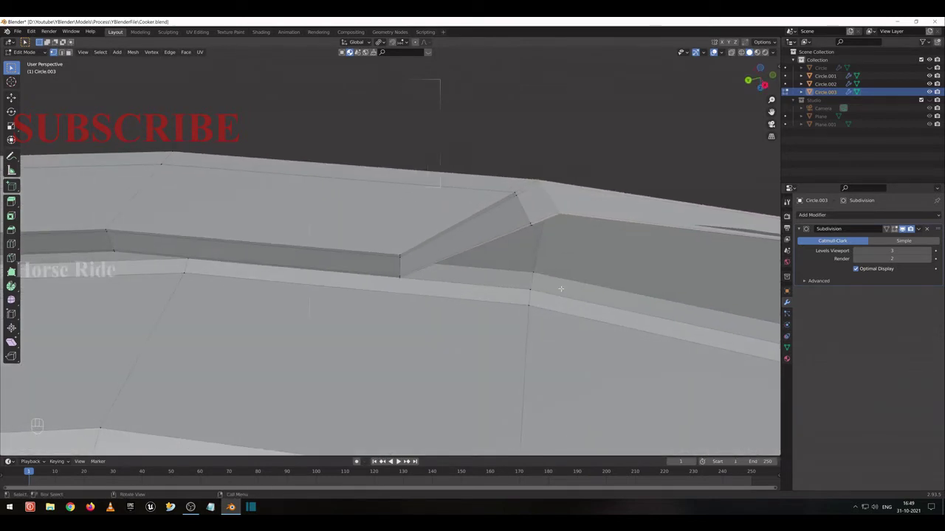
{"action": "key", "text": "s"}
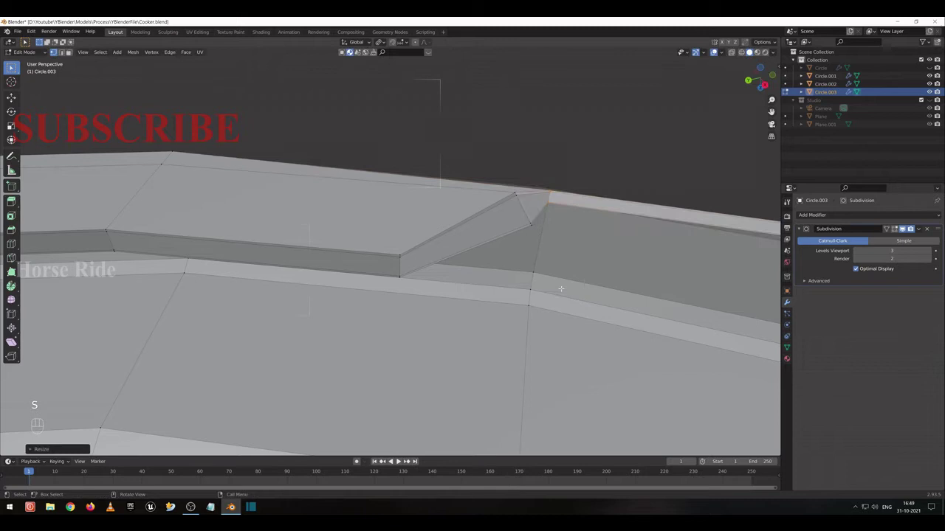
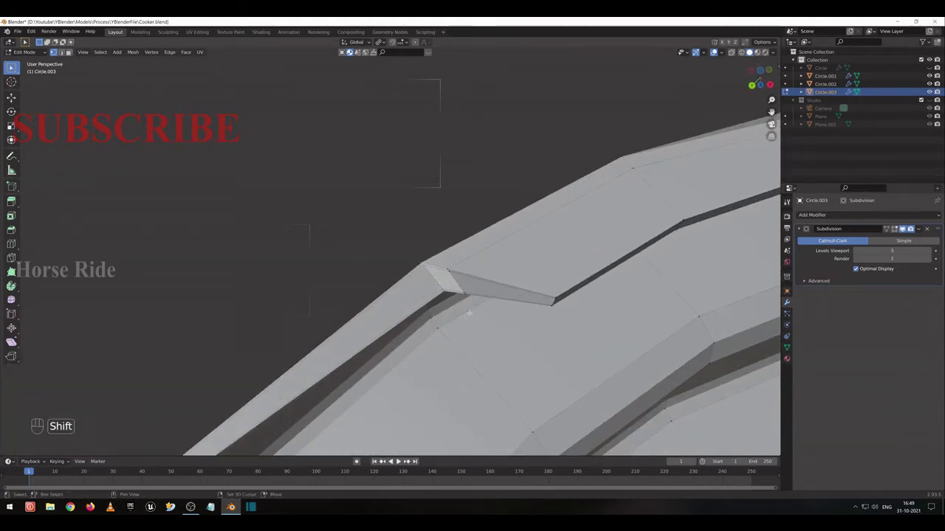
Scale the stray notch vertices to 0 along X and then along Y to line them up.
{"action": "key", "text": "s"}
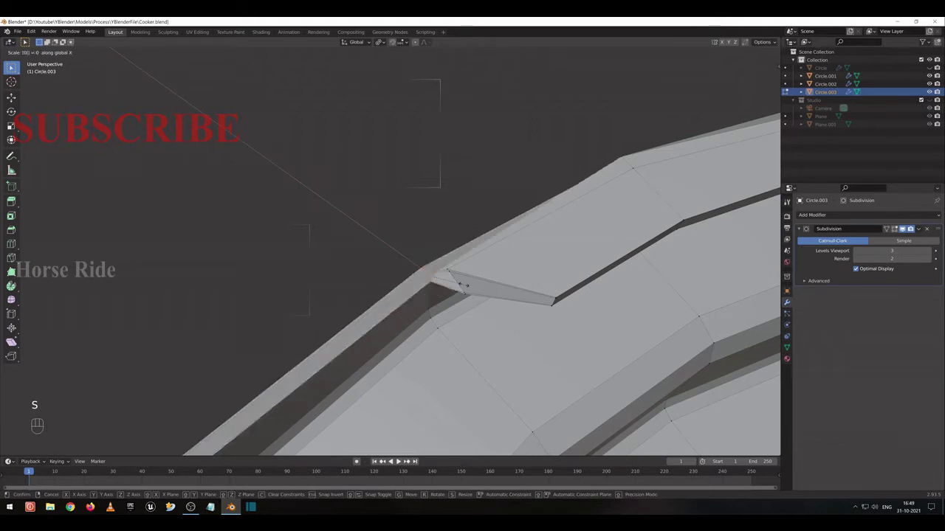
{"action": "key", "text": "s"}
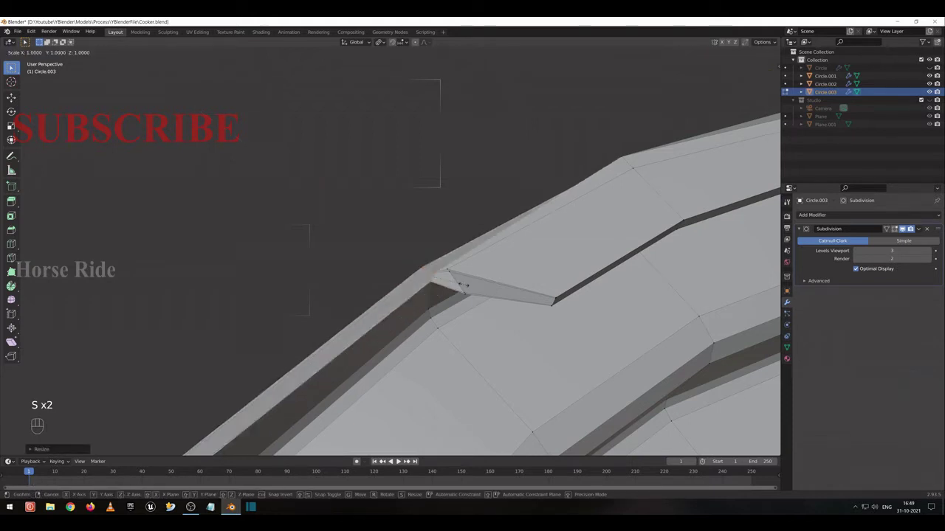
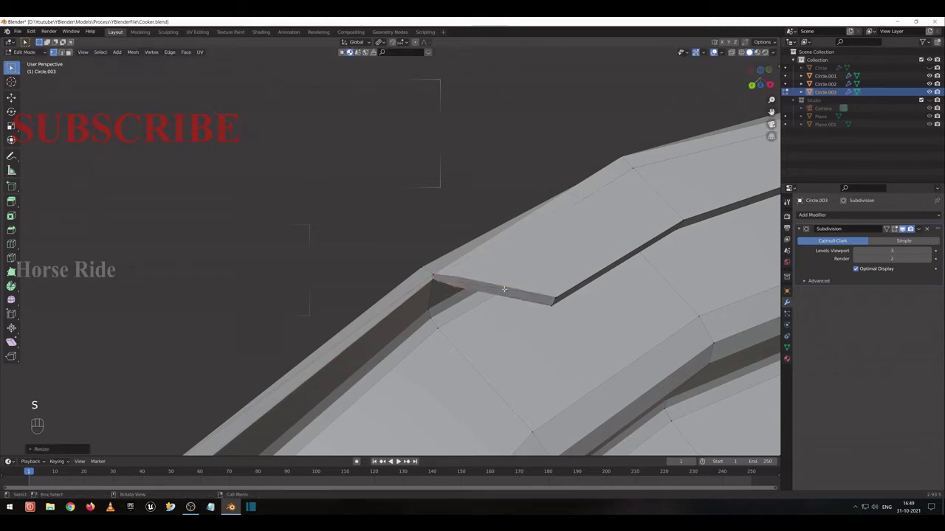
{"action": "key", "text": "s"}
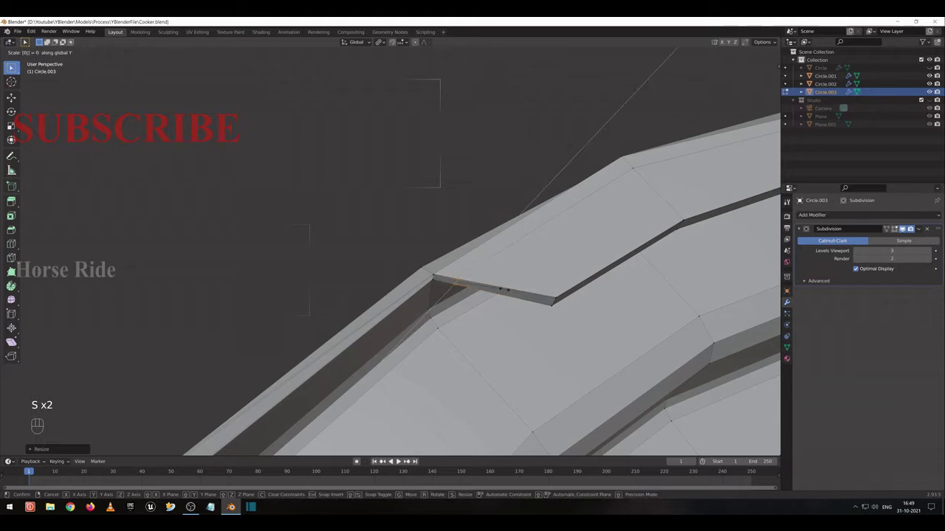
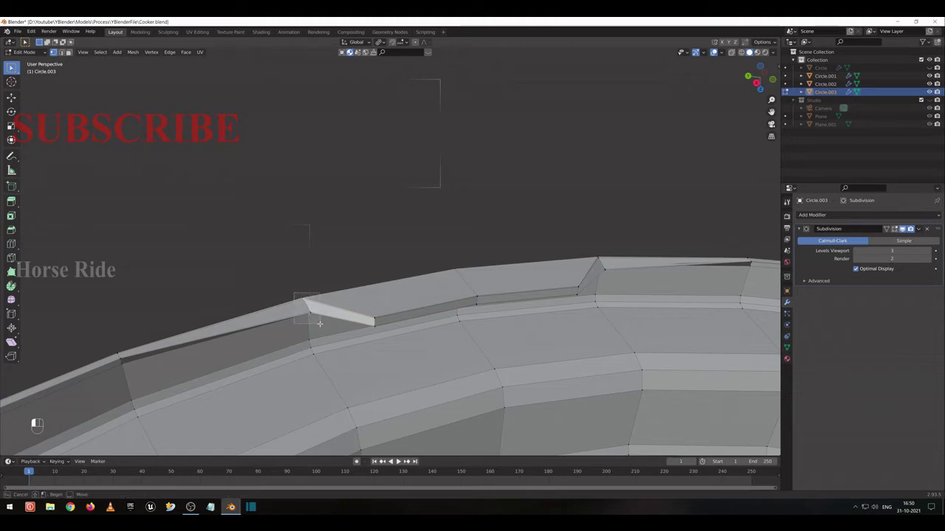
Flatten the other notch end along Y and add a loop cut across the rim, placing the corner vertex.
{"action": "key", "text": "s"}
{"action": "key", "text": "s"}
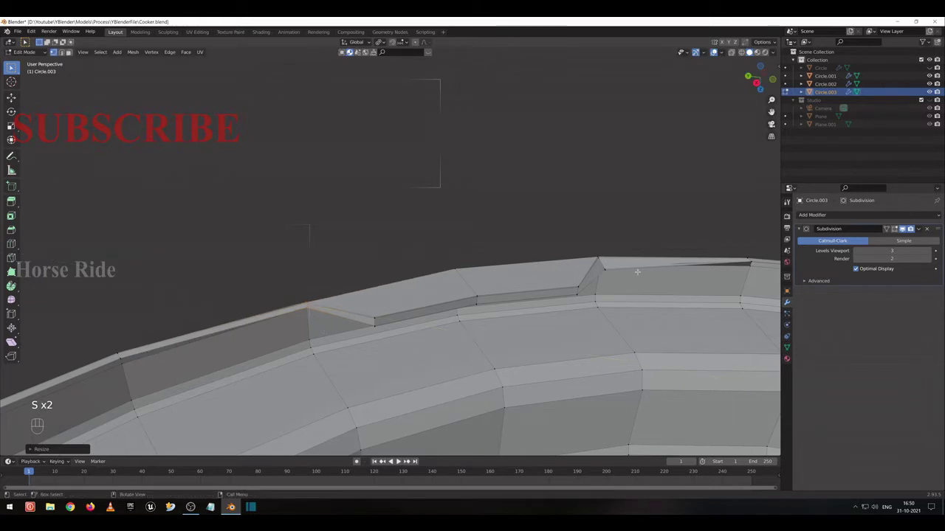
{"action": "key", "text": "s"}
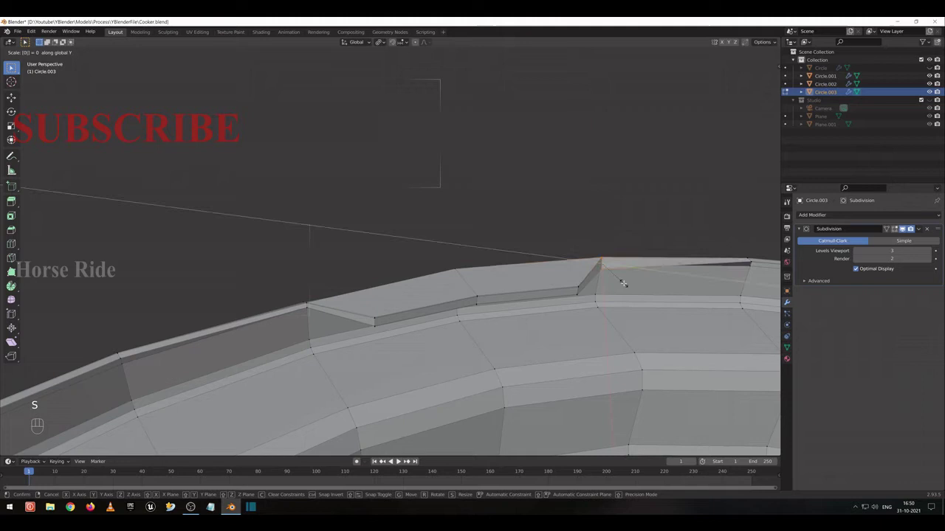
{"action": "key", "text": "ctrl+r"}
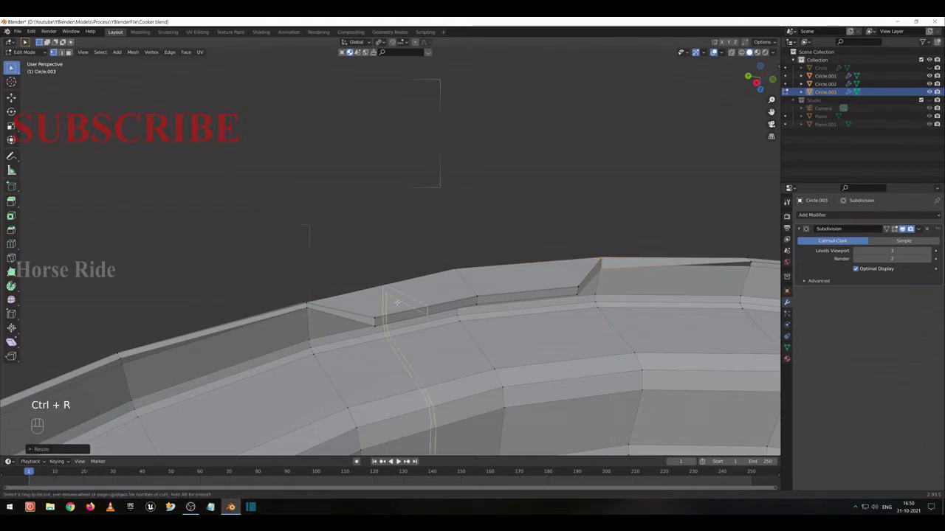
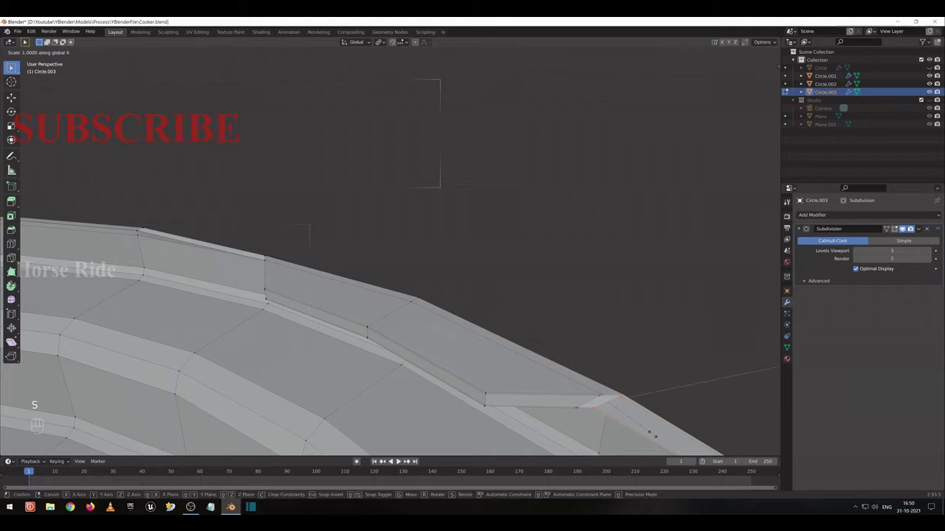
{"action": "key", "text": "s"}
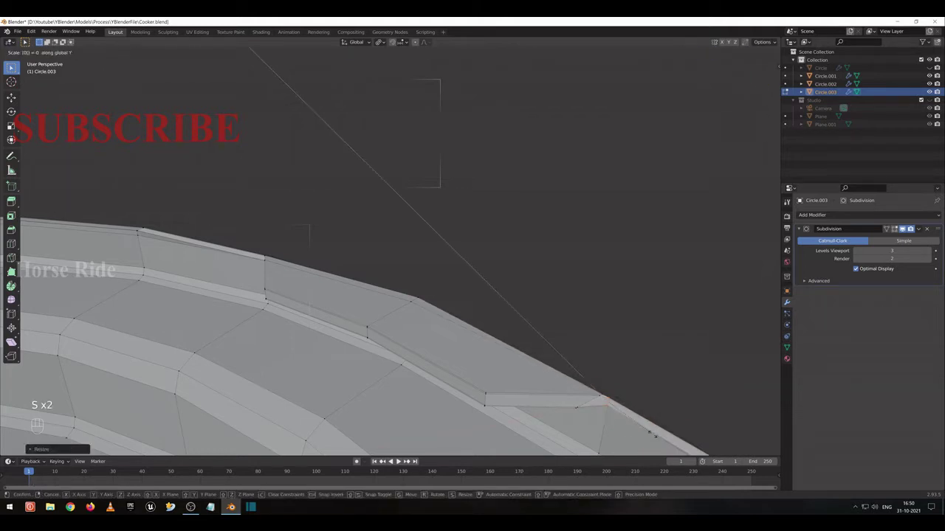
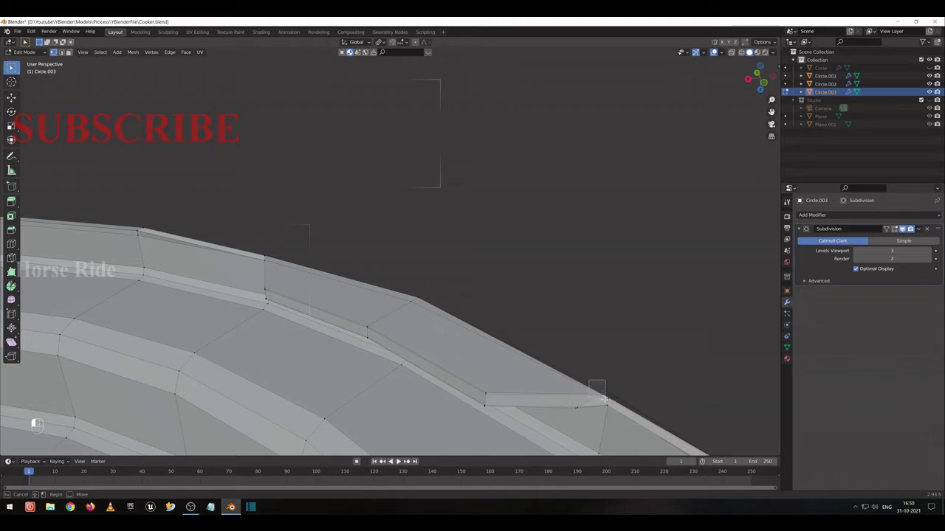
{"action": "left_click", "coordinate": [72, 52]}
{"action": "key", "text": "s"}
{"action": "key", "text": "s"}
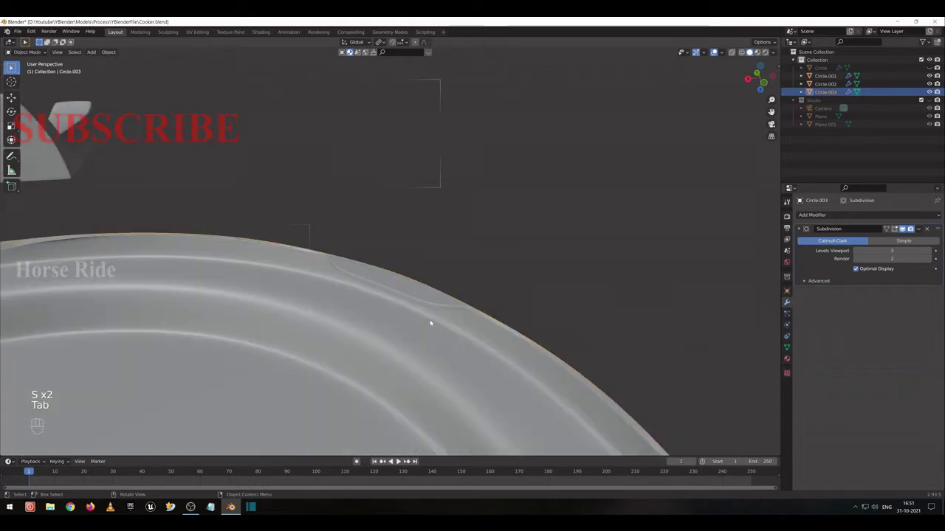
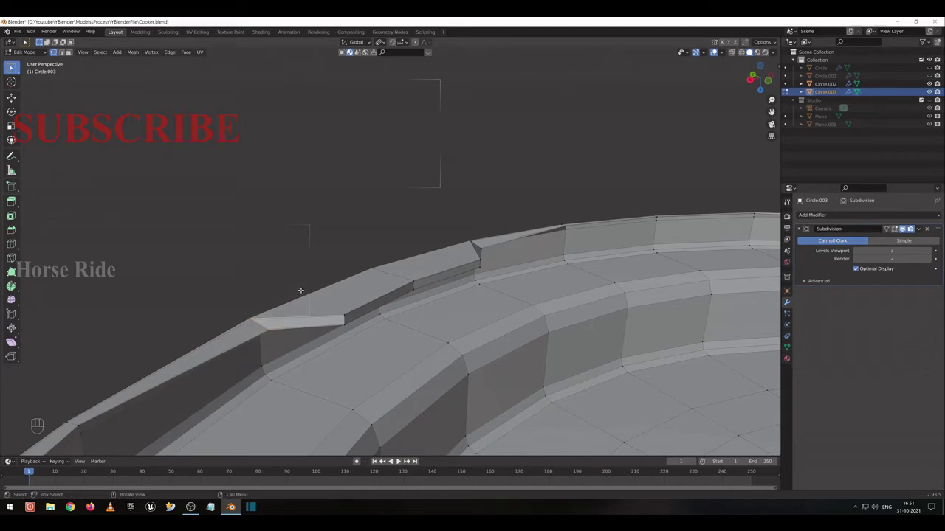
Flatten the remaining notch-end vertices along X and Y, then preview the smoothed lid in Object Mode.
{"action": "key", "text": "s"}
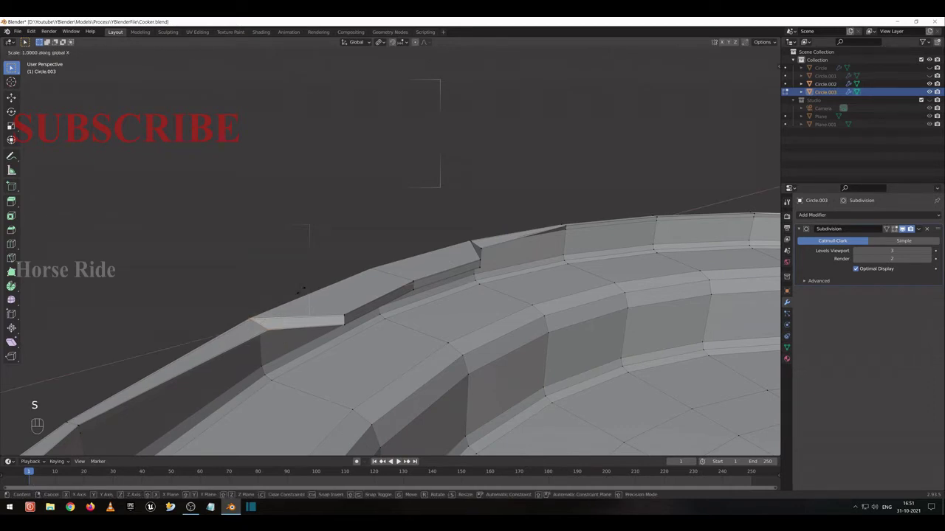
{"action": "key", "text": "s"}
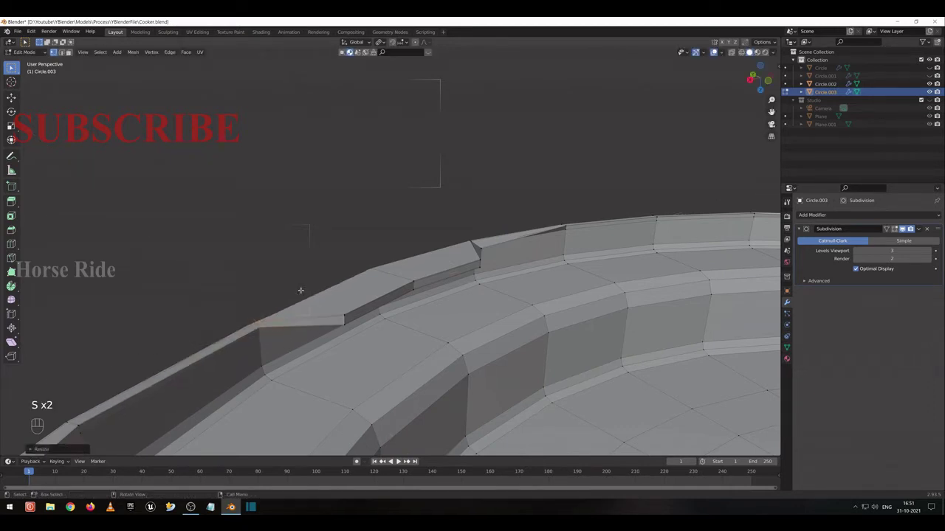
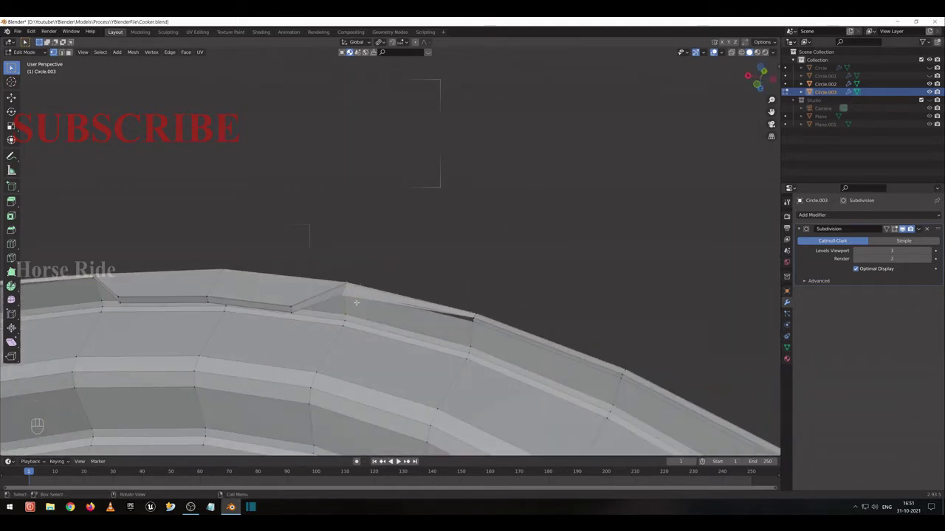
{"action": "key", "text": "s"}
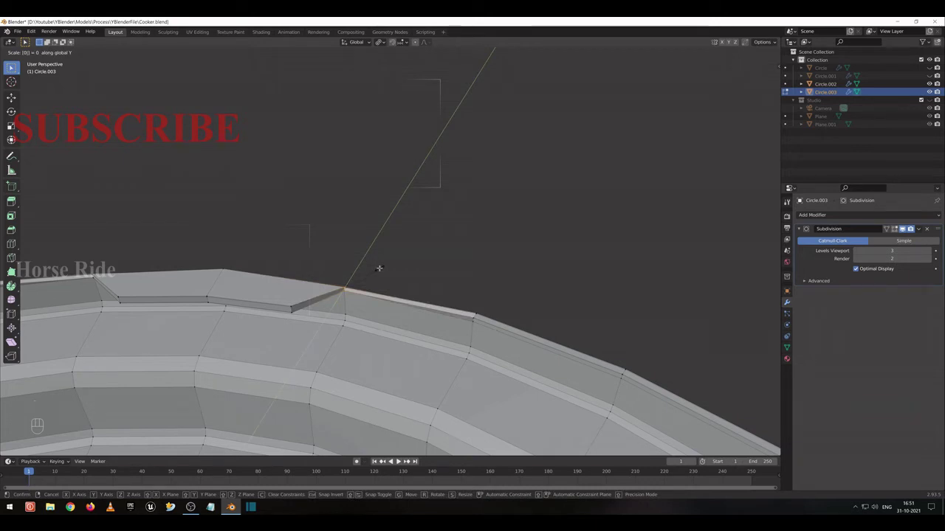
{"action": "key", "text": "s"}
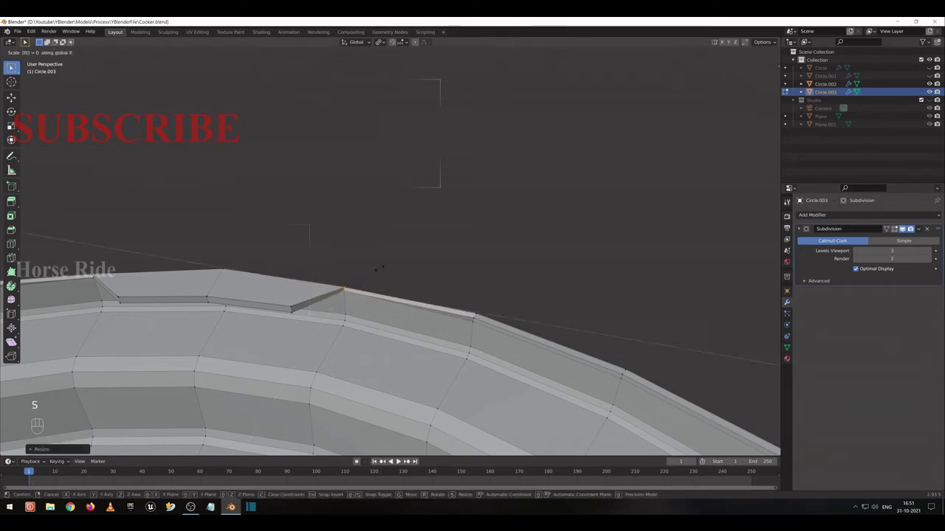
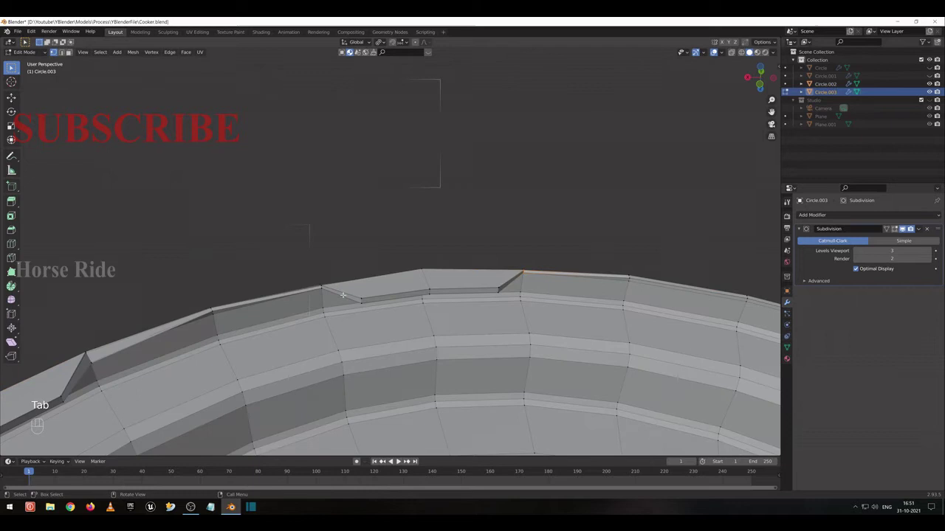
{"action": "key", "text": "ctrl+r"}
{"action": "key", "text": "Tab"}
Select the lid, return to Edit Mode and zoom in close on the rim notch corner.
{"action": "left_click", "coordinate": [15, 66]}
{"action": "left_click", "coordinate": [15, 67]}
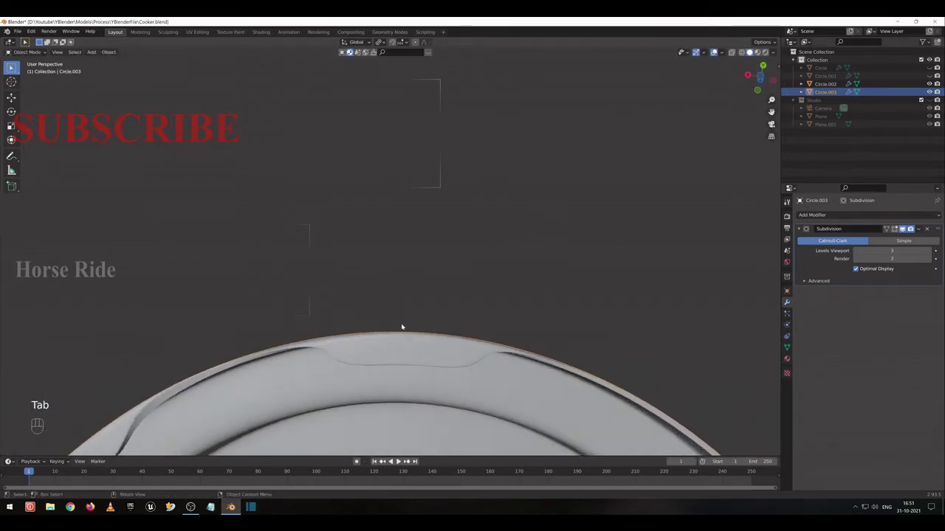
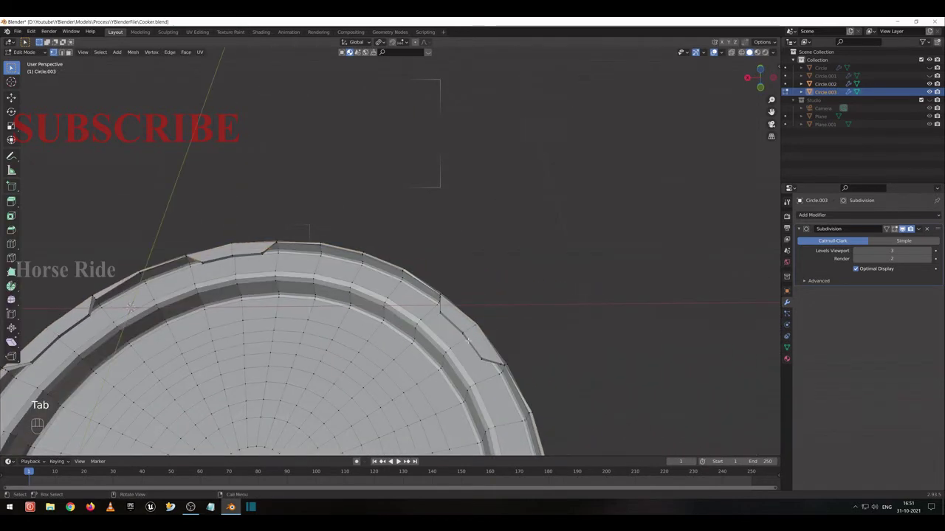
{"action": "key", "text": "space"}
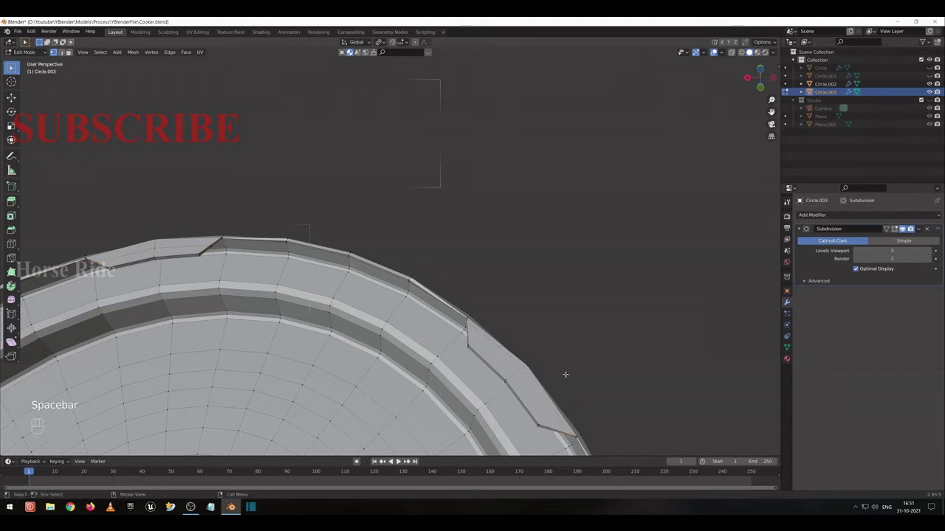
{"action": "key", "text": "g"}
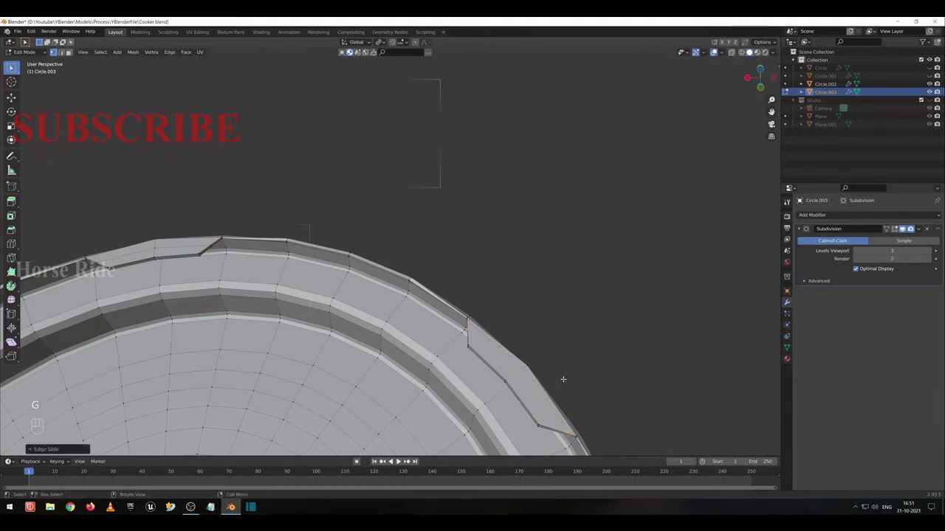
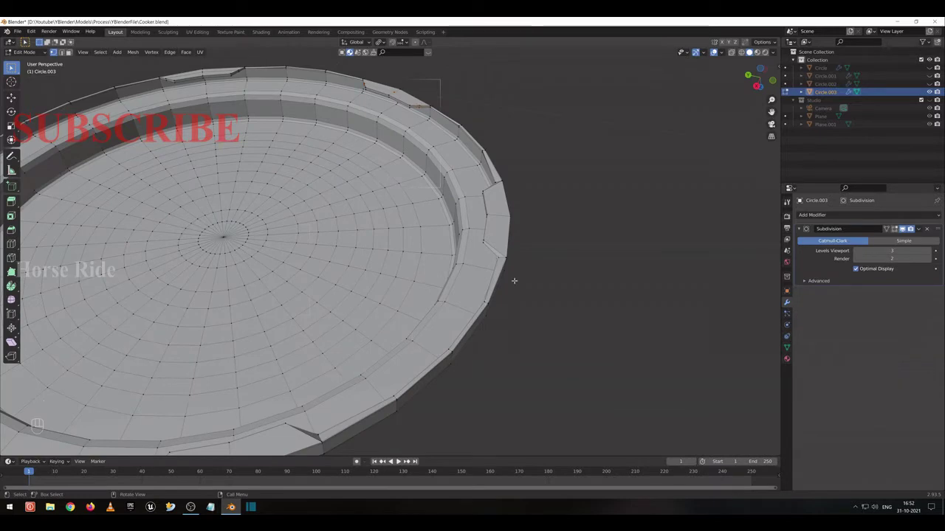
{"action": "key", "text": "KP_Decimal"}
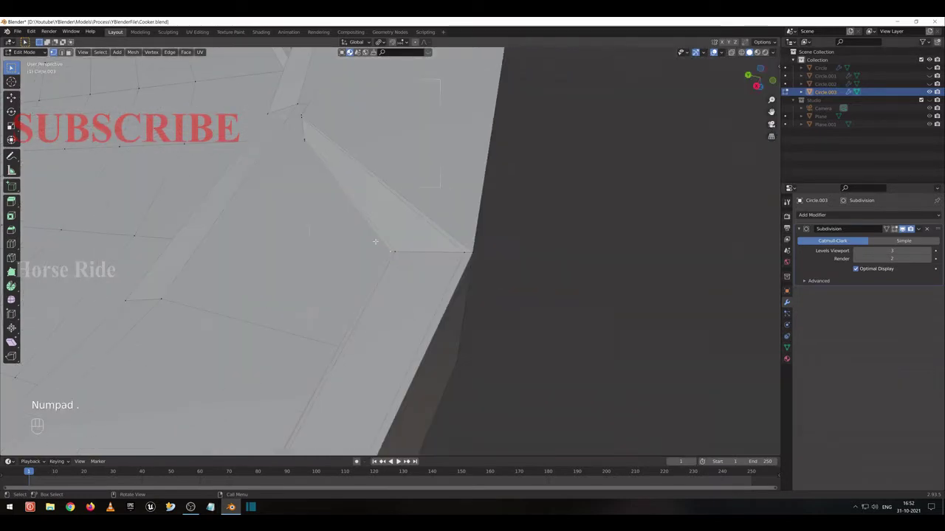
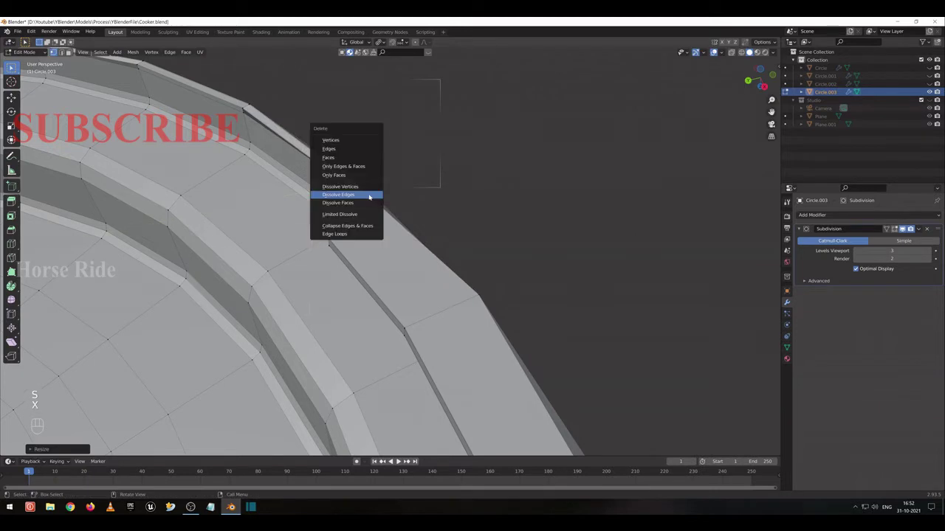
Dissolve the unwanted rim edges and select a vertex on the lid rim.
{"action": "key", "text": "s"}
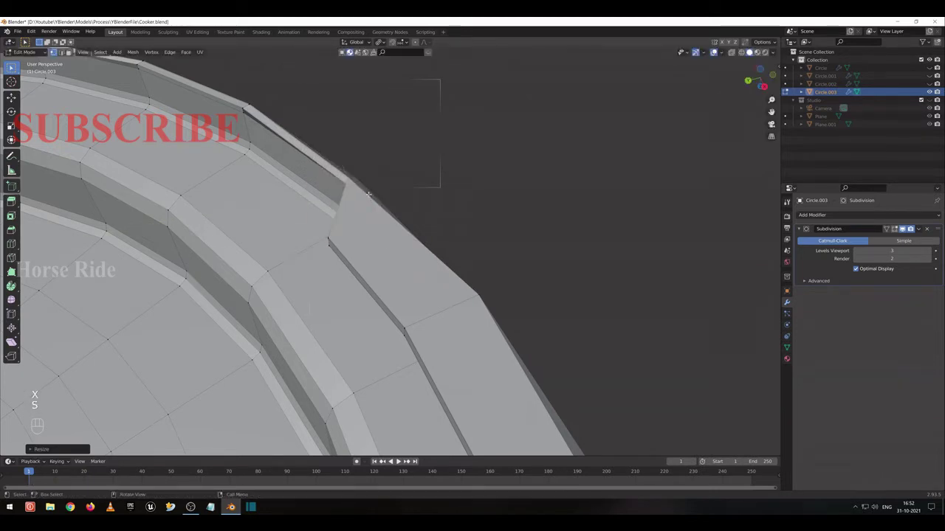
{"action": "key", "text": "ctrl+r"}
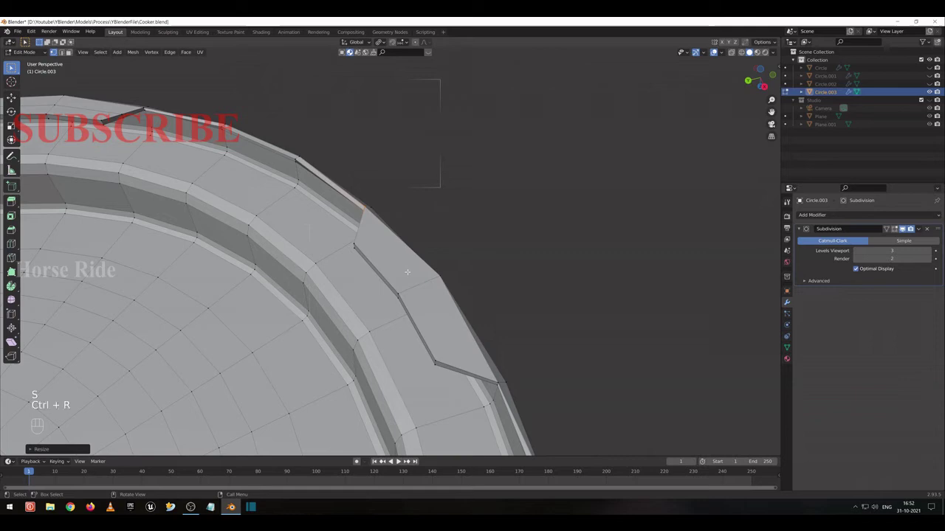
{"action": "left_click", "coordinate": [15, 66]}
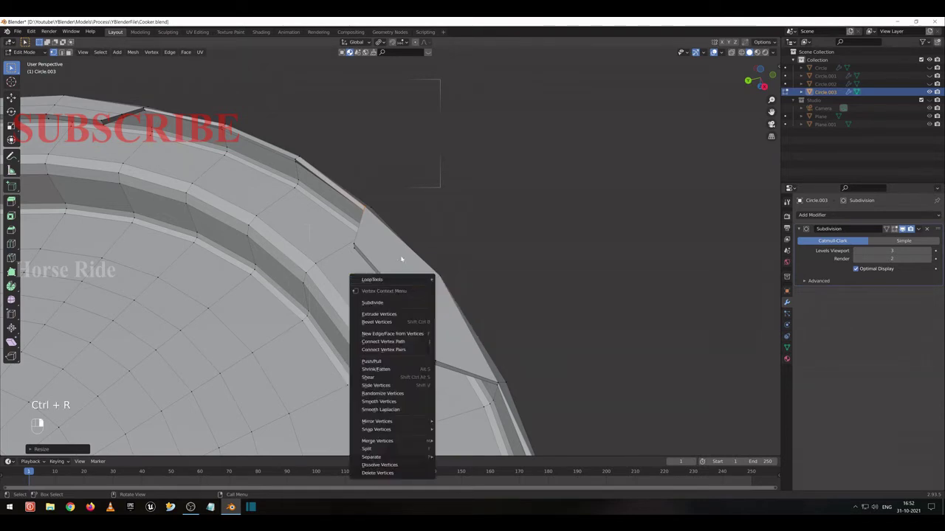
{"action": "left_click", "coordinate": [15, 67]}
{"action": "key", "text": "ctrl+r"}
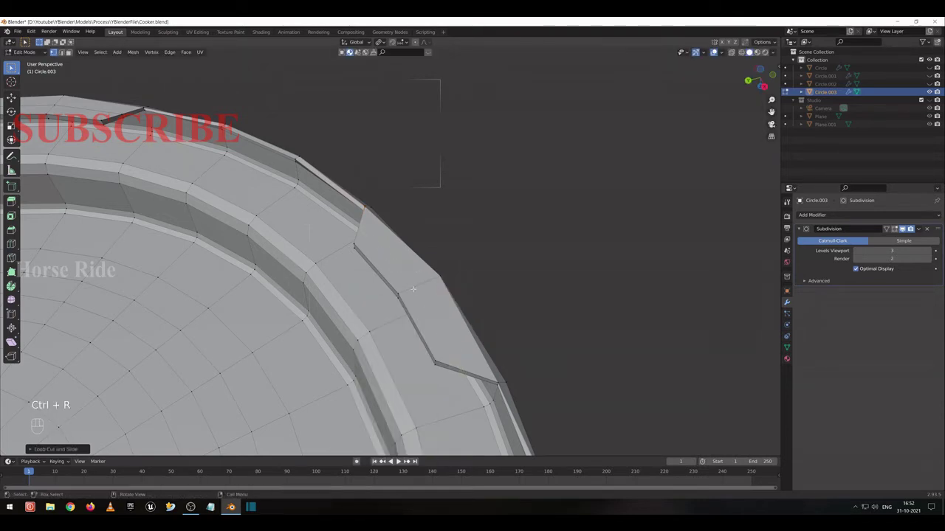
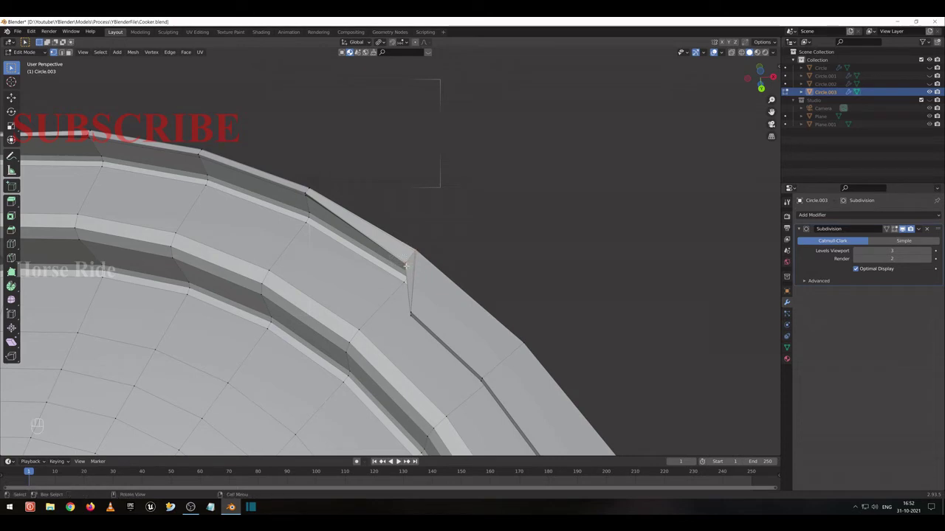
Scale the selected rim vertices to 0 along one axis and begin moving the next set.
{"action": "key", "text": "s"}
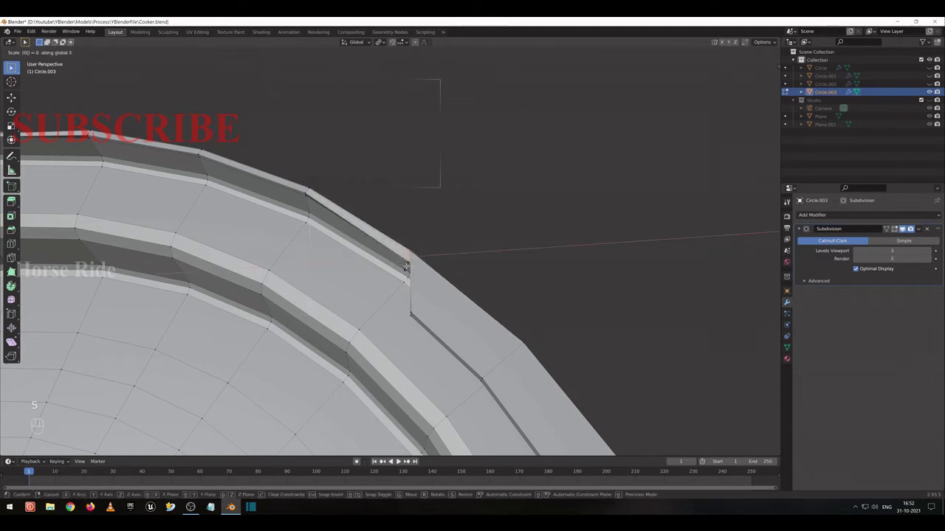
{"action": "key", "text": "s"}
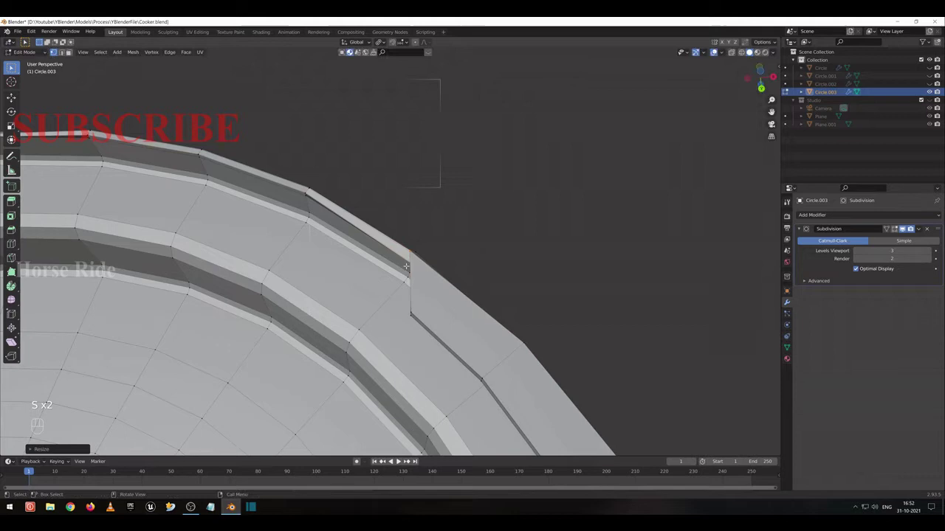
{"action": "middle_click", "coordinate": [73, 52]}
{"action": "key", "text": "s"}
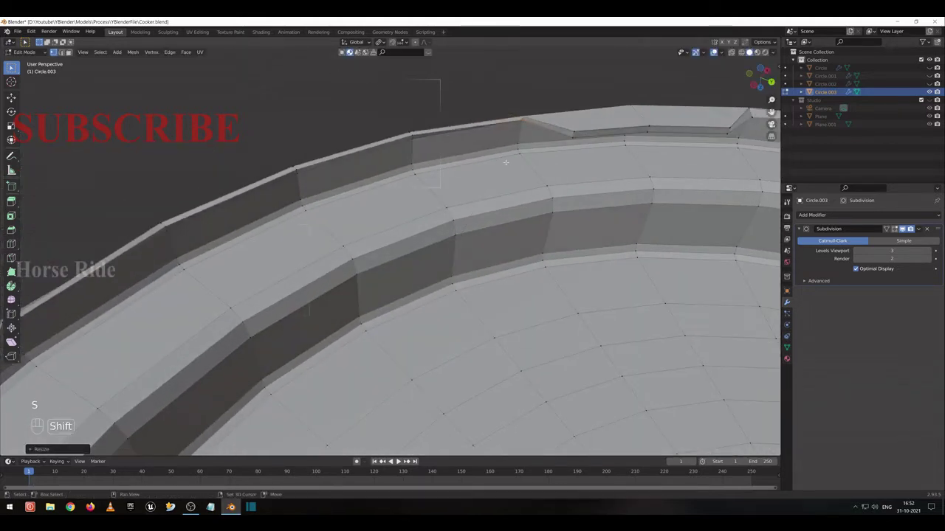
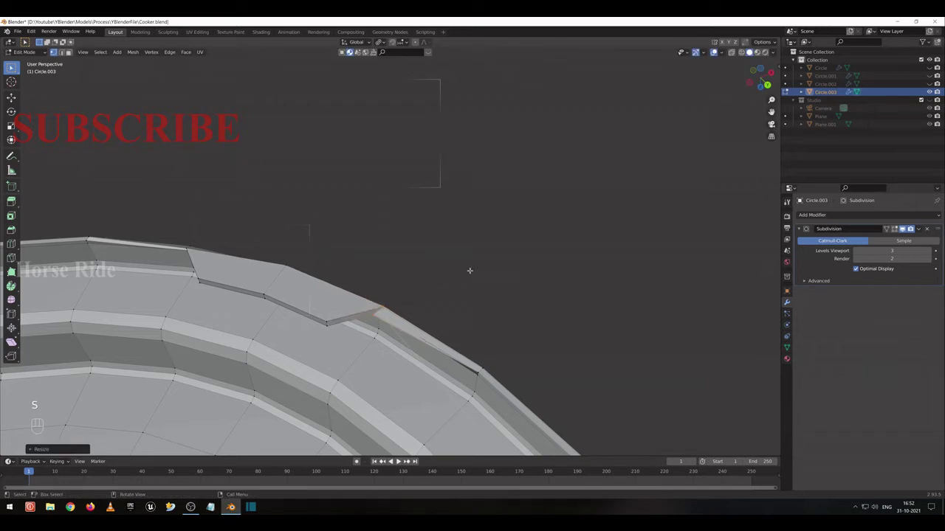
Flatten the remaining jagged rim vertices along X and Y, then check the rim from above.
{"action": "key", "text": "s"}
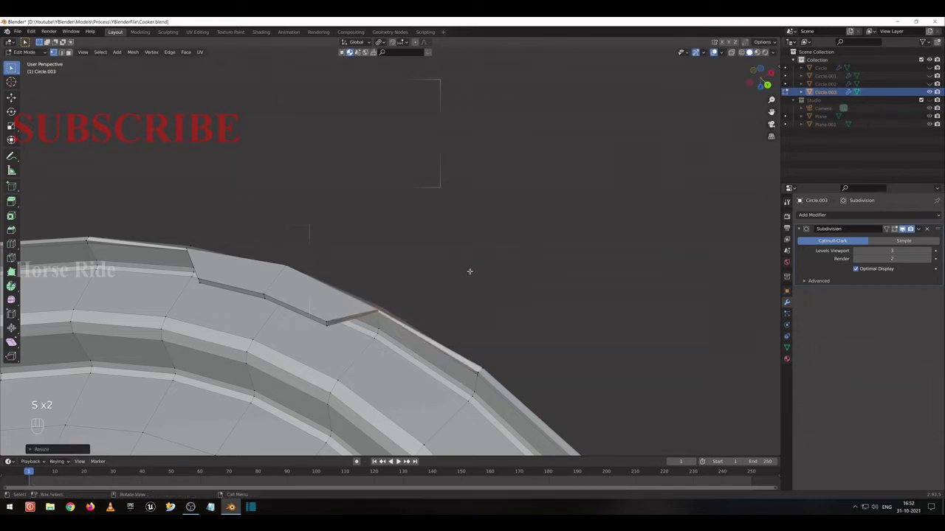
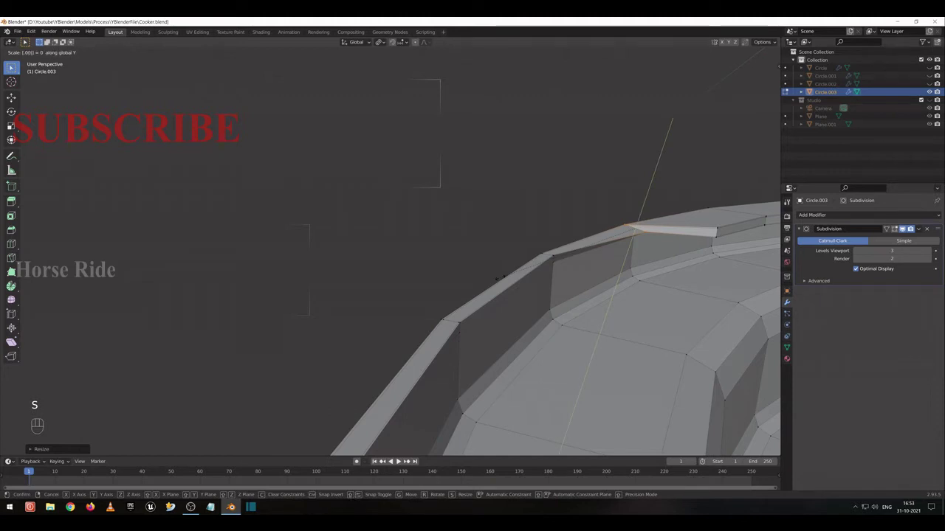
{"action": "key", "text": "s"}
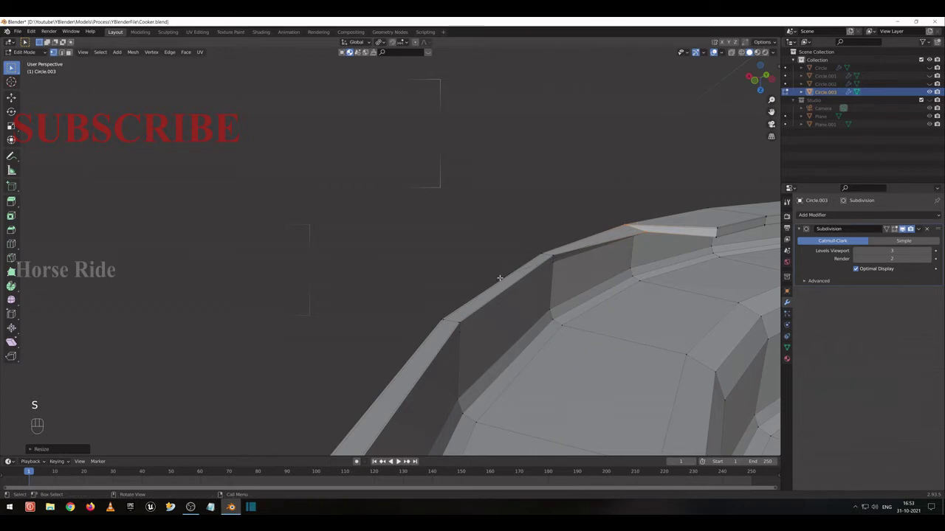
{"action": "key", "text": "s"}
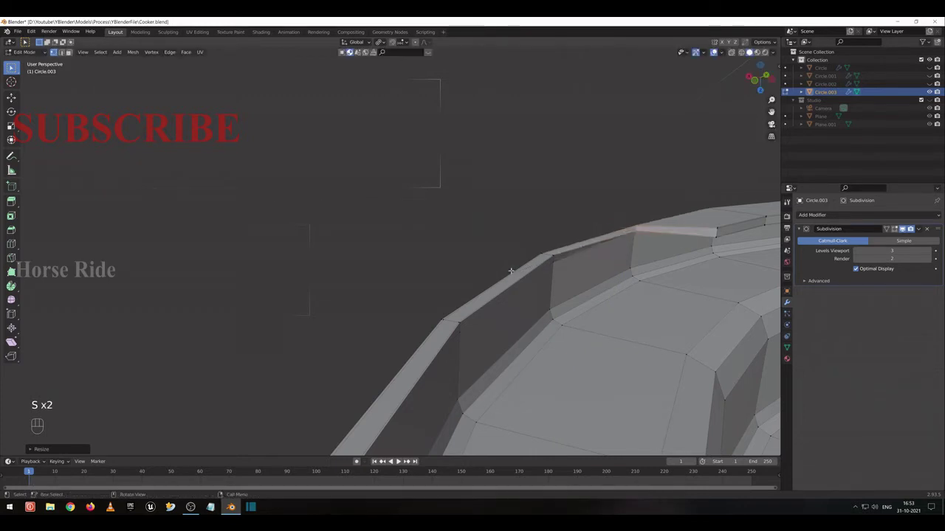
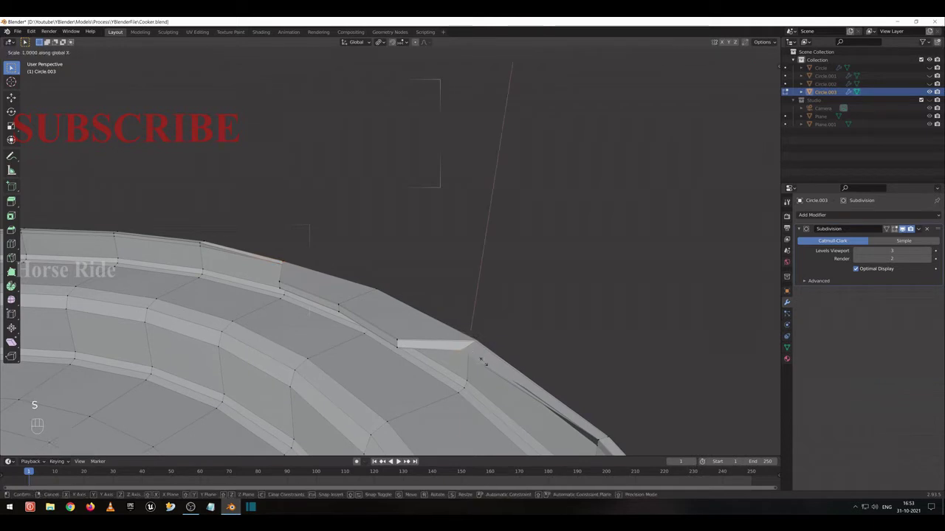
{"action": "key", "text": "s"}
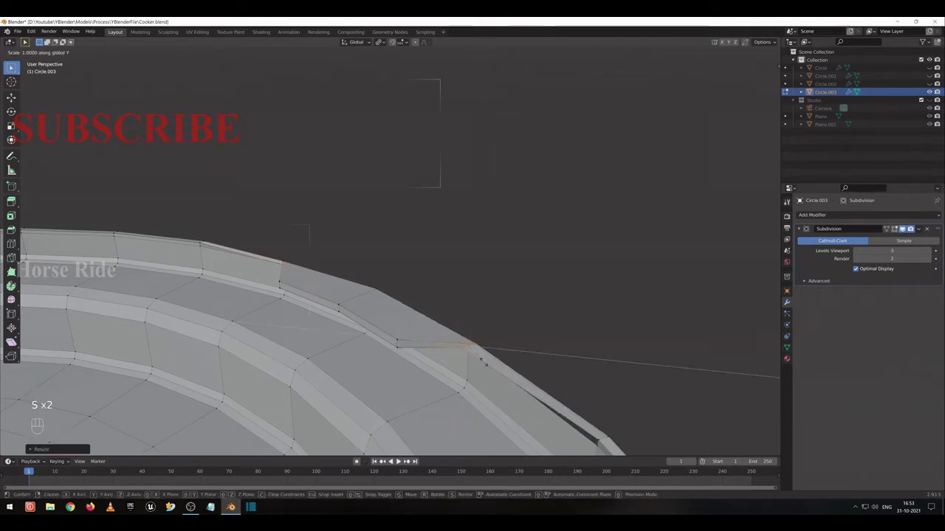
{"action": "key", "text": "ctrl+r"}
{"action": "left_click", "coordinate": [72, 52]}
{"action": "left_click", "coordinate": [73, 51]}
{"action": "middle_click", "coordinate": [72, 51]}
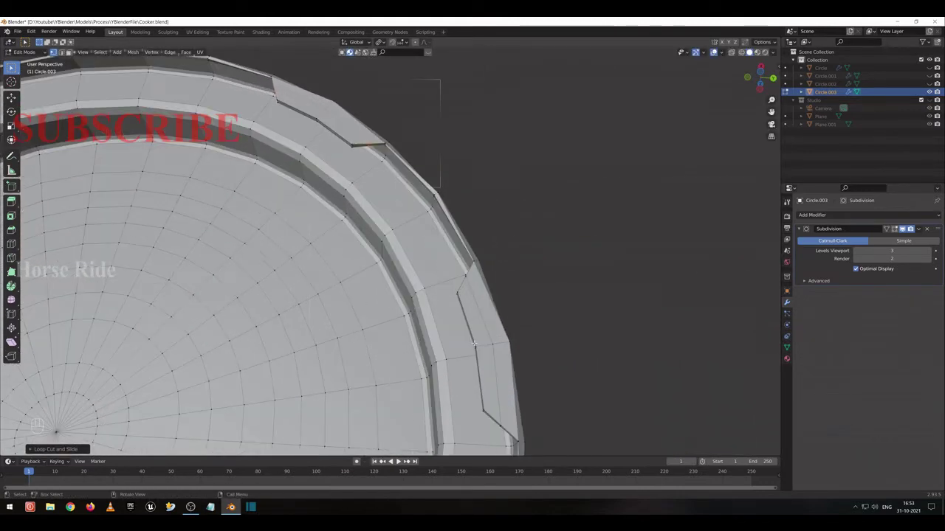
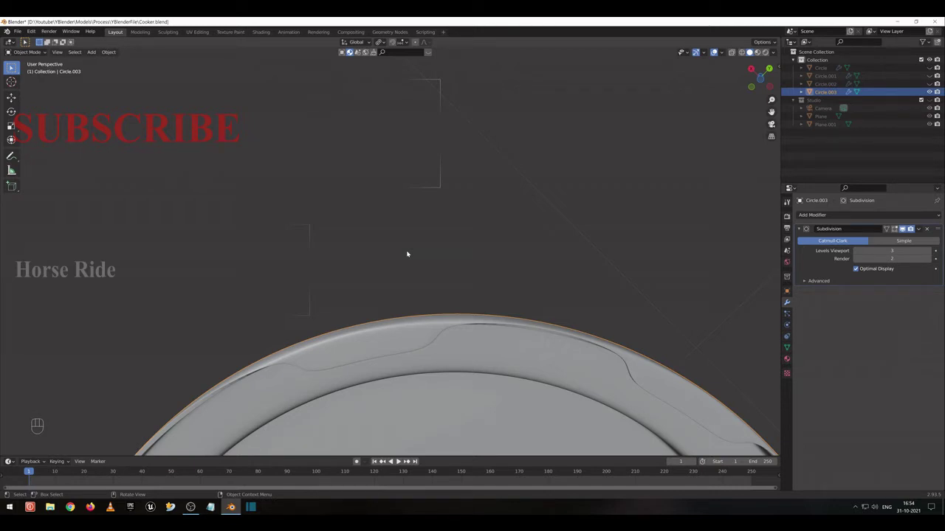
Check the smoothed lid from top and front views, then select it and re-enter Edit Mode.
{"action": "key", "text": "KP_7"}
{"action": "key", "text": "shift+z"}
{"action": "left_click_drag", "start_coordinate": [414, 243], "coordinate": [489, 210]}
{"action": "key", "text": "KP_1"}
{"action": "key", "text": "KP_7"}
{"action": "key", "text": "shift+z"}
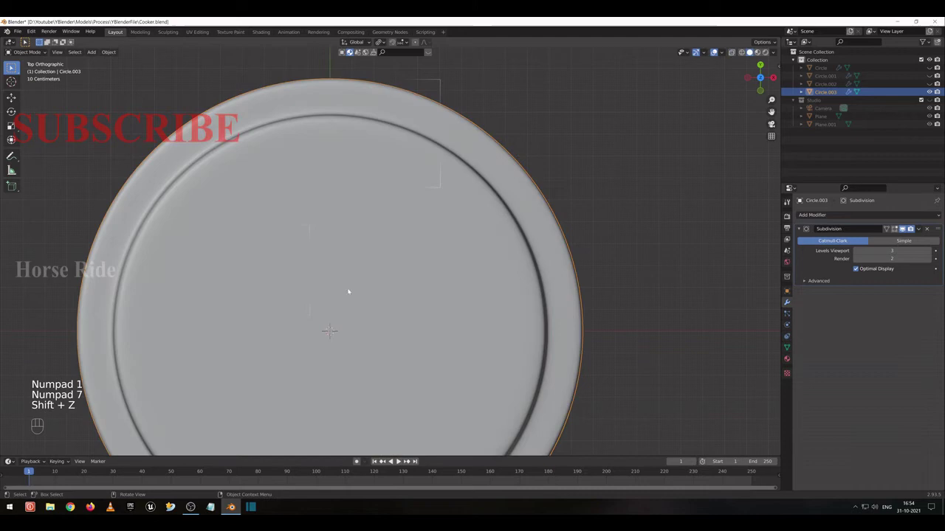
{"action": "left_click", "coordinate": [15, 66]}
{"action": "key", "text": "Tab"}
Select the ring of vertices around the lid centre and scale it inward to about 0.91.
{"action": "left_click", "coordinate": [73, 51]}
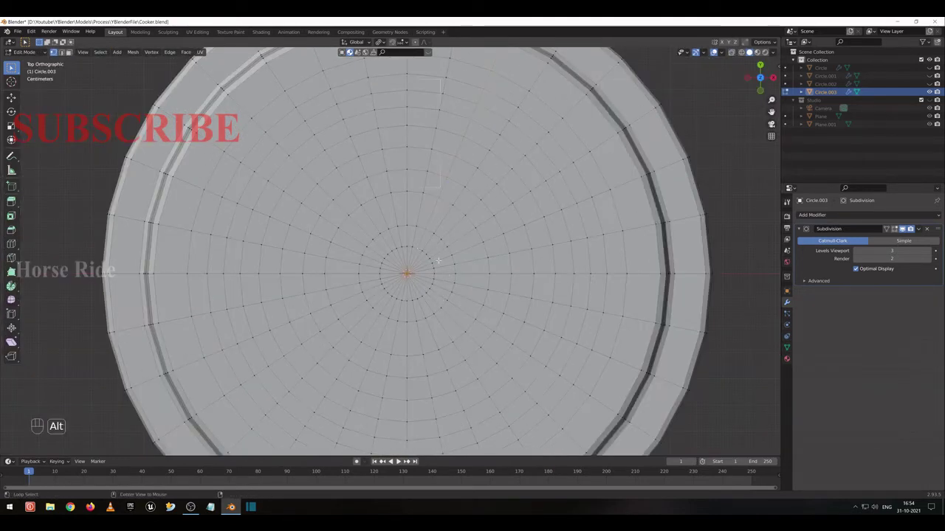
{"action": "left_click", "coordinate": [72, 52]}
{"action": "left_click_drag", "start_coordinate": [72, 52], "coordinate": [15, 67]}
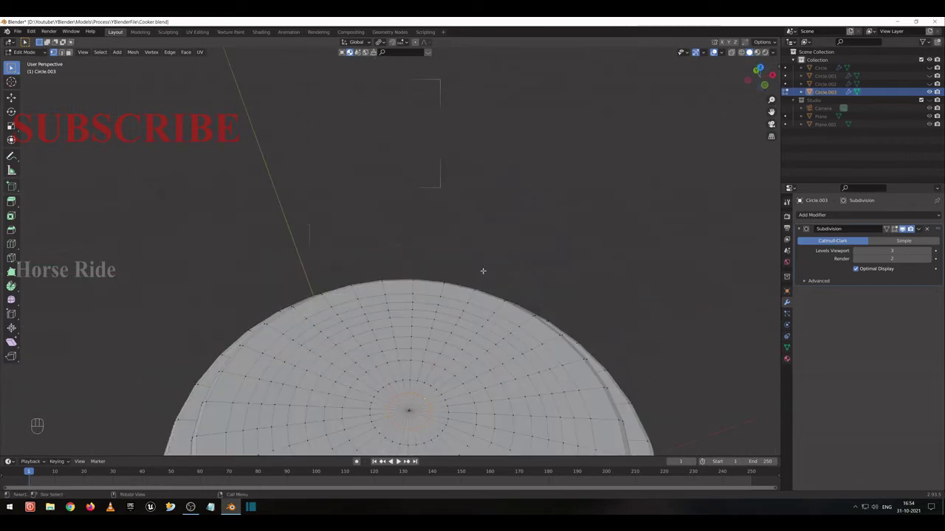
{"action": "left_click", "coordinate": [15, 66]}
{"action": "left_click", "coordinate": [15, 67]}
{"action": "key", "text": "s"}
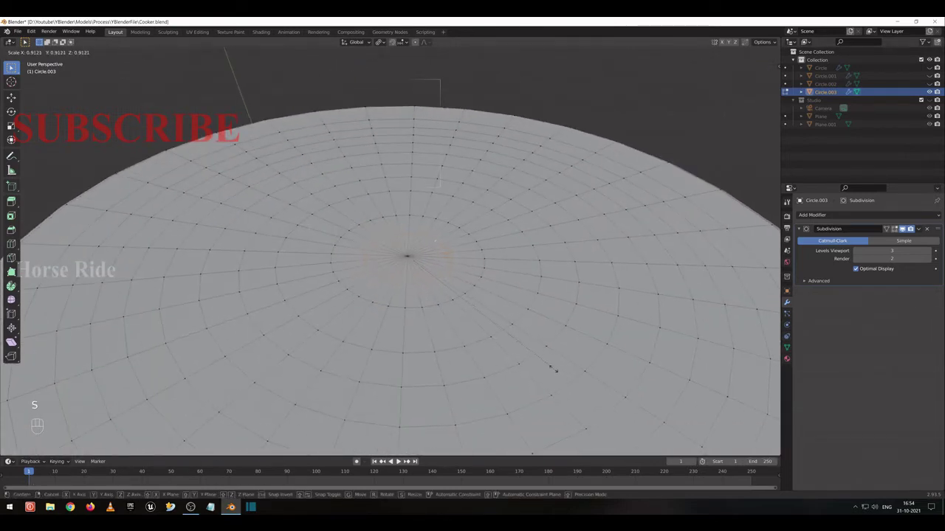
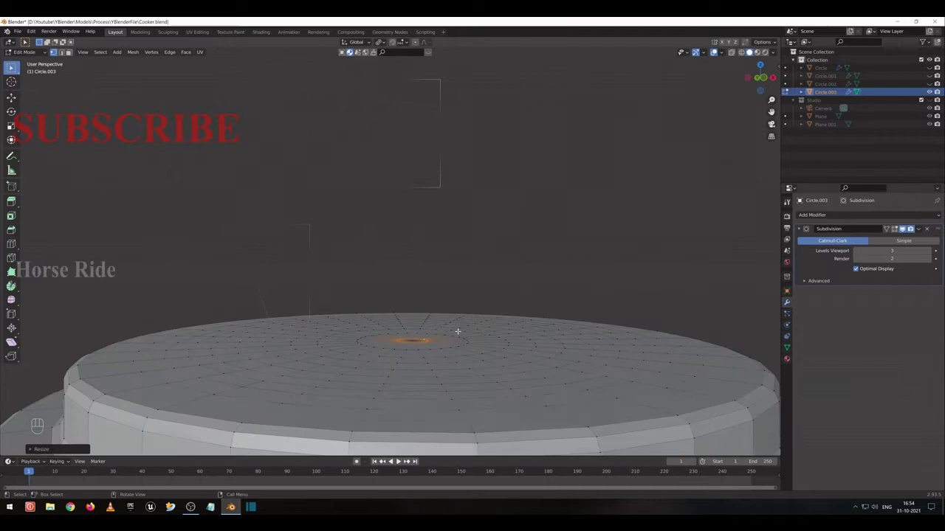
{"action": "middle_click", "coordinate": [73, 51]}
{"action": "middle_click", "coordinate": [72, 52]}
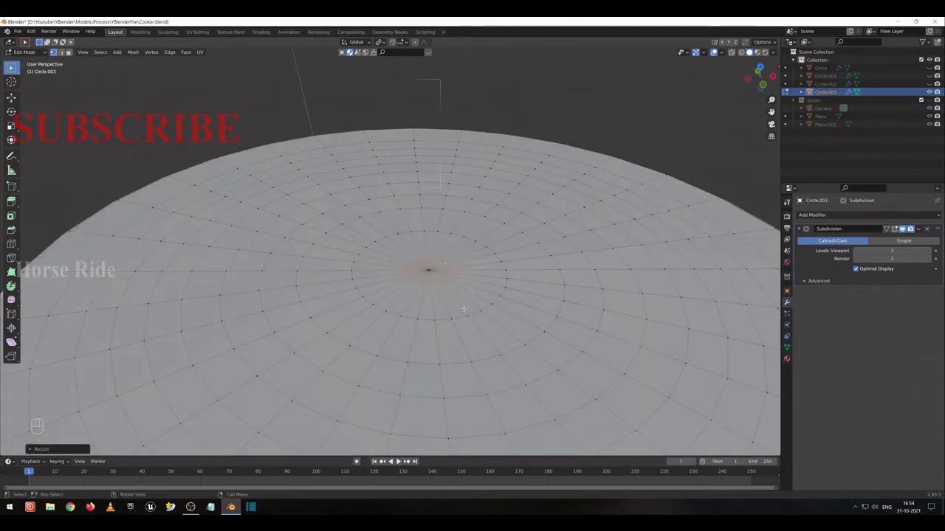
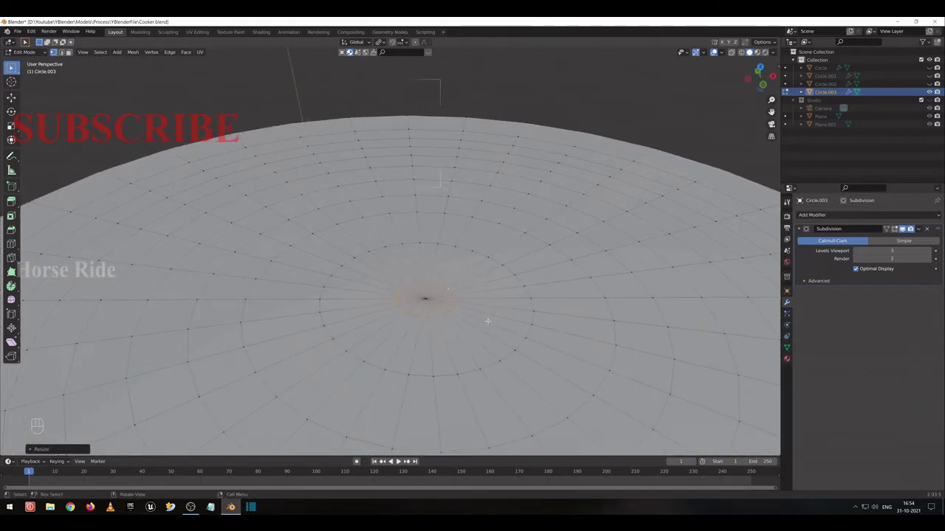
Duplicate the centre ring and separate it into a new object, Circle.004, returning to Object Mode.
{"action": "middle_click", "coordinate": [72, 51]}
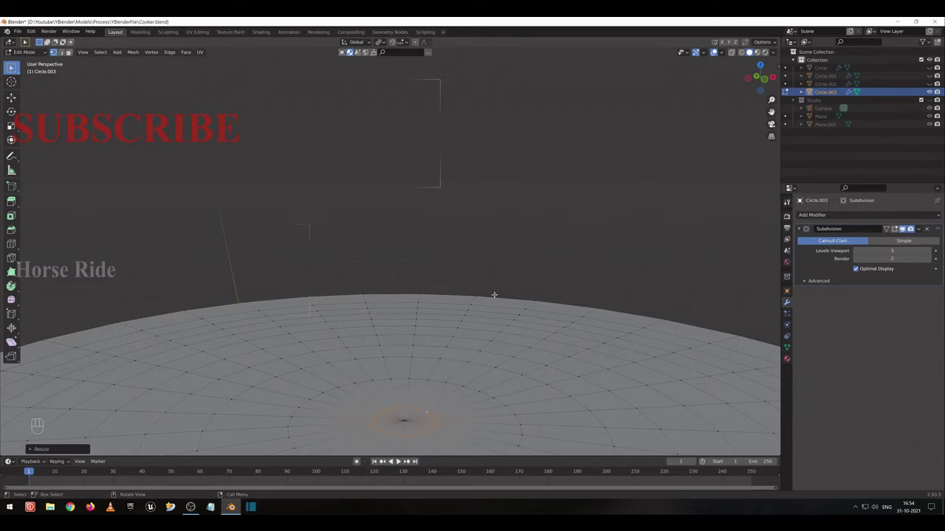
{"action": "key", "text": "shift+d"}
{"action": "key", "text": "p"}
{"action": "key", "text": "Tab"}
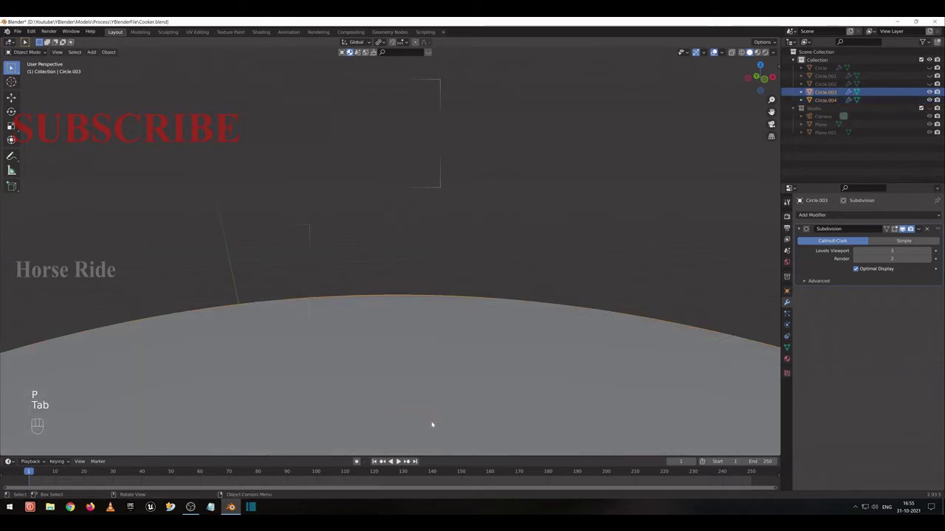
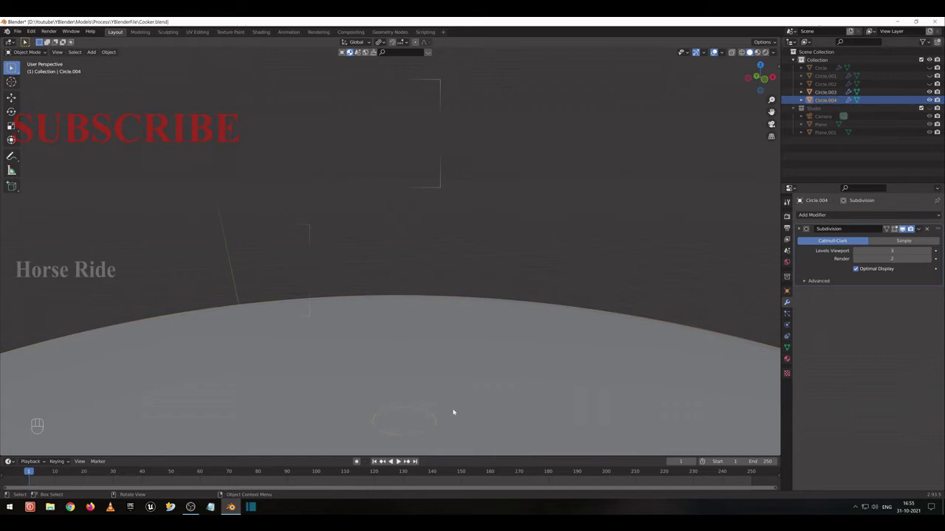
Inspect the new ring's transform values in the N panel and leave Edit Mode.
{"action": "key", "text": "Tab"}
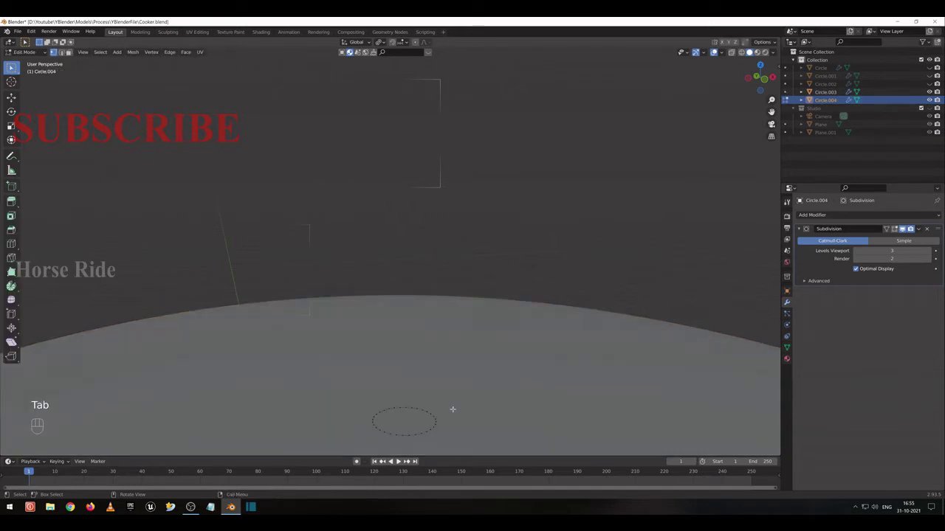
{"action": "key", "text": "n"}
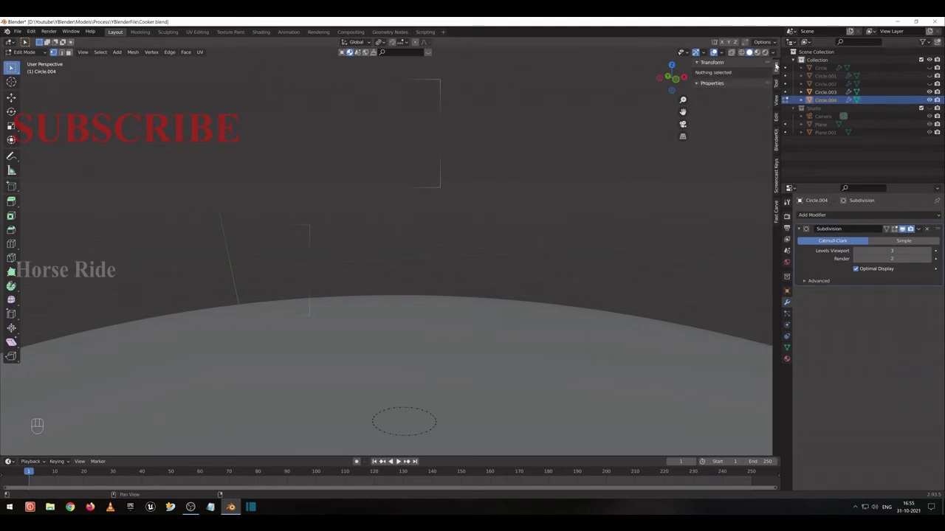
{"action": "key", "text": "Tab"}
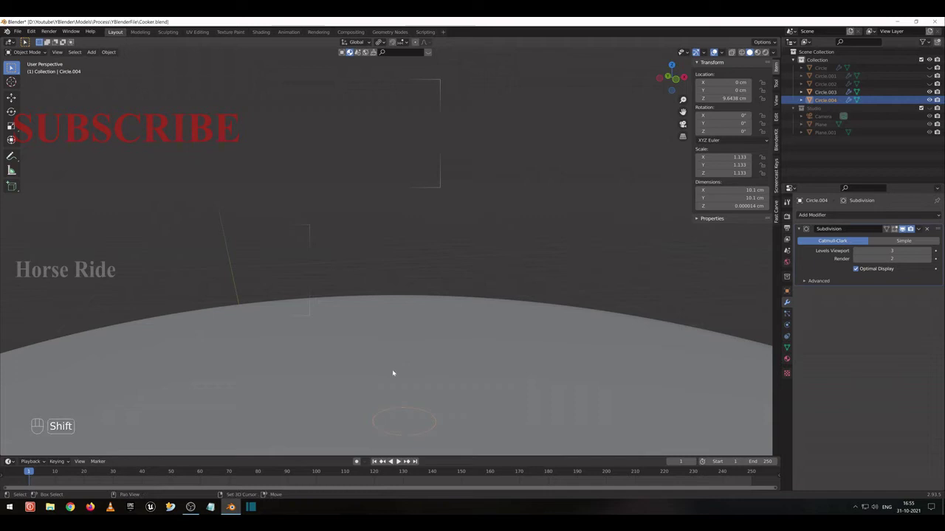
{"action": "key", "text": "shift+a"}
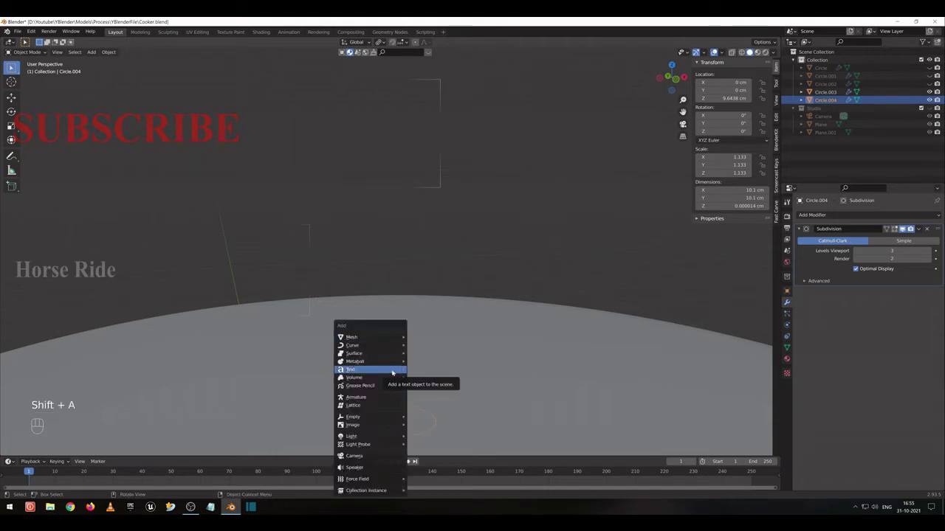
{"action": "key", "text": "shift+s"}
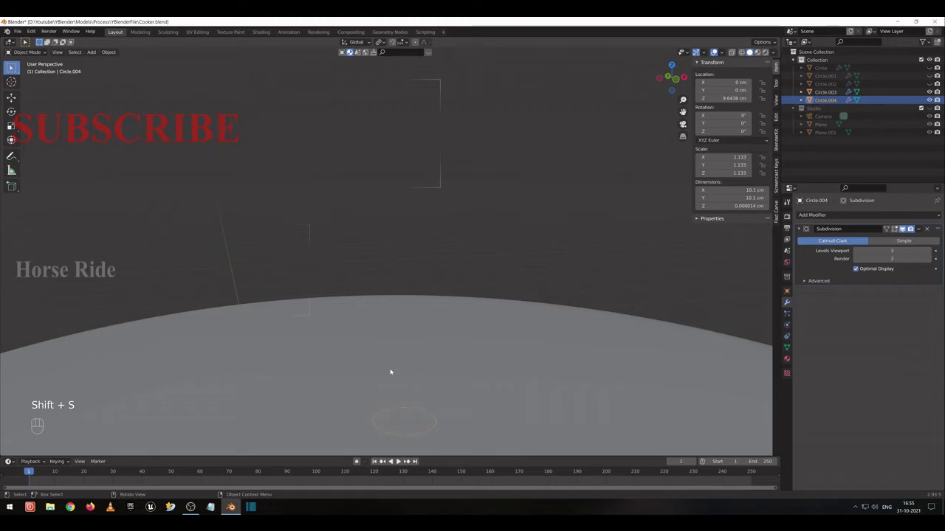
Apply Circle.004's scale so it reads 1.000, then reopen its mesh in front orthographic view.
{"action": "key", "text": "ctrl+a"}
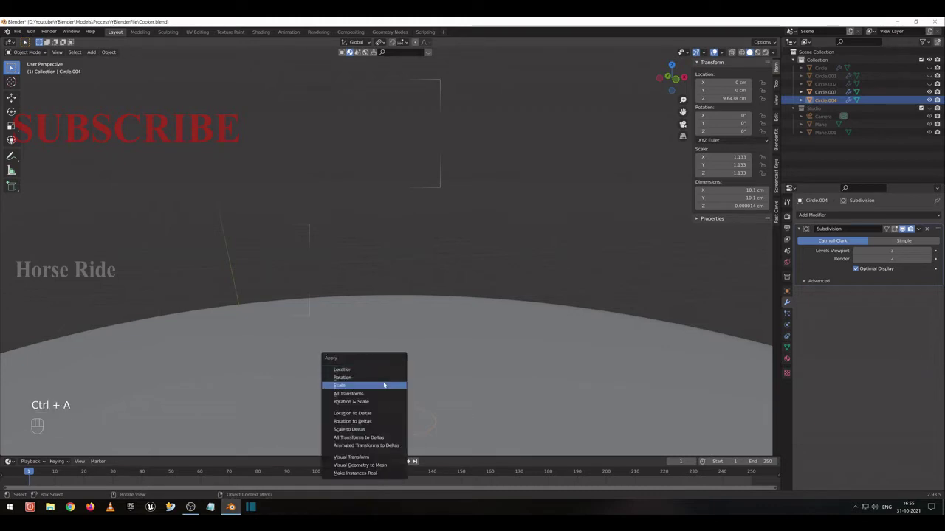
{"action": "left_click", "coordinate": [719, 51]}
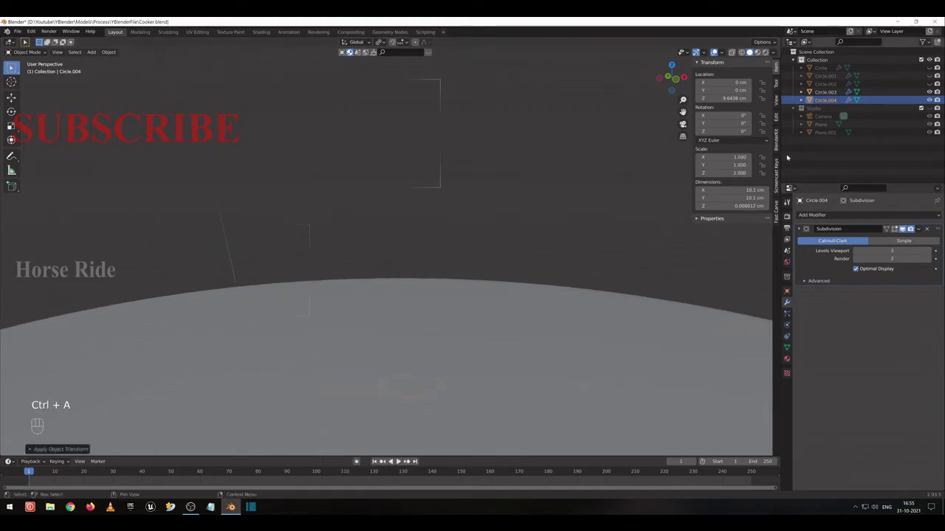
{"action": "key", "text": "Tab"}
{"action": "left_click", "coordinate": [719, 51]}
{"action": "key", "text": "a"}
{"action": "key", "text": "KP_1"}
Extrude the small circle vertically along Z into a short ring wall on the lid.
{"action": "key", "text": "KP_Decimal"}
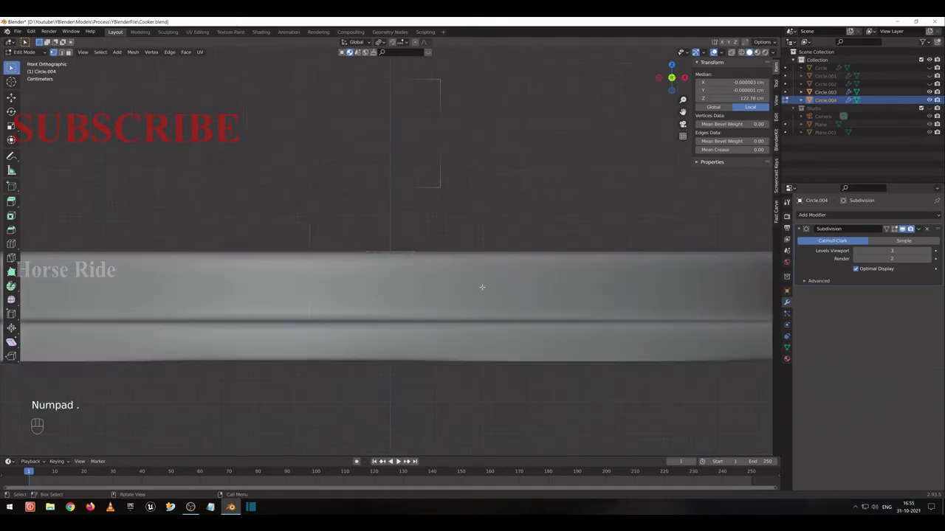
{"action": "key", "text": "e"}
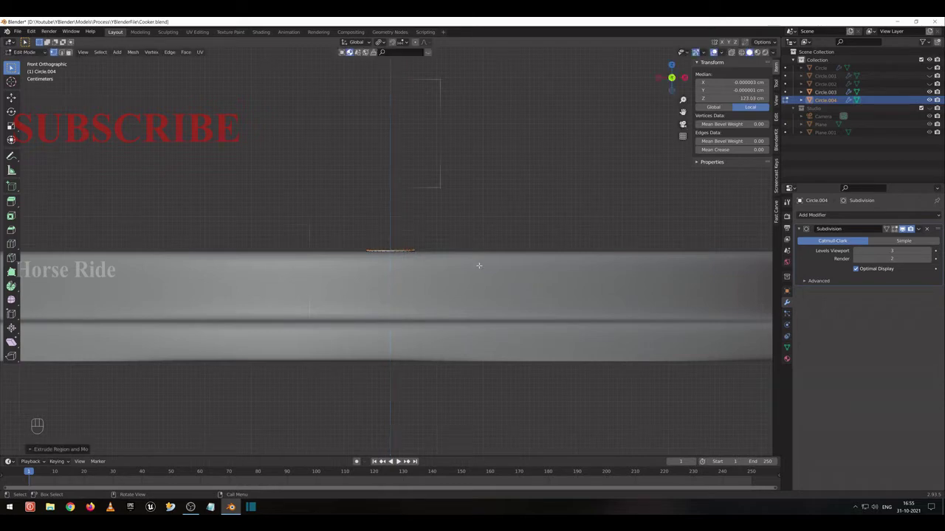
{"action": "key", "text": "e"}
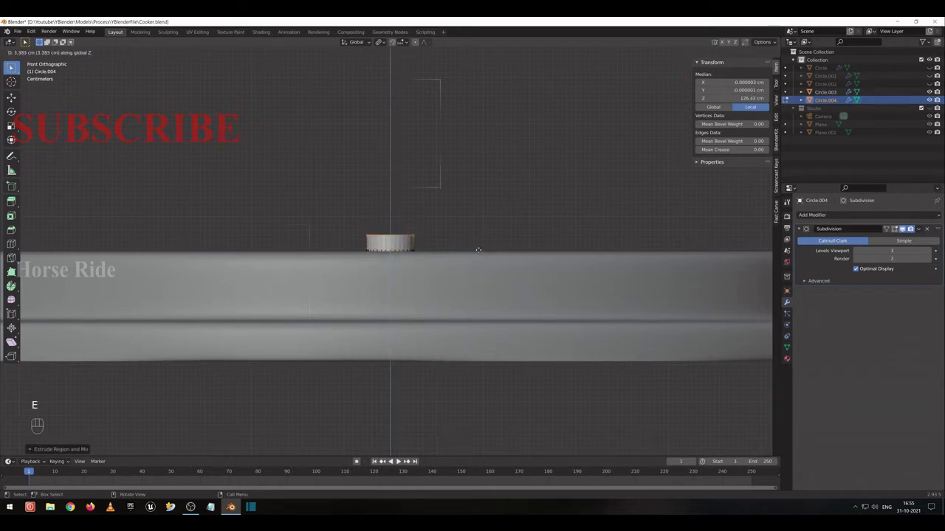
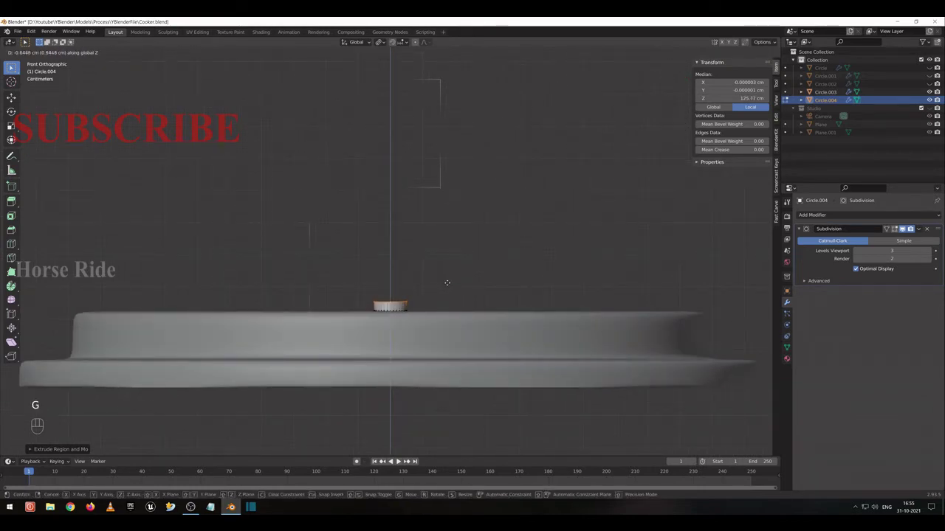
{"action": "key", "text": "e"}
{"action": "left_click", "coordinate": [72, 52]}
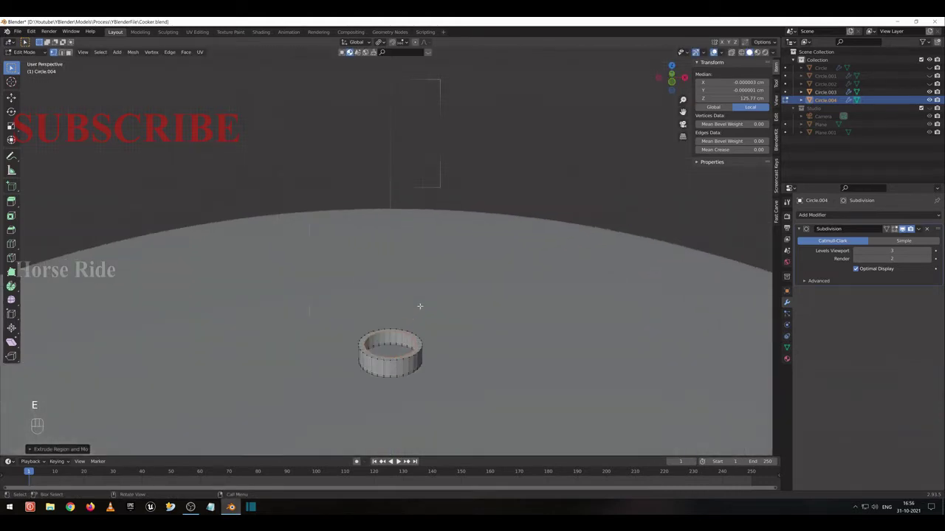
Extrude the ring's top rim, scale it inward, and raise it about 5 cm into a narrow column.
{"action": "left_click", "coordinate": [72, 51]}
{"action": "left_click", "coordinate": [72, 52]}
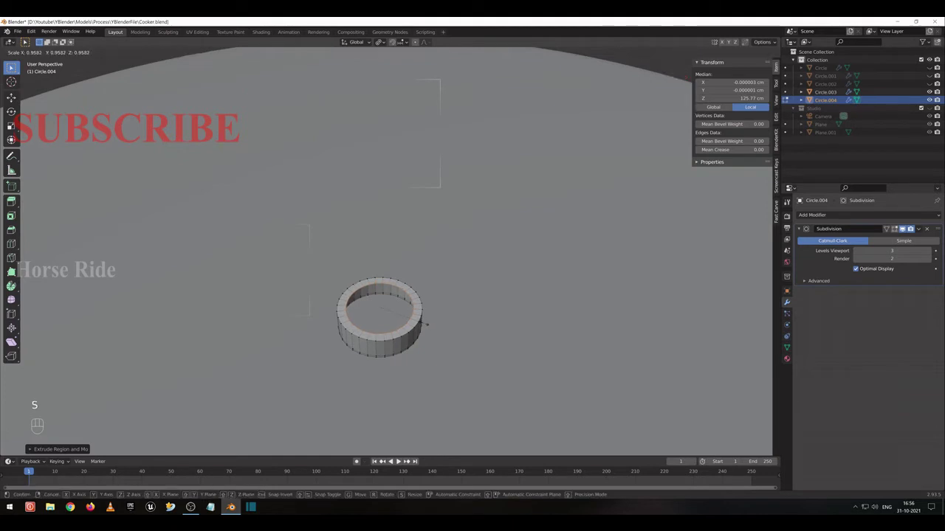
{"action": "key", "text": "e"}
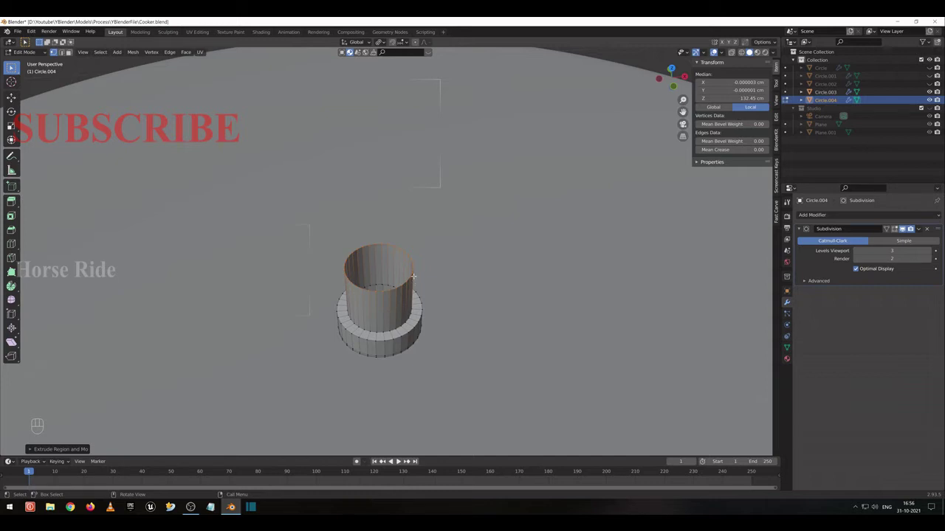
Confirm the column height and extrude a further vertical section above it in front view.
{"action": "left_click", "coordinate": [72, 52]}
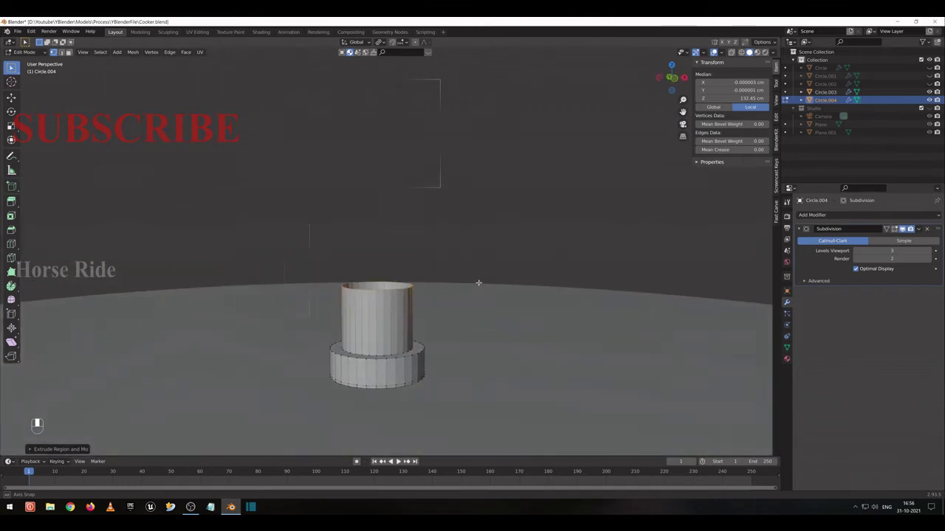
{"action": "key", "text": "g"}
{"action": "left_click", "coordinate": [72, 51]}
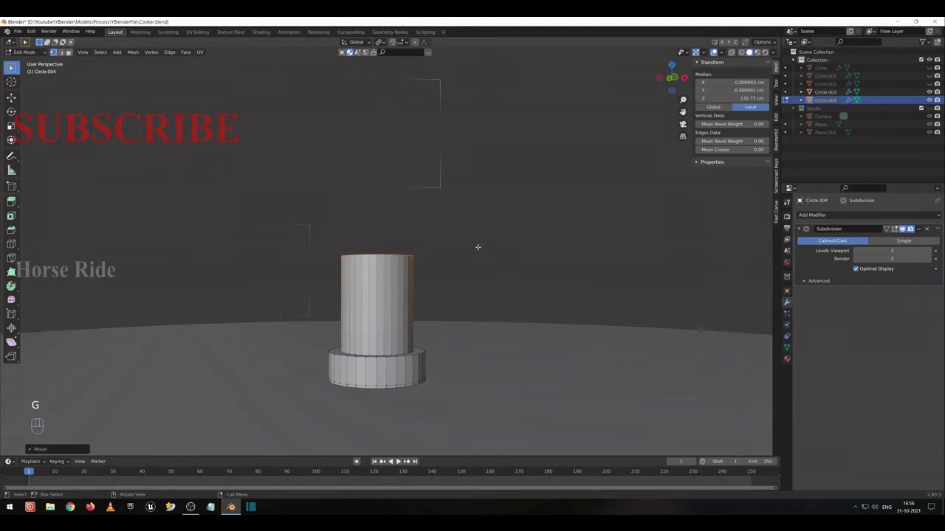
{"action": "key", "text": "KP_1"}
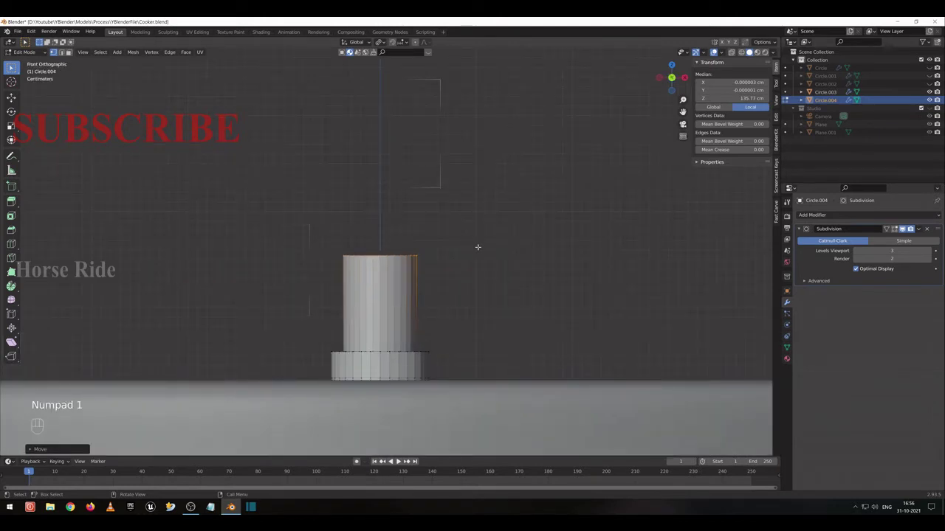
{"action": "key", "text": "g"}
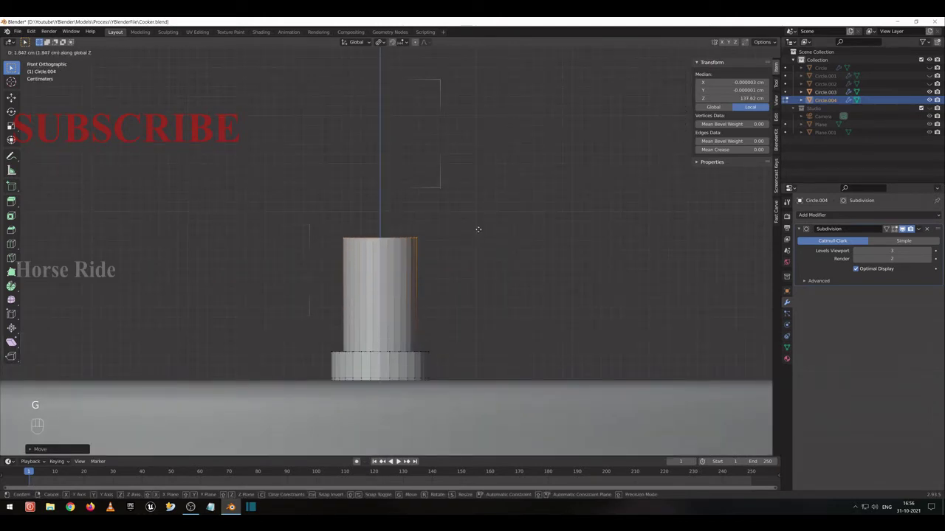
{"action": "key", "text": "e"}
{"action": "key", "text": "s"}
{"action": "key", "text": "ctrl+z"}
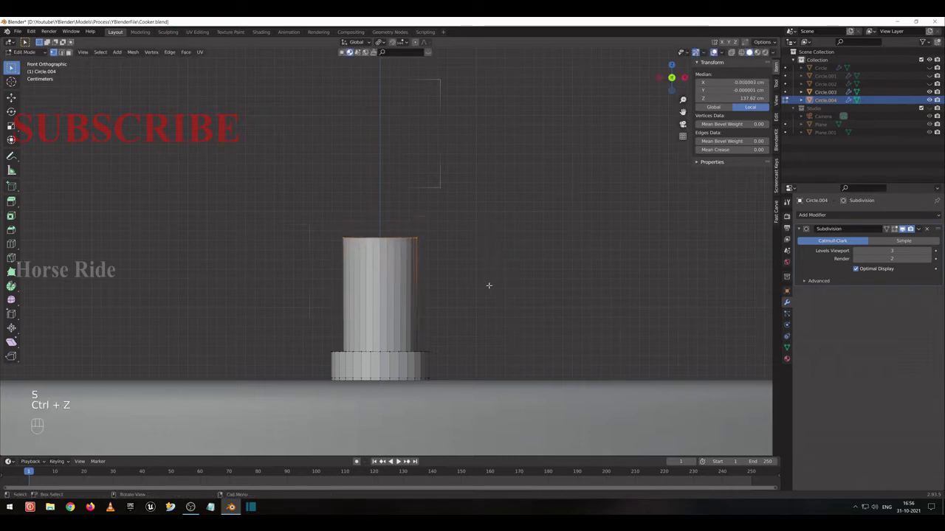
Extrude and scale outward for a wide flared section, then extrude again and scale inward to taper the top.
{"action": "key", "text": "e"}
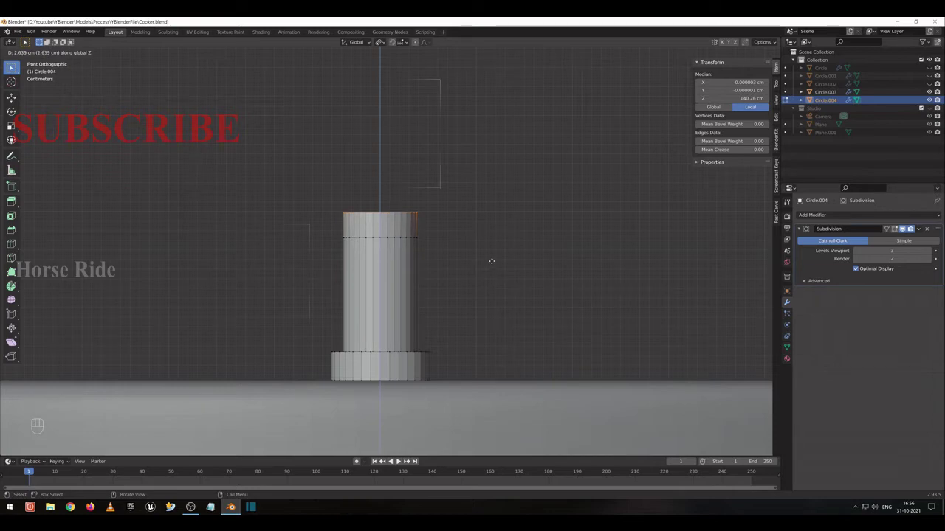
{"action": "key", "text": "s"}
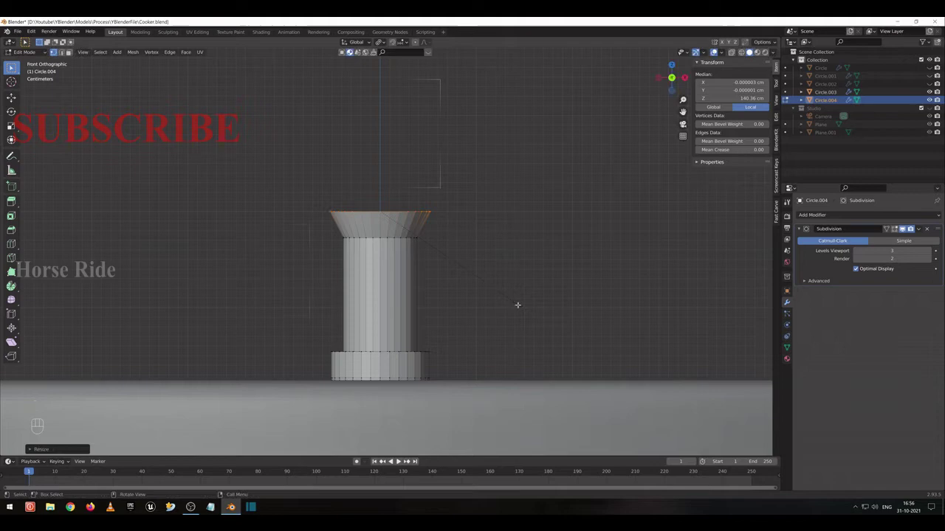
{"action": "key", "text": "e"}
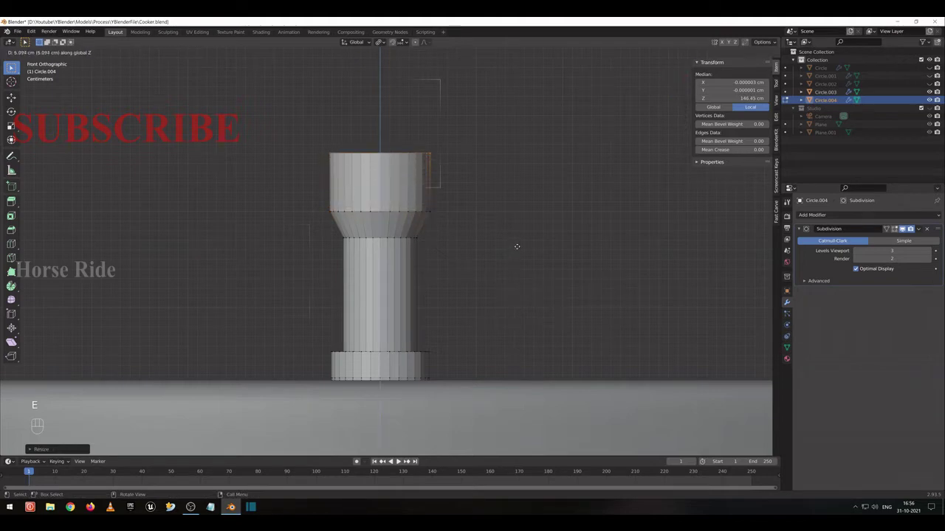
{"action": "key", "text": "e"}
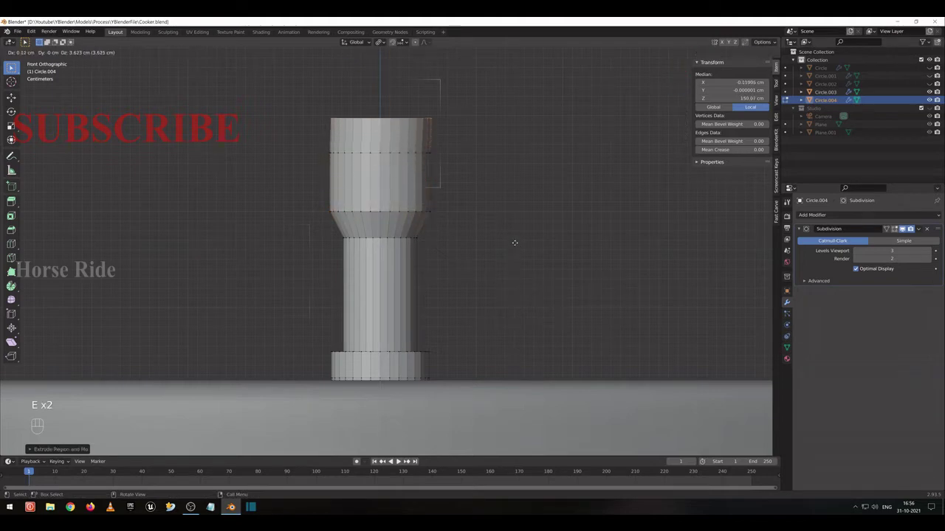
{"action": "key", "text": "s"}
{"action": "key", "text": "ctrl+z"}
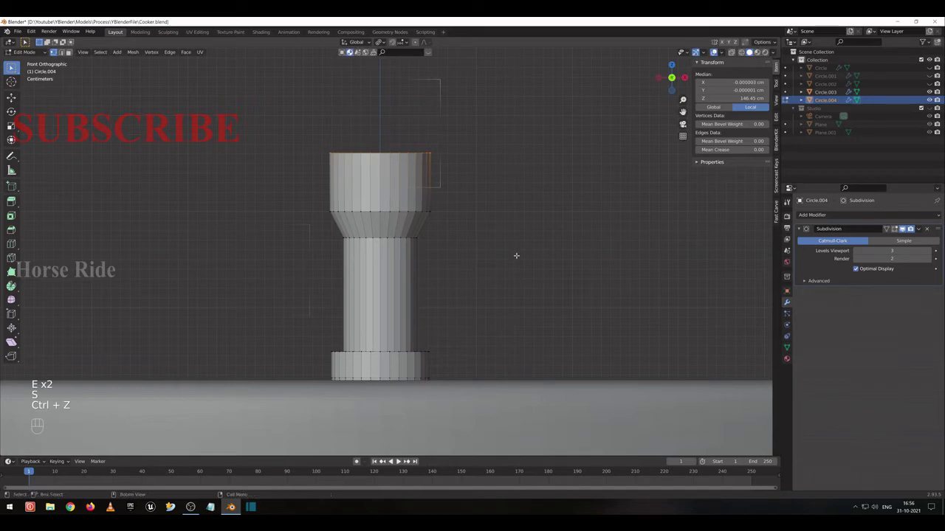
{"action": "key", "text": "e"}
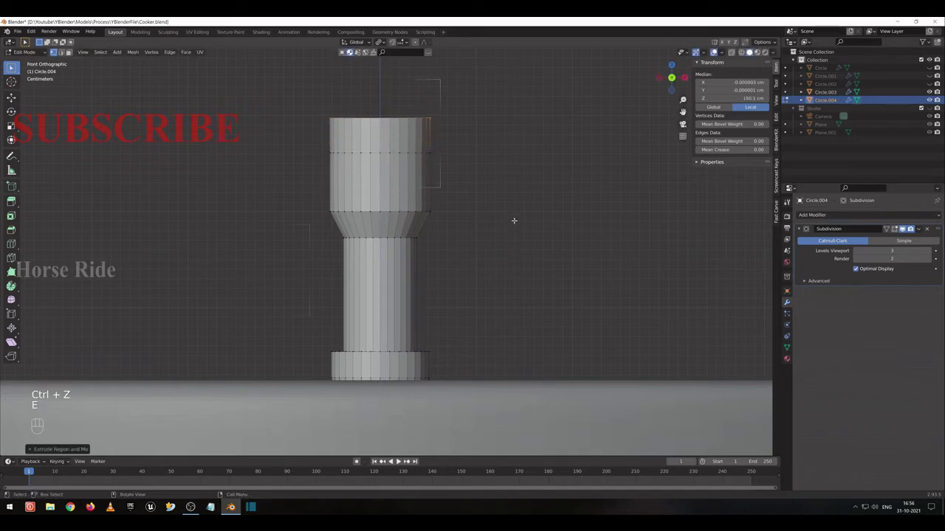
{"action": "key", "text": "s"}
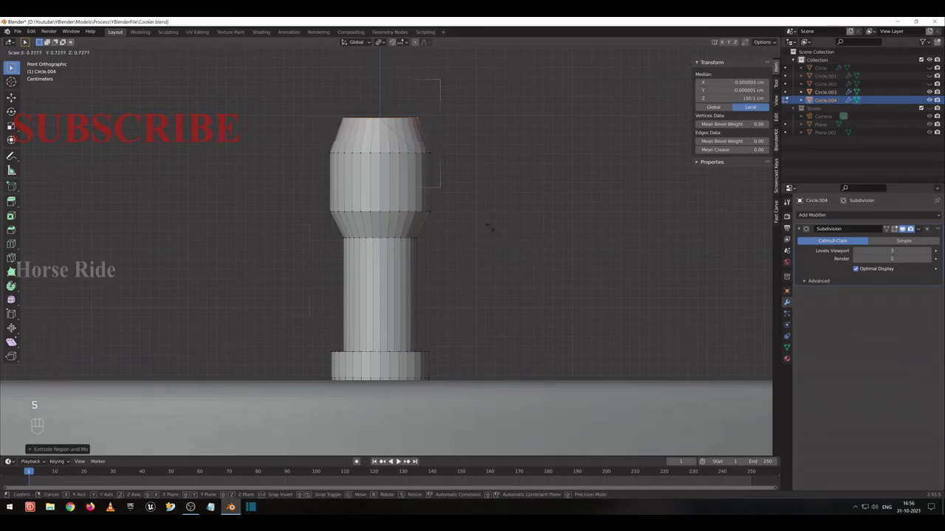
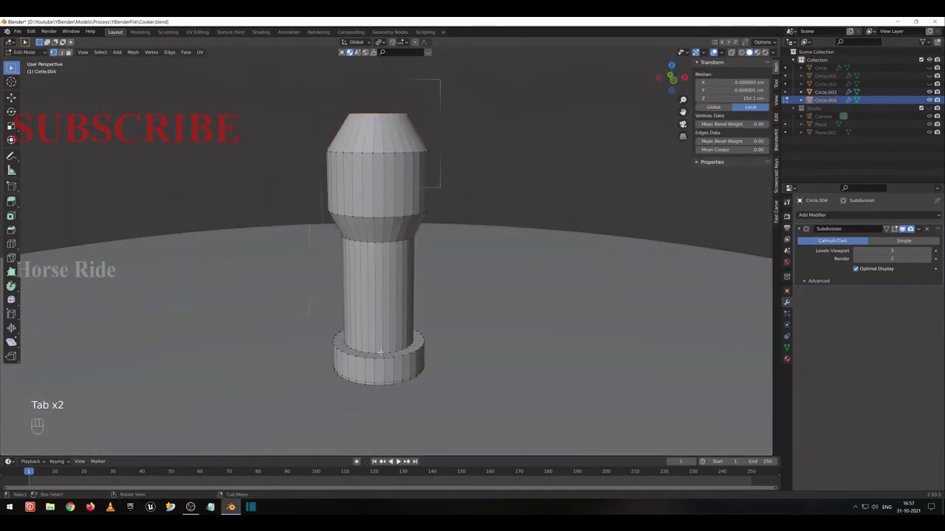
Add a level-3 Subdivision Surface to the knob and bevel the edge loops where the column meets the base ring.
{"action": "key", "text": "2"}
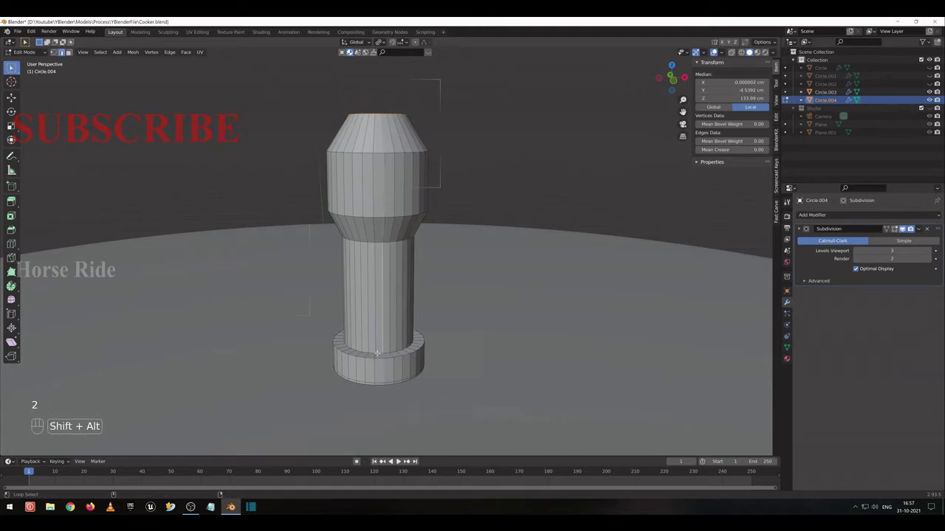
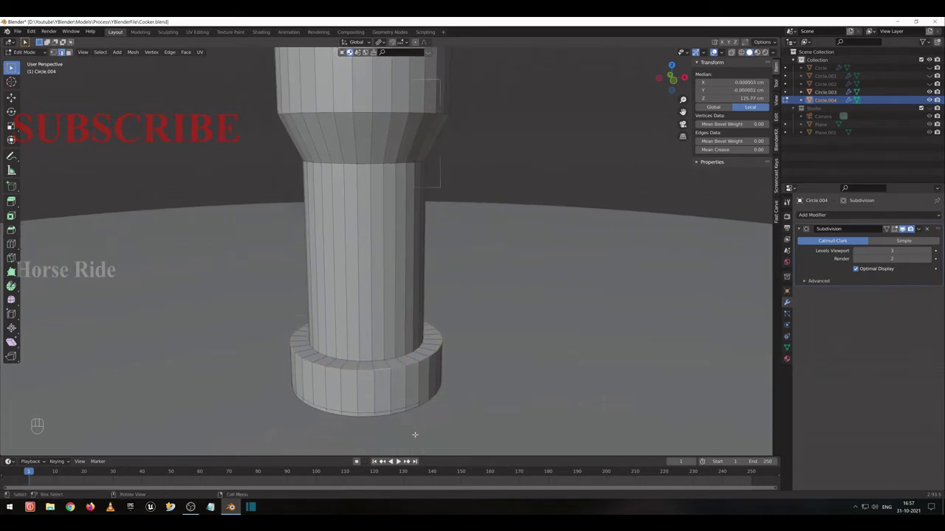
{"action": "key", "text": "ctrl+b"}
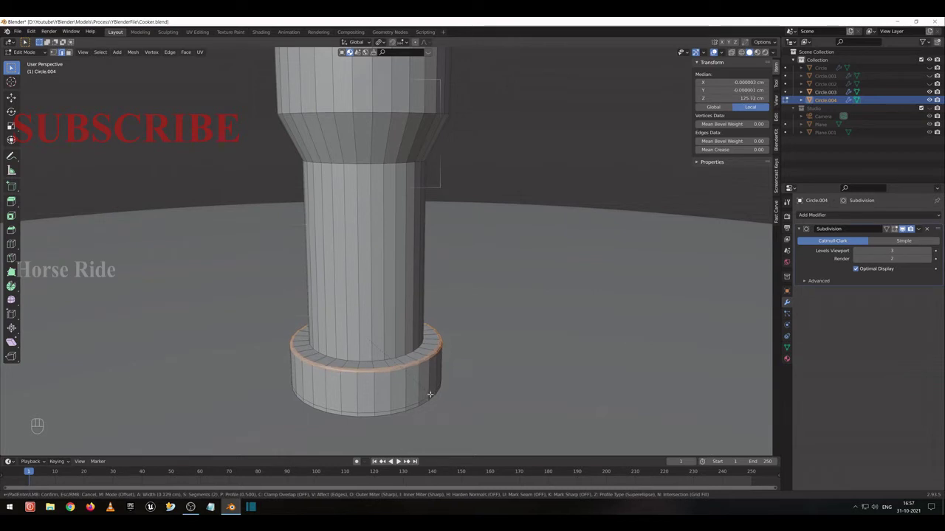
{"action": "key", "text": "Tab"}
{"action": "key", "text": "ctrl+3"}
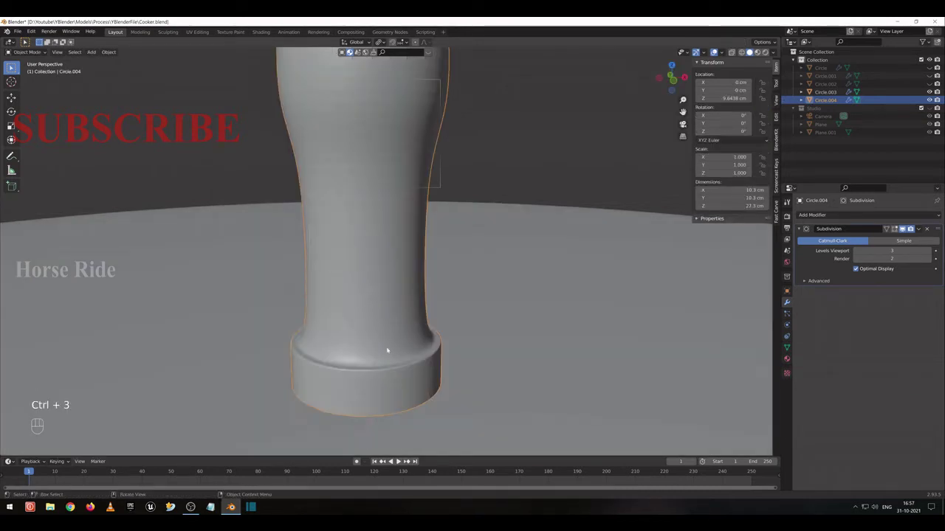
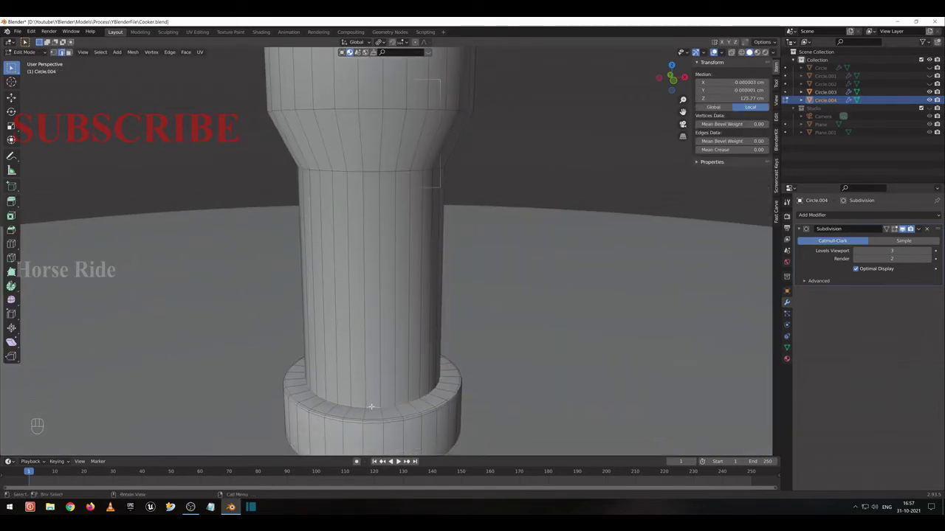
{"action": "key", "text": "ctrl+b"}
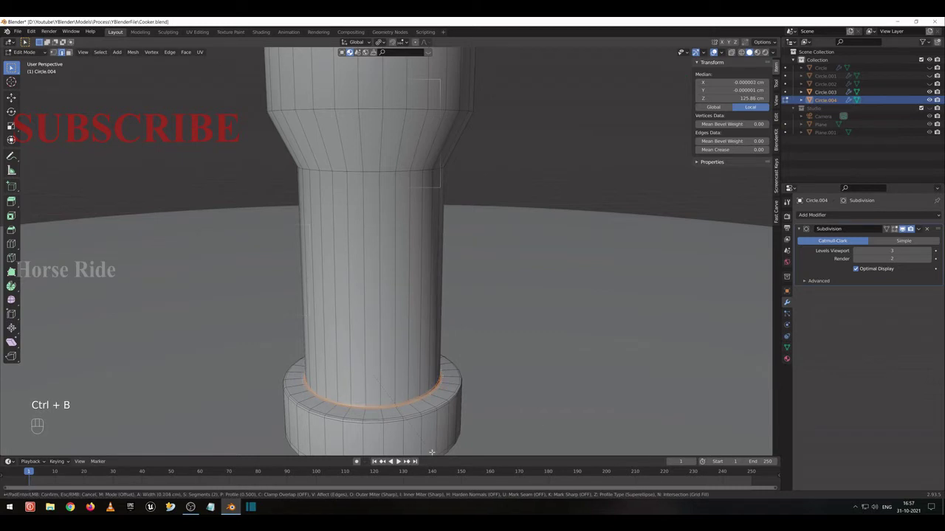
{"action": "key", "text": "Tab"}
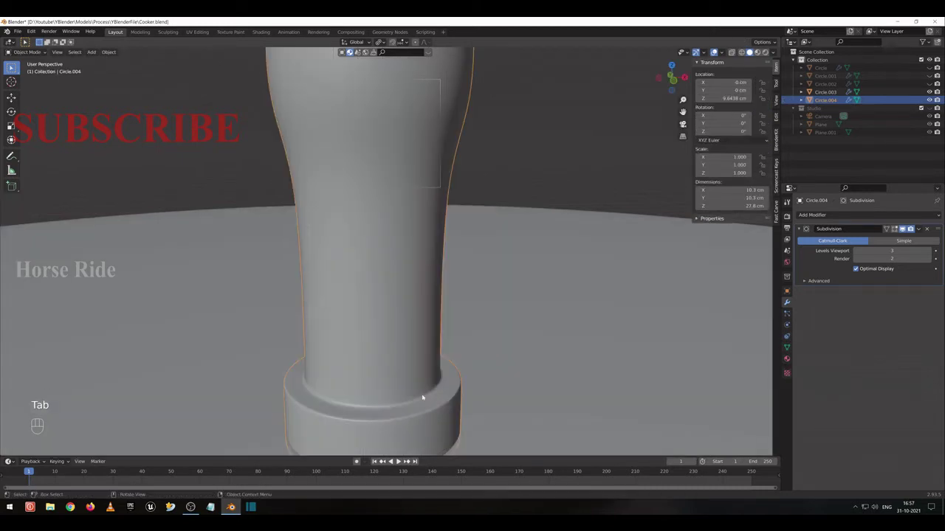
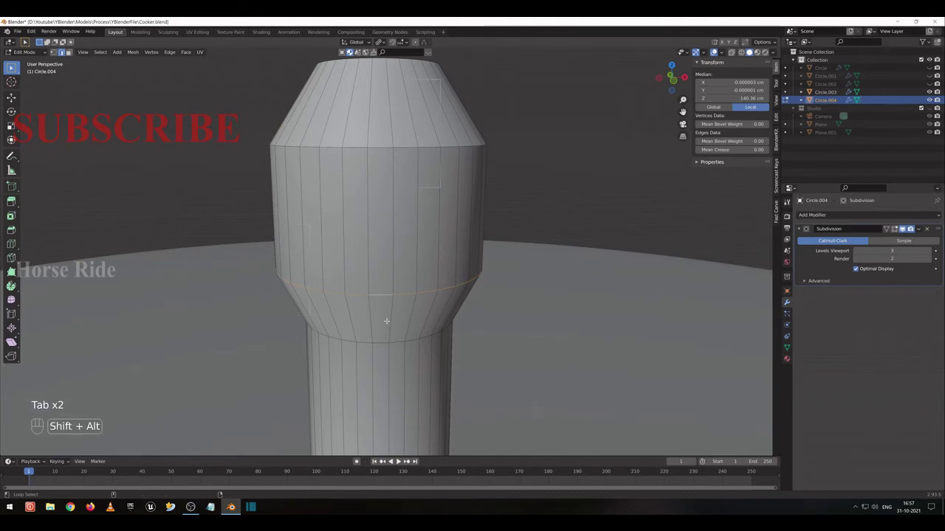
Bevel the two edge loops around the knob's bulge with Ctrl+B.
{"action": "left_click", "coordinate": [72, 52]}
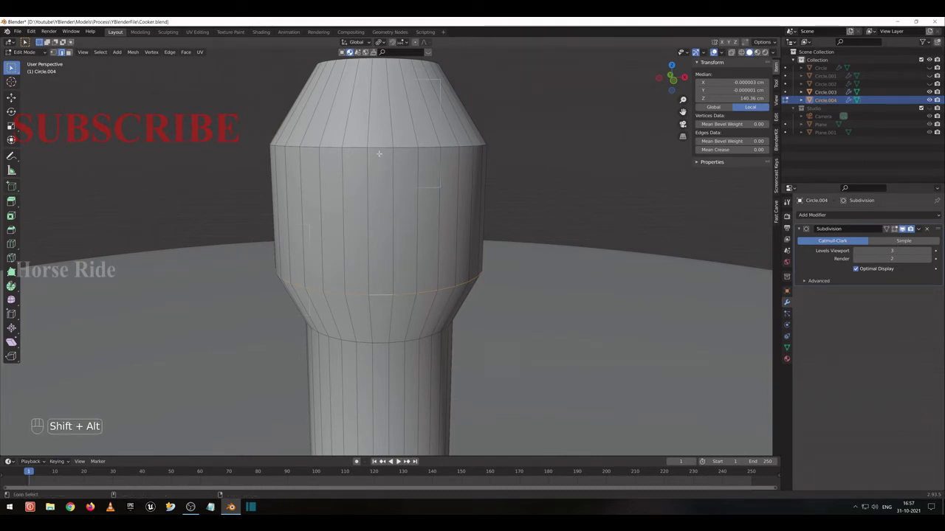
{"action": "key", "text": "ctrl+b"}
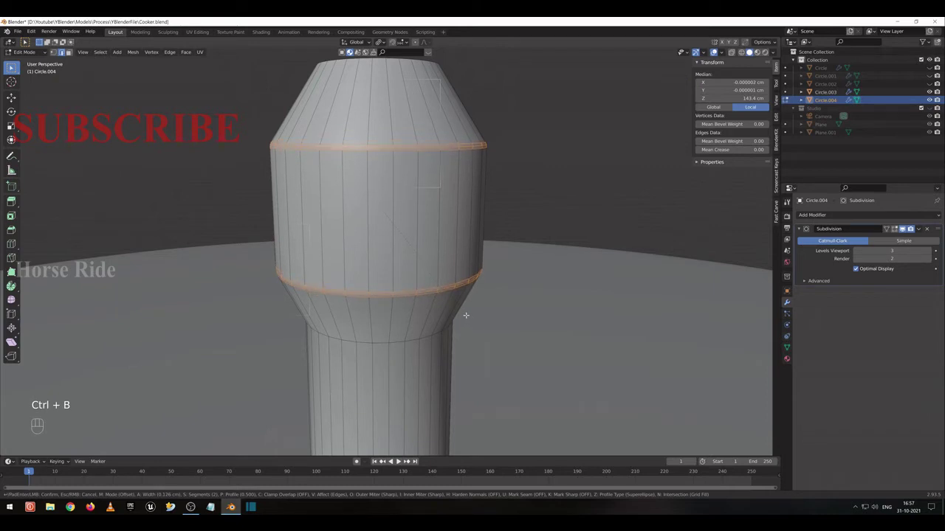
{"action": "key", "text": "Tab"}
{"action": "left_click", "coordinate": [14, 67]}
Bevel the edge loop at the knob's neck and return to the smoothed view in Object Mode.
{"action": "key", "text": "Tab"}
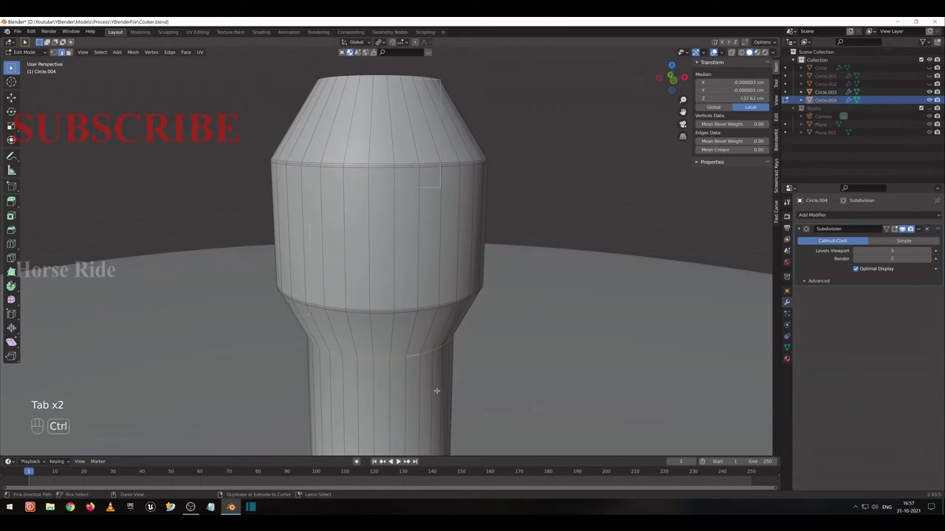
{"action": "key", "text": "ctrl+b"}
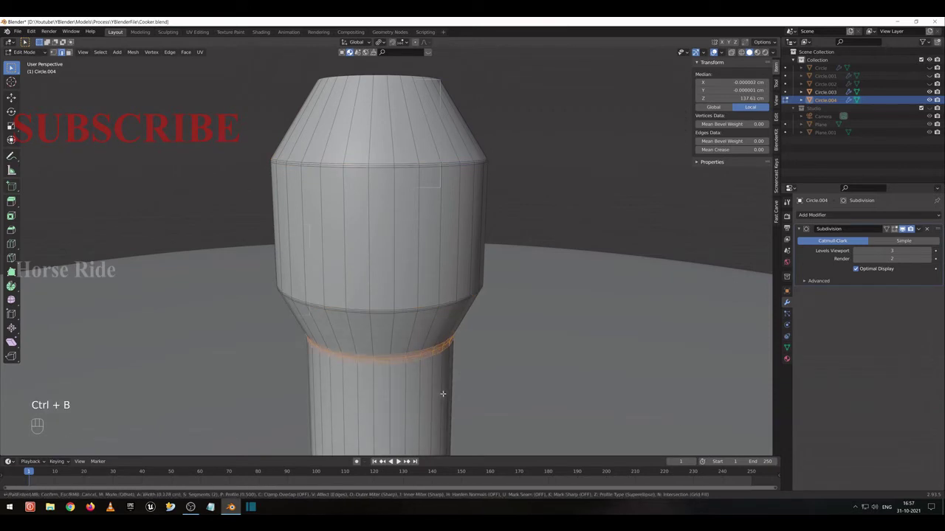
{"action": "key", "text": "Tab"}
{"action": "middle_click", "coordinate": [14, 66]}
{"action": "left_click", "coordinate": [15, 67]}
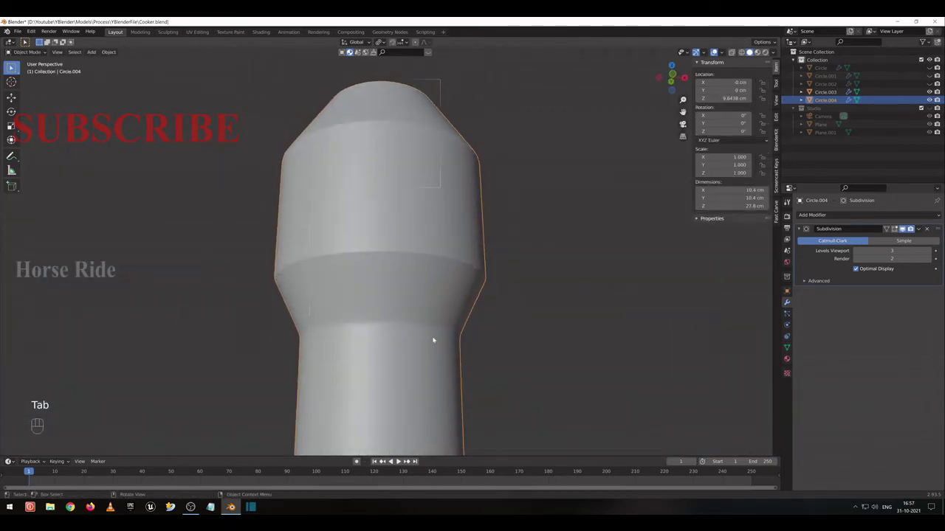
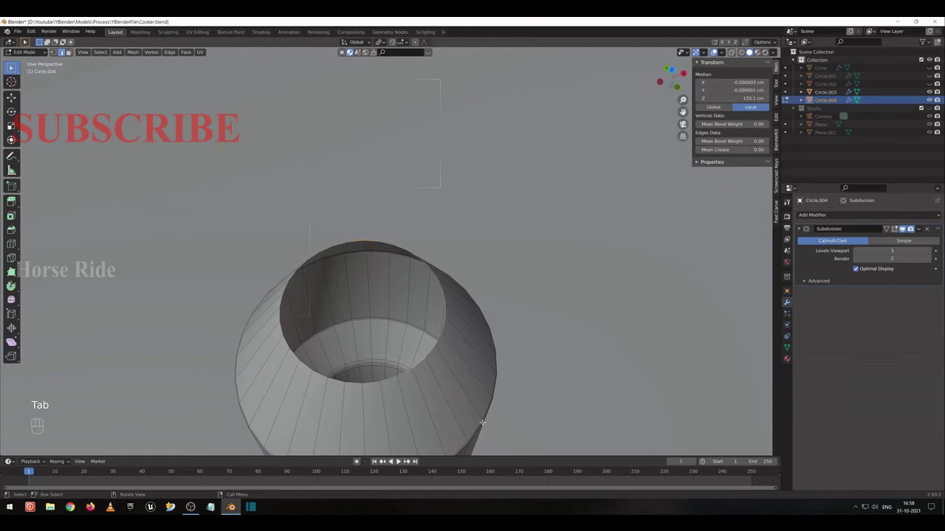
Scale the knob's top inner ring inward and lower it down into the opening.
{"action": "key", "text": "e"}
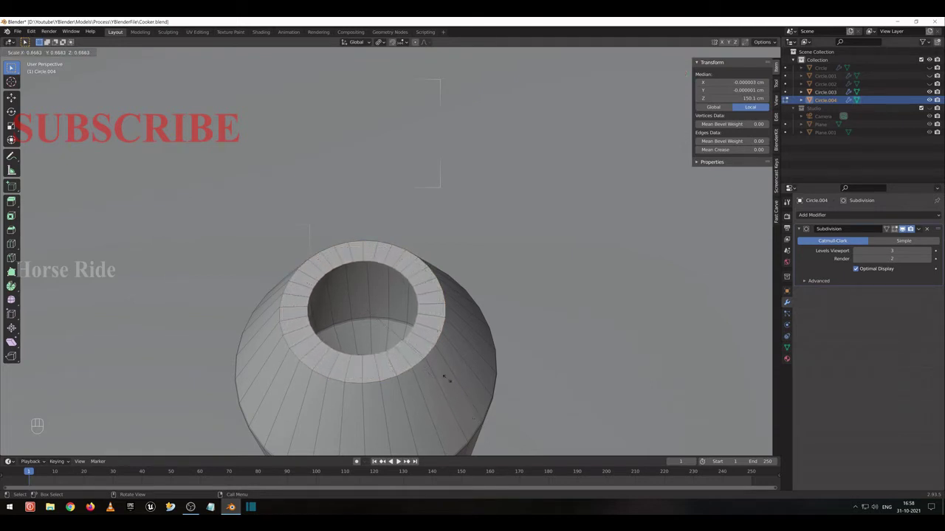
{"action": "key", "text": "e"}
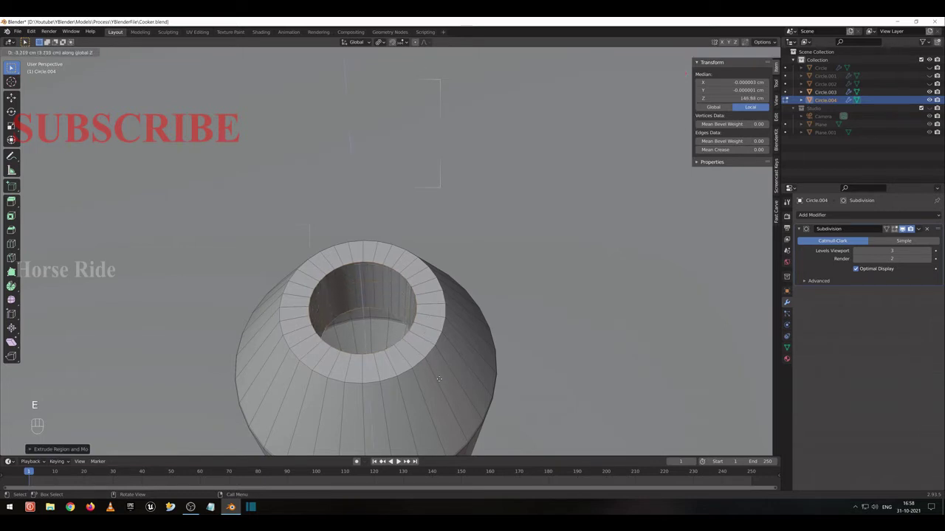
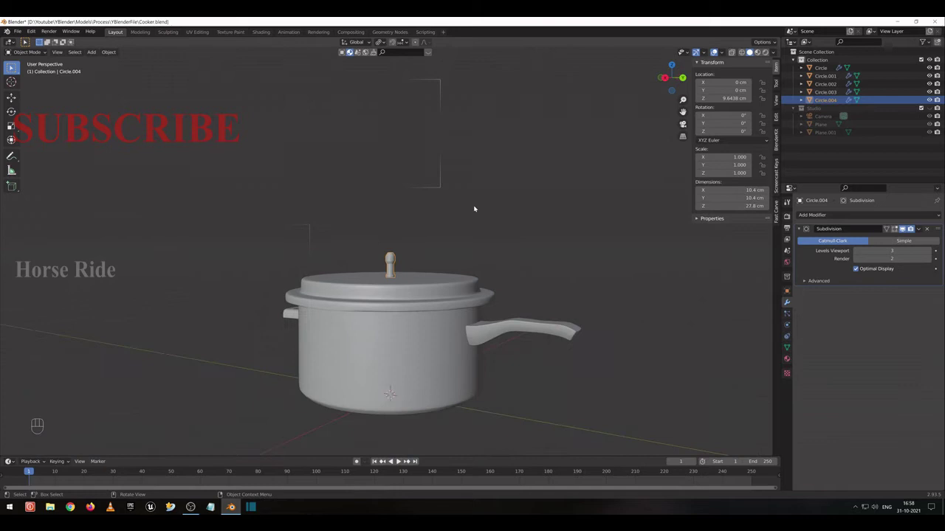
Show the complete cooker model as a see-through wireframe.
{"action": "key", "text": "shift+z"}
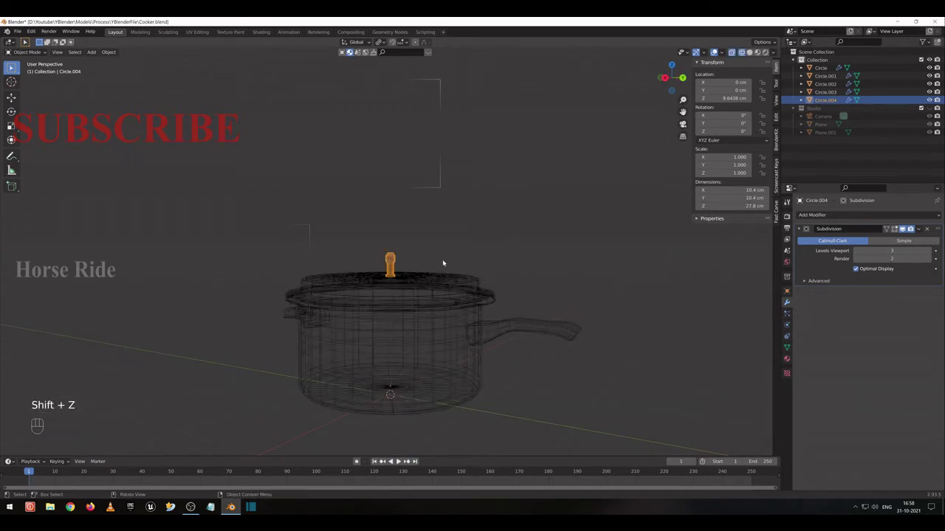
{"action": "key", "text": "g"}
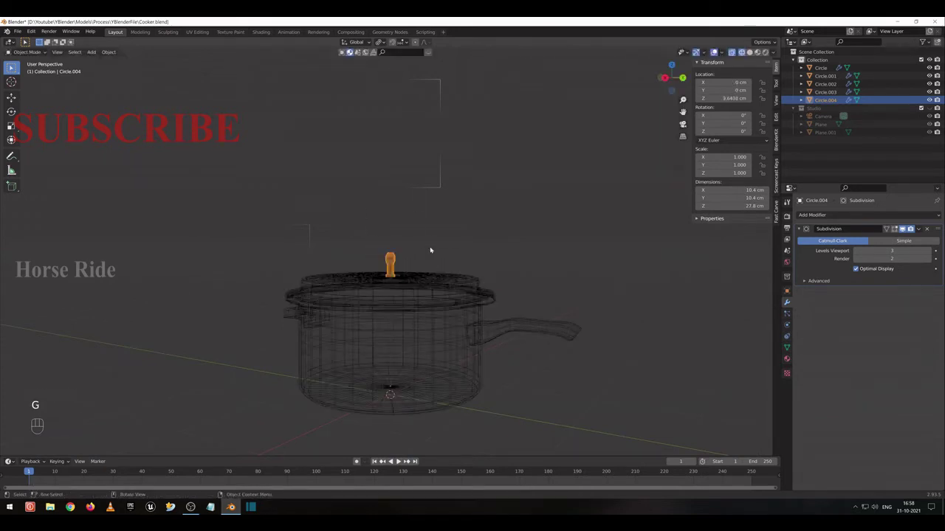
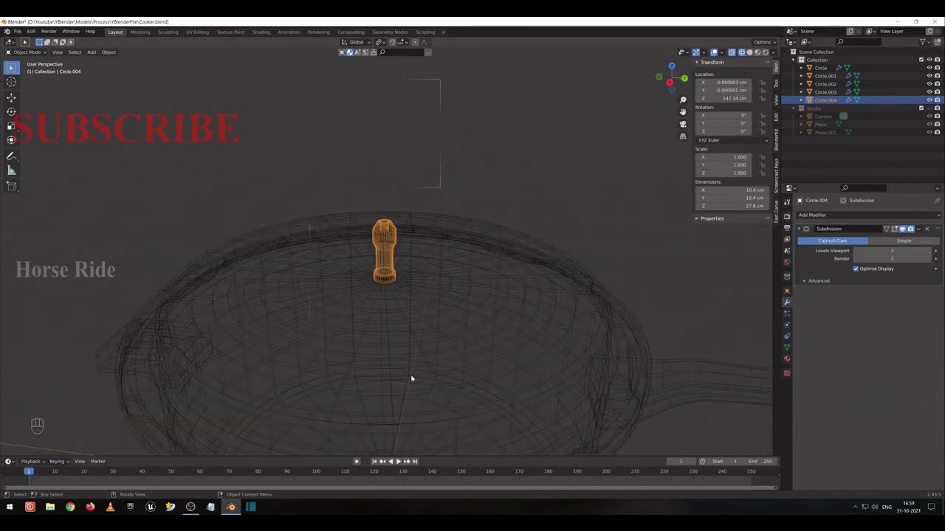
Select the lid Circle.003 in solid shading and edit its mesh from straight above.
{"action": "left_click", "coordinate": [402, 281]}
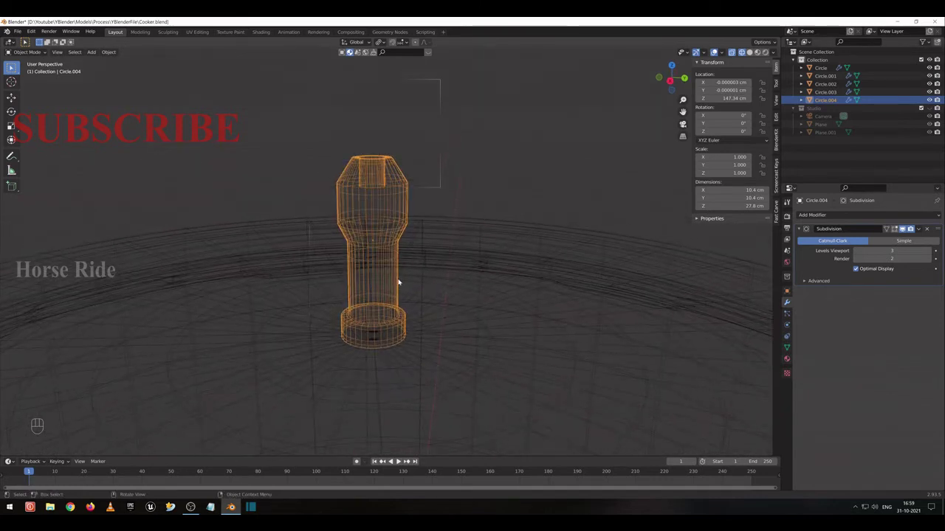
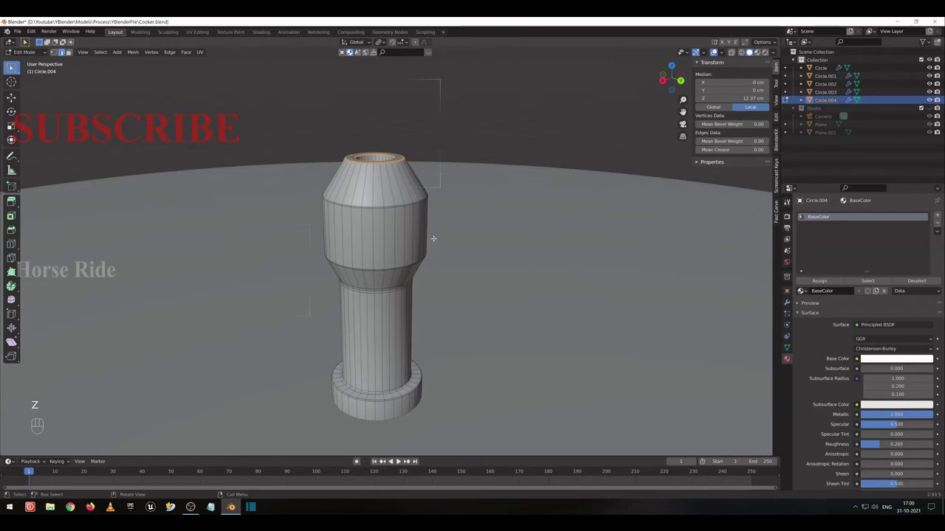
{"action": "key", "text": "Tab"}
{"action": "key", "text": "KP_7"}
{"action": "key", "text": "shift+z"}
{"action": "key", "text": "z"}
{"action": "key", "text": "Tab"}
{"action": "key", "text": "Tab"}
{"action": "key", "text": "Tab"}
Select a small round patch of lid faces between the knob and the rim.
{"action": "left_click", "coordinate": [395, 460]}
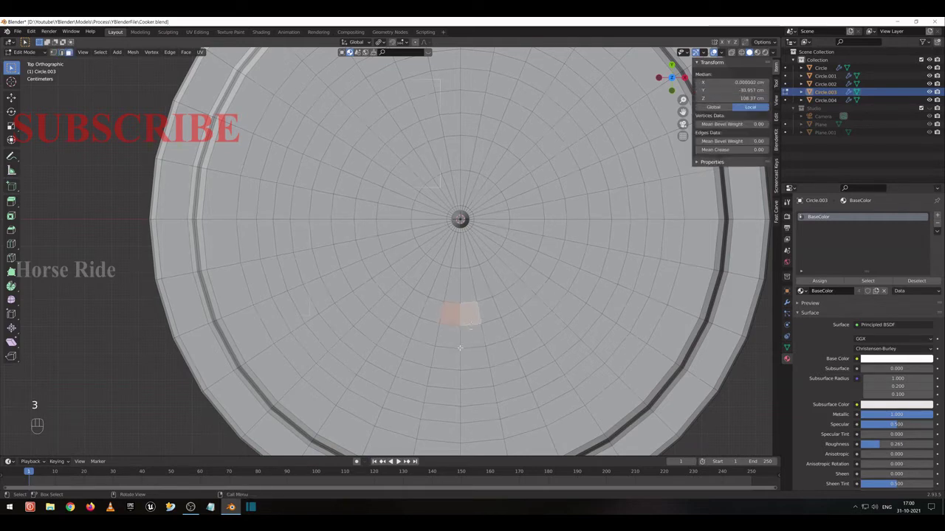
{"action": "left_click", "coordinate": [395, 461]}
{"action": "left_click", "coordinate": [395, 460]}
{"action": "double_click", "coordinate": [395, 461]}
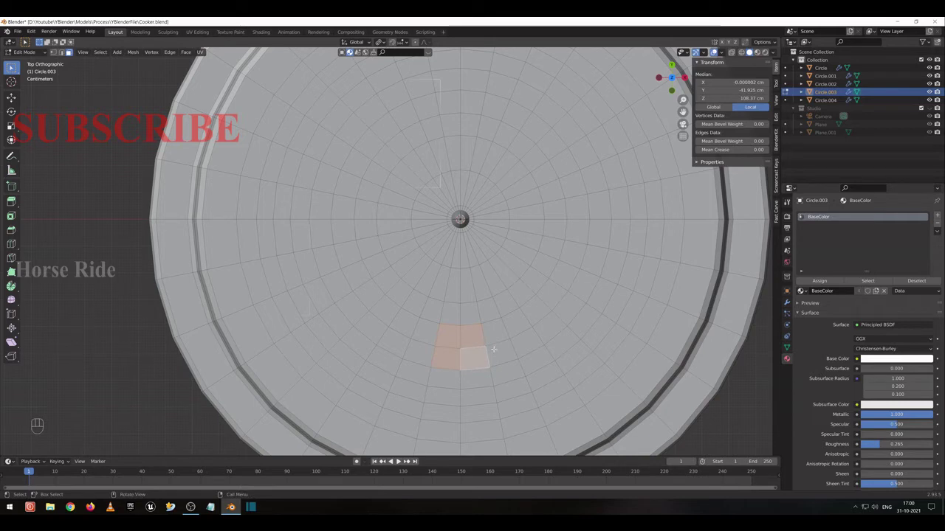
{"action": "left_click", "coordinate": [395, 461]}
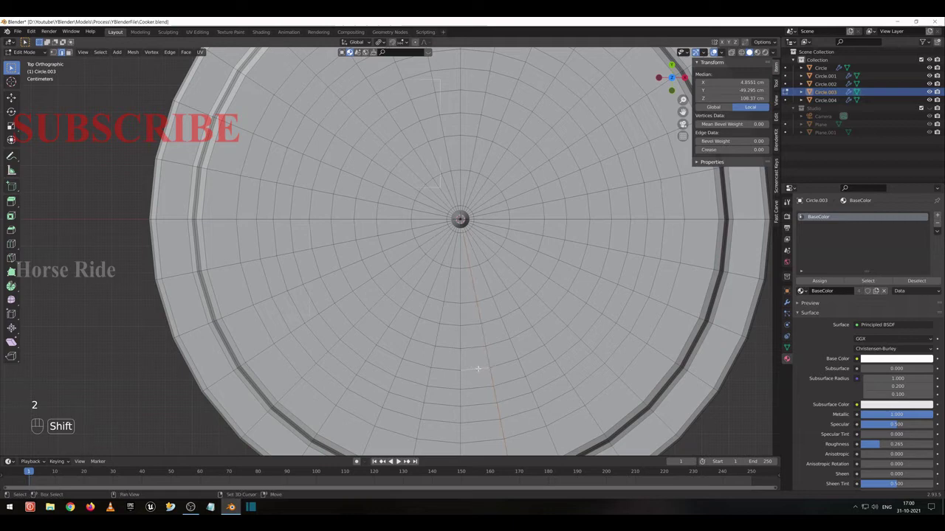
{"action": "left_click", "coordinate": [395, 461]}
{"action": "left_click", "coordinate": [395, 460]}
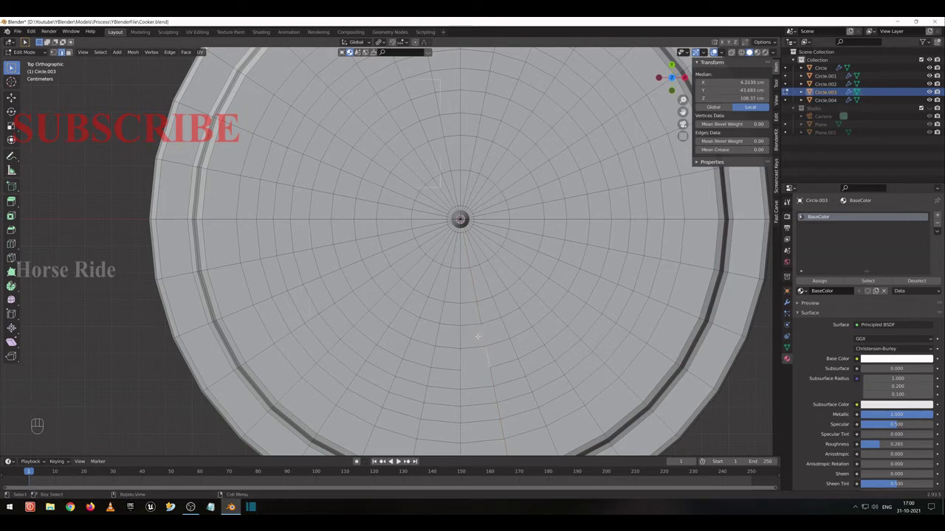
{"action": "left_click", "coordinate": [395, 460]}
{"action": "left_click", "coordinate": [395, 460]}
{"action": "left_click_drag", "start_coordinate": [395, 460], "coordinate": [395, 460]}
Check the patch from across the lid, then scale it down to about 0.79 in top view.
{"action": "middle_click", "coordinate": [395, 460]}
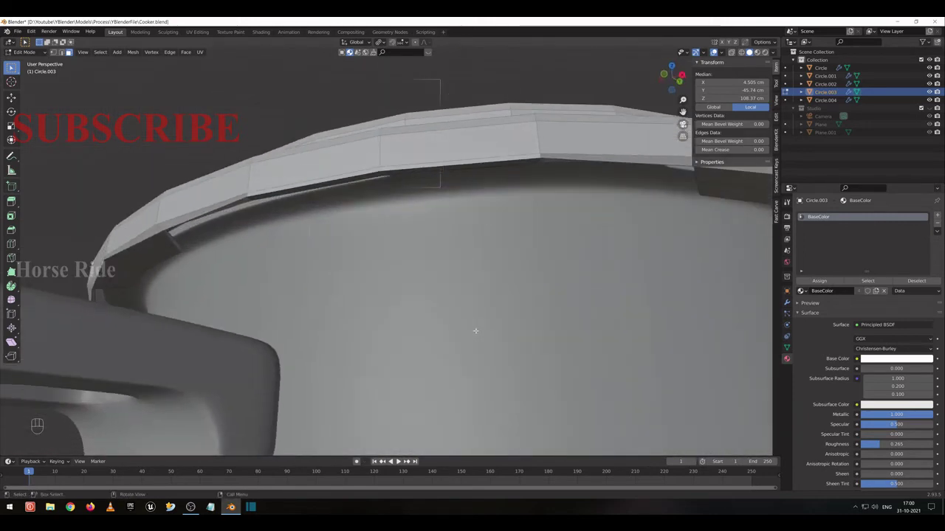
{"action": "key", "text": "Tab"}
{"action": "left_click_drag", "start_coordinate": [395, 460], "coordinate": [395, 460]}
{"action": "key", "text": "Tab"}
{"action": "middle_click", "coordinate": [360, 459]}
{"action": "middle_click", "coordinate": [360, 460]}
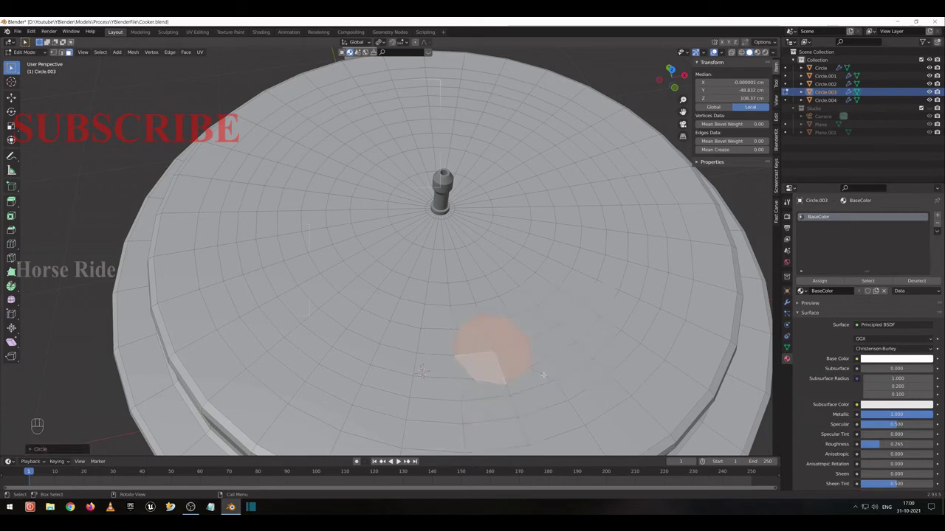
{"action": "key", "text": "KP_7"}
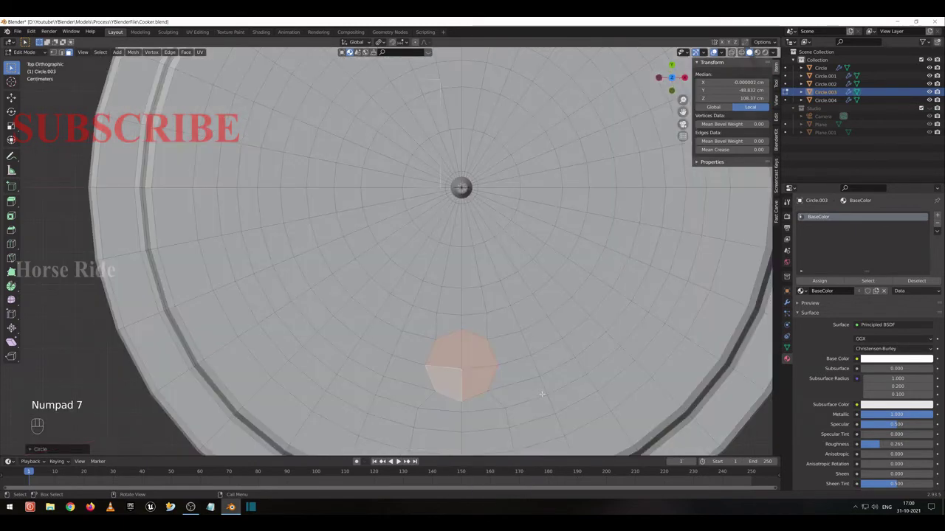
{"action": "key", "text": "s"}
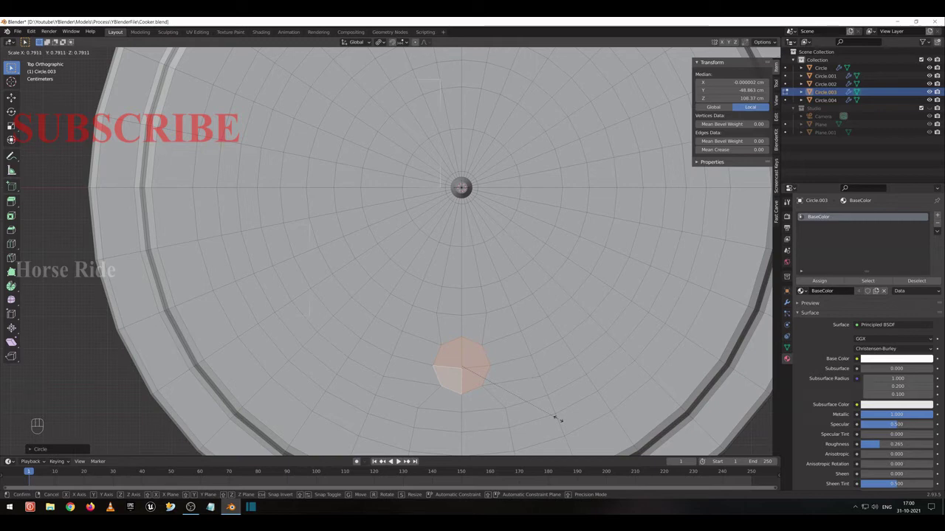
{"action": "left_click", "coordinate": [395, 460]}
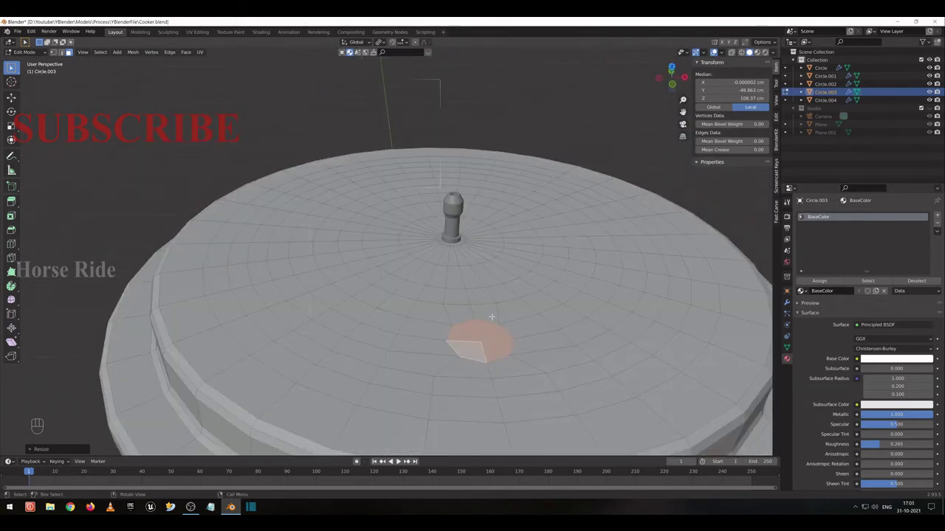
Try splitting and raising the round patch as its own piece, then undo back to the lid.
{"action": "key", "text": "shift+d"}
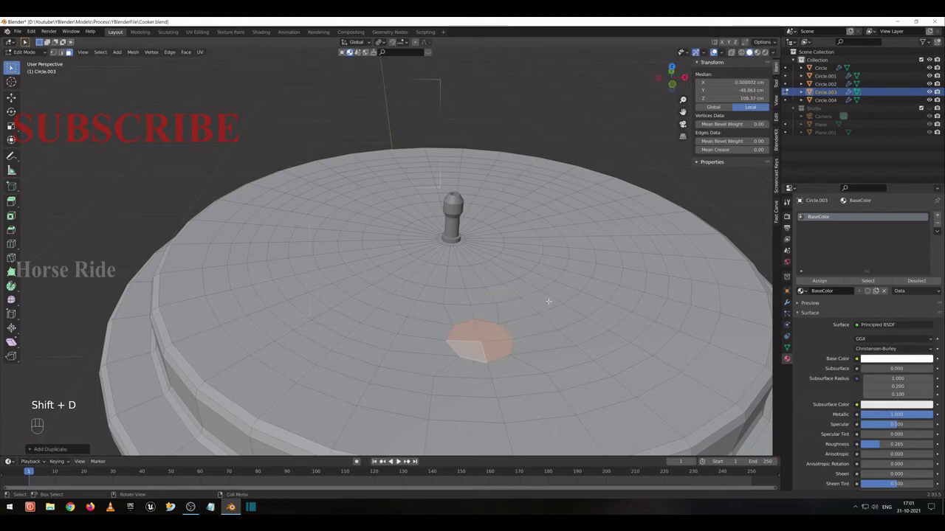
{"action": "key", "text": "p"}
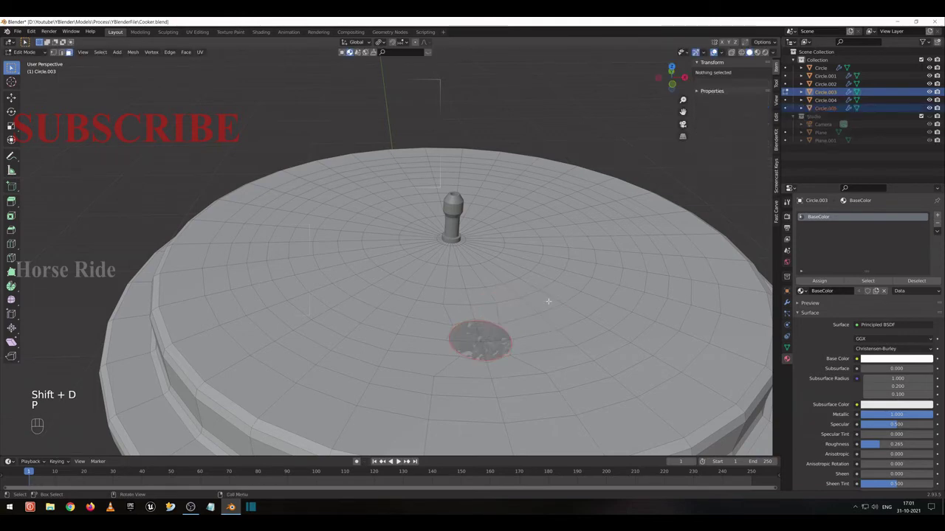
{"action": "key", "text": "Tab"}
{"action": "left_click_drag", "start_coordinate": [360, 460], "coordinate": [395, 460]}
{"action": "key", "text": "h"}
{"action": "key", "text": "Tab"}
{"action": "key", "text": "2"}
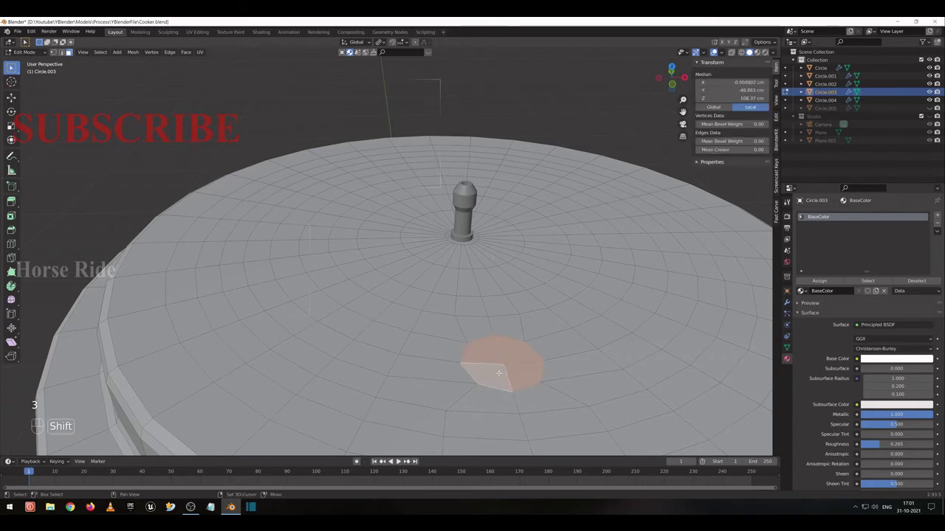
{"action": "key", "text": "g"}
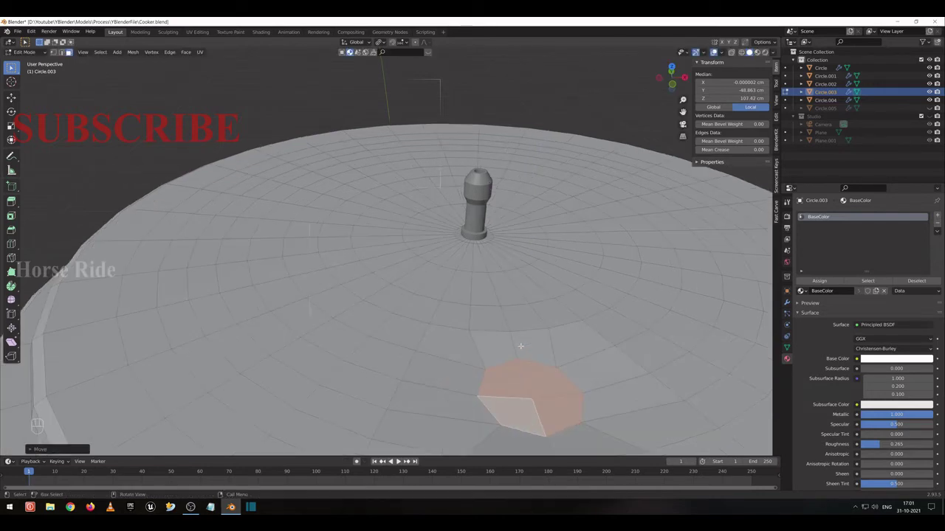
{"action": "key", "text": "ctrl+r"}
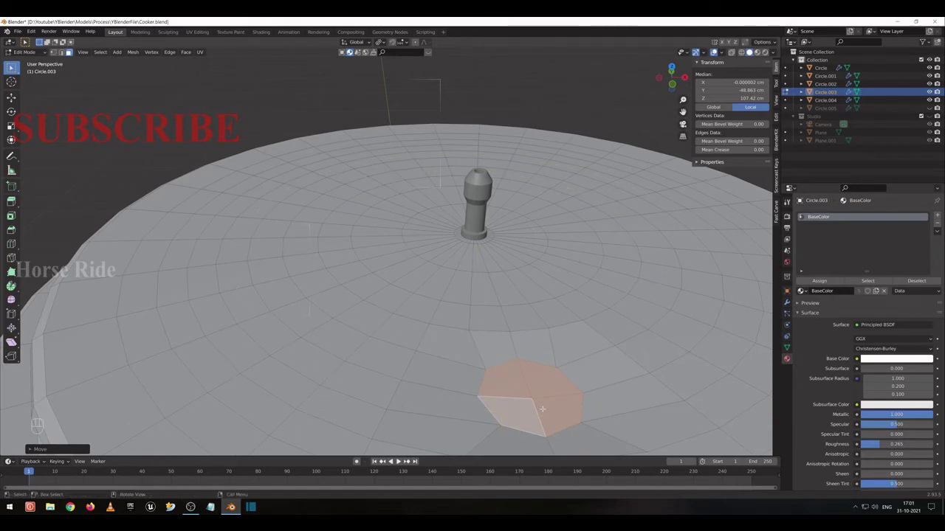
{"action": "key", "text": "ctrl+z"}
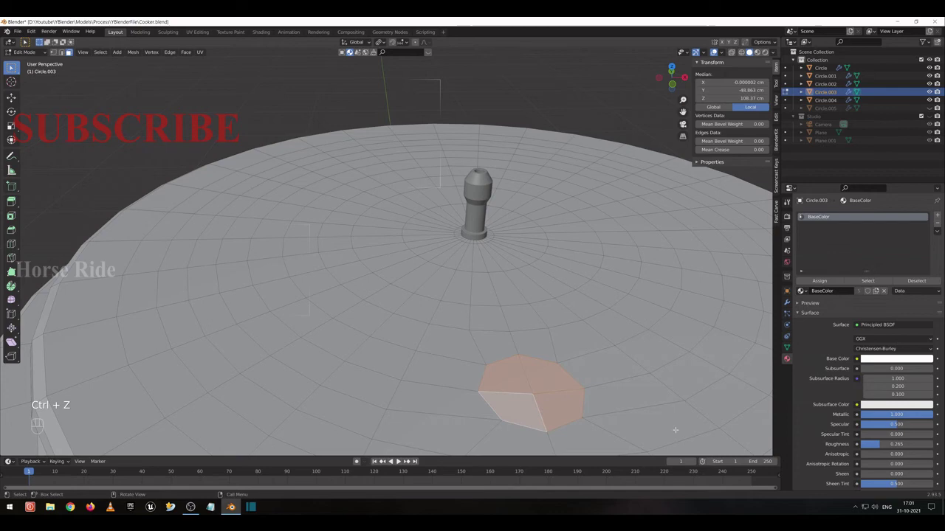
Inset the round patch and sink it slightly into the lid, reviewing and undoing to retry.
{"action": "key", "text": "i"}
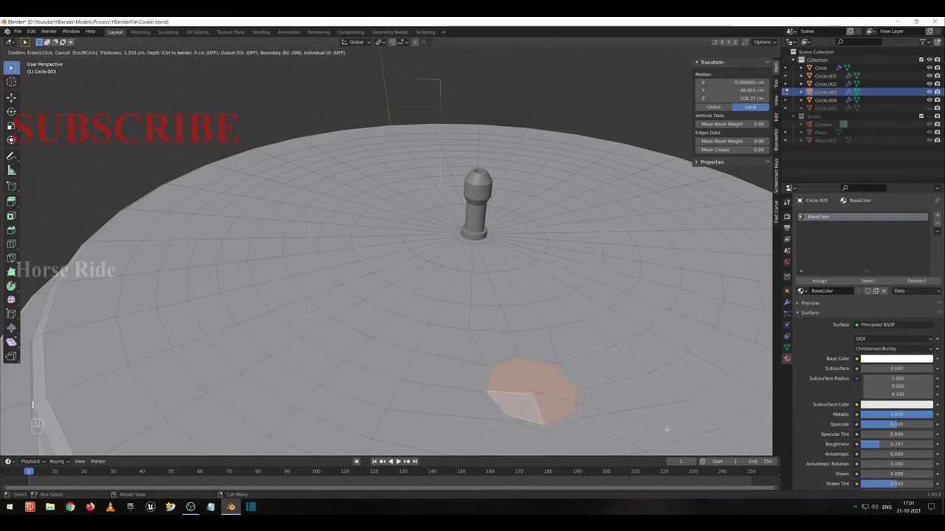
{"action": "key", "text": "g"}
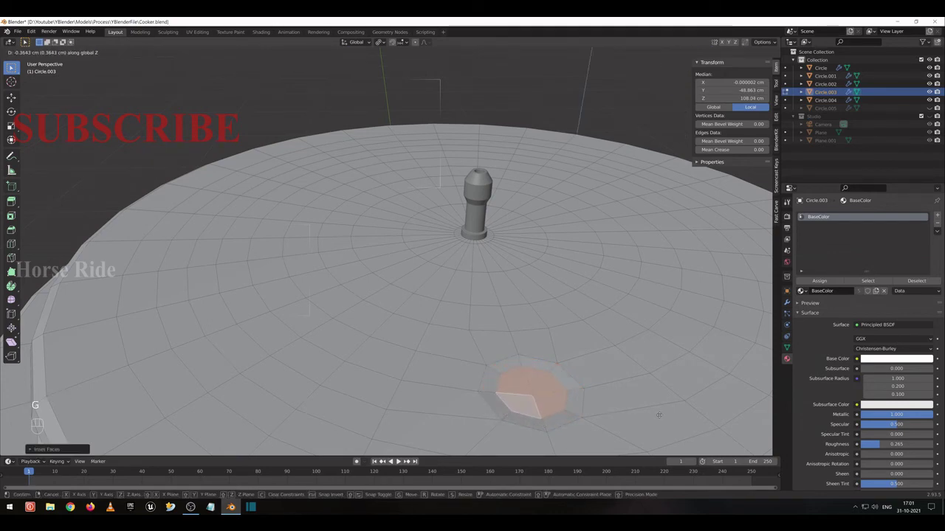
{"action": "key", "text": "Tab"}
{"action": "left_click", "coordinate": [360, 460]}
{"action": "middle_click", "coordinate": [360, 459]}
{"action": "left_click", "coordinate": [360, 460]}
{"action": "left_click_drag", "start_coordinate": [361, 459], "coordinate": [395, 461]}
{"action": "key", "text": "ctrl+z"}
{"action": "key", "text": "ctrl+z"}
{"action": "key", "text": "ctrl+z"}
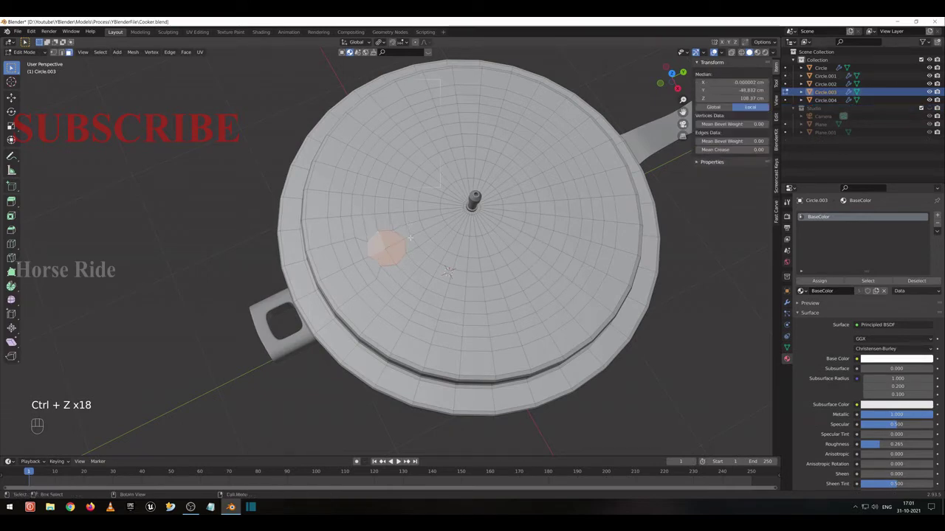
Inset the lid patch again, shrink it and push it down into a shallow recessed well.
{"action": "left_click", "coordinate": [395, 461]}
{"action": "left_click", "coordinate": [394, 461]}
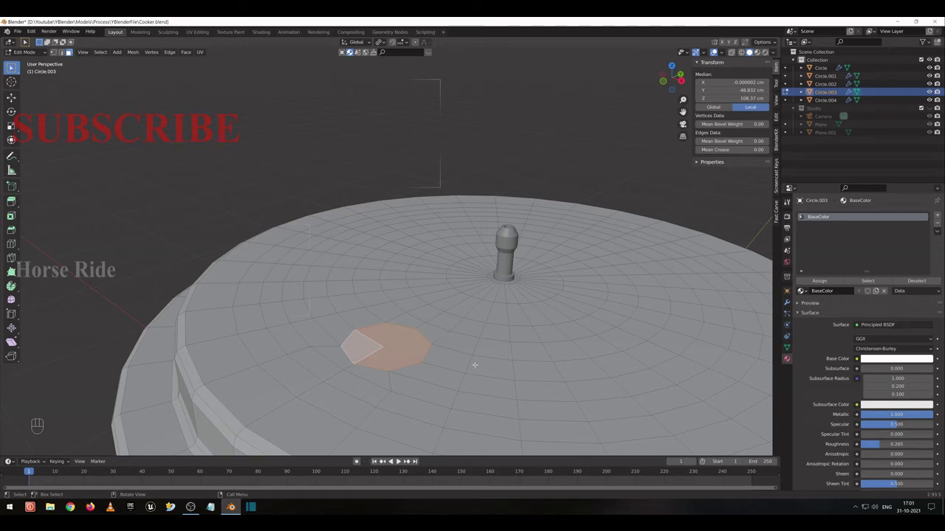
{"action": "key", "text": "i"}
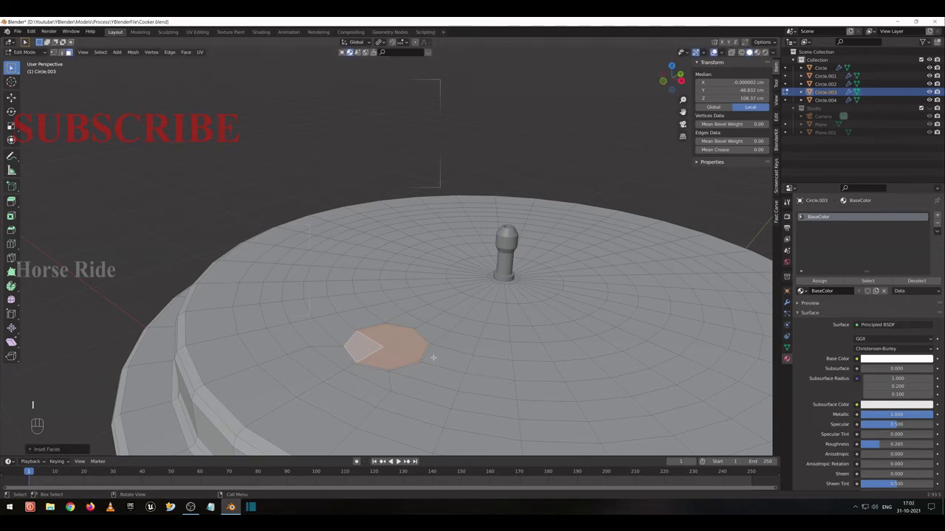
{"action": "key", "text": "KP_Decimal"}
{"action": "left_click", "coordinate": [394, 460]}
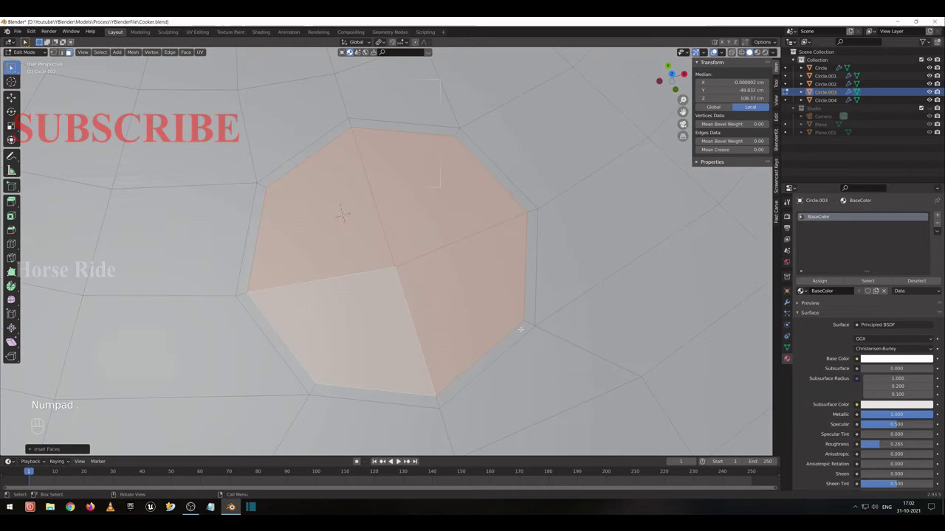
{"action": "left_click", "coordinate": [360, 459]}
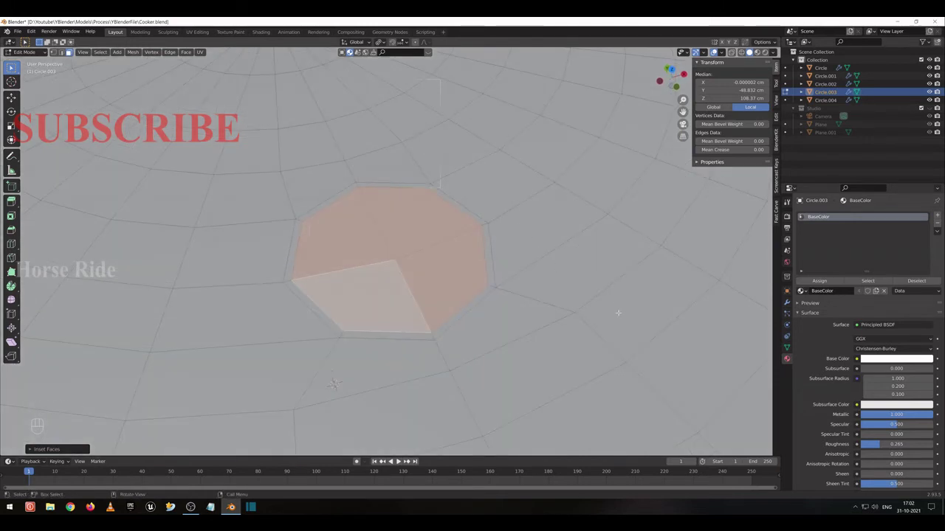
{"action": "key", "text": "s"}
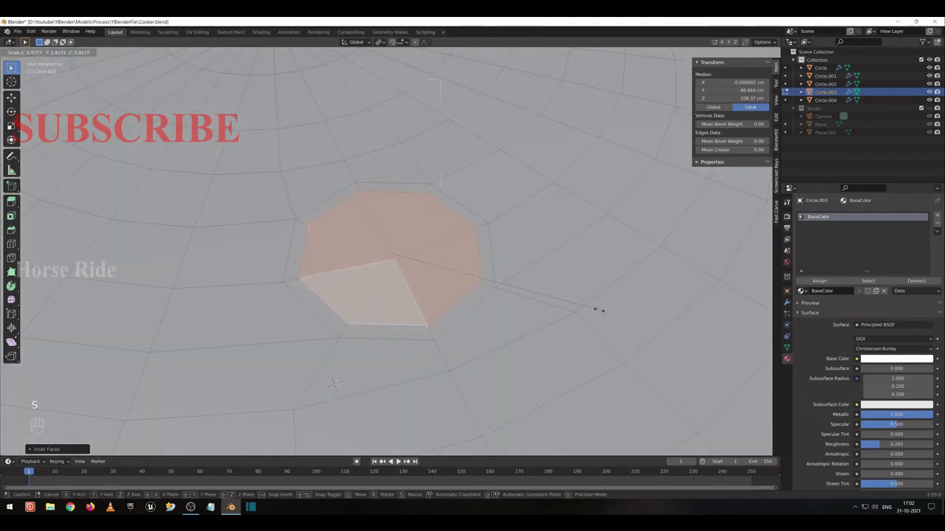
{"action": "key", "text": "g"}
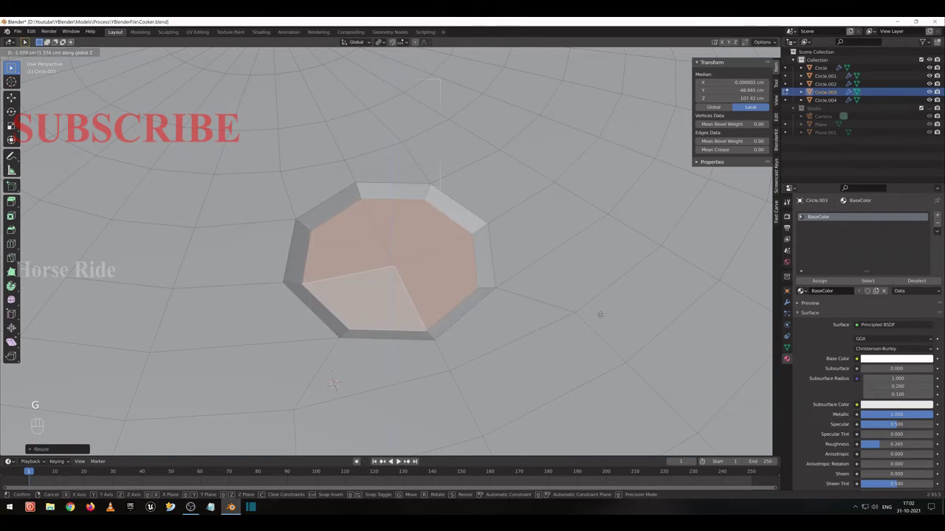
{"action": "key", "text": "Tab"}
Select the recess's rim edge loops and bevel them into rounded edges.
{"action": "left_click", "coordinate": [395, 461]}
{"action": "left_click_drag", "start_coordinate": [394, 460], "coordinate": [395, 461]}
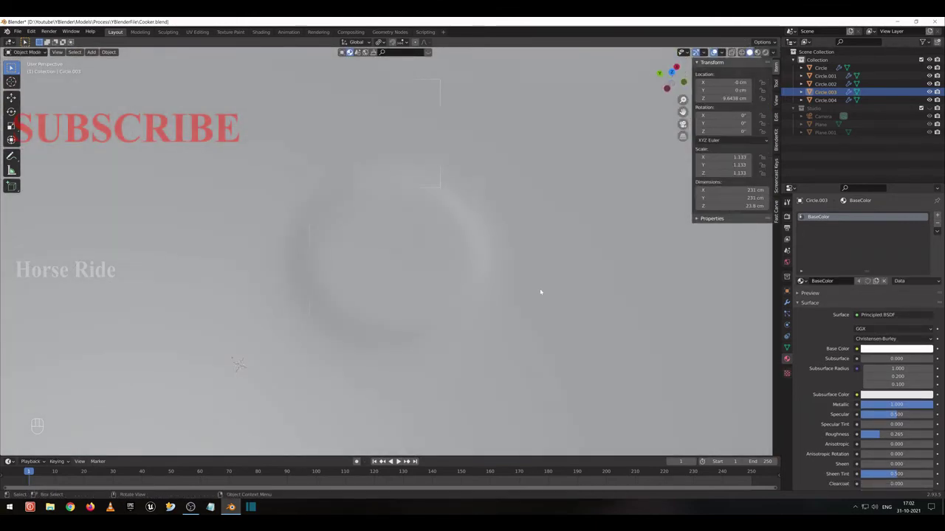
{"action": "key", "text": "Tab"}
{"action": "left_click_drag", "start_coordinate": [395, 461], "coordinate": [395, 460]}
{"action": "left_click", "coordinate": [395, 460]}
{"action": "left_click", "coordinate": [394, 460]}
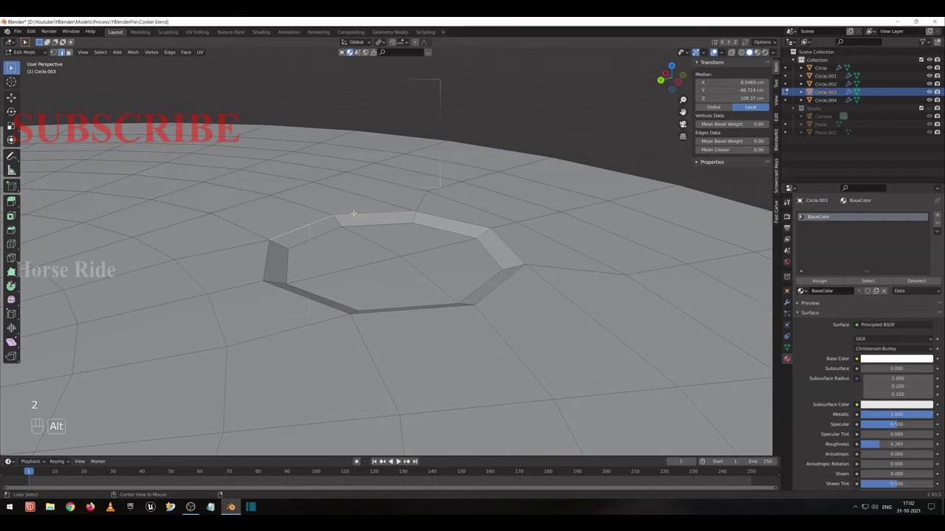
{"action": "left_click", "coordinate": [394, 461]}
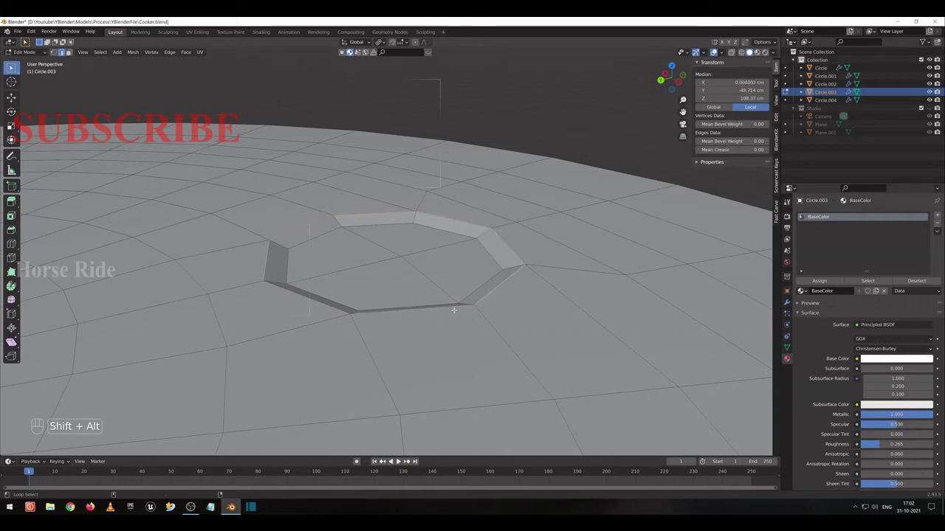
{"action": "left_click", "coordinate": [395, 461]}
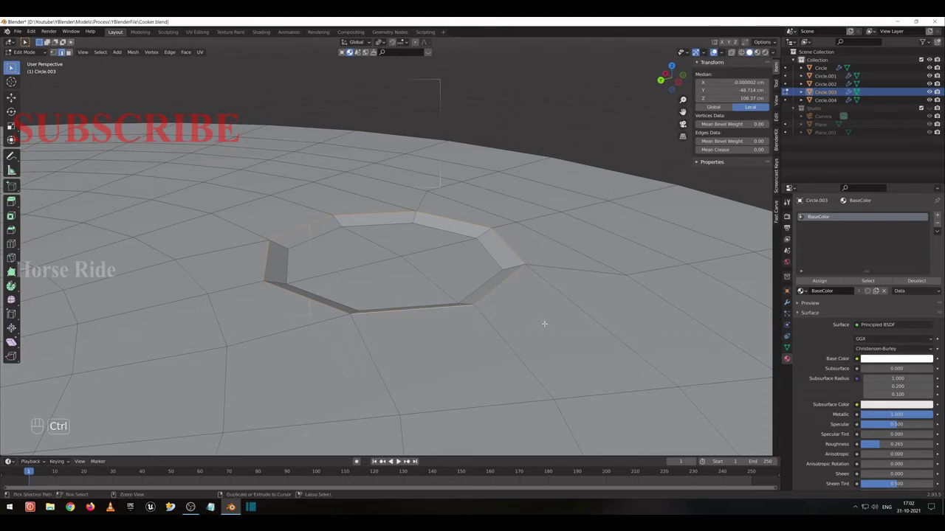
{"action": "key", "text": "ctrl+b"}
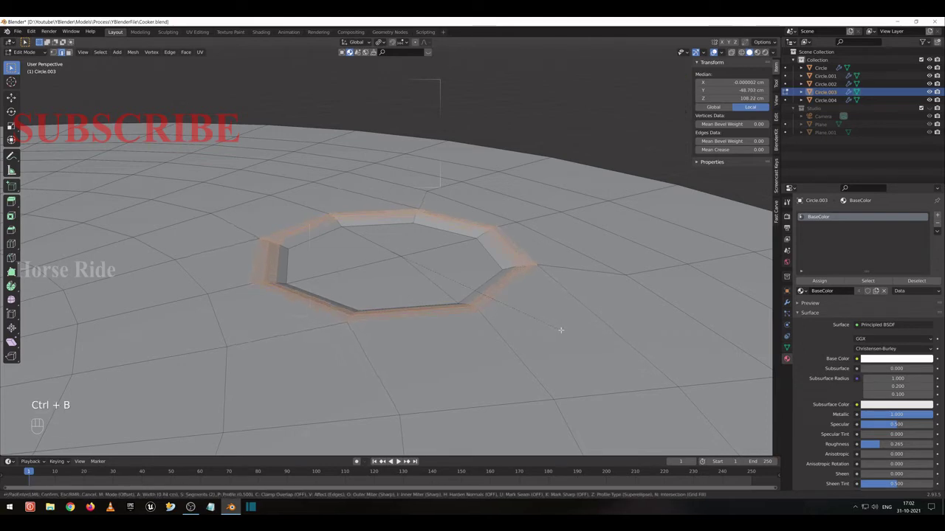
{"action": "key", "text": "Tab"}
{"action": "left_click", "coordinate": [395, 460]}
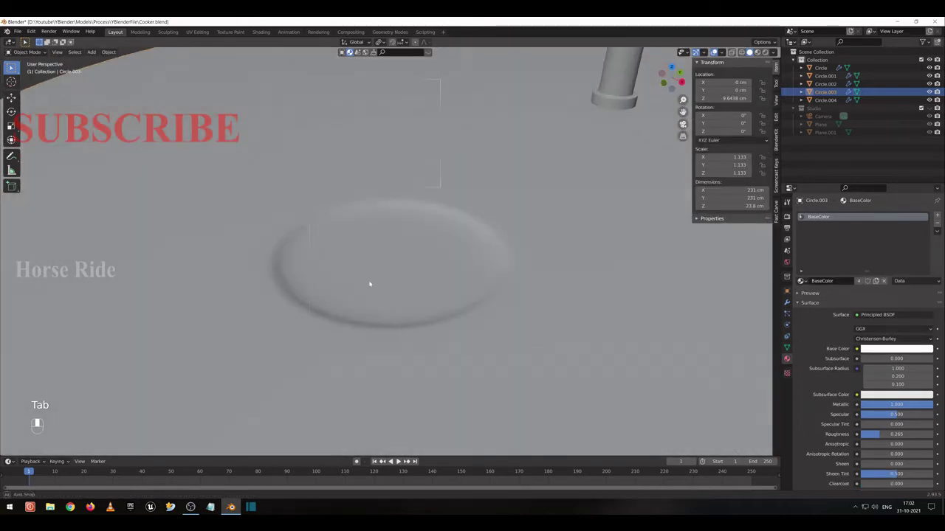
Duplicate the recess floor faces and separate them into a new disc object Circle.005.
{"action": "key", "text": "Tab"}
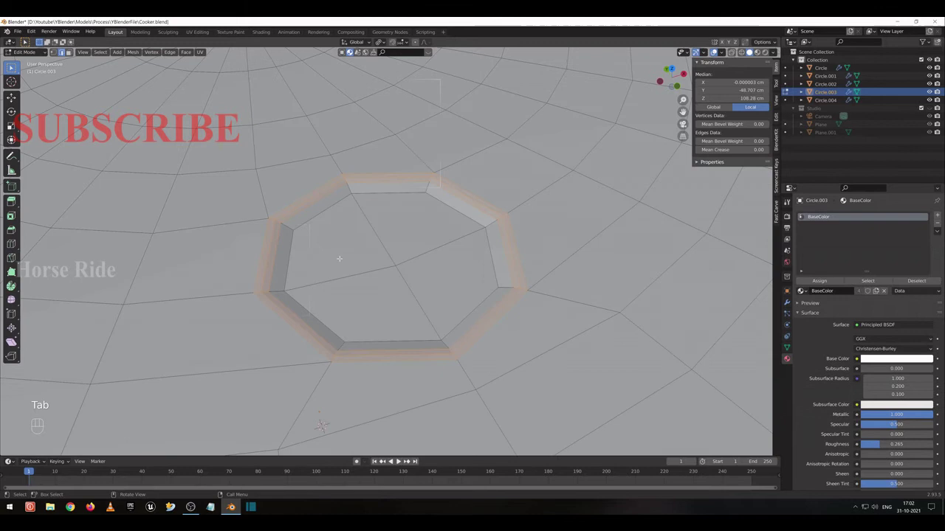
{"action": "key", "text": "3"}
{"action": "left_click", "coordinate": [395, 461]}
{"action": "left_click", "coordinate": [395, 461]}
{"action": "left_click", "coordinate": [395, 460]}
{"action": "left_click", "coordinate": [395, 460]}
{"action": "key", "text": "shift+d"}
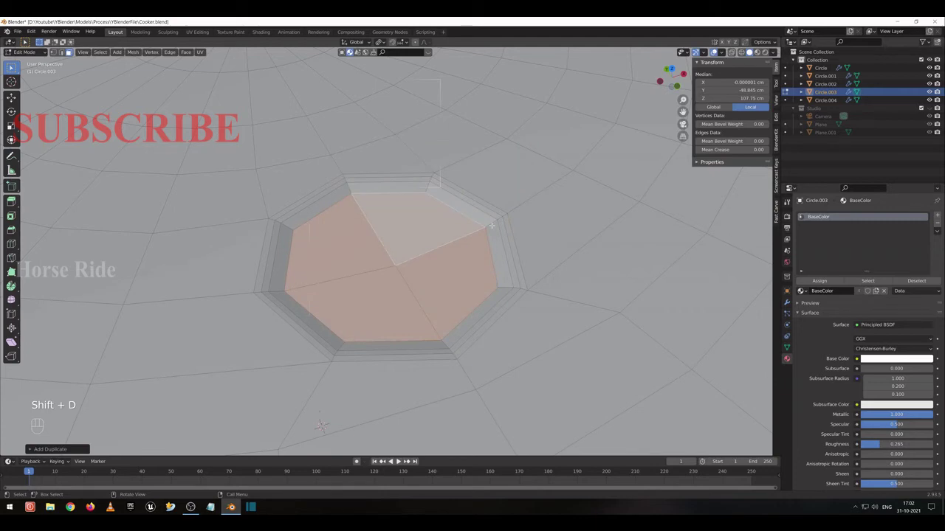
{"action": "key", "text": "p"}
{"action": "key", "text": "Tab"}
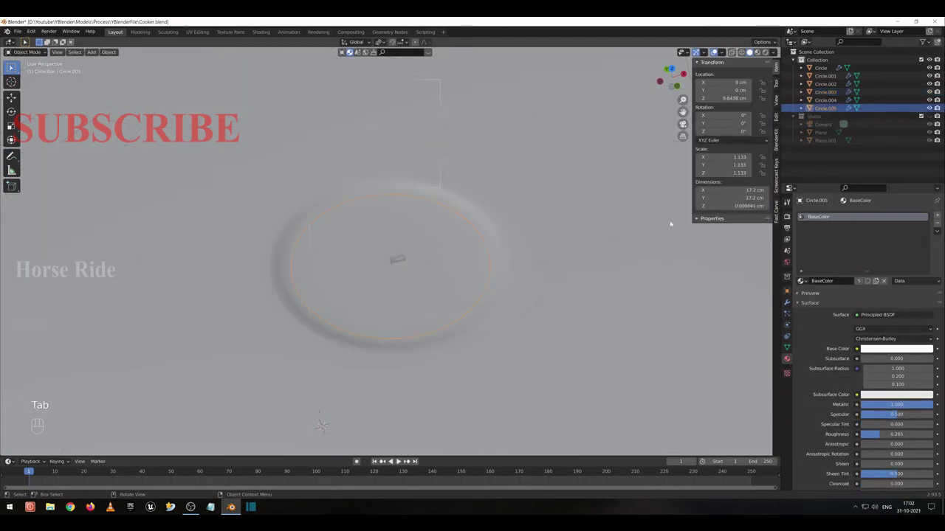
Apply the new disc's scale and extrude all its faces upward into a thick insert puck.
{"action": "key", "text": "shift+a"}
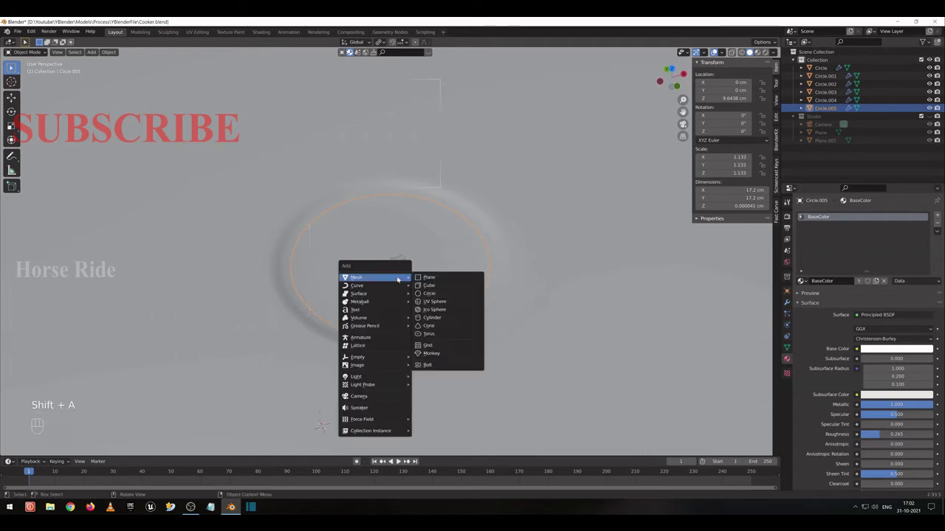
{"action": "key", "text": "ctrl+a"}
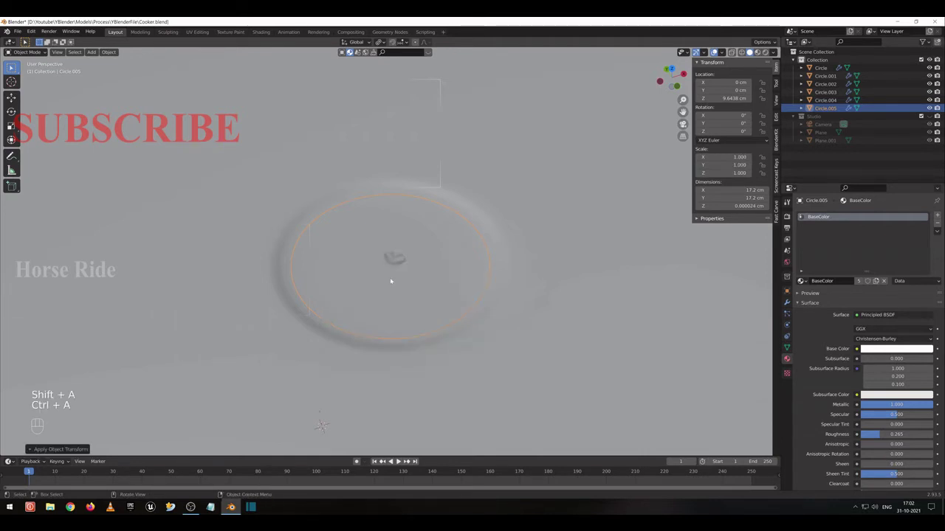
{"action": "key", "text": "Tab"}
{"action": "left_click", "coordinate": [395, 461]}
{"action": "key", "text": "a"}
{"action": "key", "text": "3"}
{"action": "key", "text": "a"}
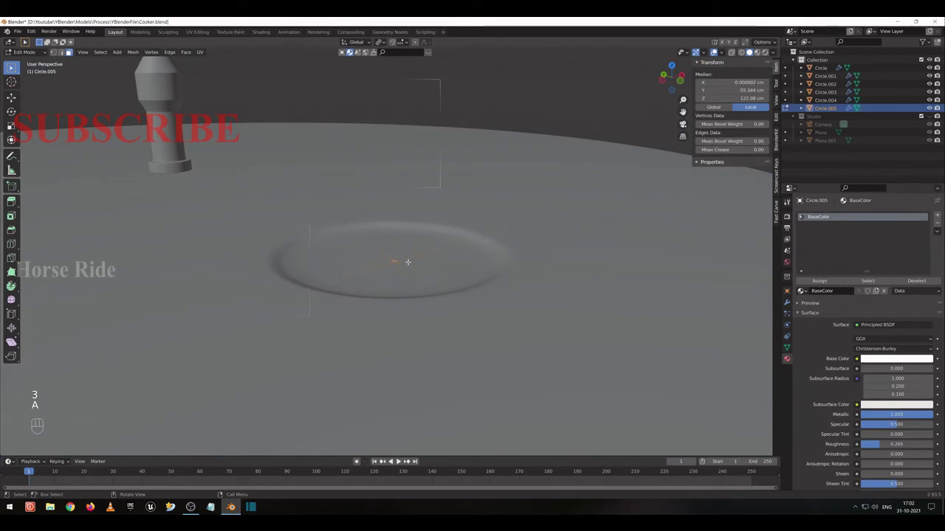
{"action": "key", "text": "shift+z"}
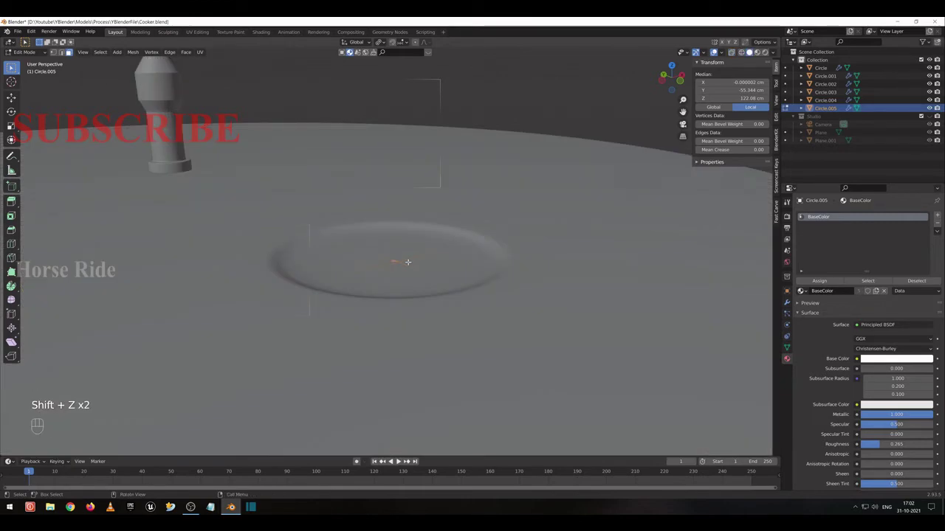
{"action": "key", "text": "e"}
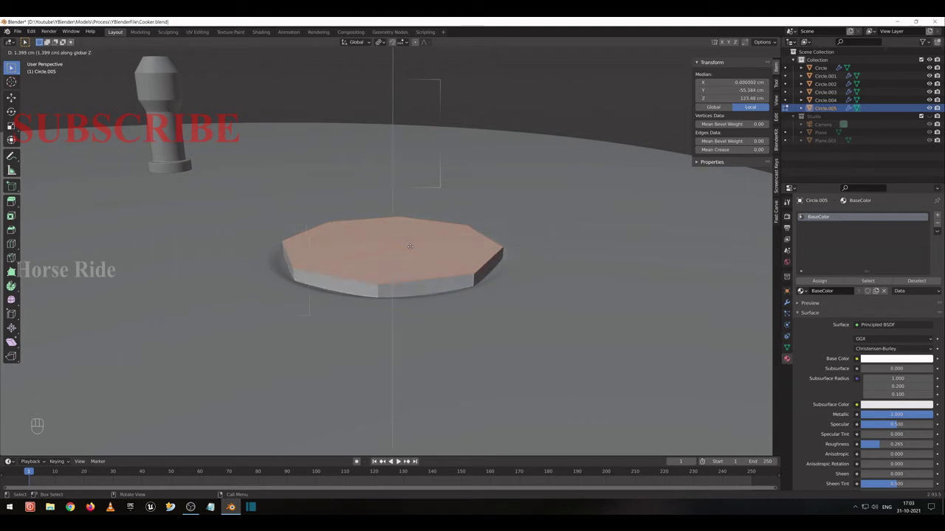
Confirm the disc's thickness and slide a rim edge loop along its side.
{"action": "left_click", "coordinate": [395, 460]}
{"action": "left_click", "coordinate": [395, 461]}
{"action": "key", "text": "Tab"}
{"action": "left_click", "coordinate": [395, 461]}
{"action": "key", "text": "Tab"}
{"action": "left_click", "coordinate": [395, 461]}
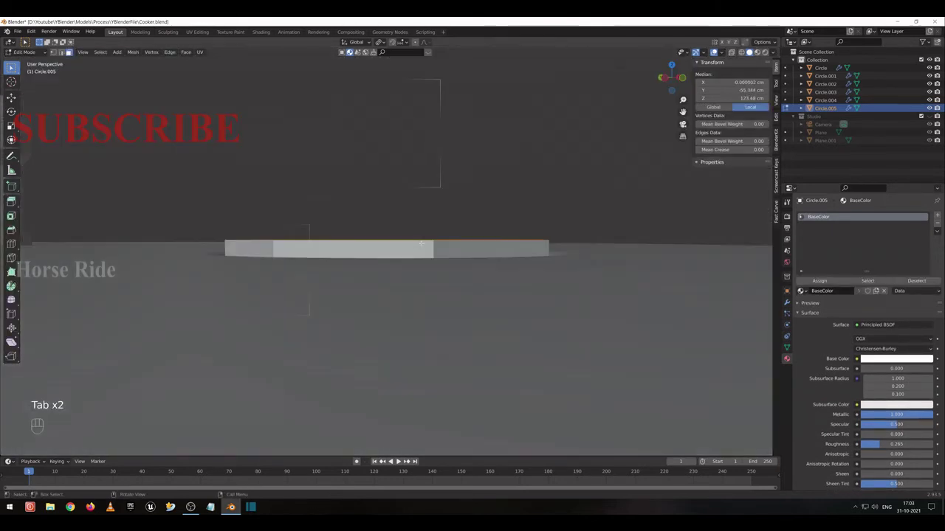
{"action": "key", "text": "ctrl+r"}
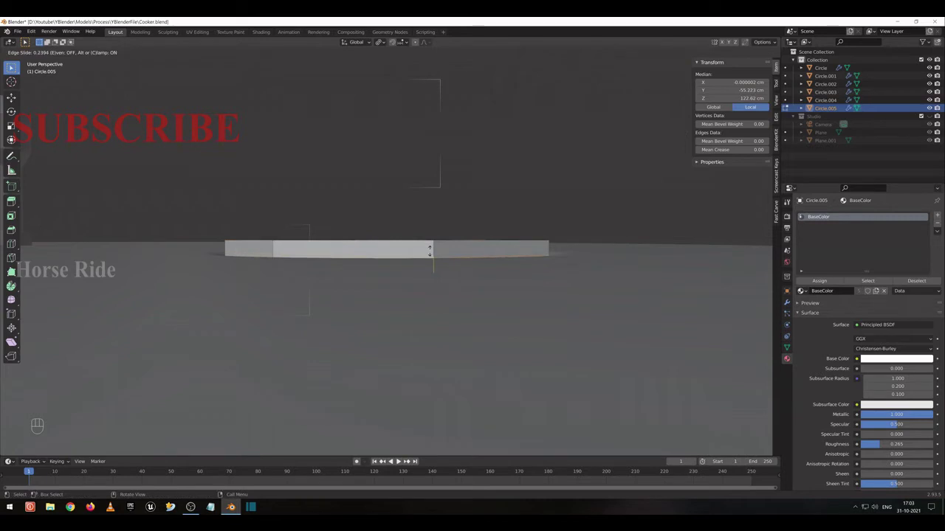
{"action": "key", "text": "ctrl+r"}
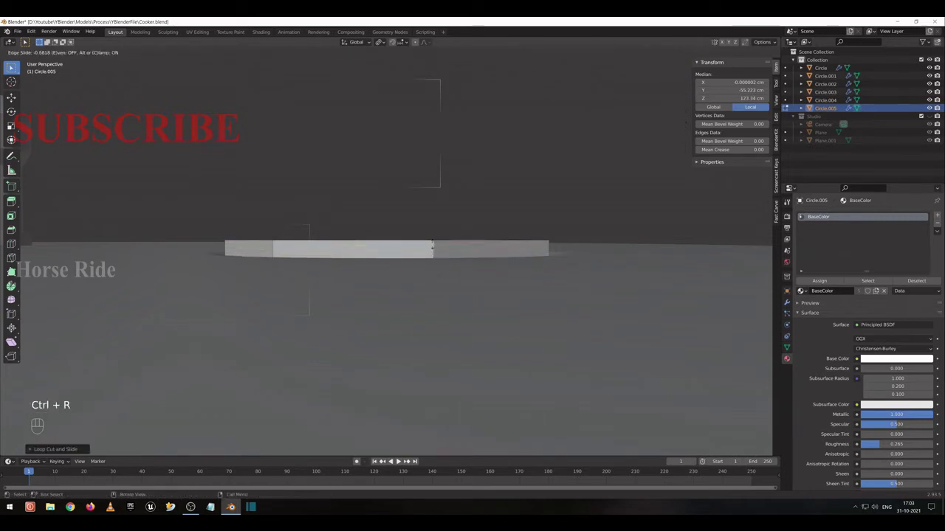
{"action": "key", "text": "Tab"}
{"action": "left_click_drag", "start_coordinate": [360, 460], "coordinate": [395, 461]}
Undo the slide and bevel the disc's top and bottom rim loops with two segments in X-ray.
{"action": "key", "text": "Tab"}
{"action": "middle_click", "coordinate": [395, 460]}
{"action": "key", "text": "ctrl+z"}
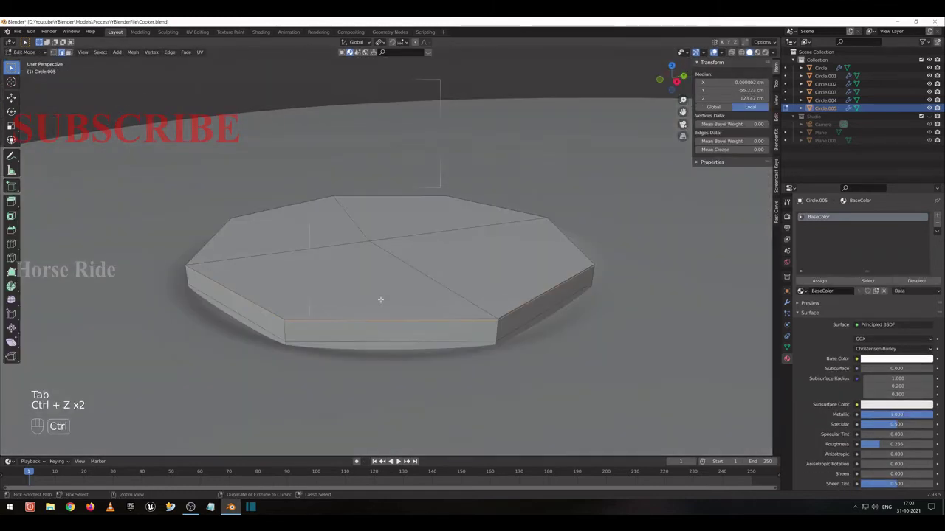
{"action": "key", "text": "ctrl+z"}
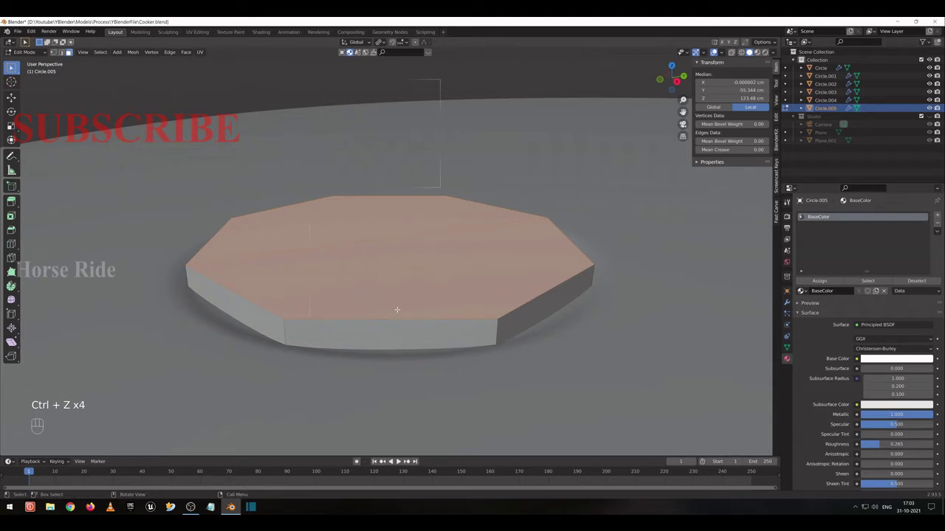
{"action": "key", "text": "g"}
{"action": "key", "text": "shift+z"}
{"action": "key", "text": "2"}
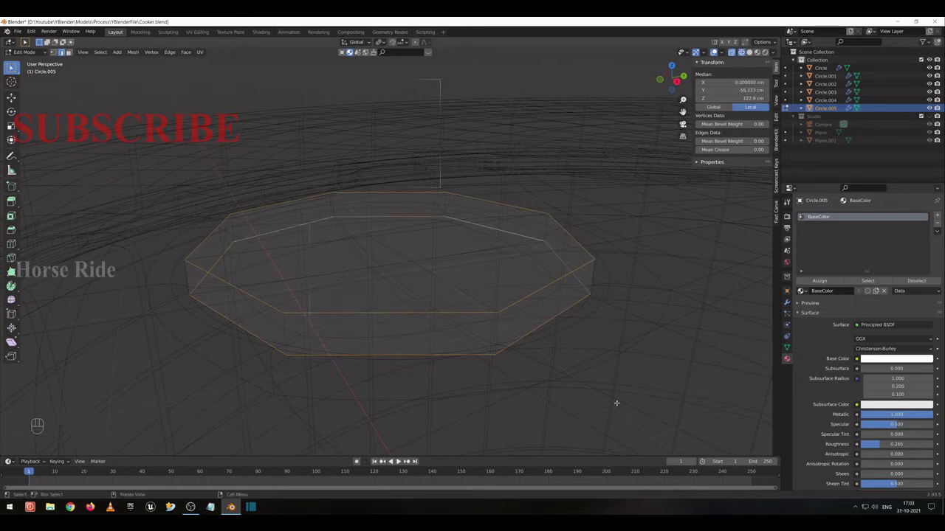
{"action": "key", "text": "ctrl+b"}
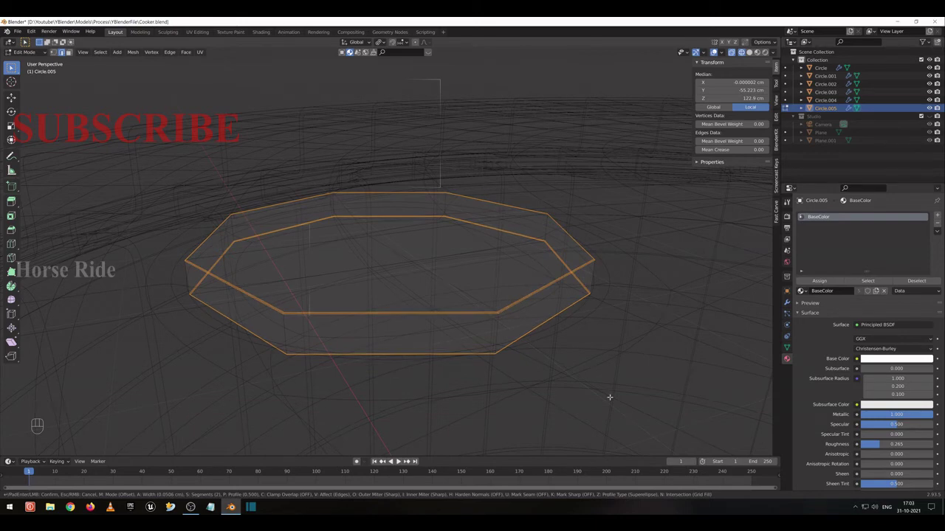
{"action": "key", "text": "Tab"}
Shade the insert disc smooth with Auto Smooth and inspect it from around.
{"action": "key", "text": "shift+z"}
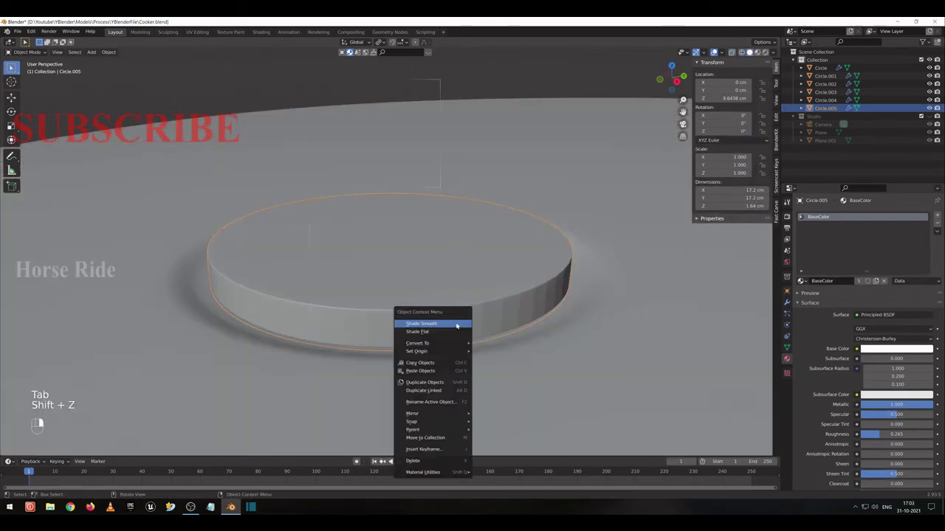
{"action": "left_click", "coordinate": [786, 342]}
{"action": "left_click", "coordinate": [790, 347]}
{"action": "middle_click", "coordinate": [384, 296]}
{"action": "left_click_drag", "start_coordinate": [438, 390], "coordinate": [360, 459]}
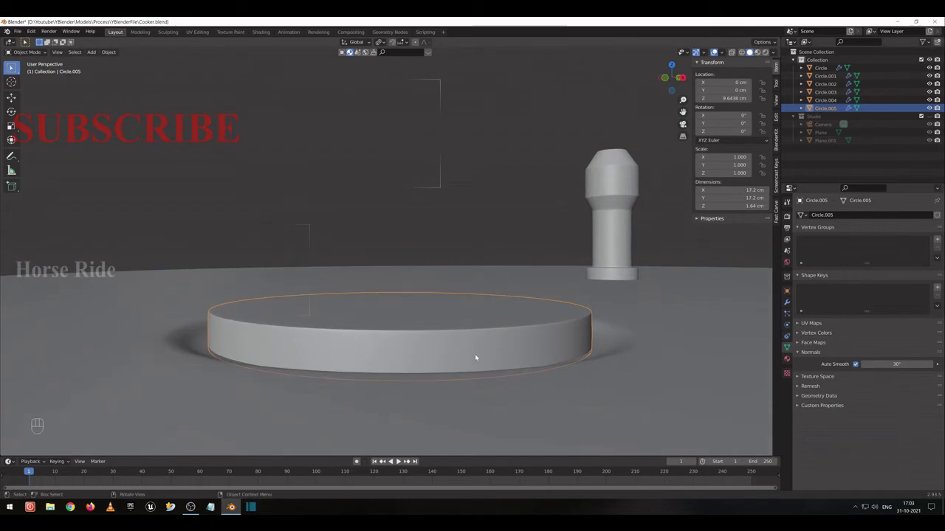
{"action": "middle_click", "coordinate": [360, 460]}
Add crossing loop cuts across the disc top to form a quad grid and preview it.
{"action": "key", "text": "Tab"}
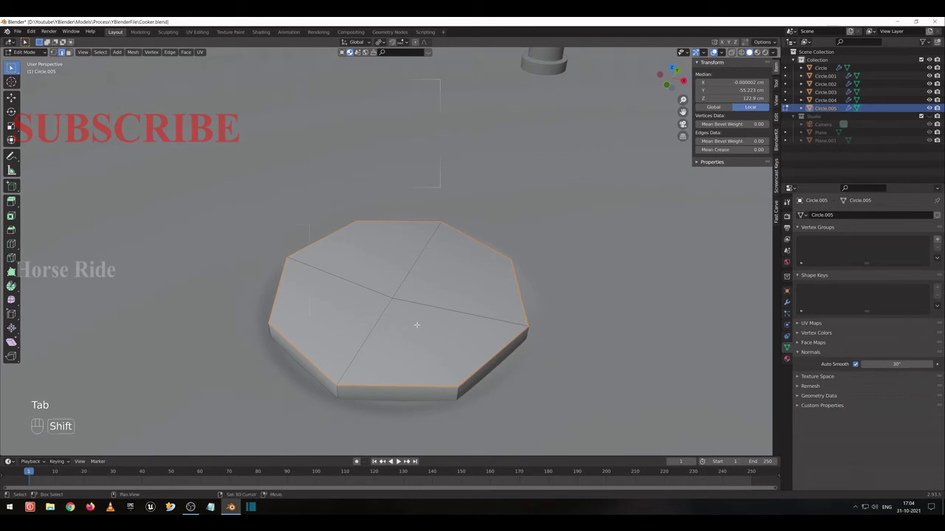
{"action": "left_click", "coordinate": [360, 460]}
{"action": "key", "text": "ctrl+r"}
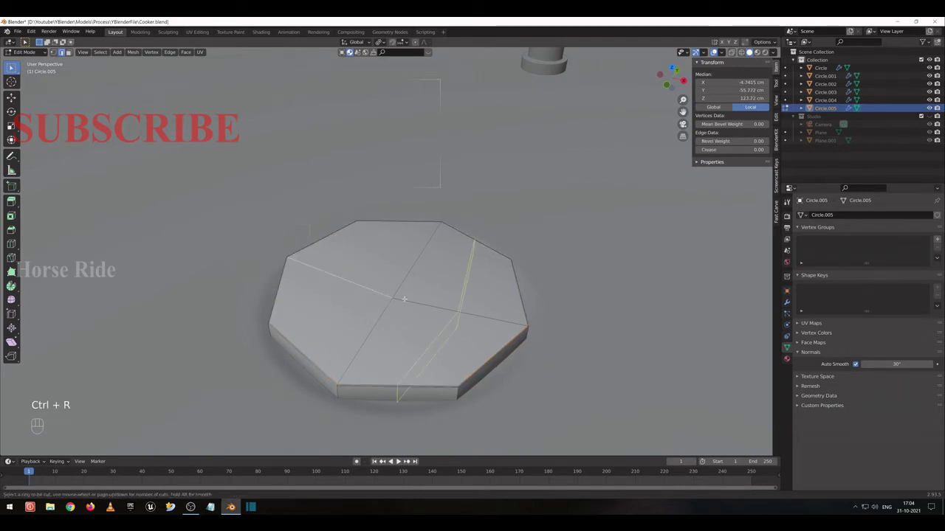
{"action": "key", "text": "ctrl+r"}
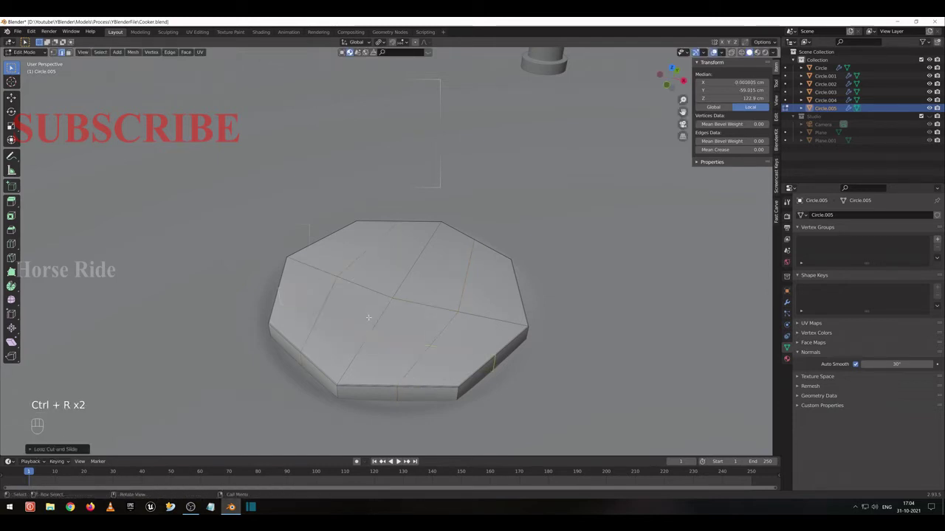
{"action": "key", "text": "Tab"}
{"action": "left_click", "coordinate": [395, 461]}
{"action": "left_click", "coordinate": [395, 461]}
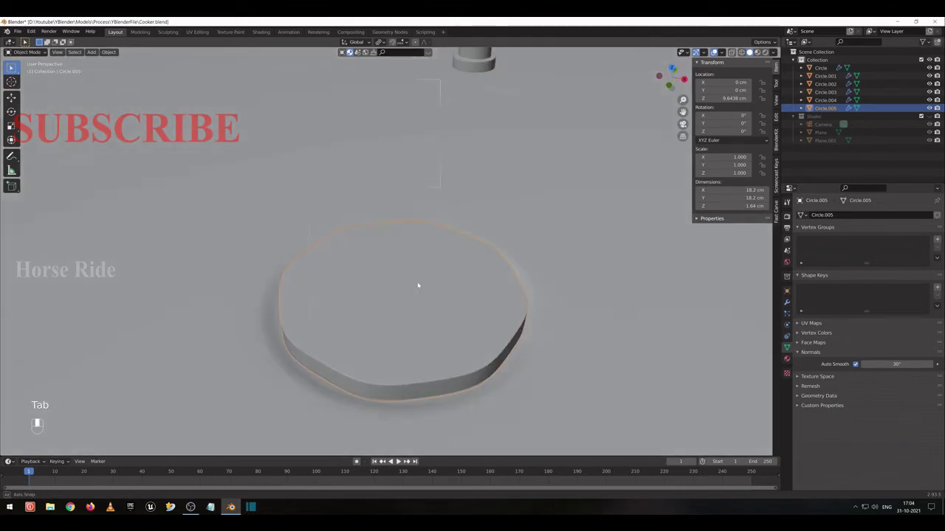
{"action": "key", "text": "Tab"}
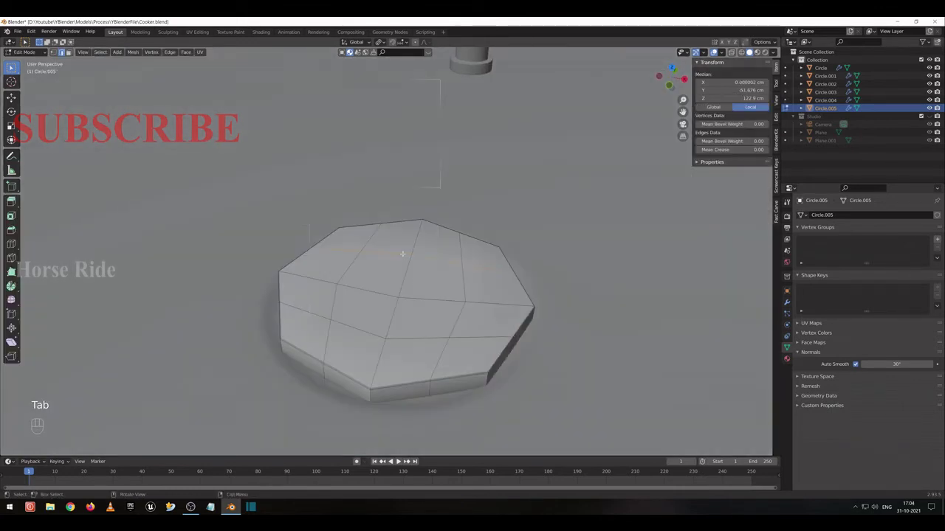
Select the disc's rim loops through X-ray and give them a slight spherical rounding.
{"action": "key", "text": "space"}
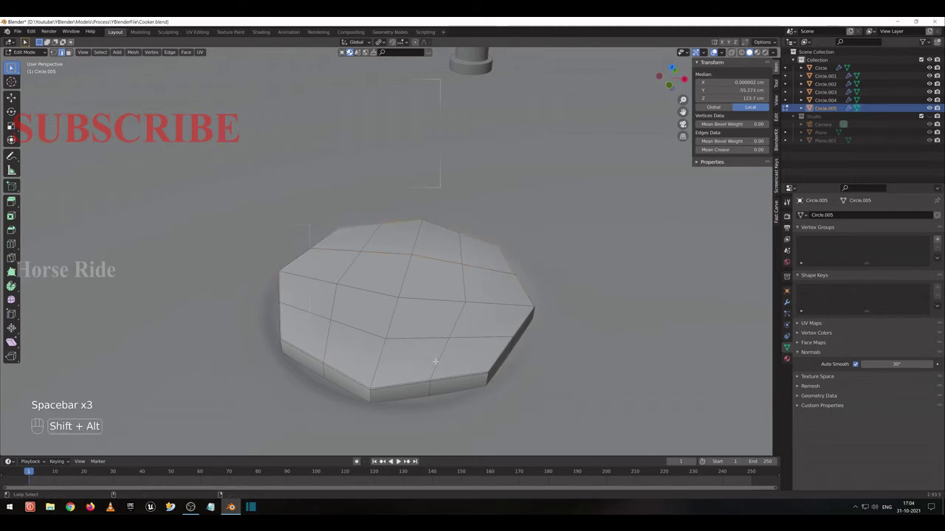
{"action": "left_click", "coordinate": [395, 461]}
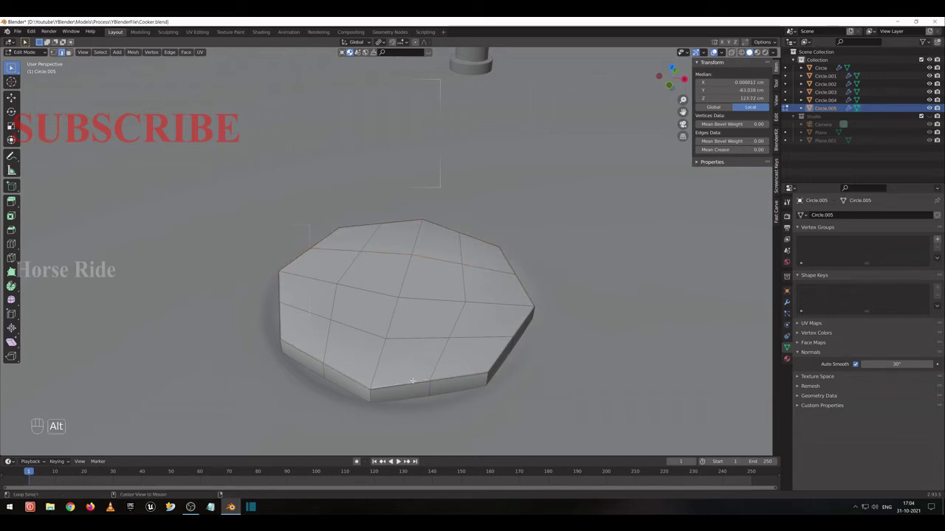
{"action": "key", "text": "shift+z"}
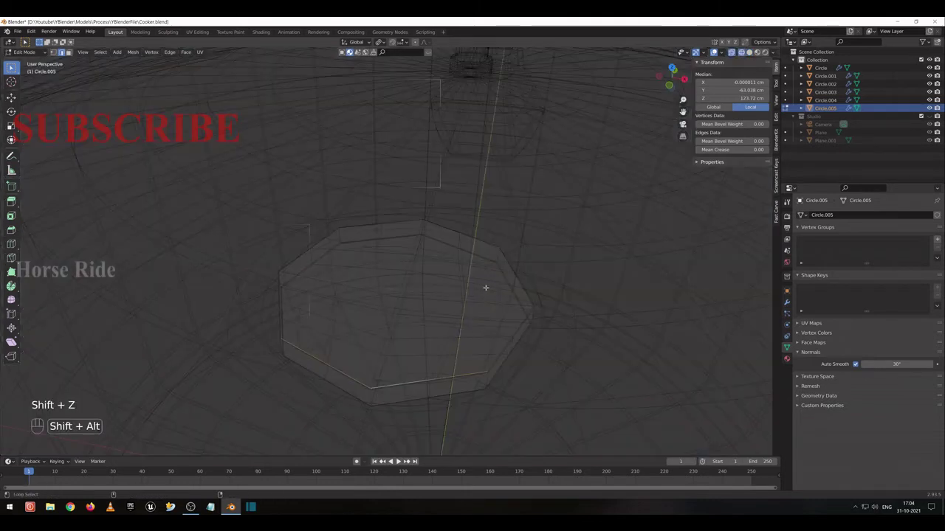
{"action": "left_click", "coordinate": [395, 461]}
{"action": "left_click", "coordinate": [395, 460]}
{"action": "left_click", "coordinate": [395, 460]}
{"action": "key", "text": "shift+z"}
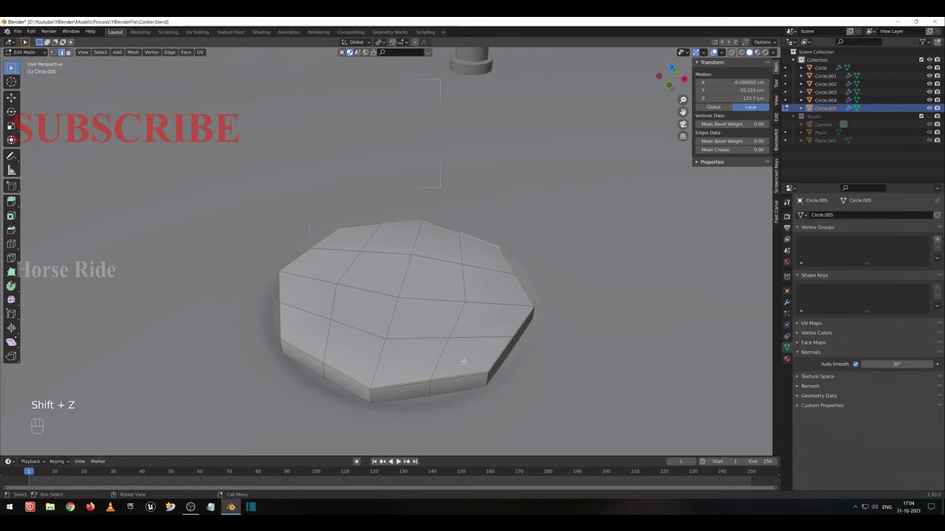
{"action": "key", "text": "shift+alt+s"}
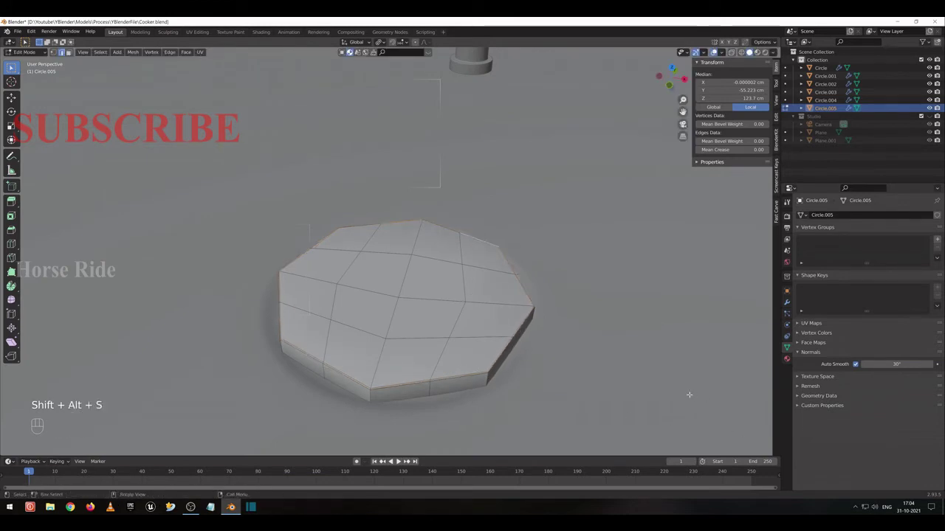
{"action": "left_click", "coordinate": [395, 461]}
In top view with X-ray on, begin selecting the disc's outer rim edge loops.
{"action": "key", "text": "KP_7"}
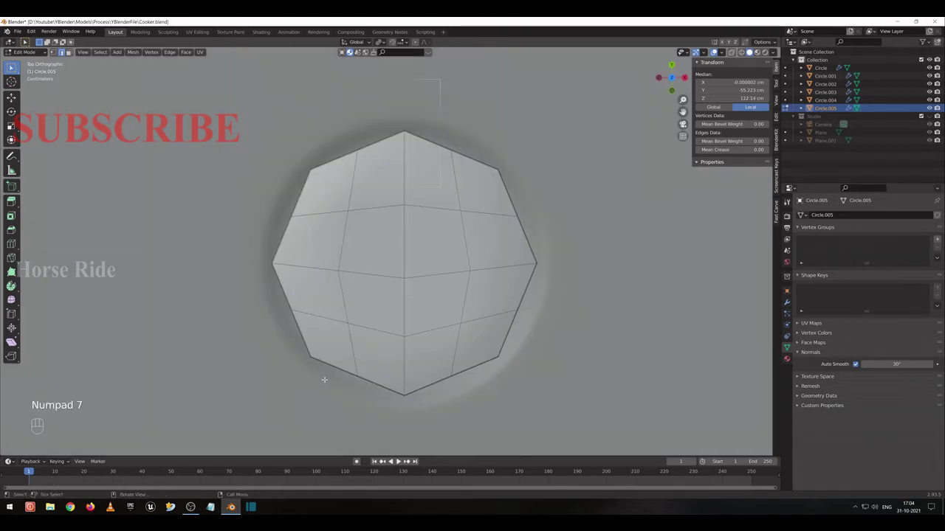
{"action": "key", "text": "shift+z"}
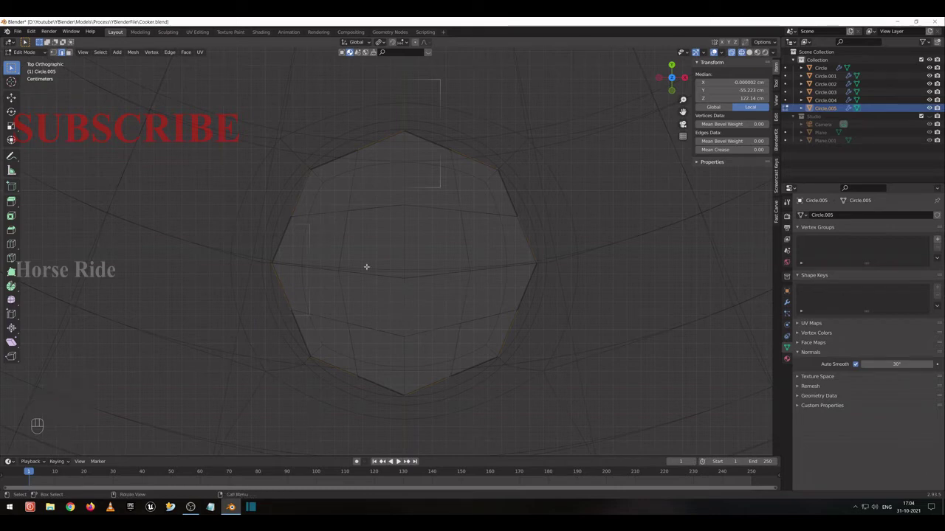
{"action": "key", "text": "shift+z"}
{"action": "key", "text": "shift+z"}
{"action": "left_click", "coordinate": [395, 460]}
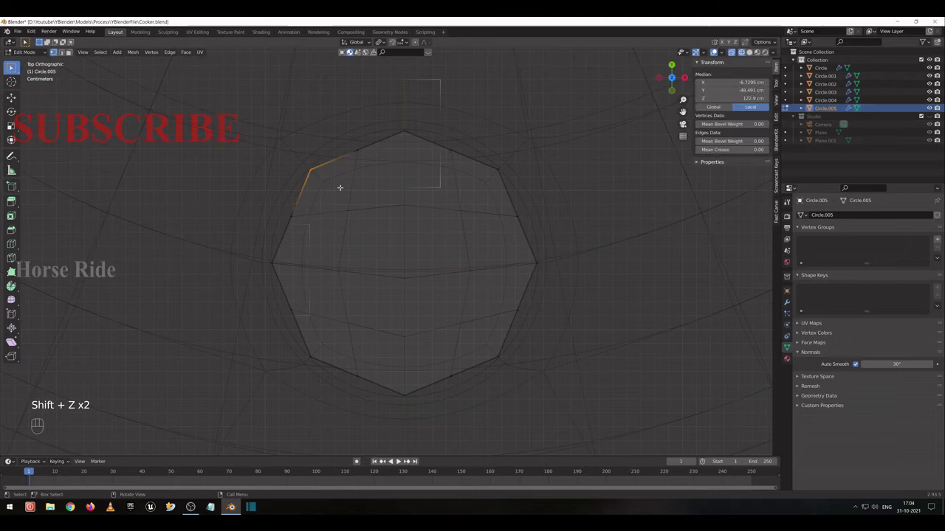
{"action": "left_click", "coordinate": [395, 461]}
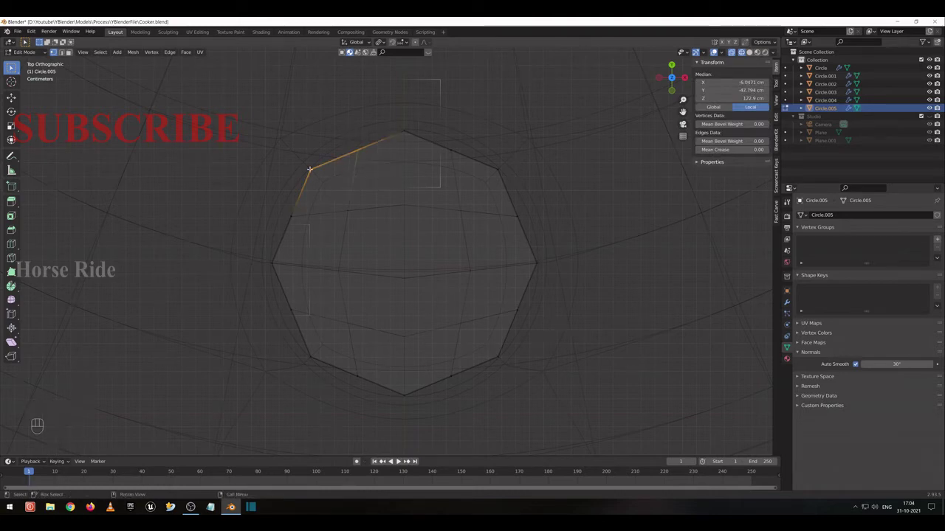
{"action": "left_click", "coordinate": [395, 460]}
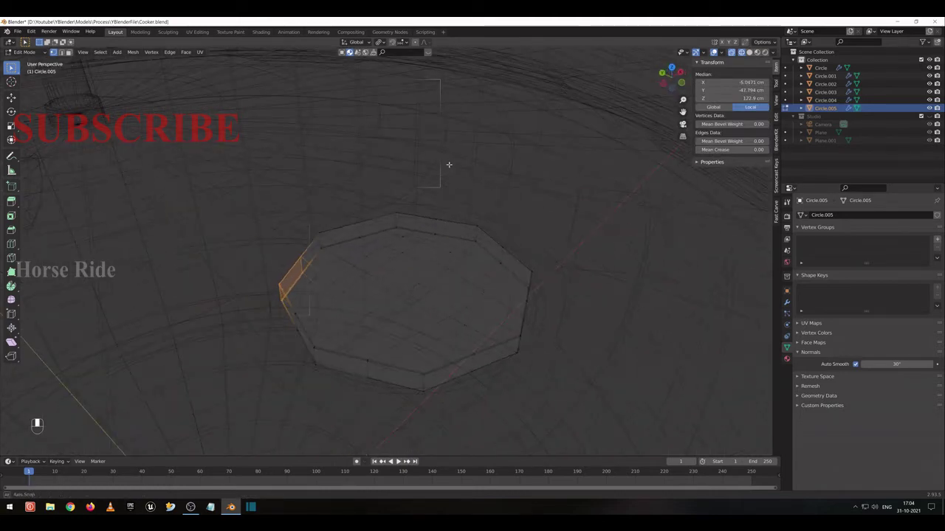
{"action": "left_click_drag", "start_coordinate": [395, 461], "coordinate": [395, 460]}
{"action": "left_click_drag", "start_coordinate": [395, 461], "coordinate": [394, 460]}
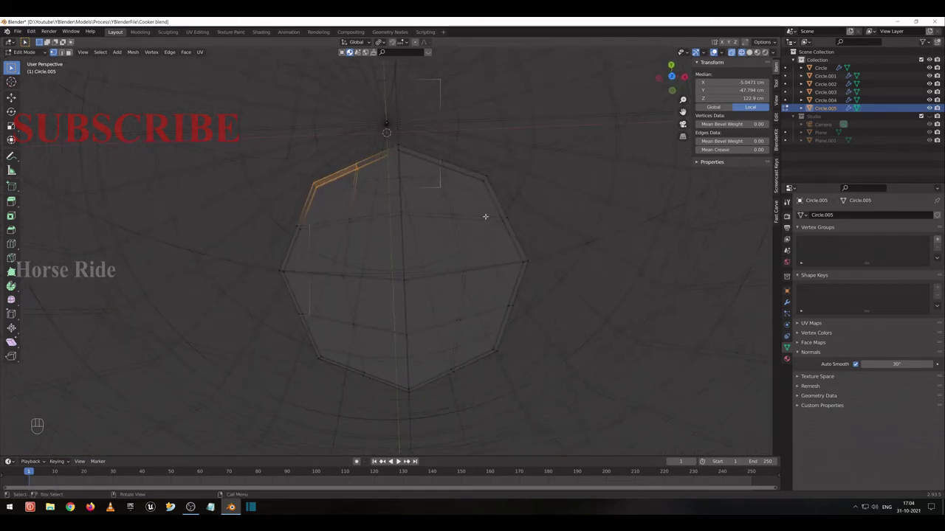
Select the remaining rim edges and round them into a circle with To Sphere at 1.
{"action": "left_click", "coordinate": [395, 461]}
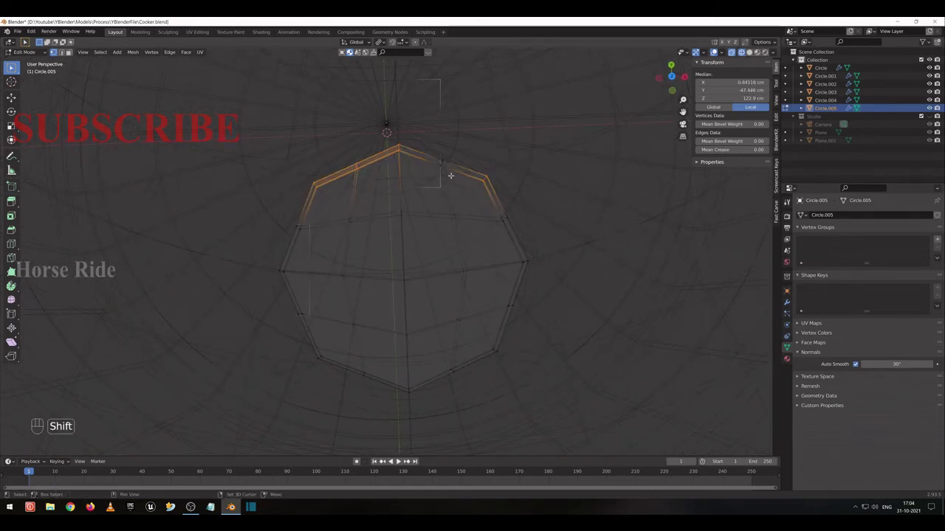
{"action": "left_click", "coordinate": [395, 461]}
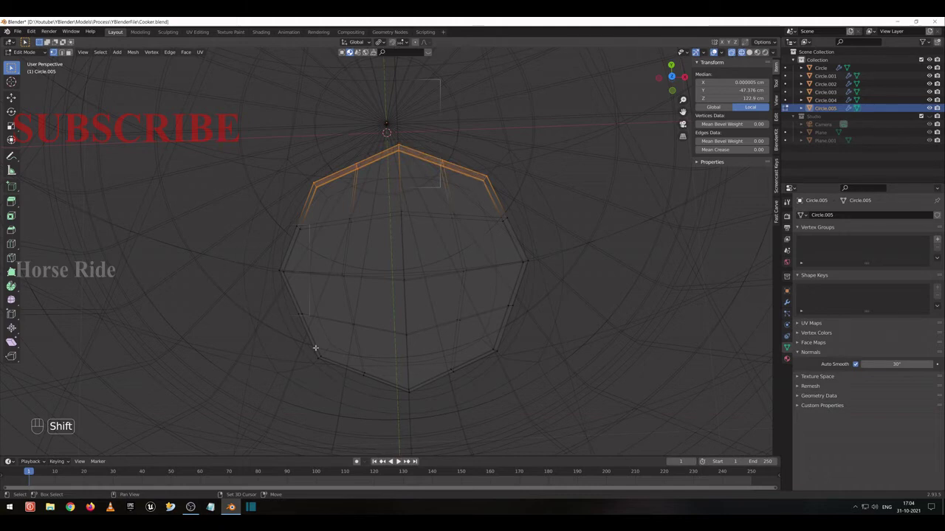
{"action": "left_click", "coordinate": [395, 461]}
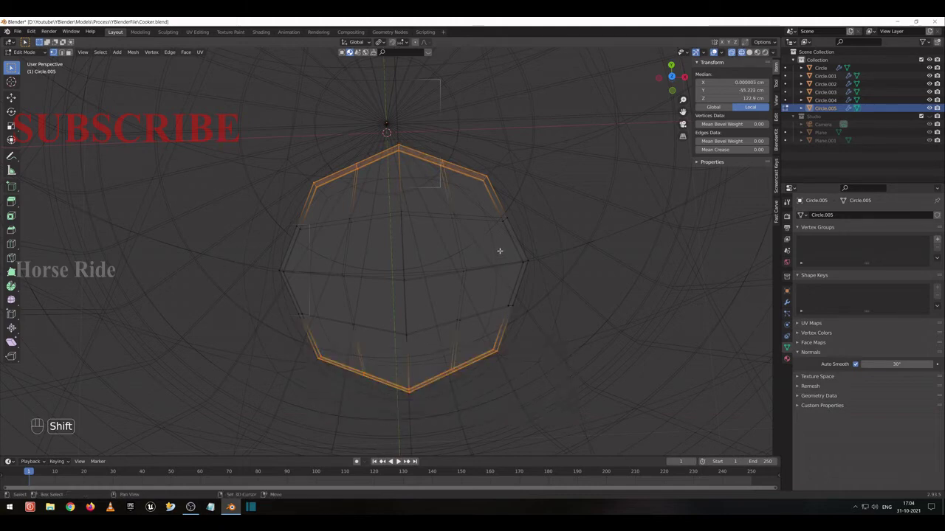
{"action": "left_click", "coordinate": [395, 460]}
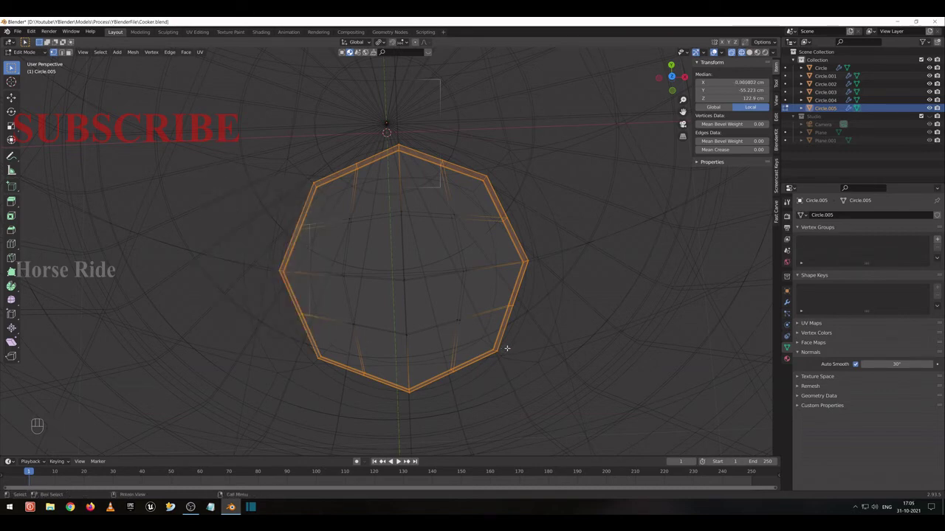
{"action": "key", "text": "shift+alt+s"}
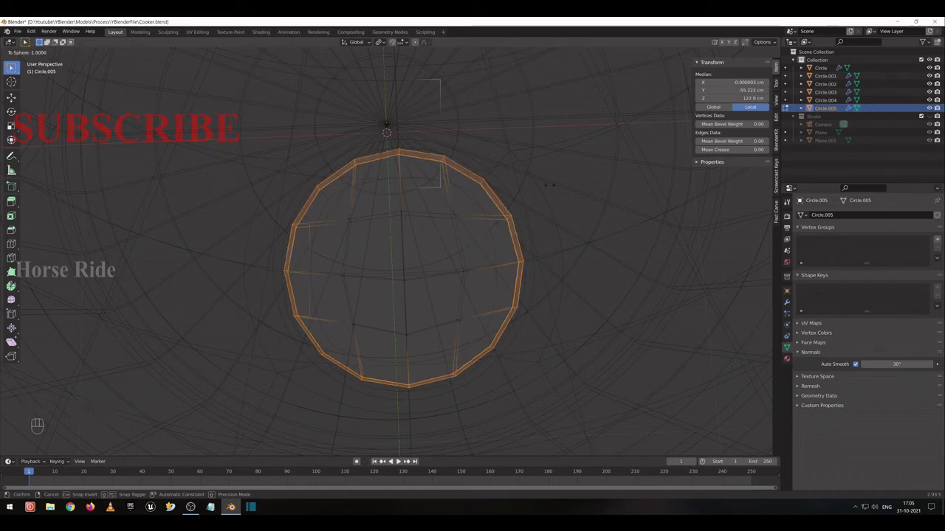
{"action": "key", "text": "Tab"}
Turn X-ray off, re-enter mesh editing on the disc and select elements on its gridded top.
{"action": "key", "text": "shift+z"}
{"action": "left_click", "coordinate": [395, 461]}
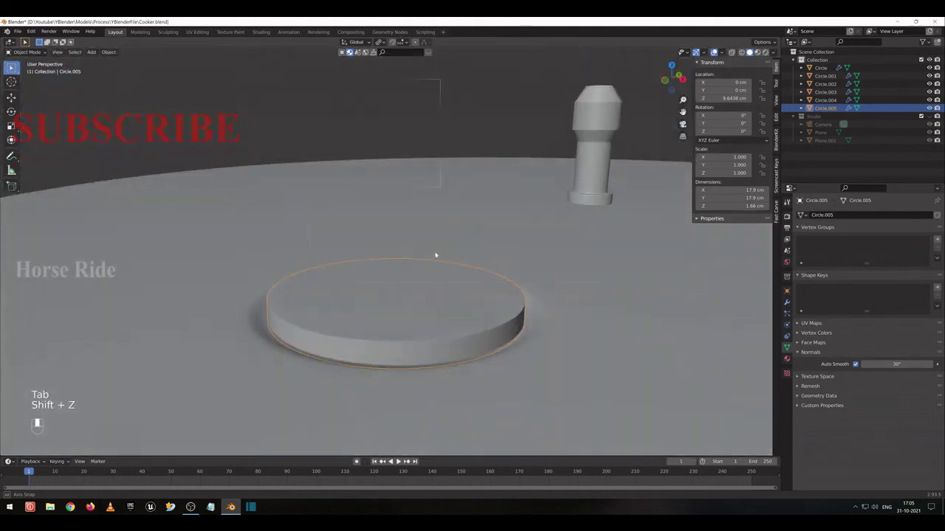
{"action": "key", "text": "Tab"}
{"action": "left_click", "coordinate": [395, 461]}
{"action": "left_click", "coordinate": [395, 460]}
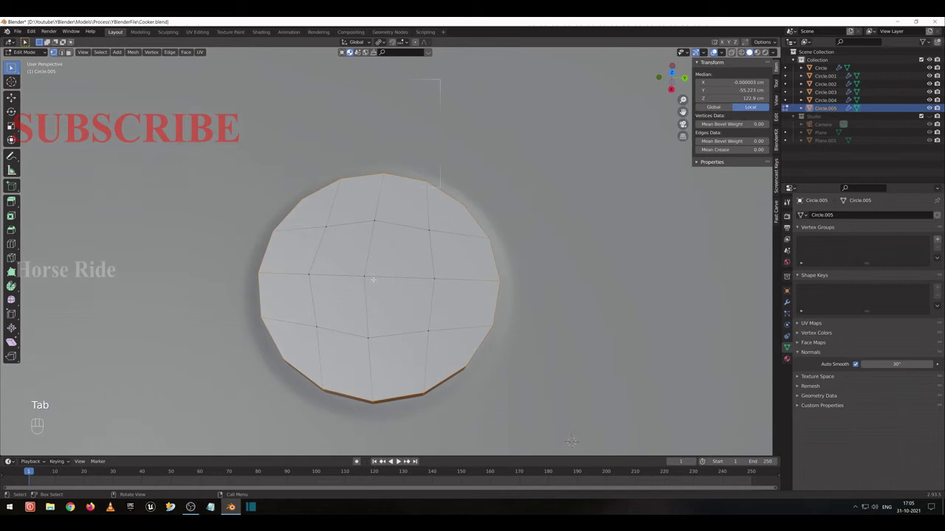
{"action": "left_click", "coordinate": [395, 460]}
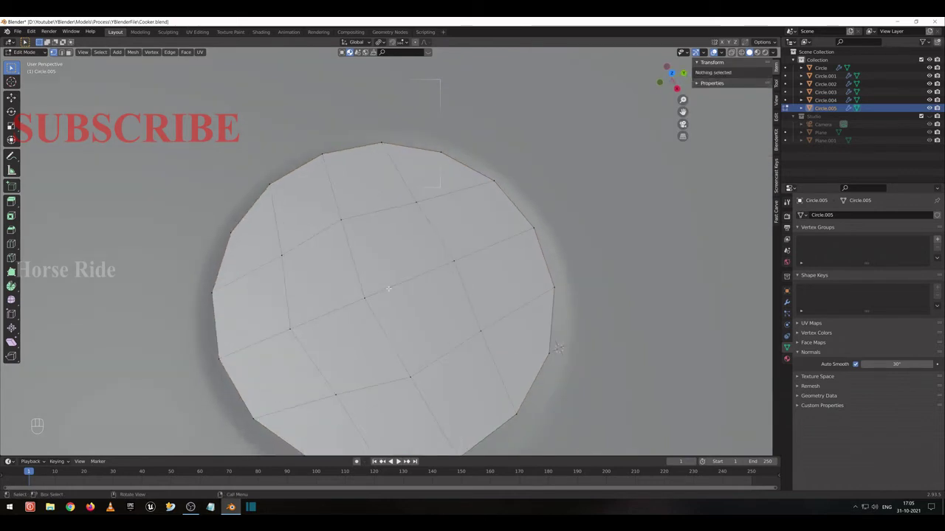
Knife-cut edges linking the grid to the rounded rim, then view the disc from directly above.
{"action": "middle_click", "coordinate": [394, 460]}
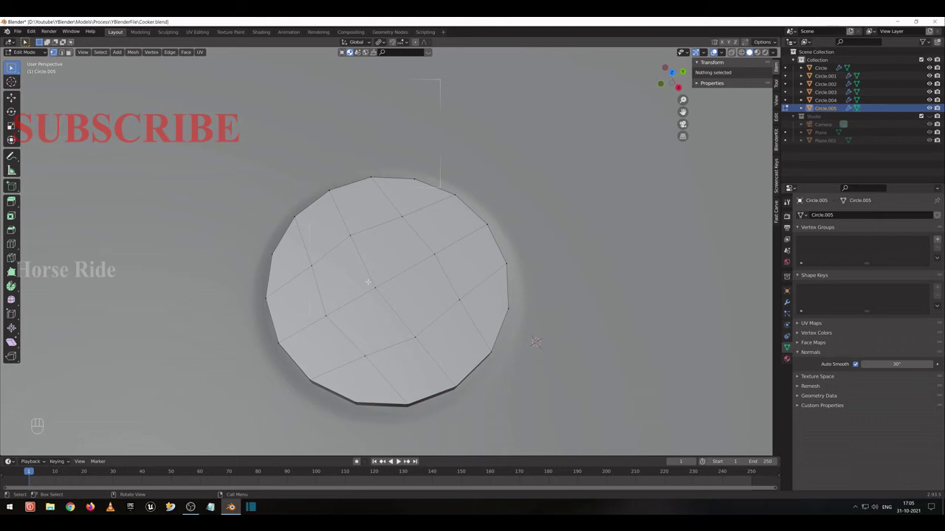
{"action": "middle_click", "coordinate": [395, 460]}
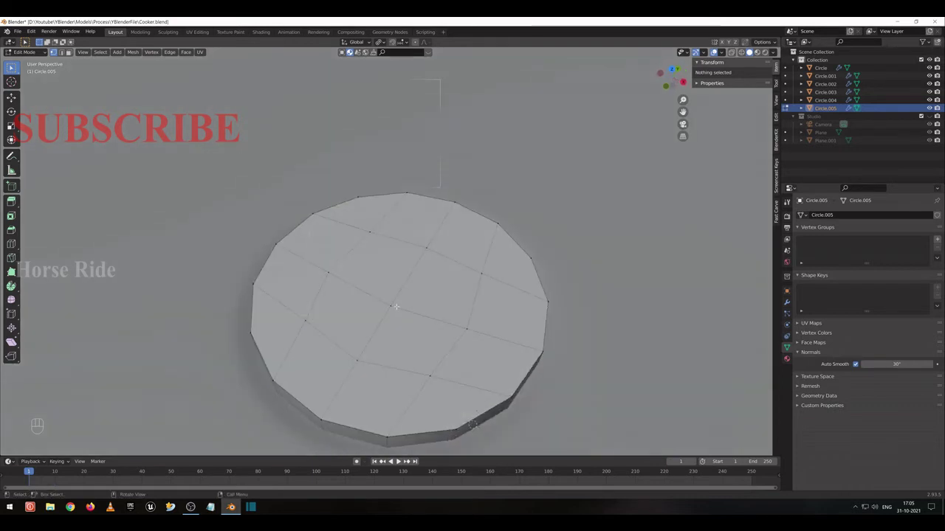
{"action": "key", "text": "k"}
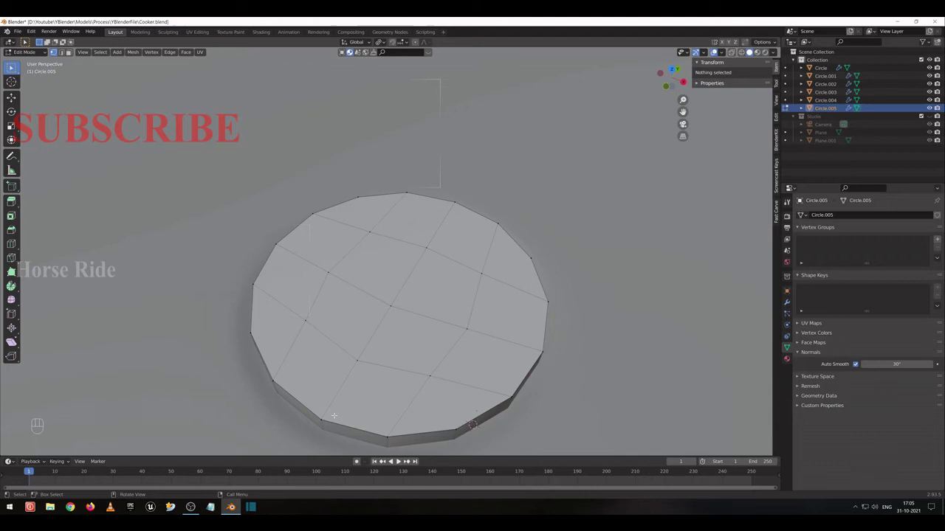
{"action": "key", "text": "KP_7"}
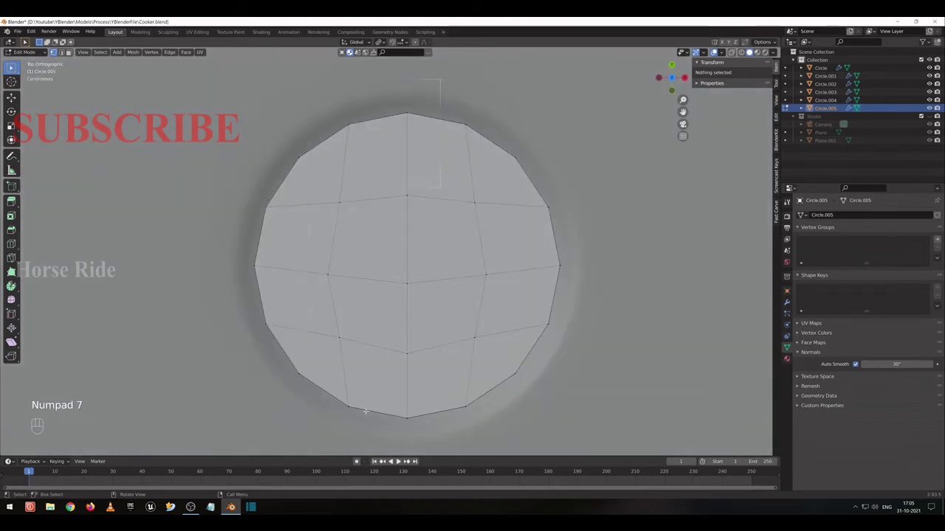
Knife a narrow strip of parallel edges across the disc from rim to rim.
{"action": "key", "text": "k"}
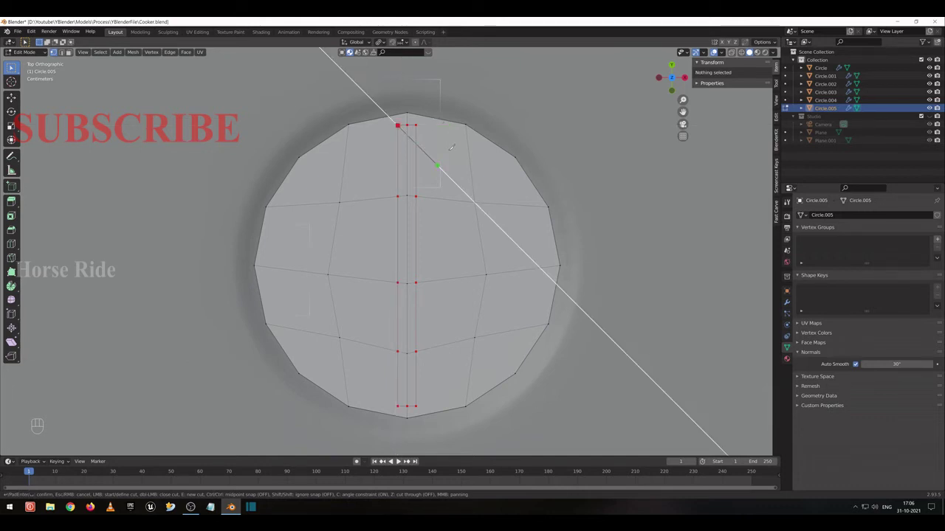
{"action": "middle_click", "coordinate": [395, 460]}
{"action": "left_click", "coordinate": [395, 461]}
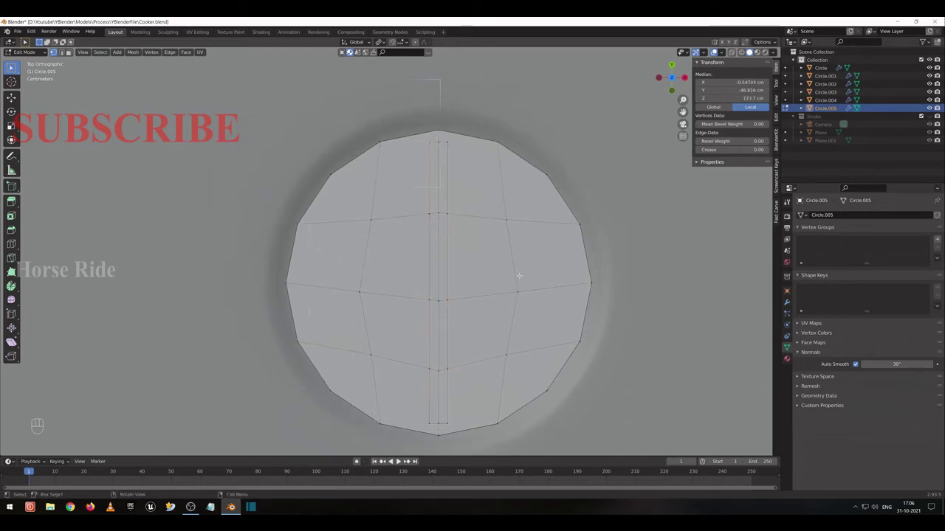
{"action": "key", "text": "KP_Decimal"}
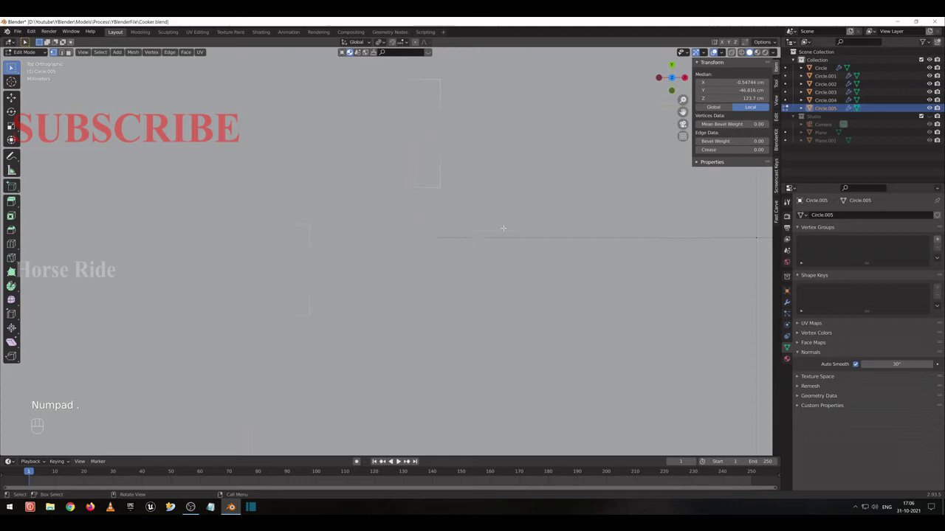
Merge the stray cut vertices near the rim to tidy the new strip's ends.
{"action": "left_click_drag", "start_coordinate": [395, 460], "coordinate": [395, 460]}
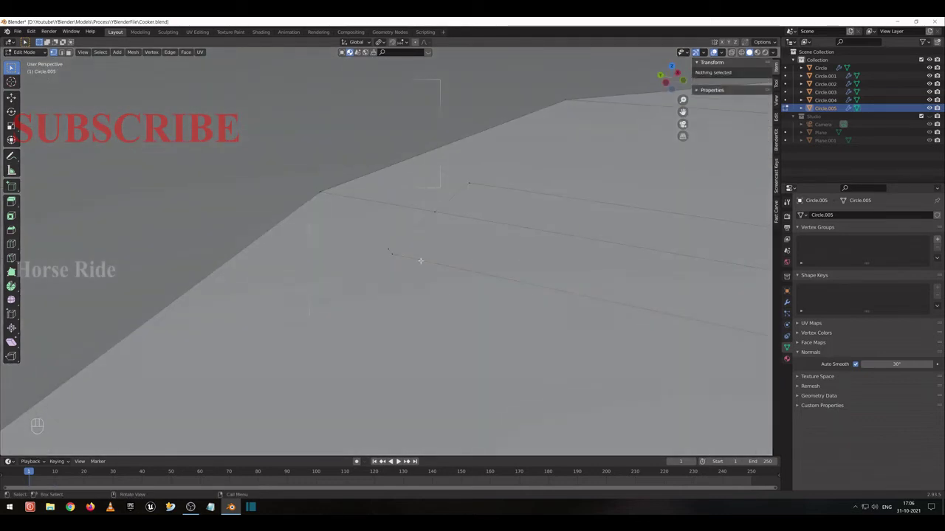
{"action": "left_click", "coordinate": [394, 460]}
{"action": "left_click", "coordinate": [395, 460]}
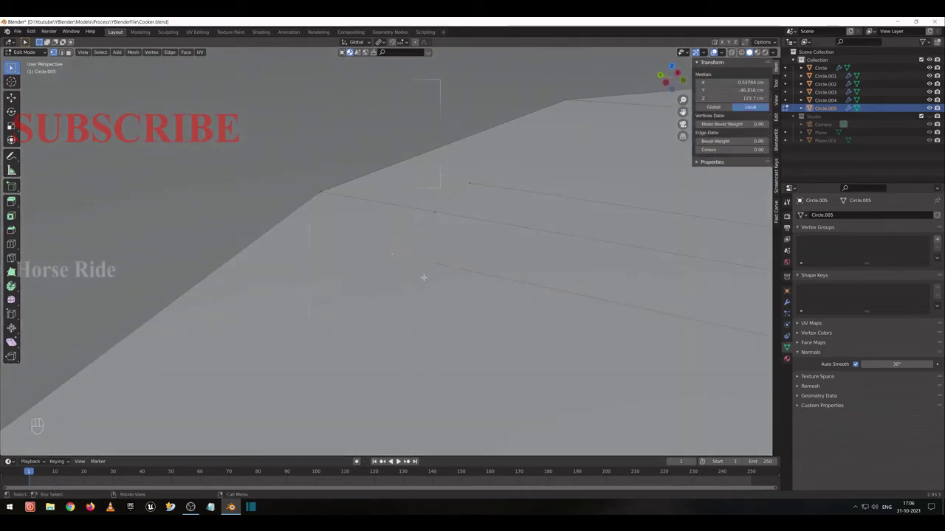
{"action": "key", "text": "m"}
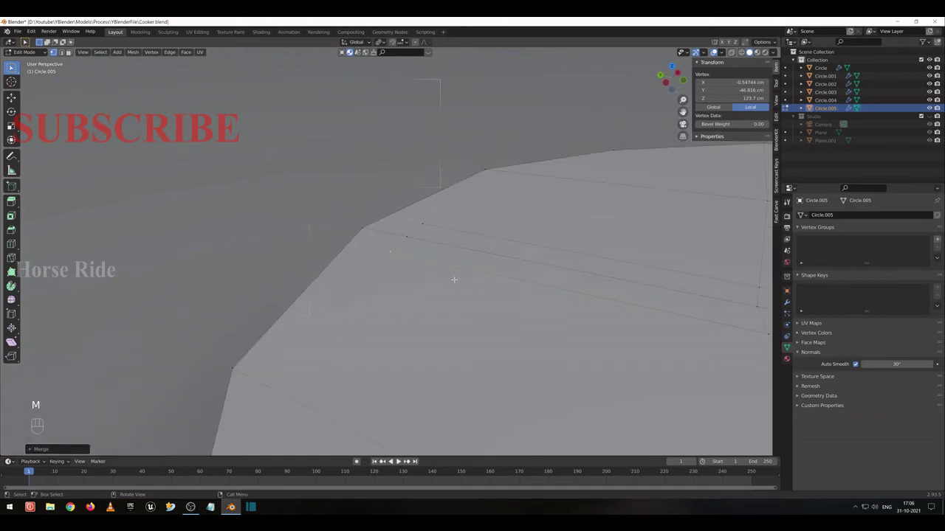
{"action": "middle_click", "coordinate": [395, 460]}
{"action": "left_click_drag", "start_coordinate": [395, 461], "coordinate": [394, 461]}
{"action": "left_click", "coordinate": [395, 460]}
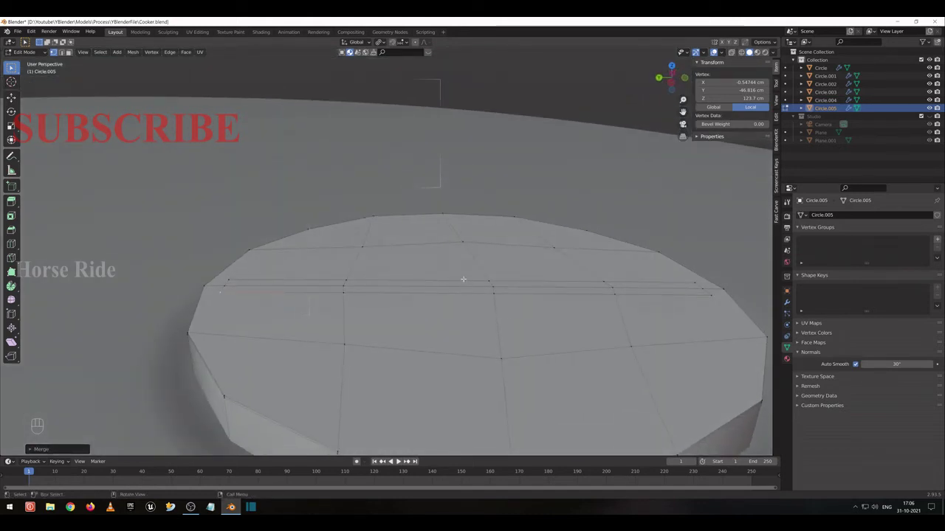
{"action": "left_click", "coordinate": [394, 461]}
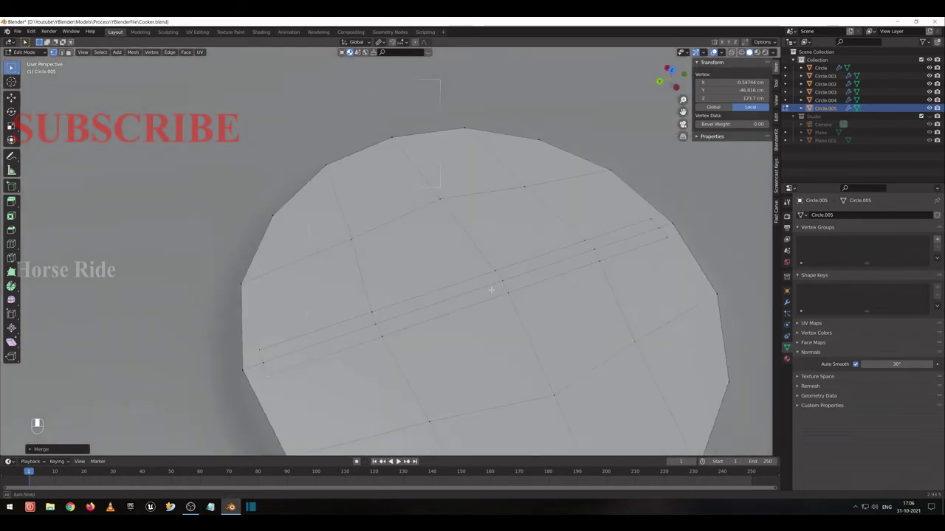
Loop-select the central faces, round them with To Sphere, rotate about -22° and scale them smaller.
{"action": "left_click", "coordinate": [395, 461]}
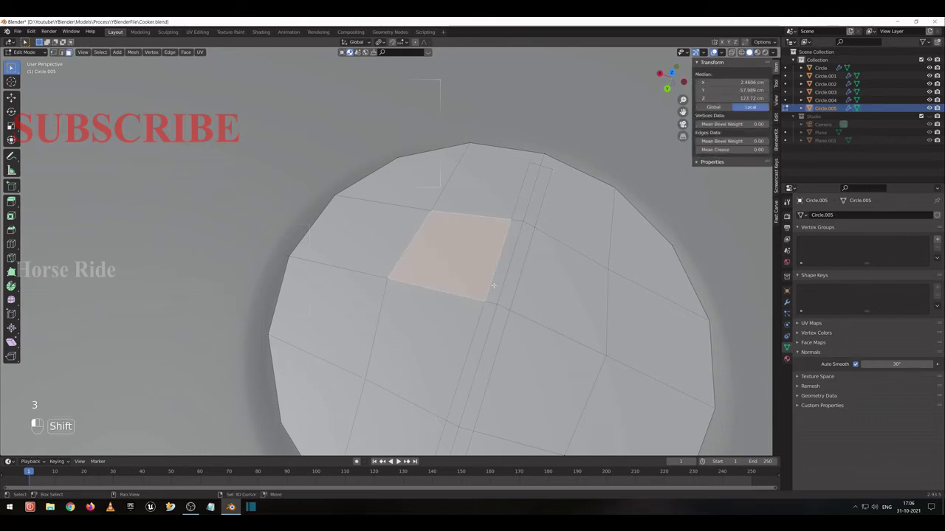
{"action": "left_click", "coordinate": [360, 460]}
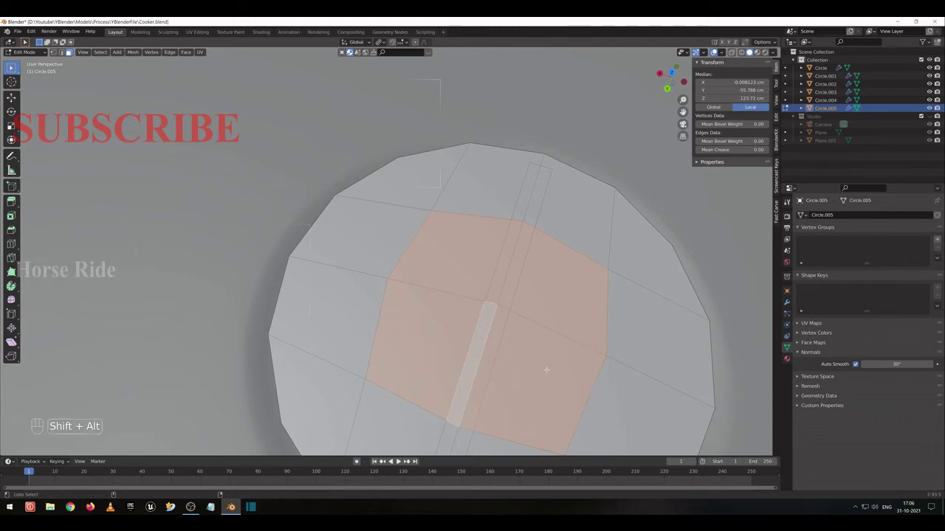
{"action": "key", "text": "shift+alt+s"}
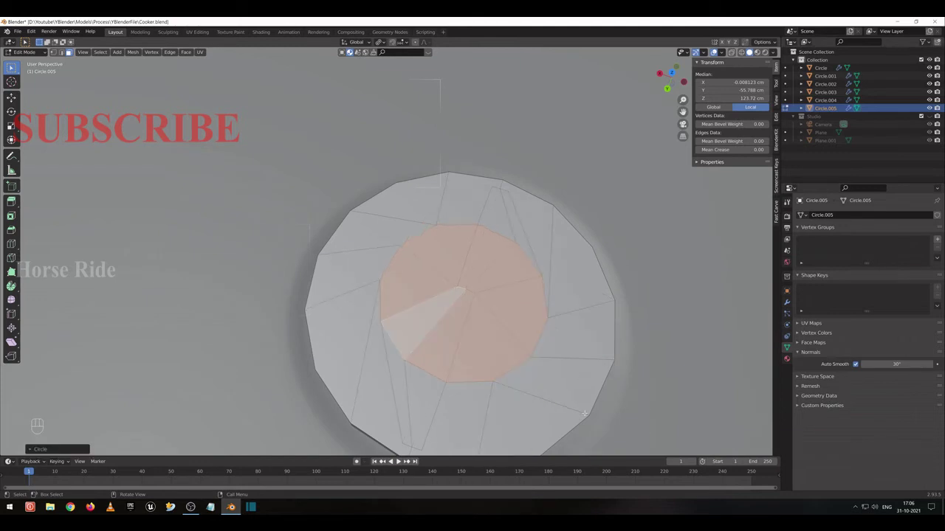
{"action": "key", "text": "KP_7"}
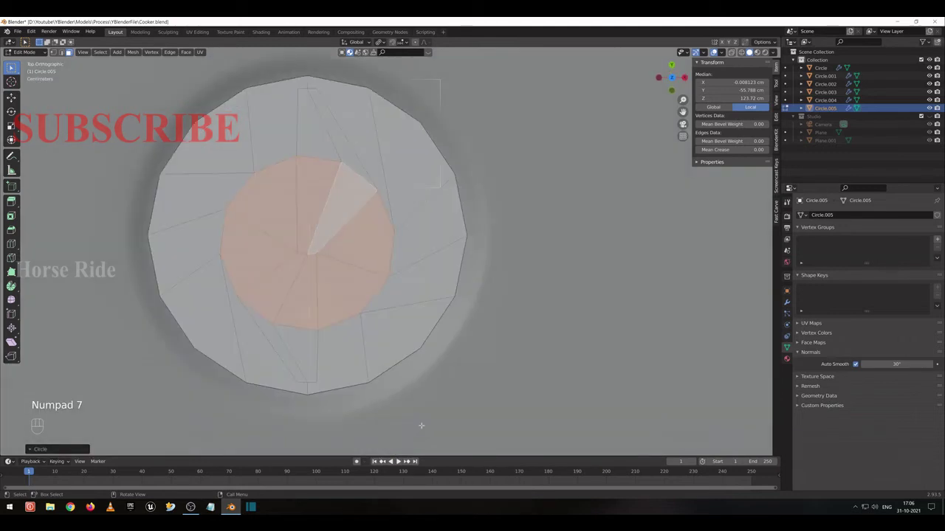
{"action": "key", "text": "r"}
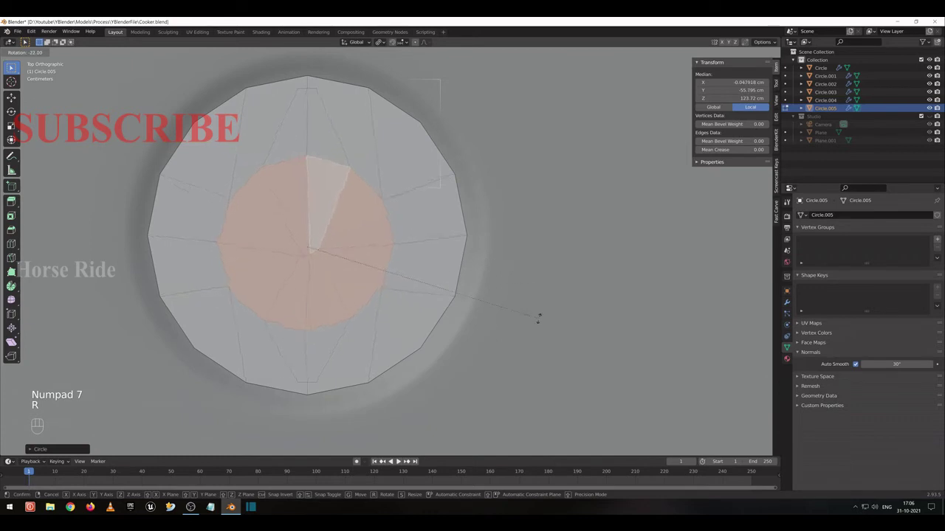
{"action": "key", "text": "s"}
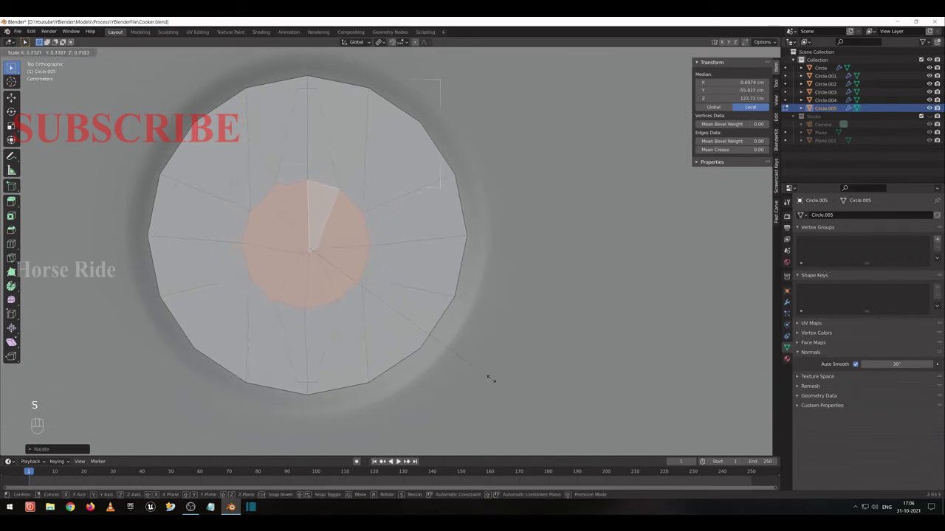
{"action": "key", "text": "ctrl+r"}
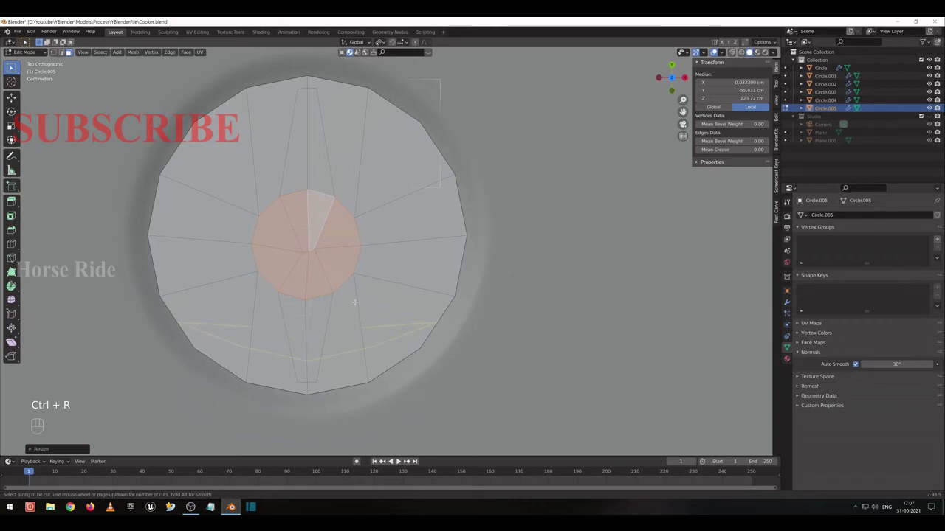
Add a loop cut, then extrude the central faces down along the normal into a shallow recess.
{"action": "left_click", "coordinate": [395, 461]}
{"action": "key", "text": "ctrl+r"}
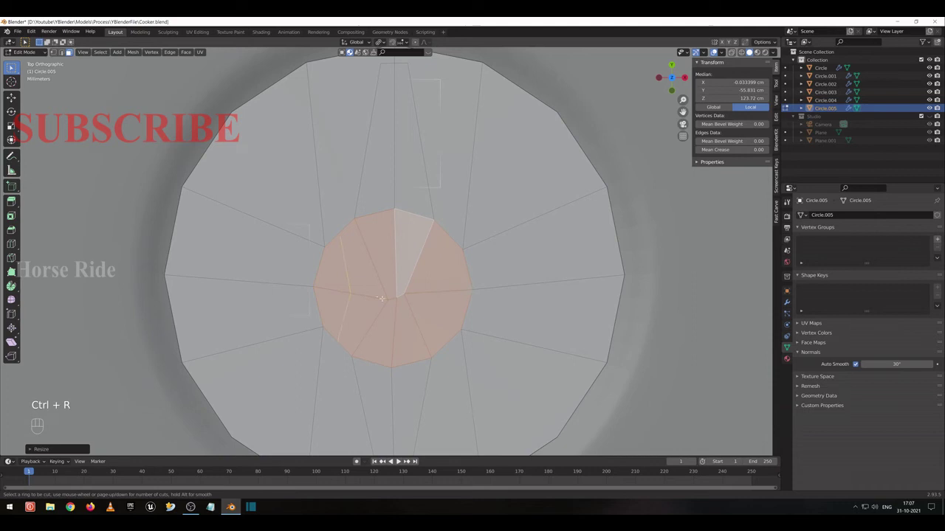
{"action": "left_click", "coordinate": [395, 460]}
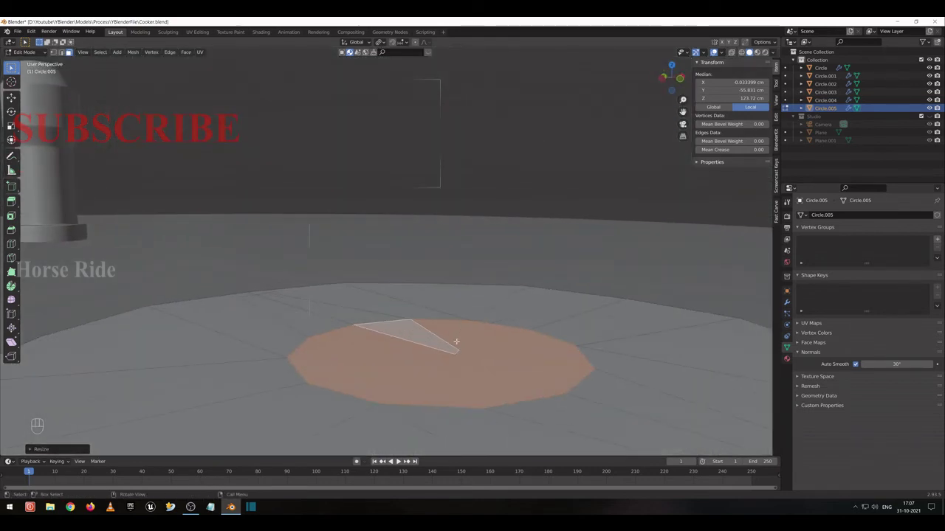
{"action": "key", "text": "e"}
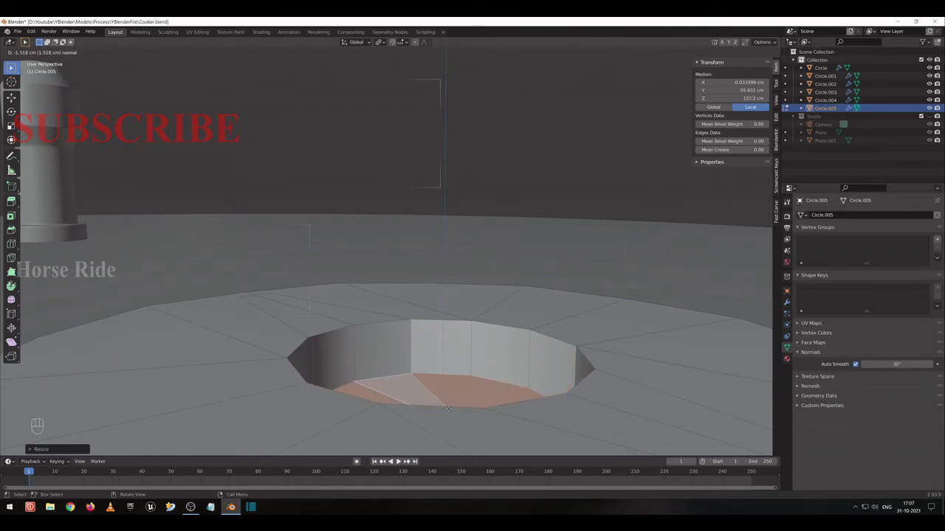
{"action": "left_click", "coordinate": [395, 461]}
{"action": "key", "text": "Tab"}
{"action": "key", "text": "Tab"}
Add an edge loop around the recess's inner wall and select that wall loop.
{"action": "key", "text": "ctrl+r"}
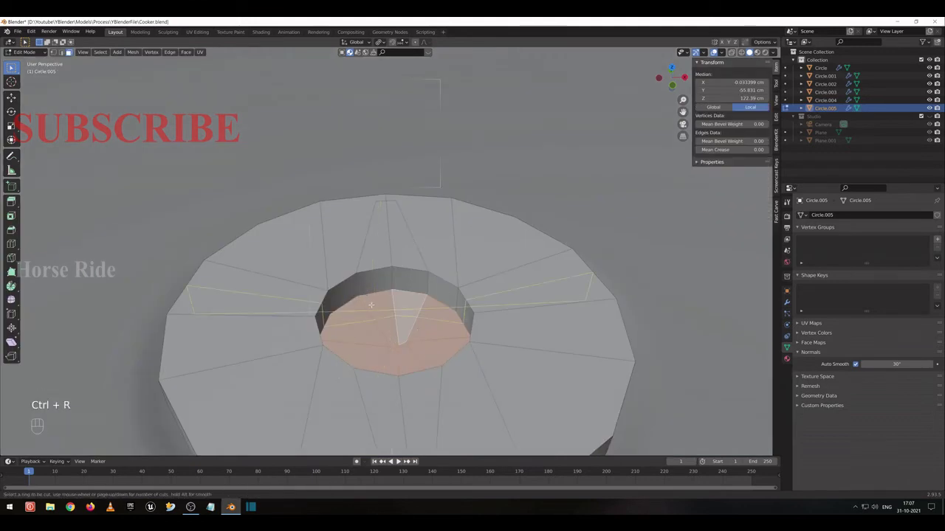
{"action": "middle_click", "coordinate": [395, 461]}
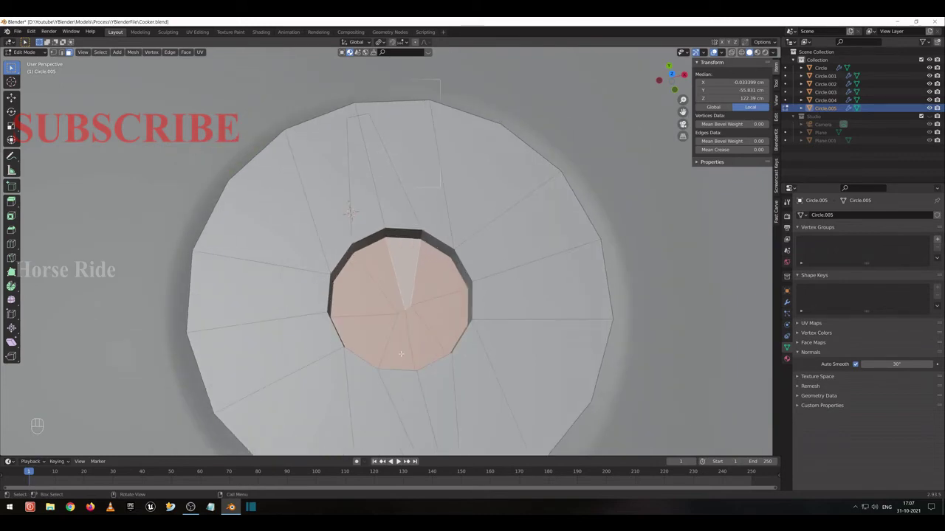
{"action": "middle_click", "coordinate": [395, 461]}
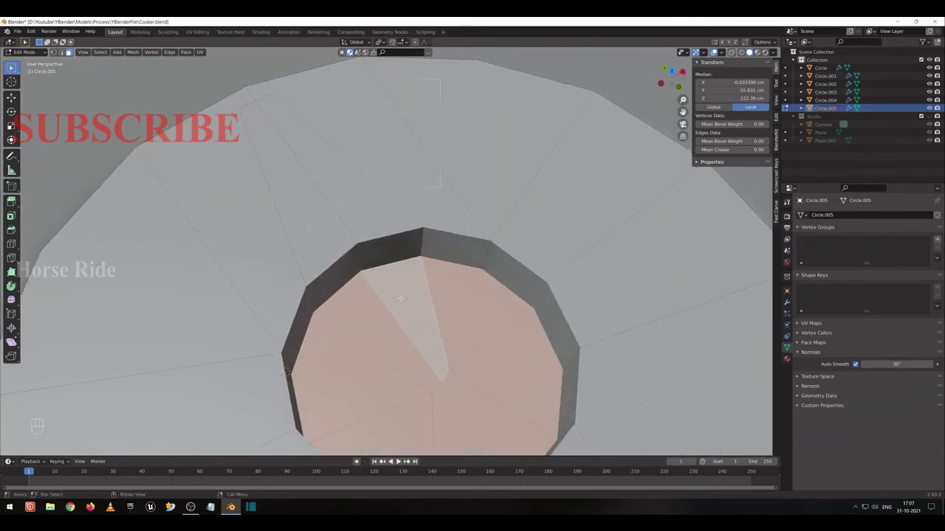
{"action": "key", "text": "Tab"}
{"action": "middle_click", "coordinate": [395, 460]}
{"action": "key", "text": "Tab"}
{"action": "key", "text": "ctrl+r"}
{"action": "left_click", "coordinate": [395, 461]}
{"action": "left_click", "coordinate": [395, 460]}
{"action": "key", "text": "alt+2"}
{"action": "key", "text": "1"}
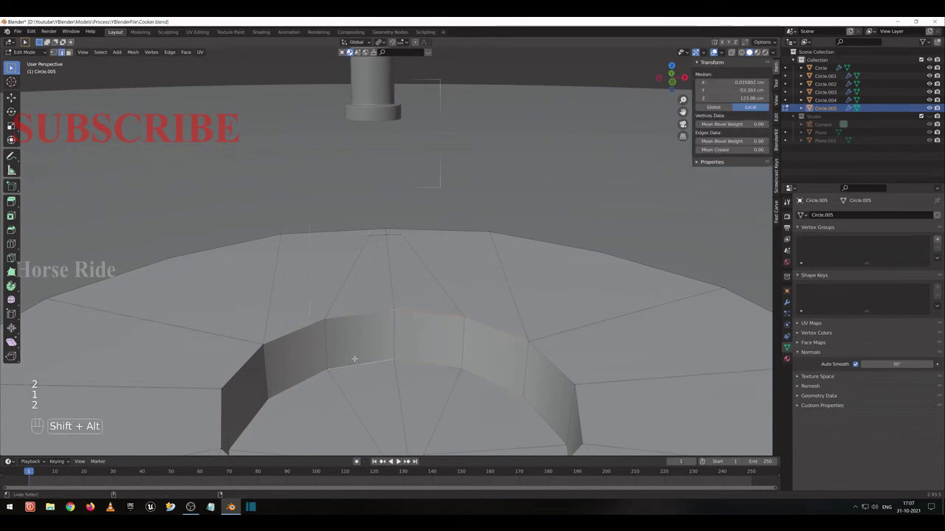
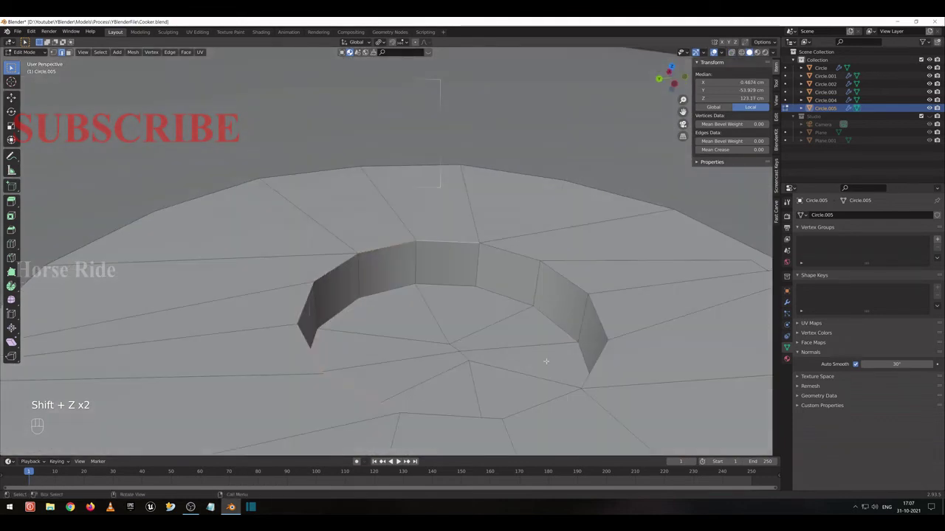
{"action": "left_click", "coordinate": [360, 460]}
{"action": "key", "text": "ctrl+z"}
{"action": "left_click", "coordinate": [360, 460]}
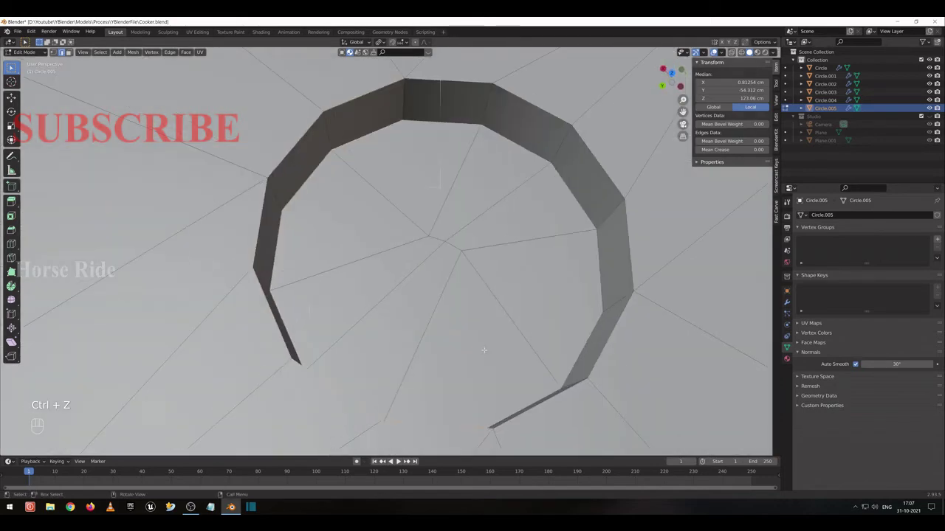
{"action": "left_click", "coordinate": [360, 460]}
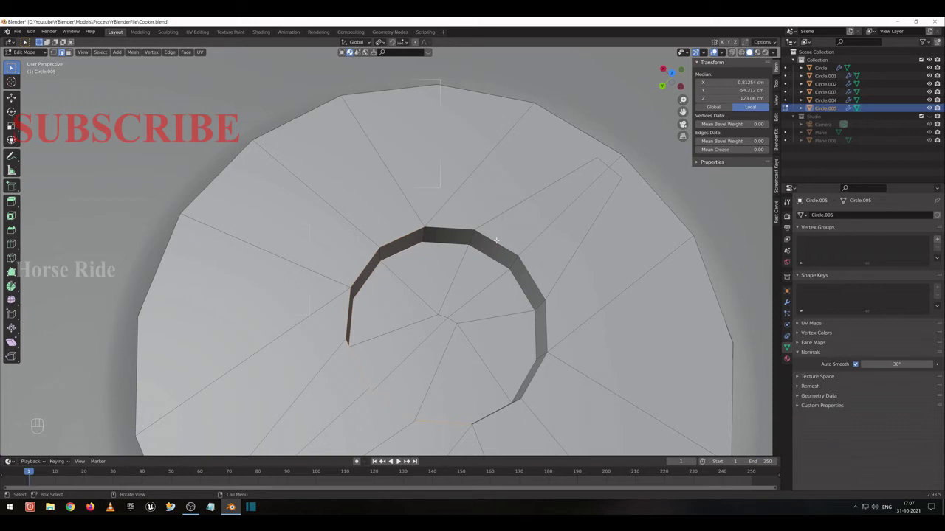
{"action": "left_click", "coordinate": [394, 460]}
{"action": "left_click", "coordinate": [395, 461]}
{"action": "left_click", "coordinate": [395, 460]}
{"action": "left_click_drag", "start_coordinate": [360, 459], "coordinate": [395, 461]}
{"action": "left_click", "coordinate": [395, 461]}
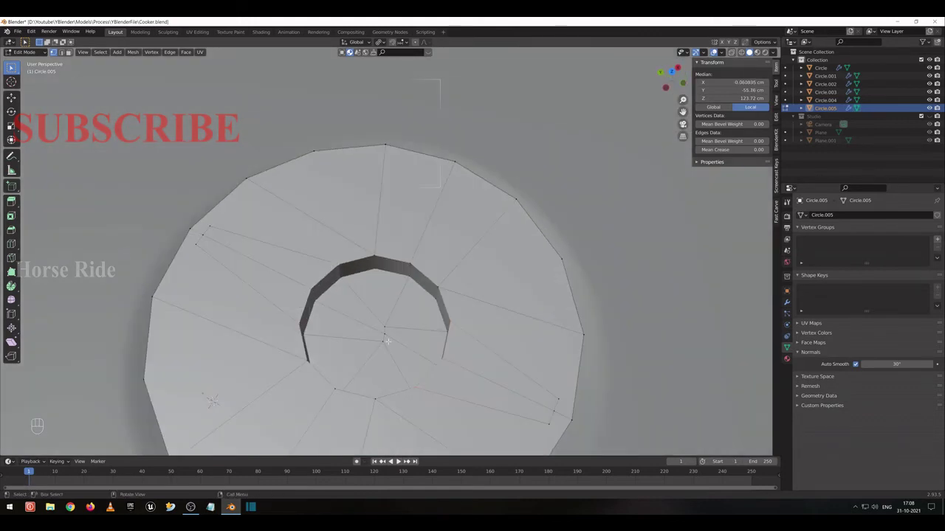
Flatten the hole's selected vertices by scaling them along X and then along Y to 0.
{"action": "key", "text": "KP_7"}
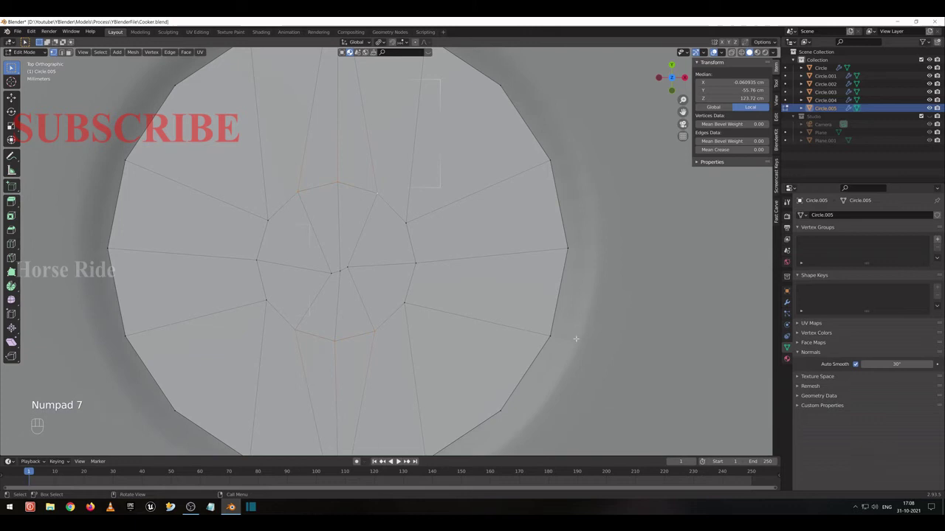
{"action": "key", "text": "s"}
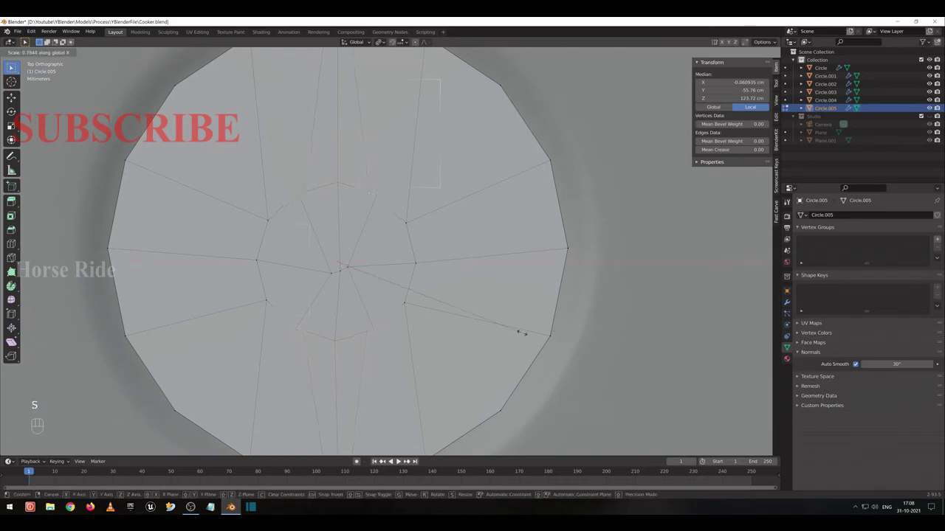
{"action": "left_click", "coordinate": [360, 459]}
{"action": "middle_click", "coordinate": [360, 460]}
{"action": "left_click_drag", "start_coordinate": [360, 460], "coordinate": [395, 461]}
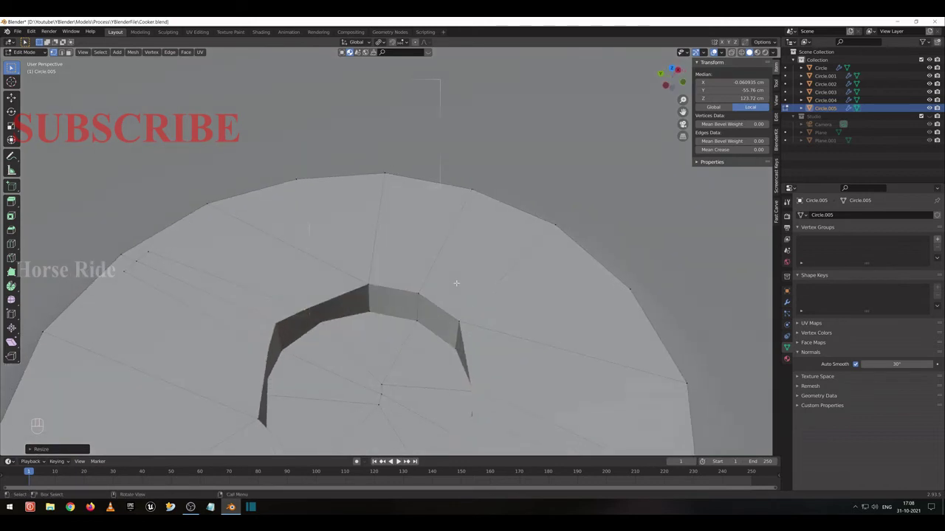
{"action": "key", "text": "s"}
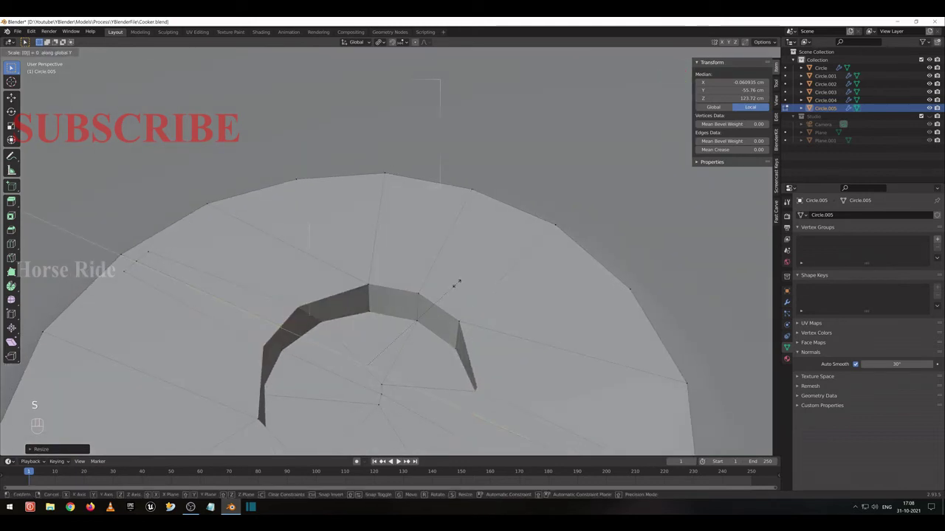
{"action": "left_click", "coordinate": [394, 461]}
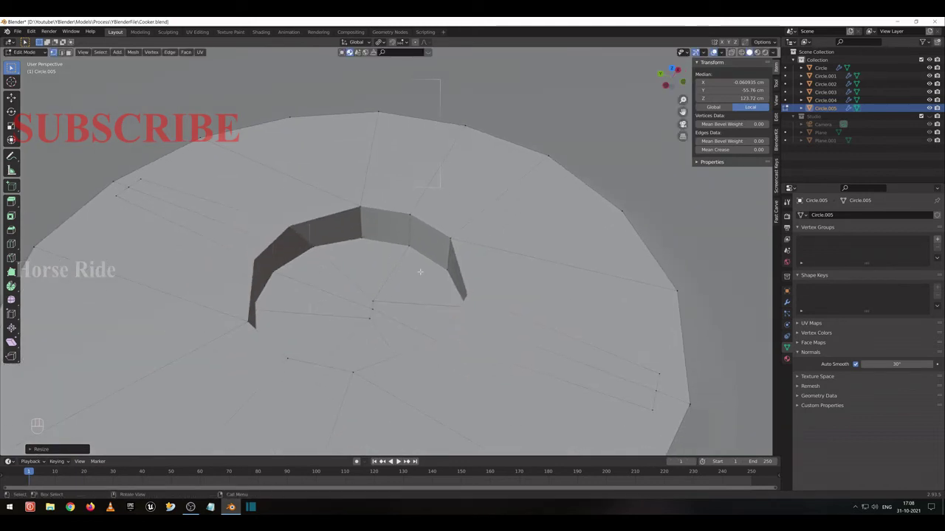
Push the hole's wall edge straight down along Z, undoing and redoing until it sits right.
{"action": "key", "text": "g"}
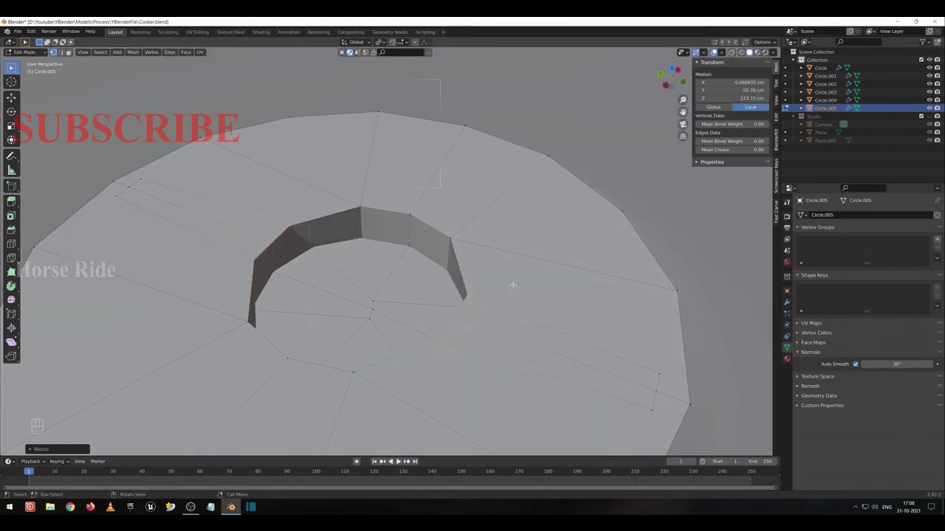
{"action": "key", "text": "e"}
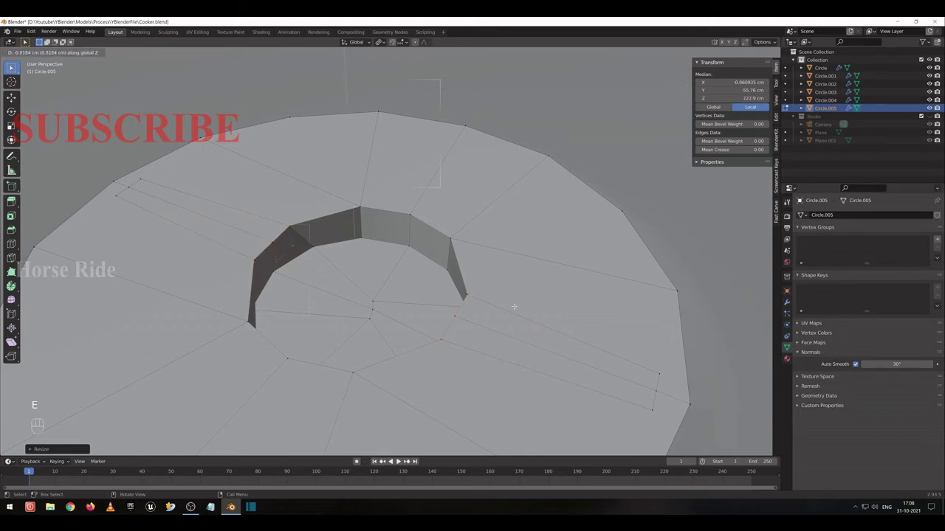
{"action": "key", "text": "ctrl+z"}
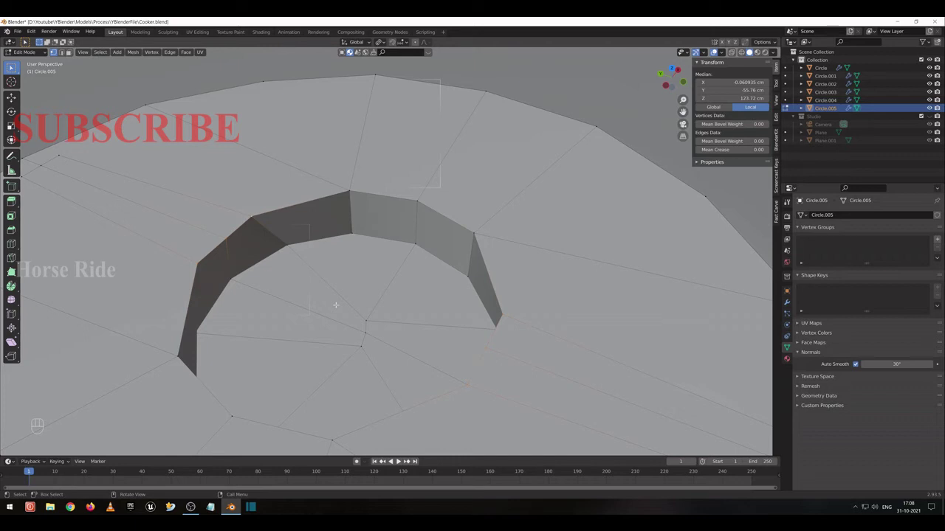
{"action": "left_click", "coordinate": [395, 461]}
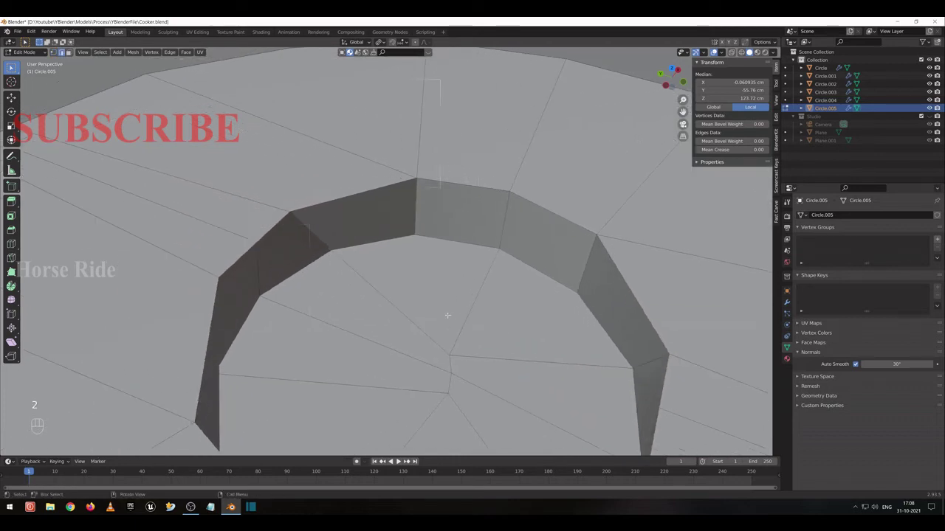
{"action": "key", "text": "g"}
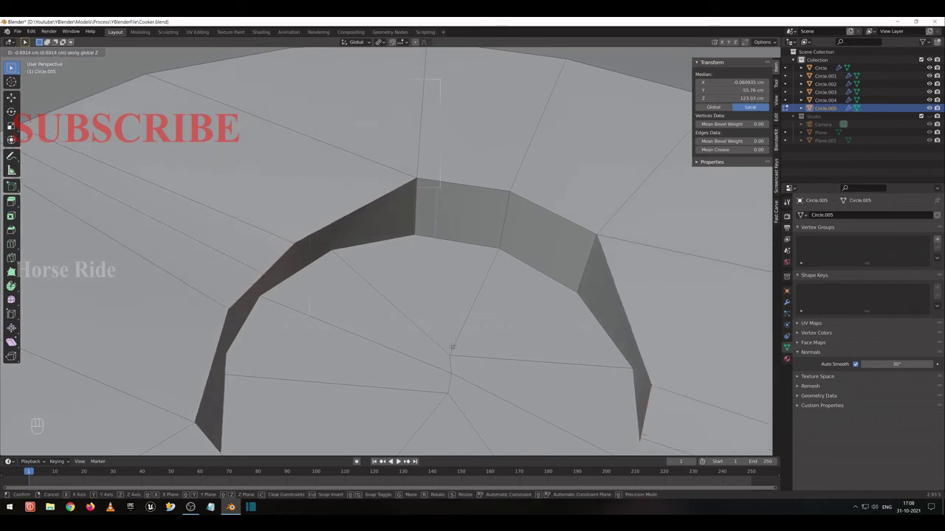
{"action": "key", "text": "e"}
{"action": "key", "text": "ctrl+z"}
{"action": "left_click", "coordinate": [395, 461]}
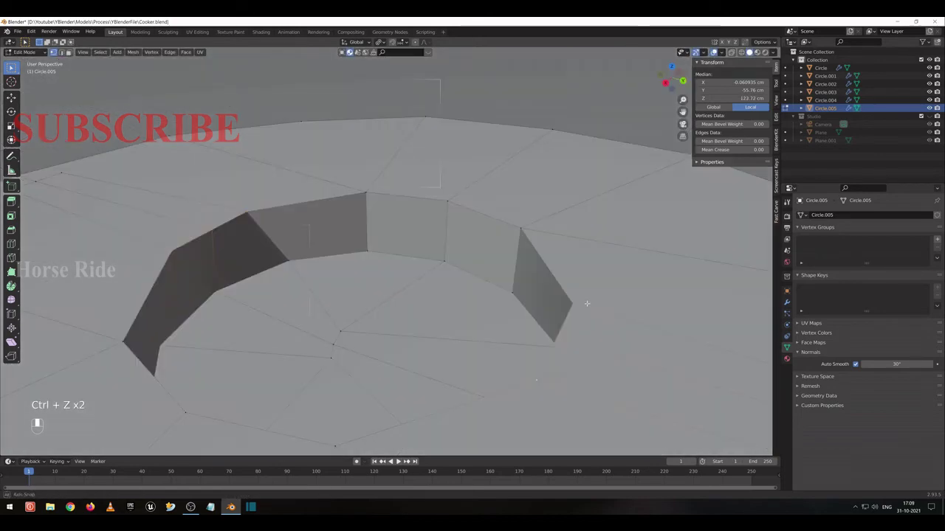
Select the faces covering the hole floor and shift them vertically to deepen the well.
{"action": "left_click", "coordinate": [395, 461]}
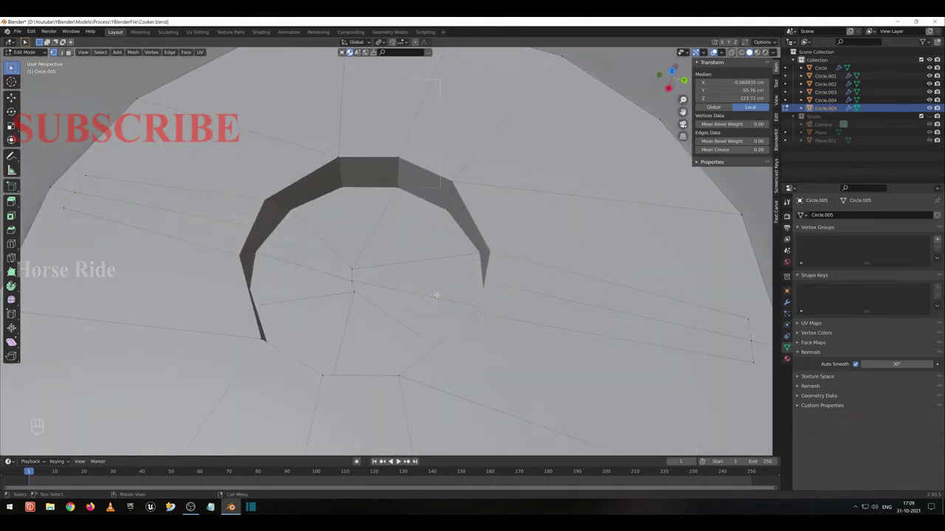
{"action": "key", "text": "Tab"}
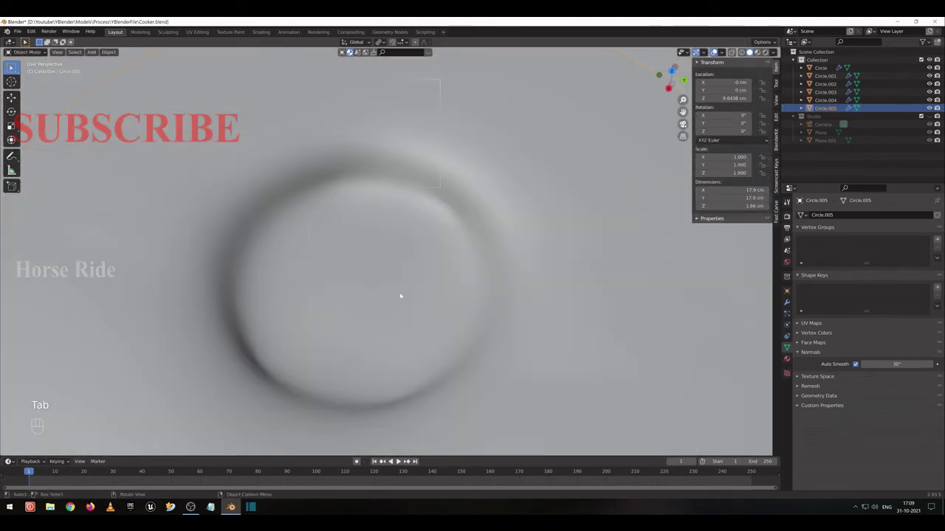
{"action": "key", "text": "Tab"}
{"action": "left_click", "coordinate": [395, 460]}
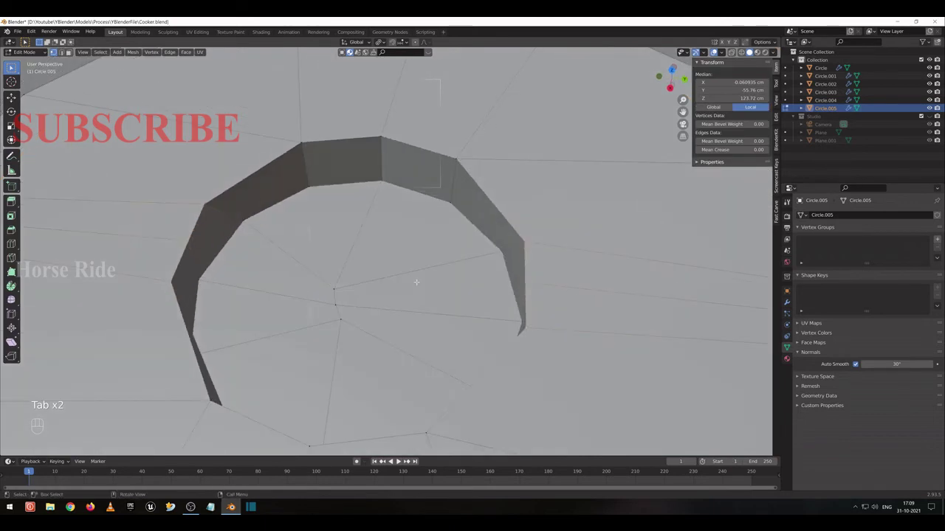
{"action": "key", "text": "1"}
{"action": "key", "text": "3"}
{"action": "left_click", "coordinate": [395, 460]}
{"action": "left_click", "coordinate": [395, 461]}
{"action": "left_click", "coordinate": [395, 461]}
{"action": "left_click", "coordinate": [395, 460]}
{"action": "double_click", "coordinate": [395, 461]}
{"action": "left_click", "coordinate": [394, 461]}
{"action": "key", "text": "g"}
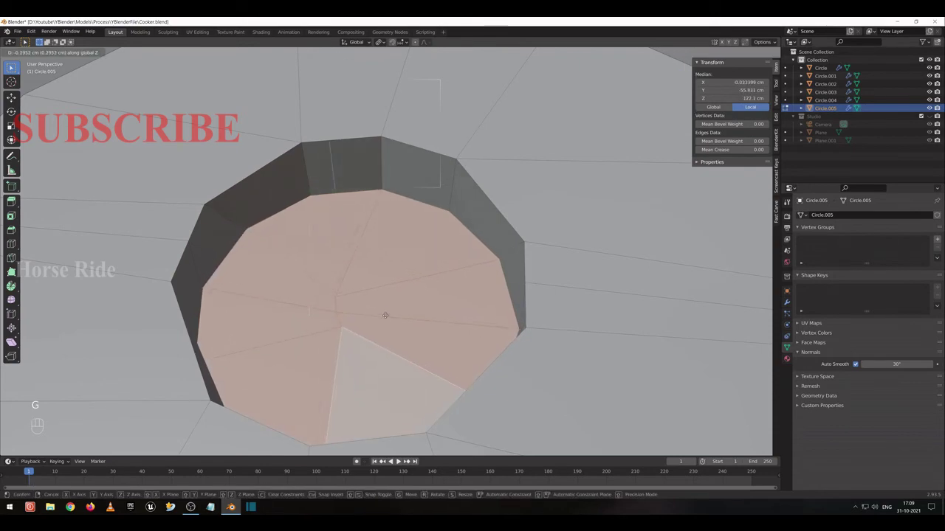
{"action": "left_click_drag", "start_coordinate": [395, 460], "coordinate": [395, 461]}
In edge mode, select the rim edge loop around the hole, checking it through X-ray.
{"action": "key", "text": "Tab"}
{"action": "key", "text": "Tab"}
{"action": "key", "text": "2"}
{"action": "left_click", "coordinate": [394, 461]}
{"action": "left_click", "coordinate": [395, 461]}
{"action": "left_click", "coordinate": [394, 461]}
{"action": "left_click", "coordinate": [395, 461]}
{"action": "left_click", "coordinate": [395, 460]}
{"action": "left_click", "coordinate": [395, 460]}
{"action": "left_click", "coordinate": [395, 461]}
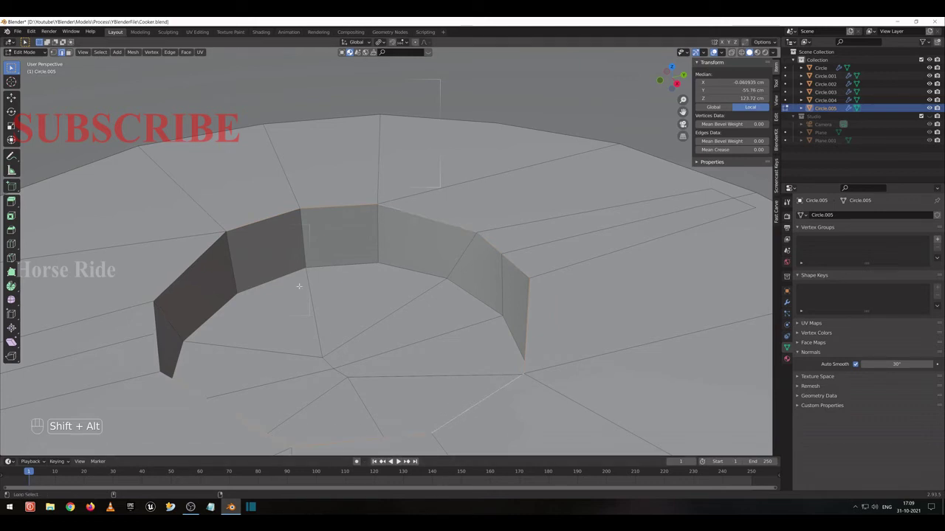
{"action": "left_click", "coordinate": [395, 461]}
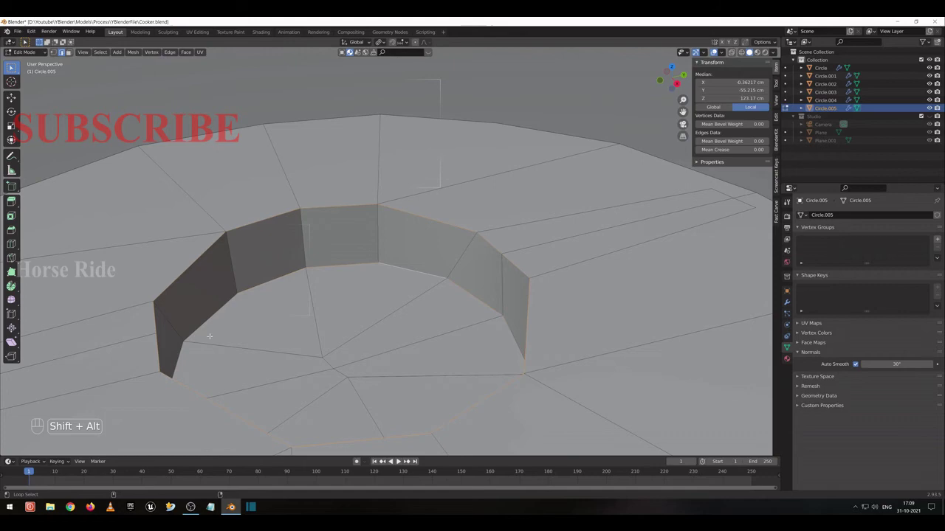
{"action": "left_click", "coordinate": [395, 461]}
{"action": "middle_click", "coordinate": [395, 460]}
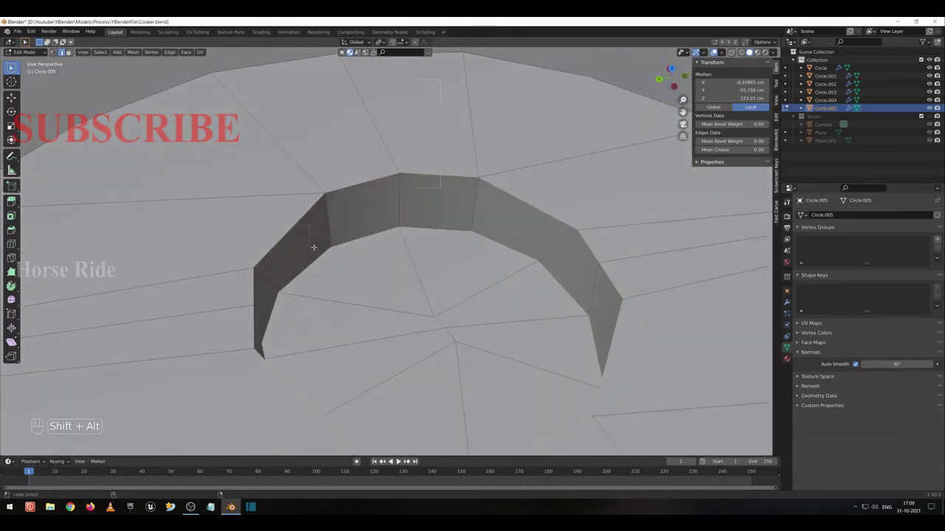
{"action": "left_click", "coordinate": [395, 461]}
{"action": "left_click", "coordinate": [395, 460]}
{"action": "key", "text": "shift+z"}
{"action": "left_click", "coordinate": [394, 460]}
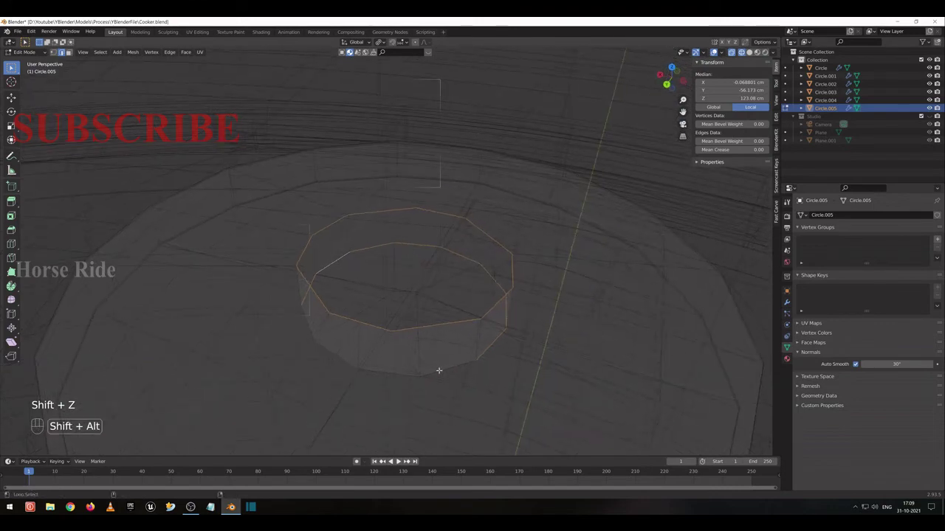
{"action": "left_click", "coordinate": [395, 460]}
{"action": "key", "text": "shift+z"}
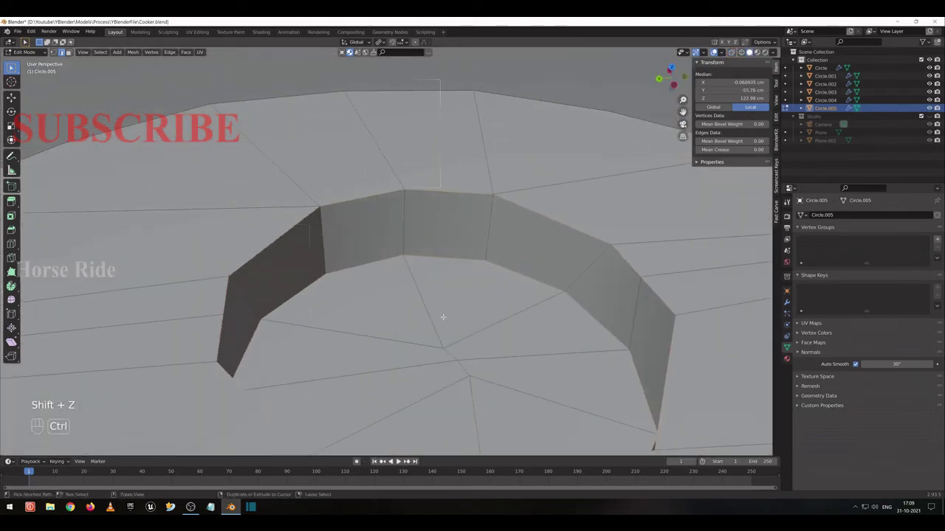
Start bevelling the hole's rim edges and preview the lid as a smooth object.
{"action": "key", "text": "ctrl+b"}
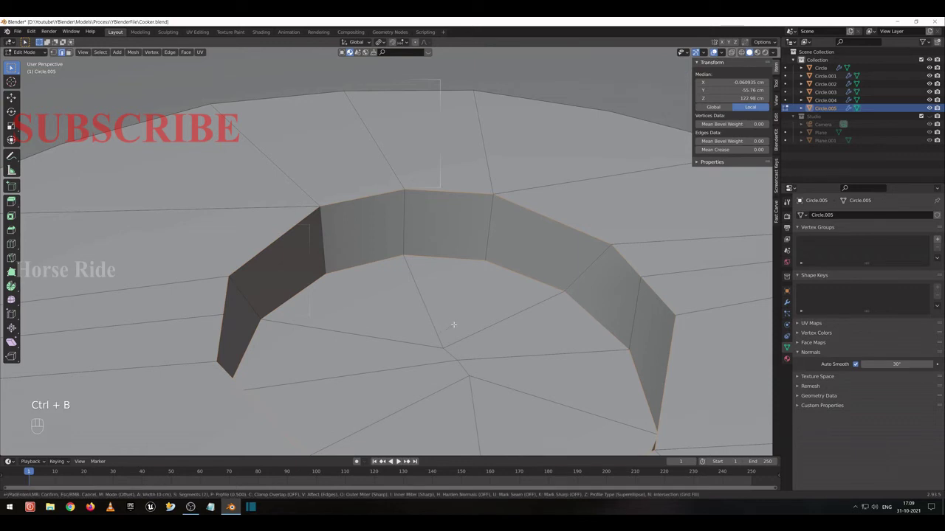
{"action": "key", "text": "Tab"}
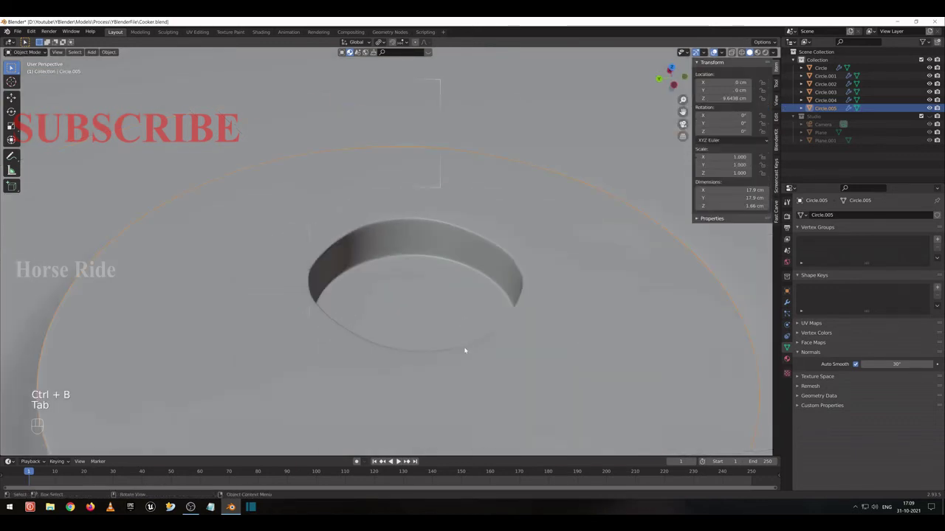
{"action": "left_click_drag", "start_coordinate": [395, 461], "coordinate": [395, 460]}
{"action": "key", "text": "Tab"}
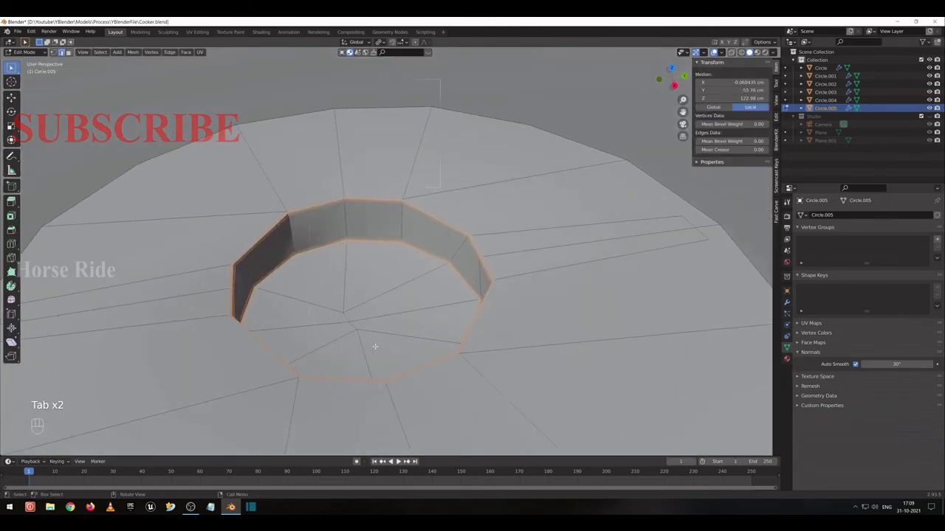
From top view, make the rim loop perfectly circular with To Sphere factor 1 and inspect it.
{"action": "key", "text": "KP_7"}
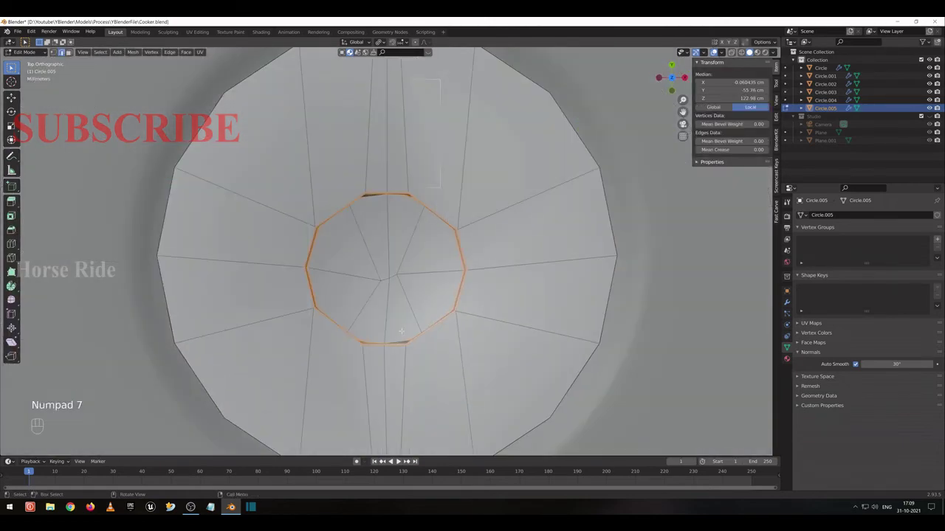
{"action": "key", "text": "shift+alt+s"}
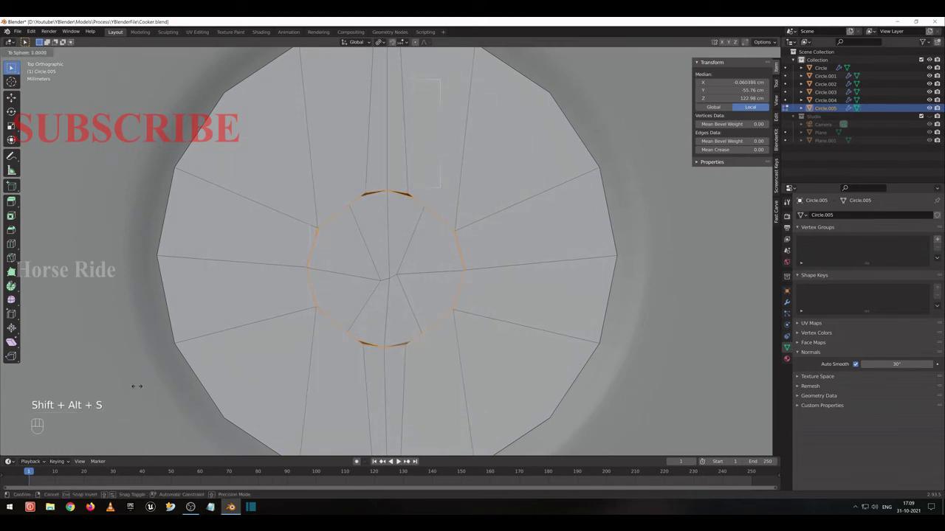
{"action": "key", "text": "Tab"}
{"action": "left_click", "coordinate": [395, 461]}
{"action": "key", "text": "Tab"}
{"action": "left_click_drag", "start_coordinate": [395, 460], "coordinate": [360, 460]}
{"action": "left_click_drag", "start_coordinate": [360, 460], "coordinate": [395, 461]}
{"action": "middle_click", "coordinate": [394, 460]}
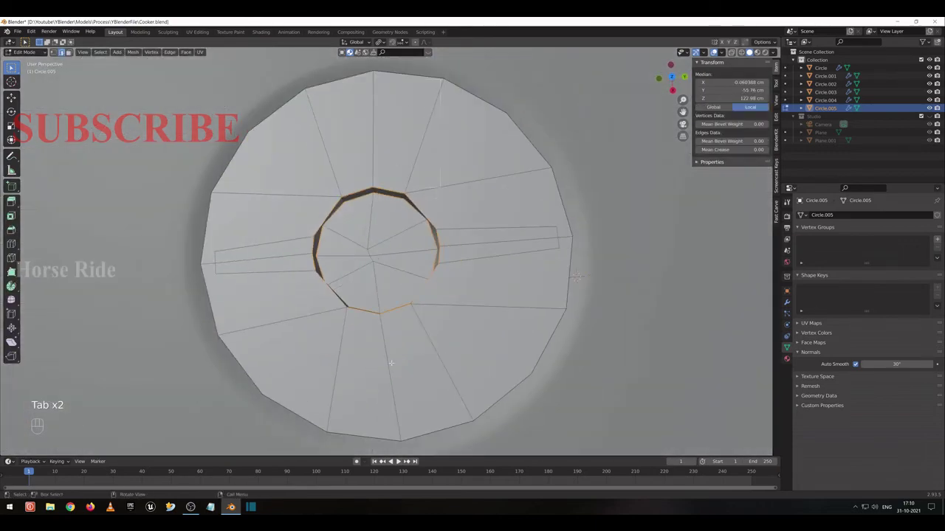
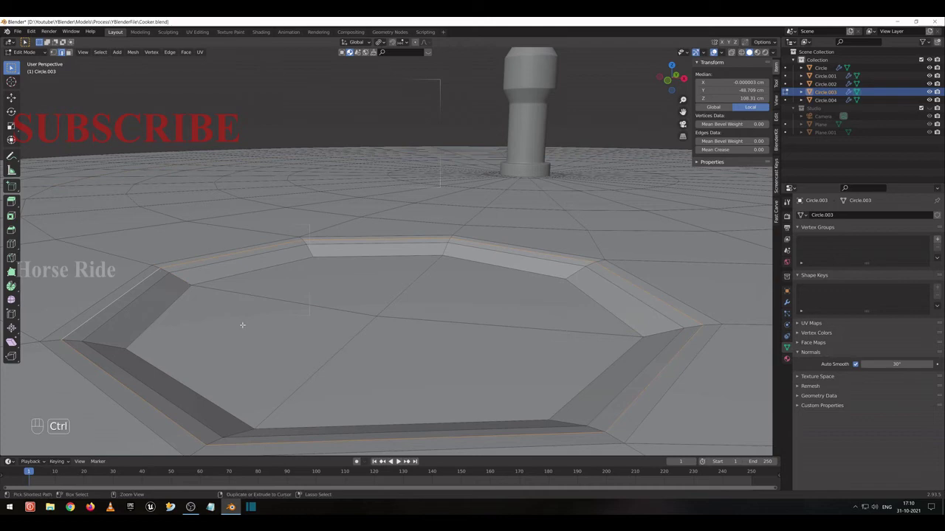
Bevel the recess's inner edge loop with several segments into a smooth circular dimple.
{"action": "key", "text": "ctrl+b"}
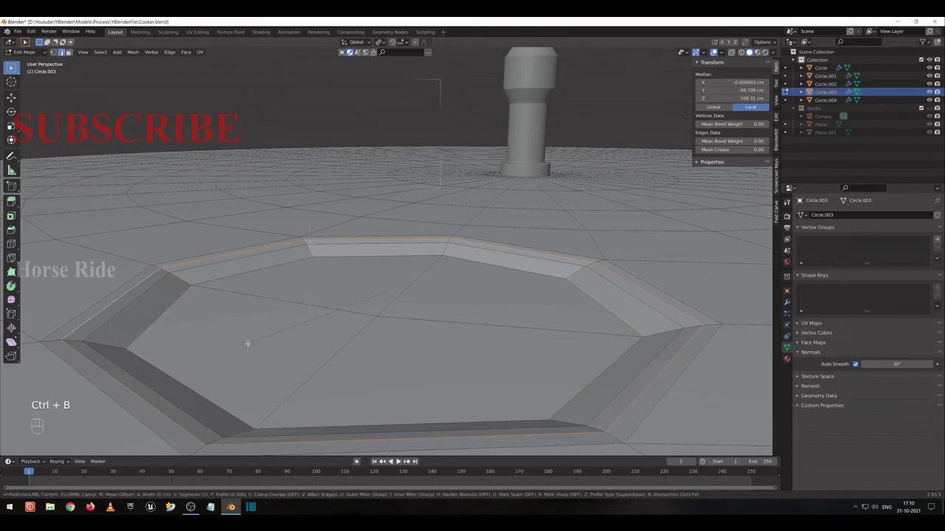
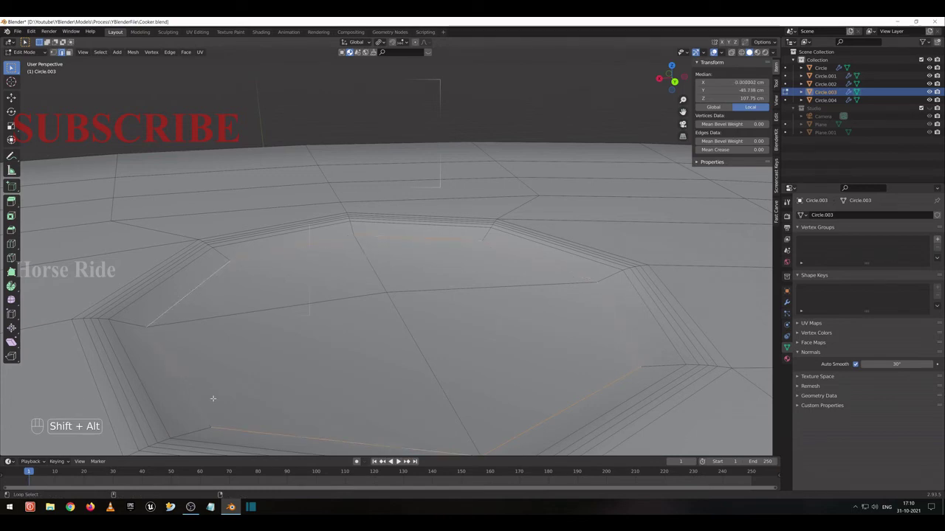
{"action": "key", "text": "g"}
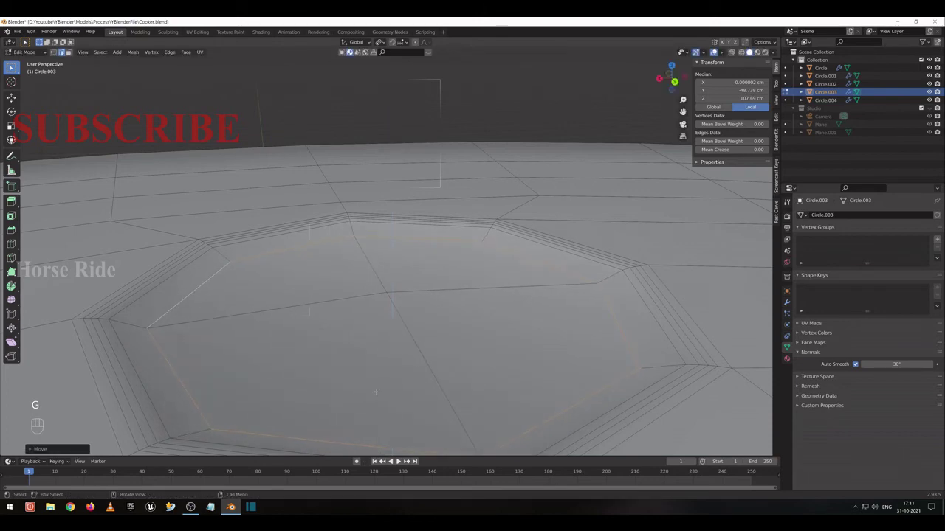
{"action": "key", "text": "ctrl+b"}
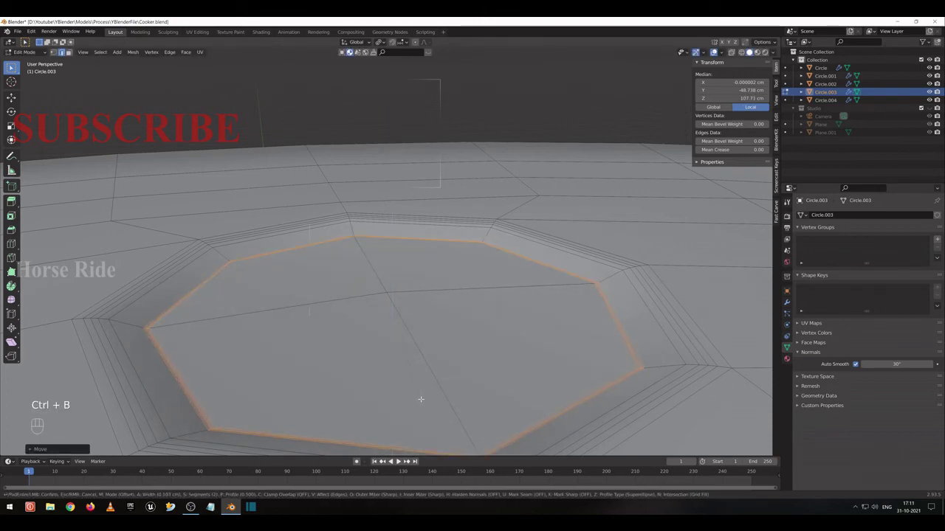
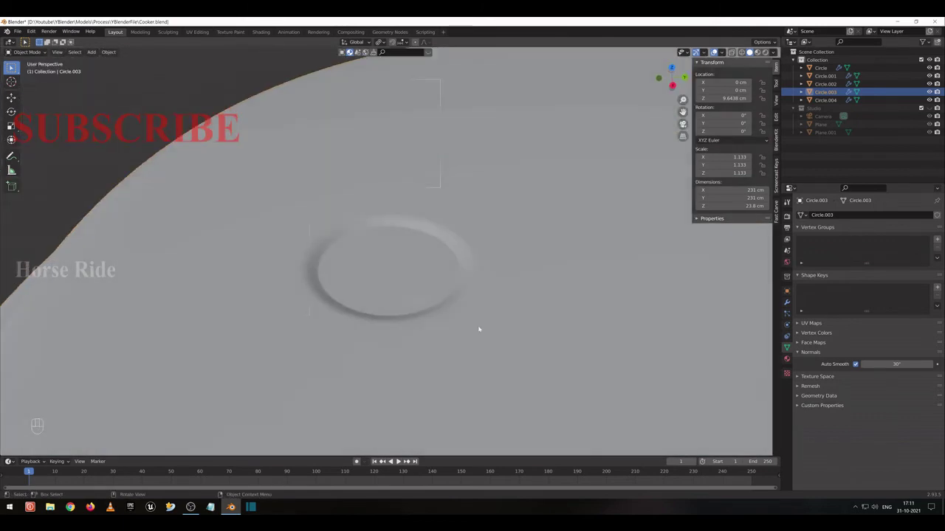
Snap the 3D cursor to the dimple loop and add a new mesh circle centred there.
{"action": "key", "text": "Tab"}
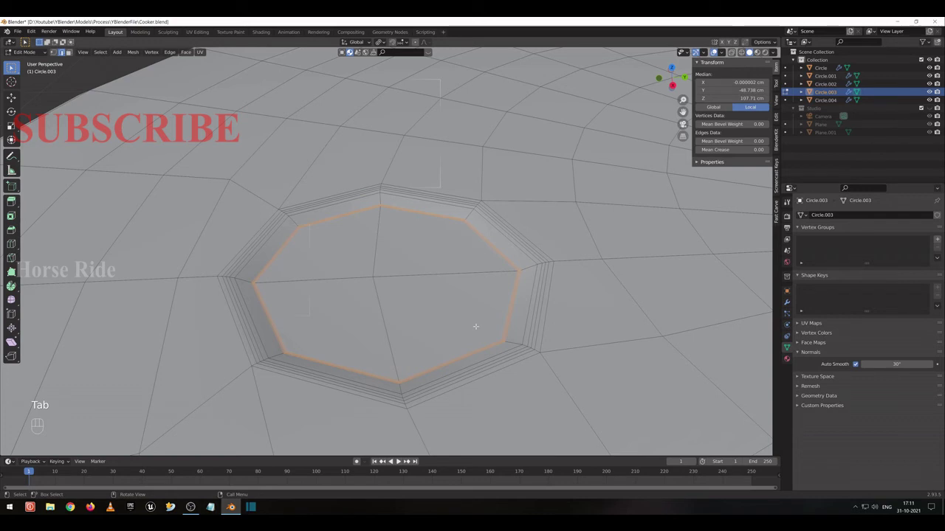
{"action": "key", "text": "shift+s"}
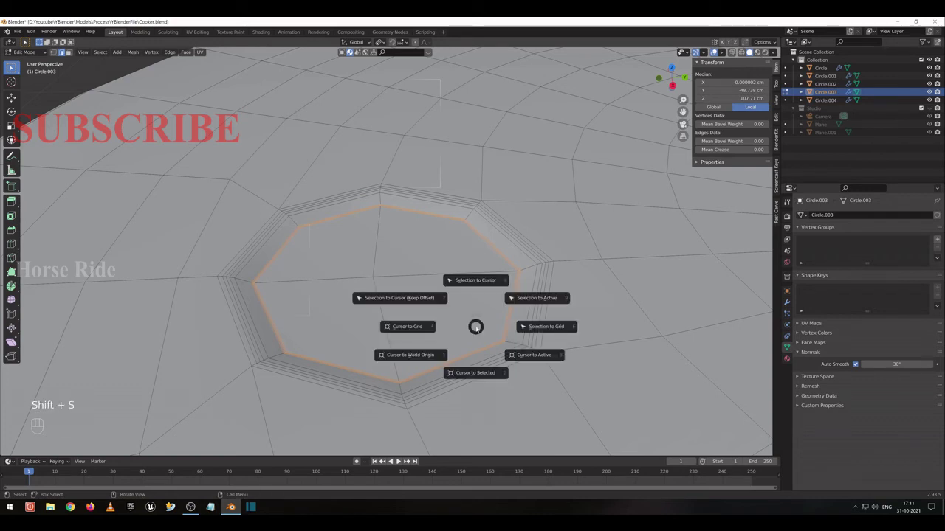
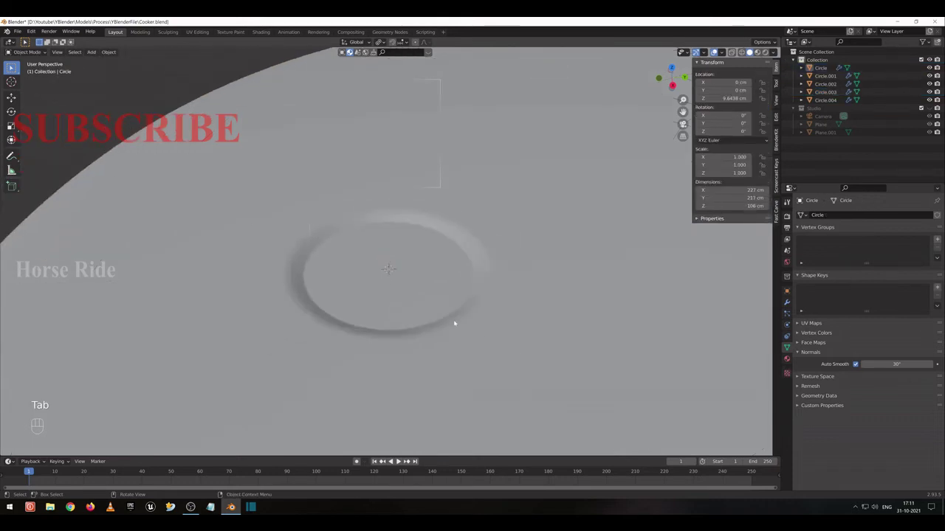
{"action": "key", "text": "shift+a"}
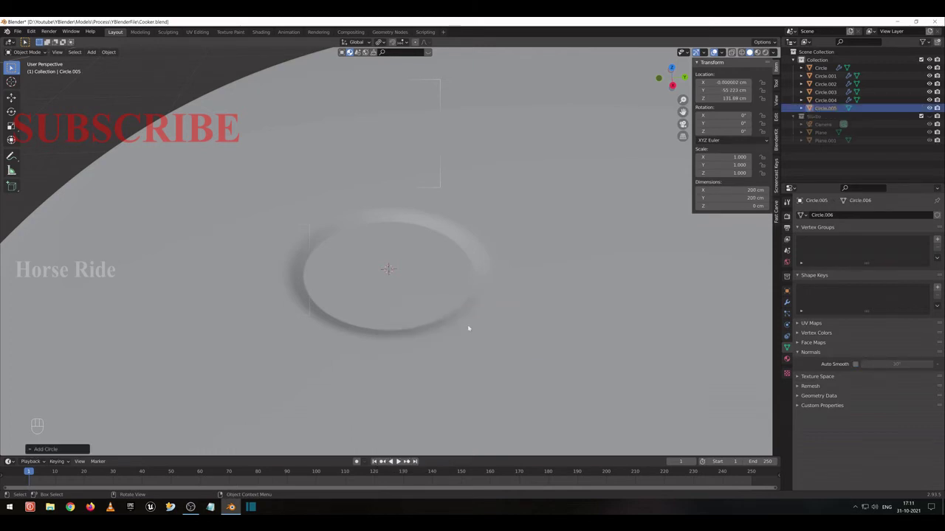
From top view, scale the new circle down to about 17.4 cm to fit inside the dimple.
{"action": "key", "text": "KP_7"}
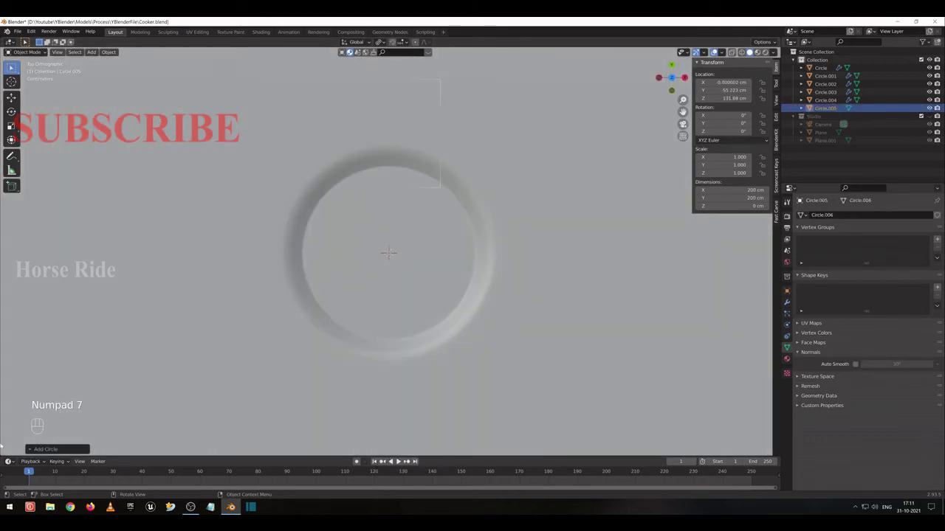
{"action": "key", "text": "KP_7"}
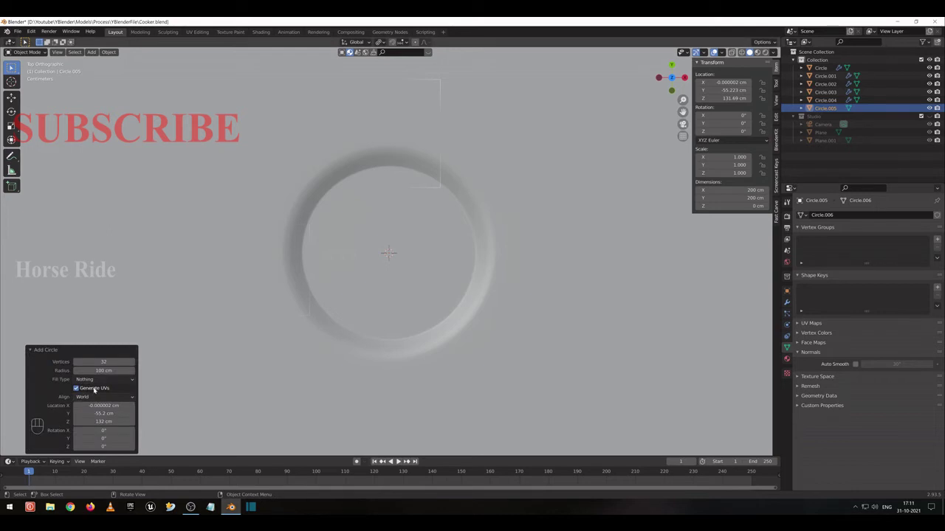
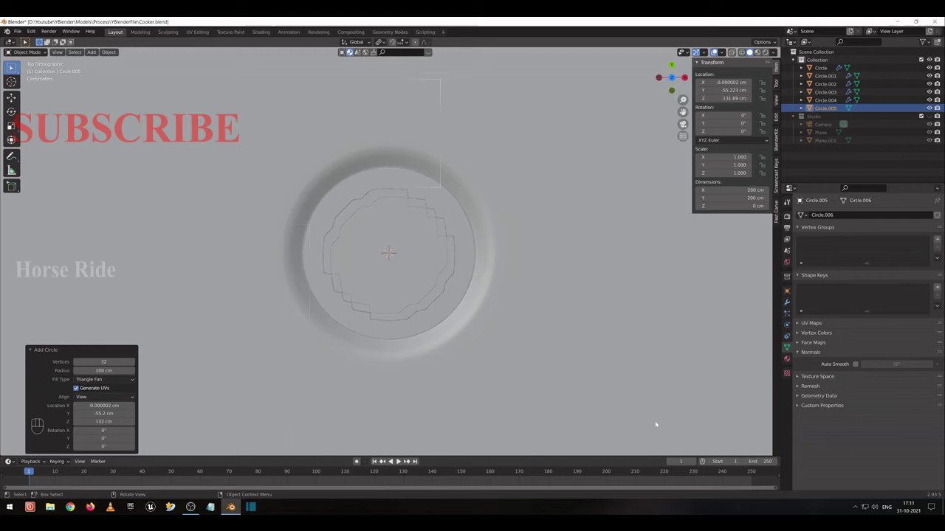
{"action": "key", "text": "s"}
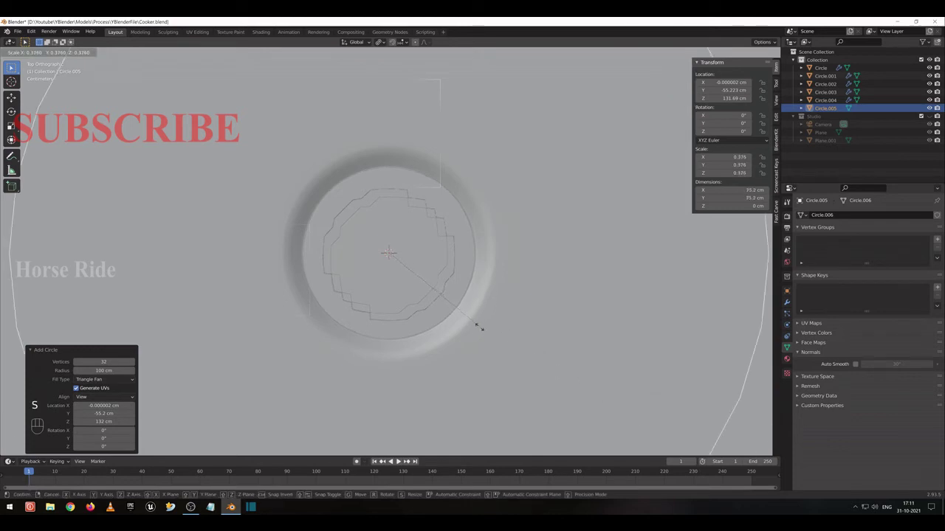
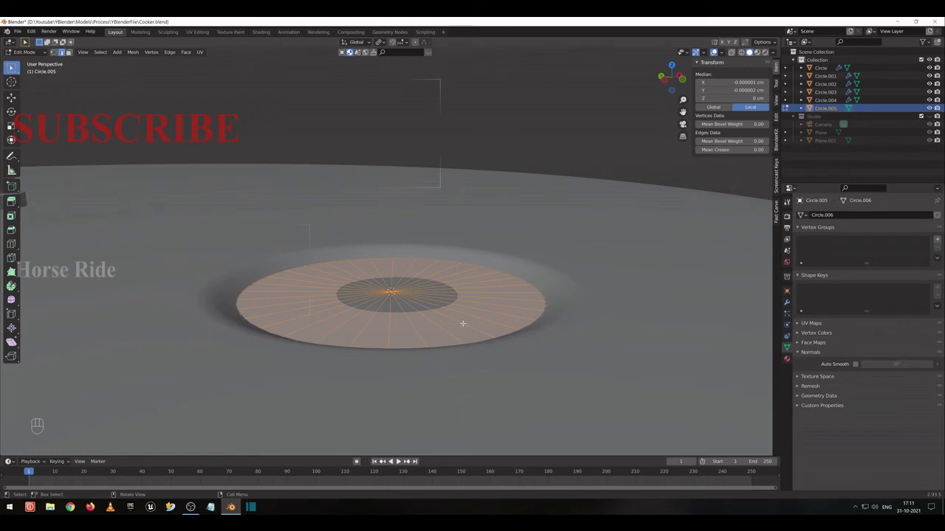
Apply the disc's scale, extrude it up about 1.74 cm thick and add an edge loop below the top rim.
{"action": "key", "text": "a"}
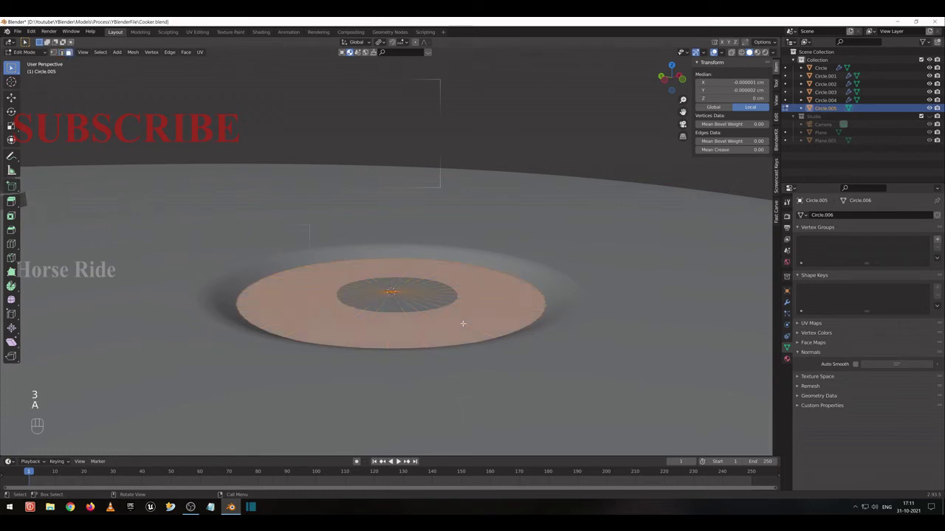
{"action": "key", "text": "Tab"}
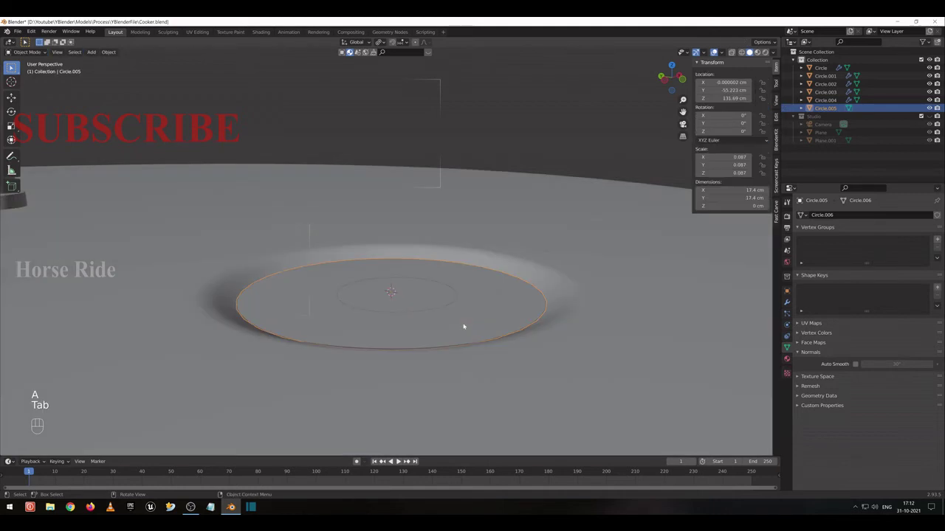
{"action": "key", "text": "ctrl+a"}
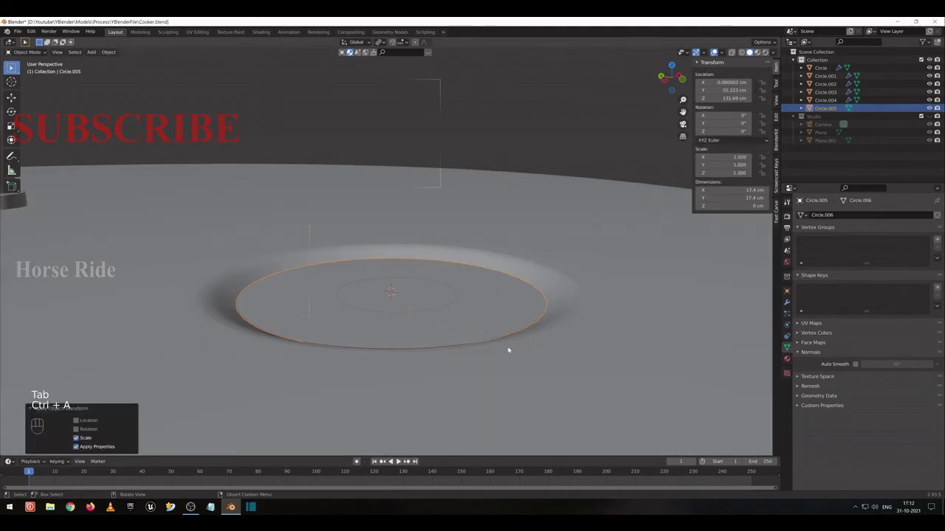
{"action": "key", "text": "Tab"}
{"action": "key", "text": "e"}
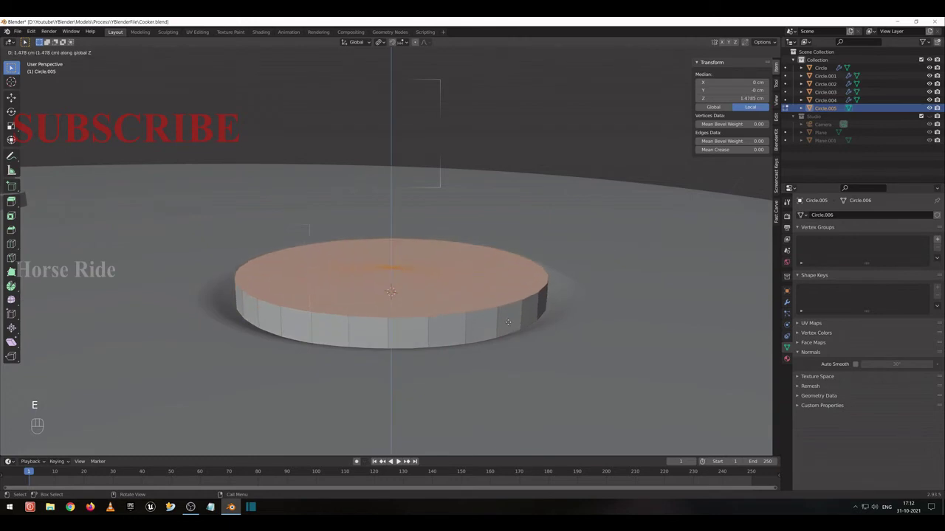
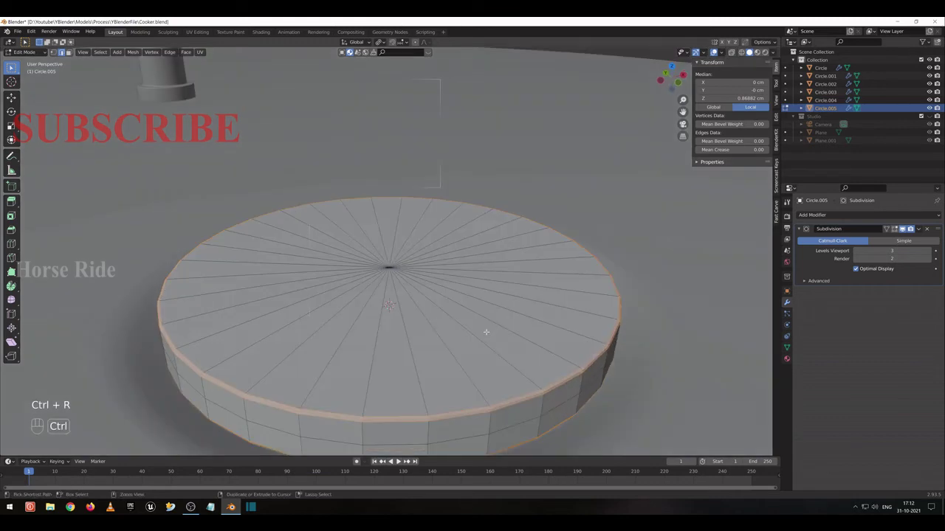
{"action": "key", "text": "ctrl+r"}
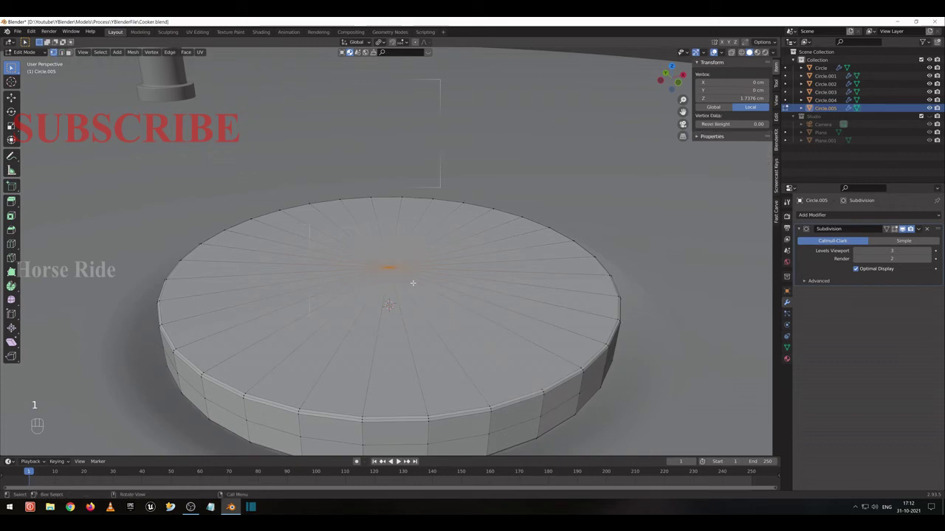
Delete the top face and, from top view, extrude and scale the rim inward into concentric rings.
{"action": "key", "text": "x"}
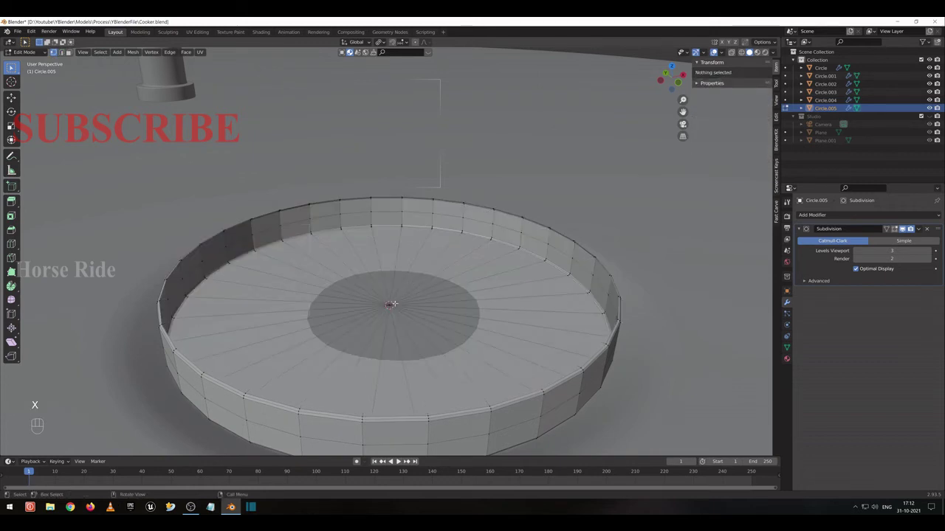
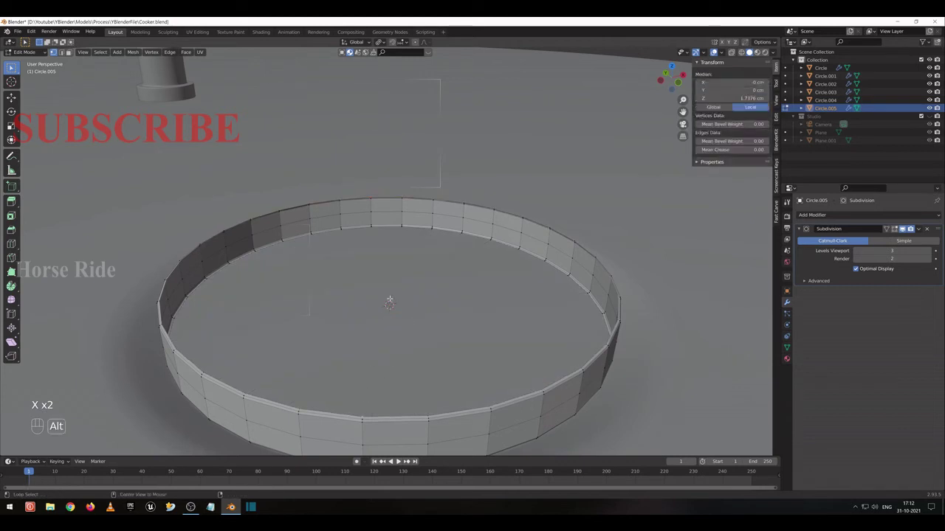
{"action": "key", "text": "KP_7"}
{"action": "key", "text": "e"}
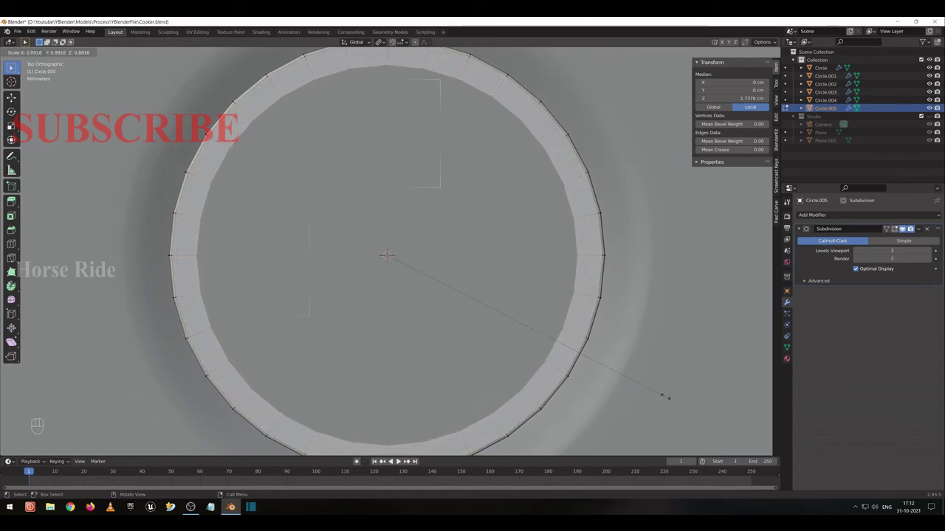
{"action": "key", "text": "e"}
{"action": "key", "text": "e"}
{"action": "key", "text": "e"}
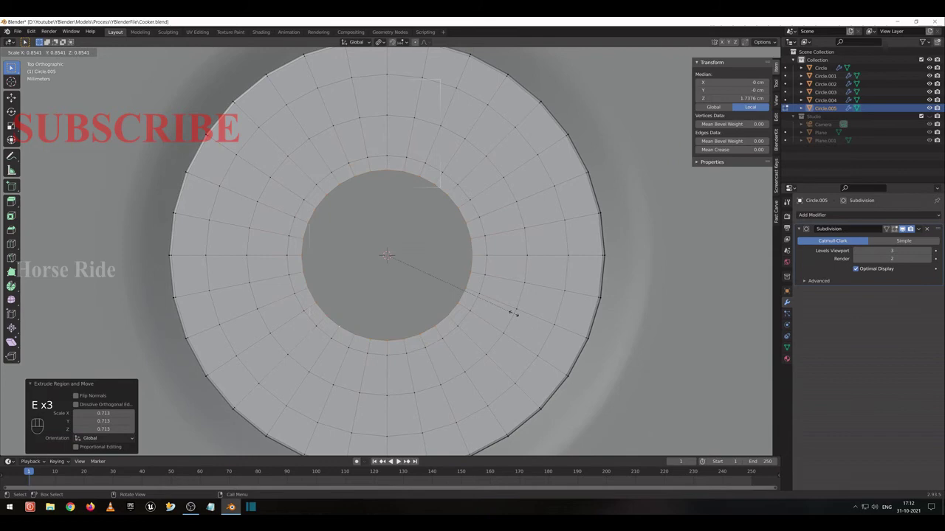
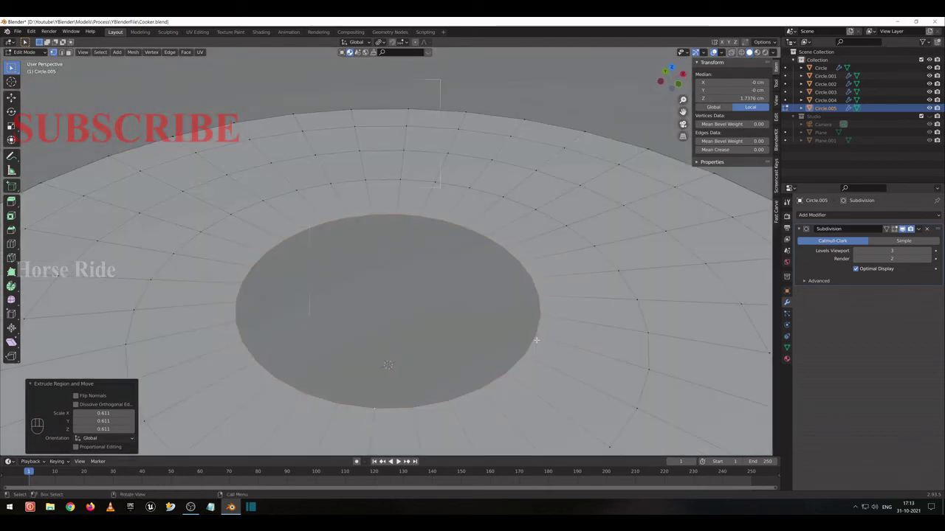
In Solid shading, extrude the hole's rim down into a well and close its floor, merging at the centre.
{"action": "key", "text": "e"}
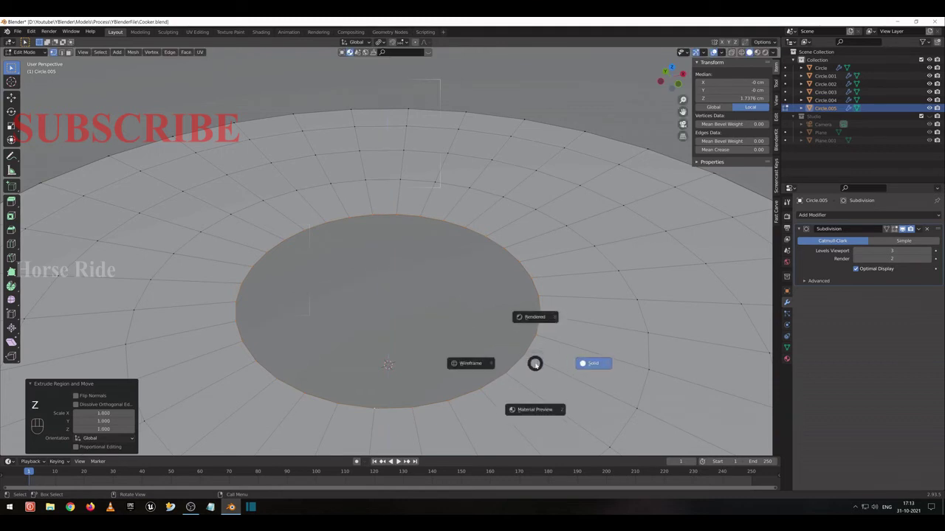
{"action": "key", "text": "g"}
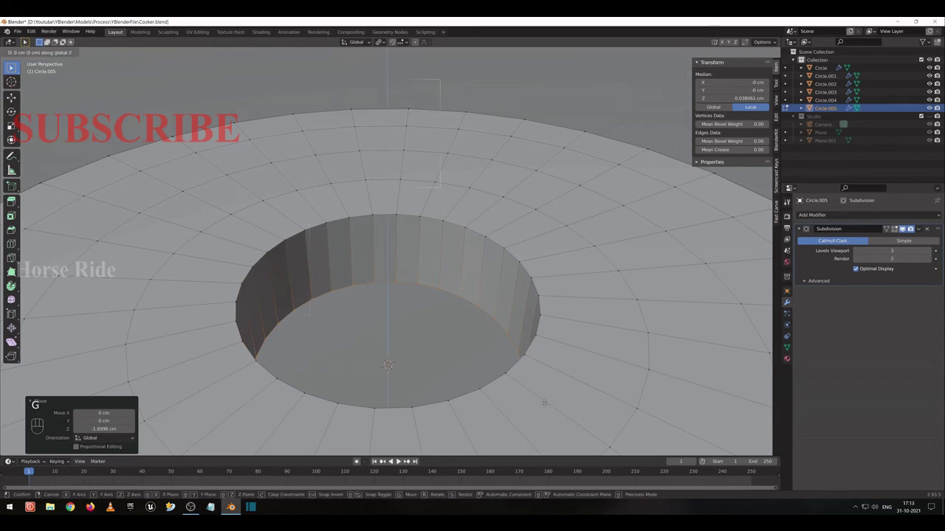
{"action": "key", "text": "e"}
{"action": "key", "text": "e"}
{"action": "key", "text": "e"}
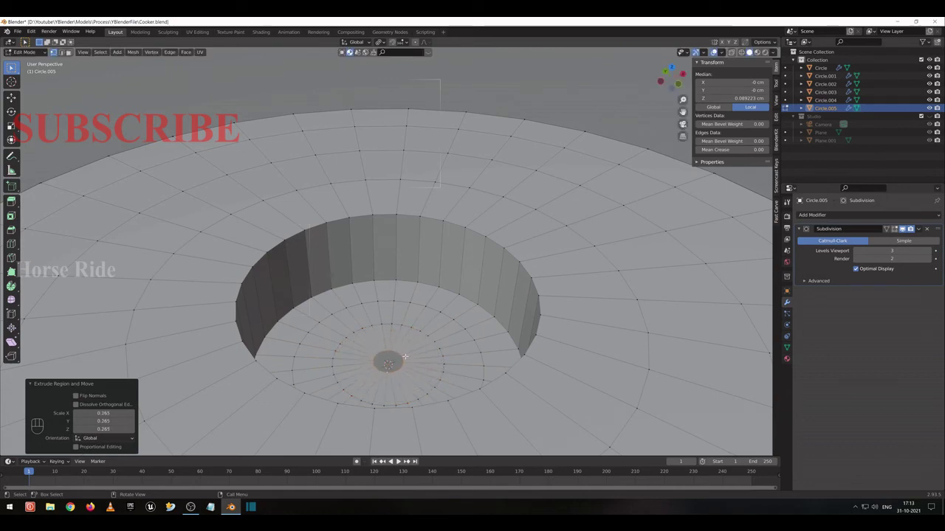
{"action": "key", "text": "m"}
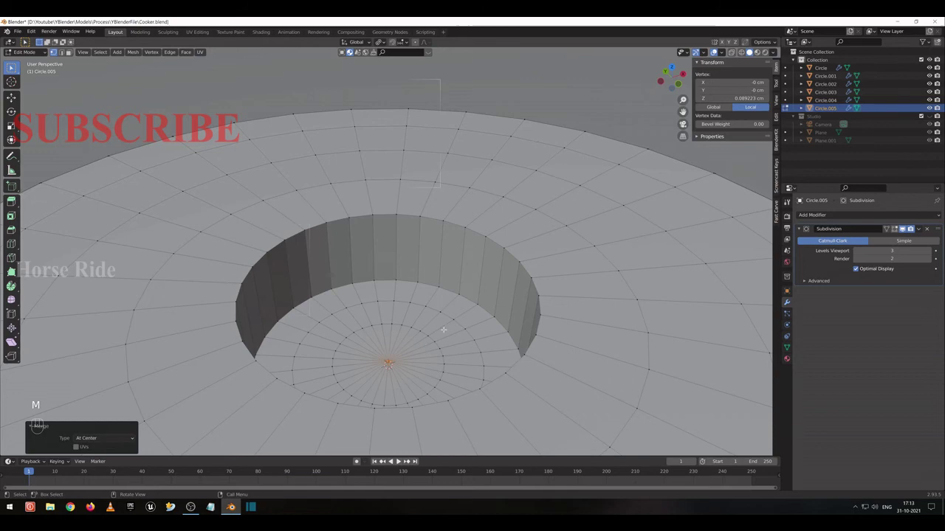
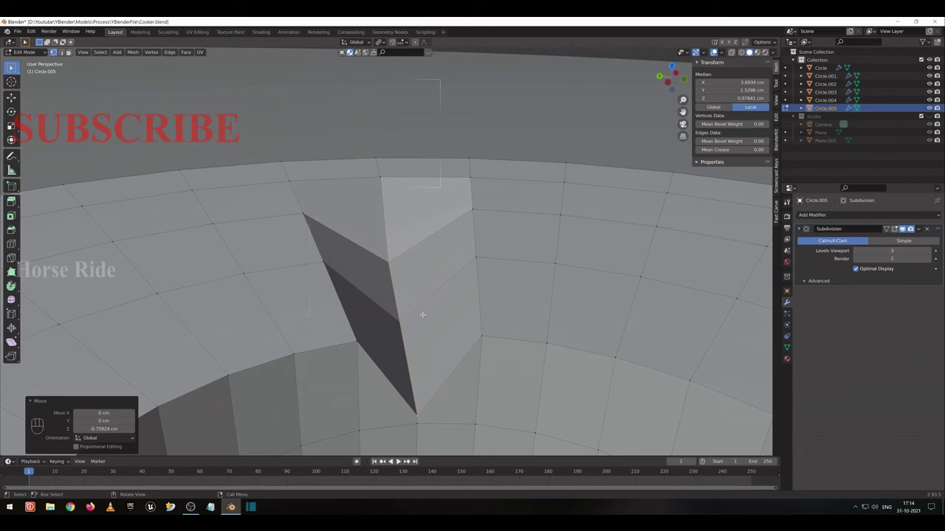
Undo the stray vertex move so the insert's ringed top is level again.
{"action": "key", "text": "ctrl+z"}
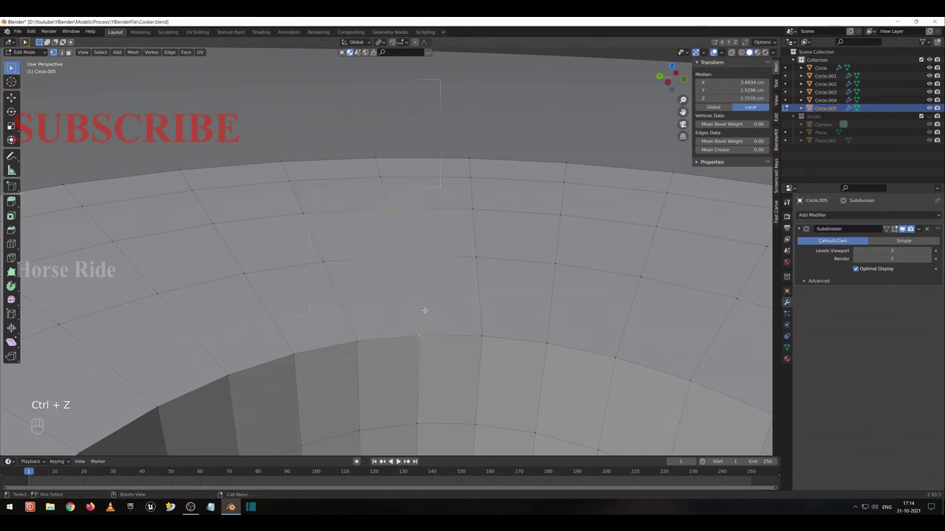
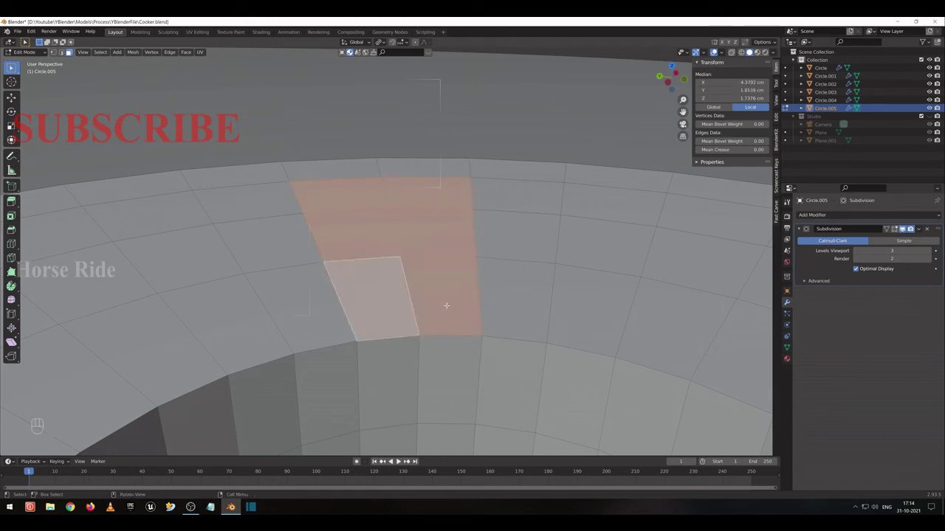
Push a strip of top faces down, undo it, and inset the two opposite wedge strips instead.
{"action": "key", "text": "g"}
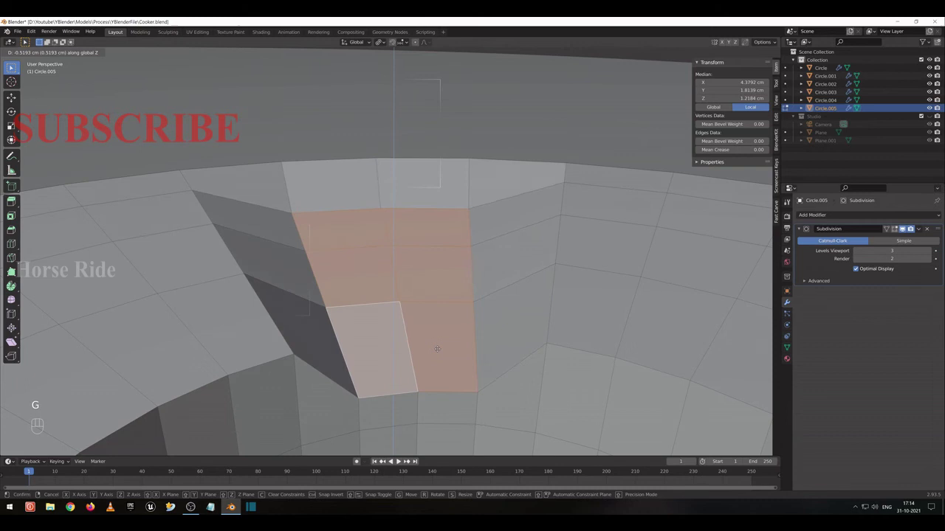
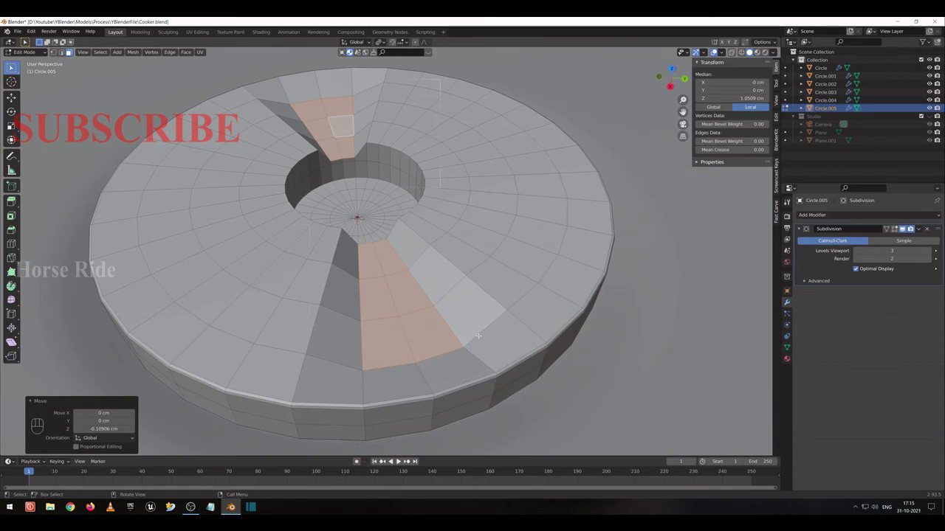
{"action": "key", "text": "ctrl+z"}
{"action": "key", "text": "i"}
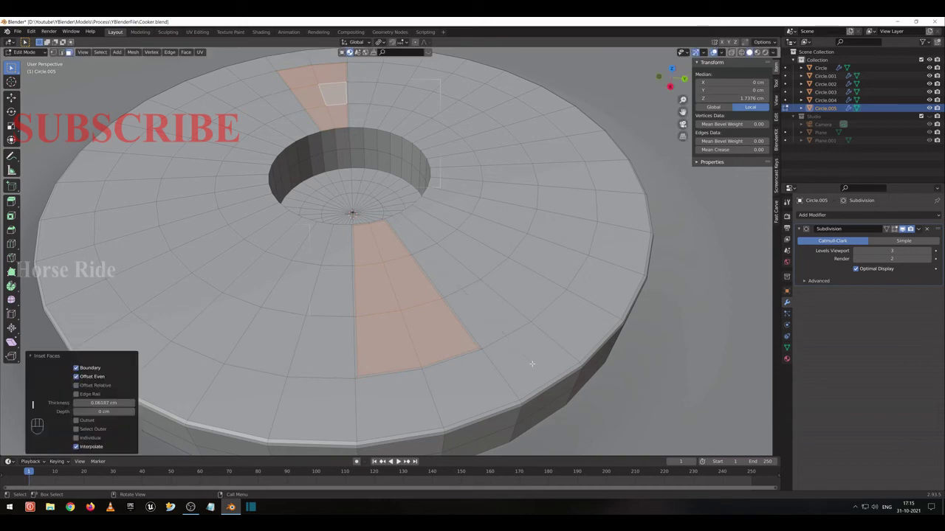
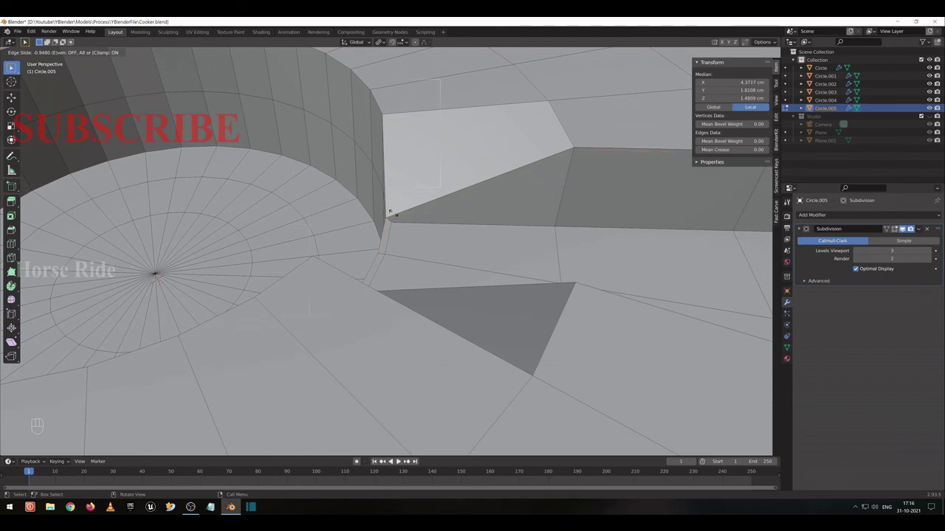
Add tightening edge loops at the groove corners and view the smoothed disc in Object Mode.
{"action": "key", "text": "ctrl+r"}
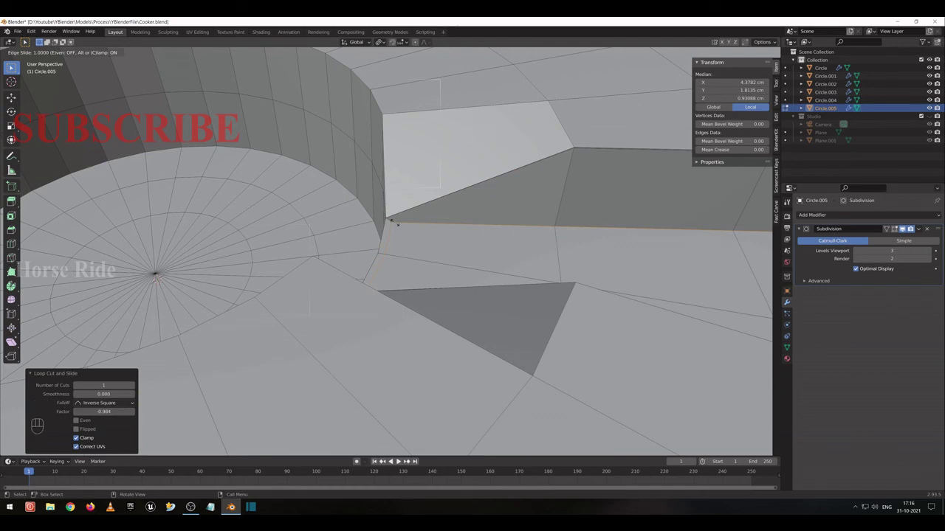
{"action": "key", "text": "Tab"}
{"action": "left_click", "coordinate": [15, 67]}
Zoom out and orbit to look over the whole cooker with the finished insert on its lid.
{"action": "middle_click", "coordinate": [15, 67]}
{"action": "middle_click", "coordinate": [14, 66]}
{"action": "left_click", "coordinate": [15, 66]}
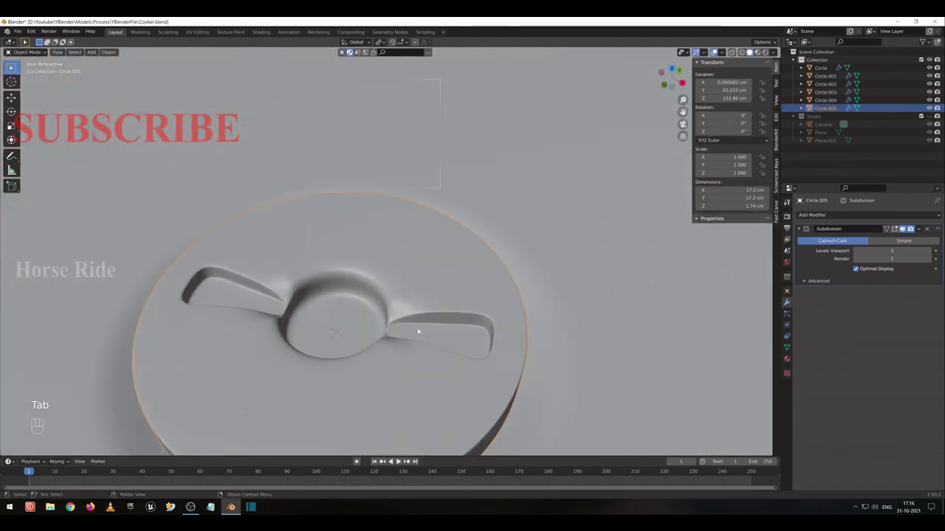
{"action": "left_click_drag", "start_coordinate": [15, 67], "coordinate": [14, 66]}
{"action": "left_click", "coordinate": [15, 66]}
{"action": "middle_click", "coordinate": [15, 66]}
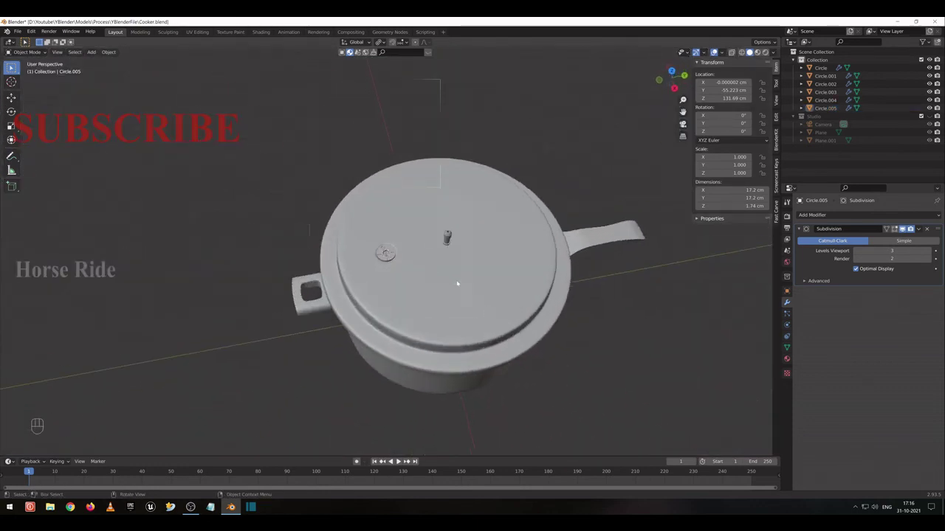
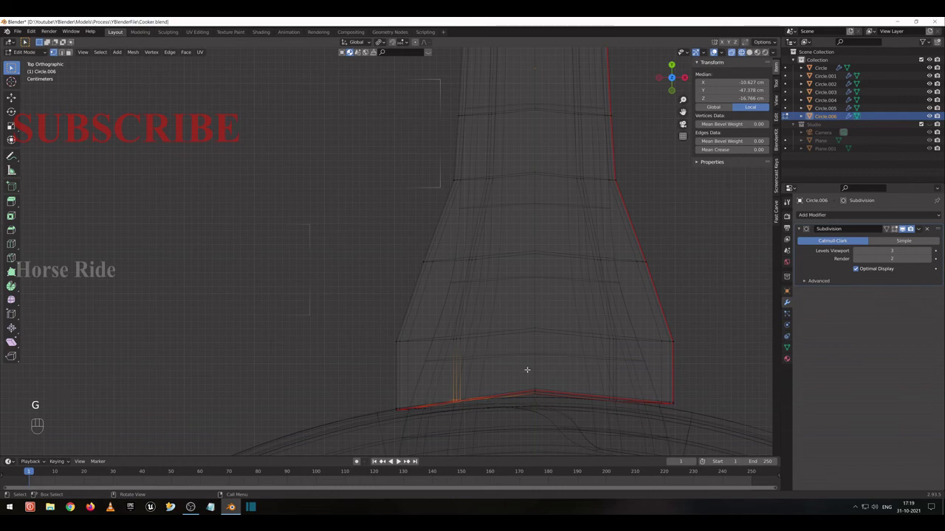
Move the handle's base edges along its length and raise the outer corner edge.
{"action": "left_click", "coordinate": [72, 51]}
{"action": "key", "text": "g"}
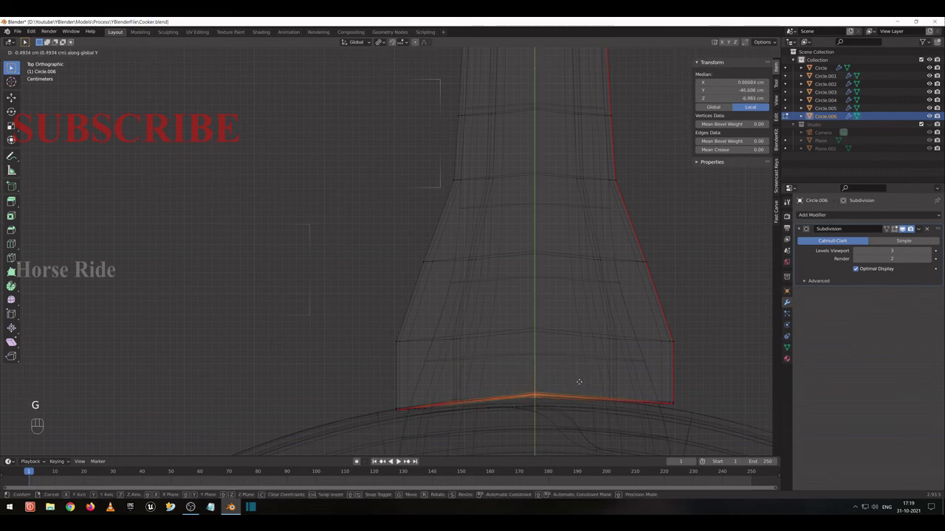
{"action": "left_click", "coordinate": [15, 67]}
{"action": "left_click", "coordinate": [73, 51]}
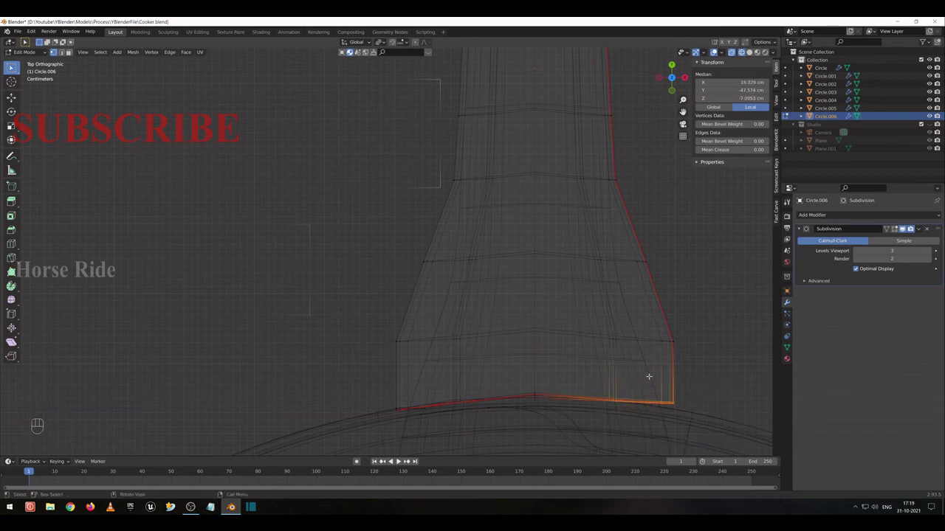
{"action": "key", "text": "g"}
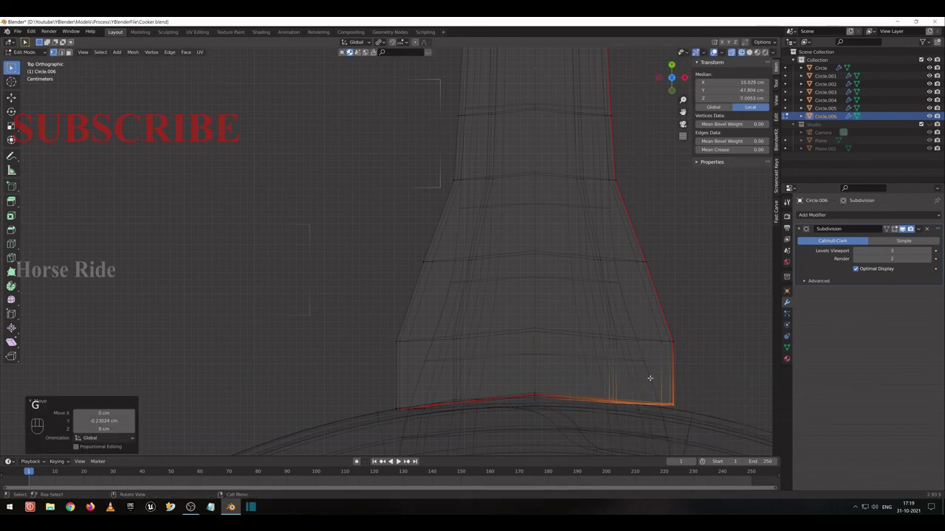
Reposition the remaining base edges so the handle meets the body, then view it smoothed.
{"action": "left_click", "coordinate": [72, 52]}
{"action": "left_click", "coordinate": [73, 52]}
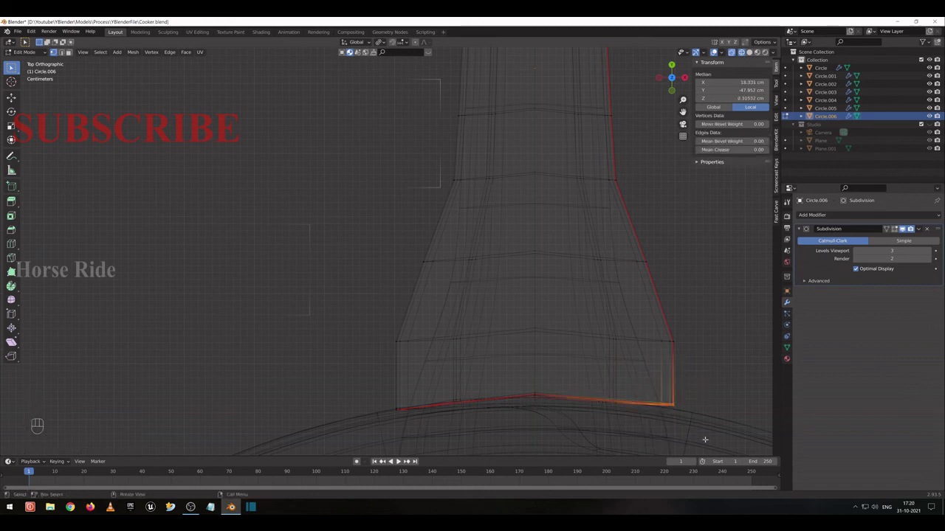
{"action": "key", "text": "g"}
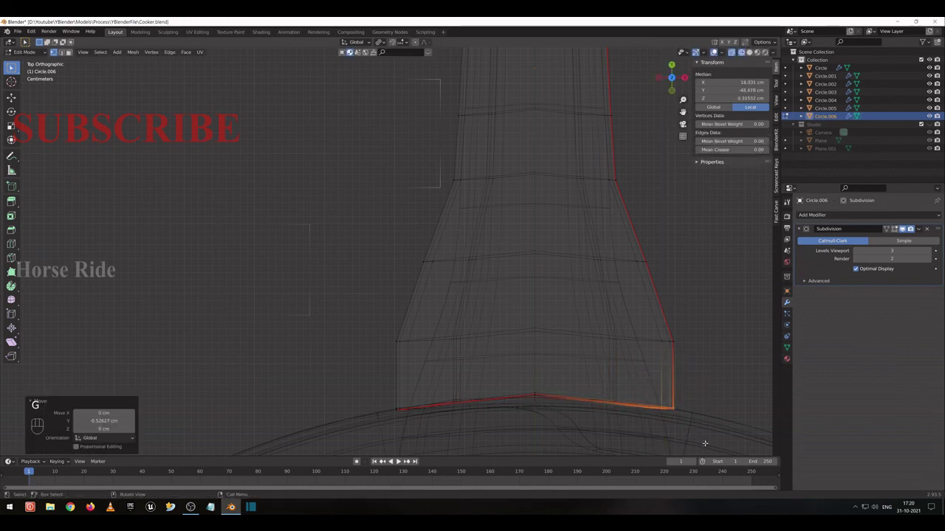
{"action": "key", "text": "Tab"}
{"action": "key", "text": "shift+z"}
Re-enter editing on the handle in Right Orthographic wireframe view.
{"action": "left_click", "coordinate": [15, 67]}
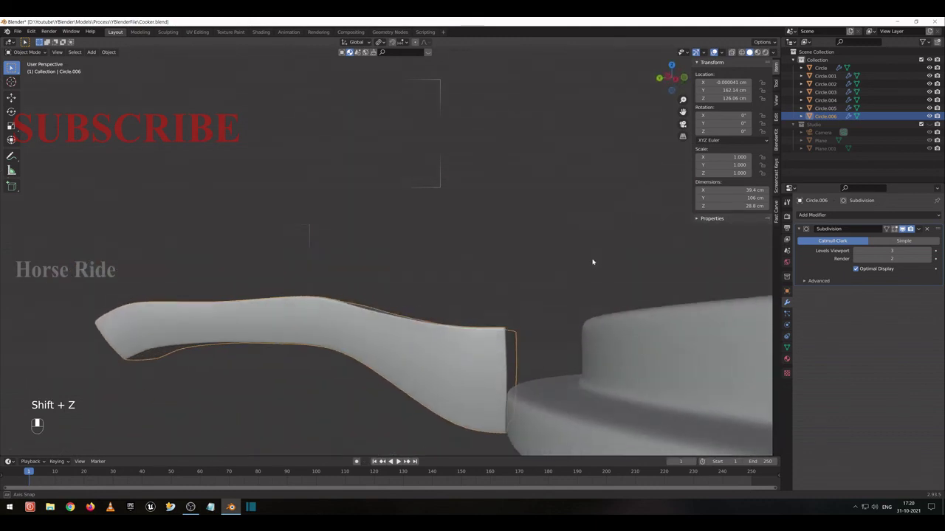
{"action": "left_click", "coordinate": [15, 66]}
{"action": "key", "text": "Tab"}
{"action": "left_click", "coordinate": [73, 52]}
{"action": "key", "text": "KP_3"}
{"action": "key", "text": "shift+z"}
{"action": "left_click", "coordinate": [72, 52]}
{"action": "left_click", "coordinate": [72, 51]}
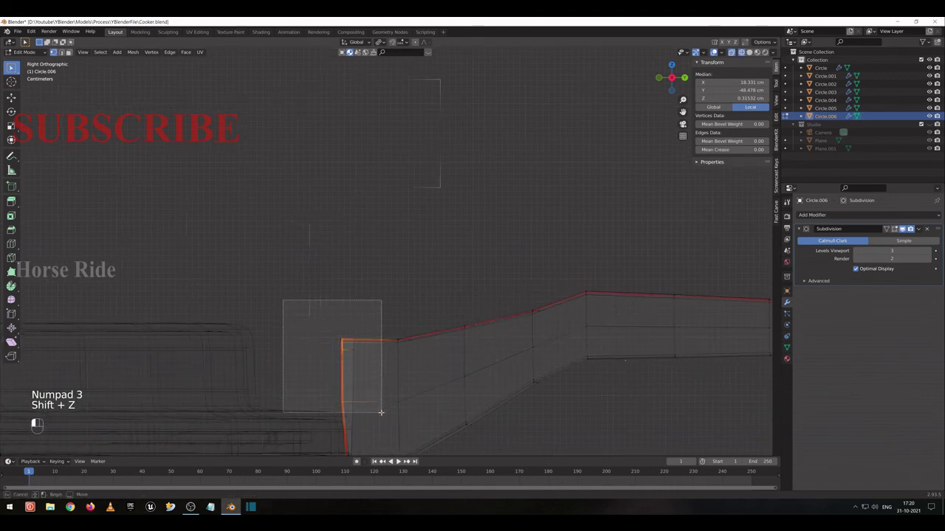
Move the handle's inner end vertices along Y and extrude them toward the body, then view it smoothed.
{"action": "left_click", "coordinate": [73, 52]}
{"action": "left_click", "coordinate": [73, 52]}
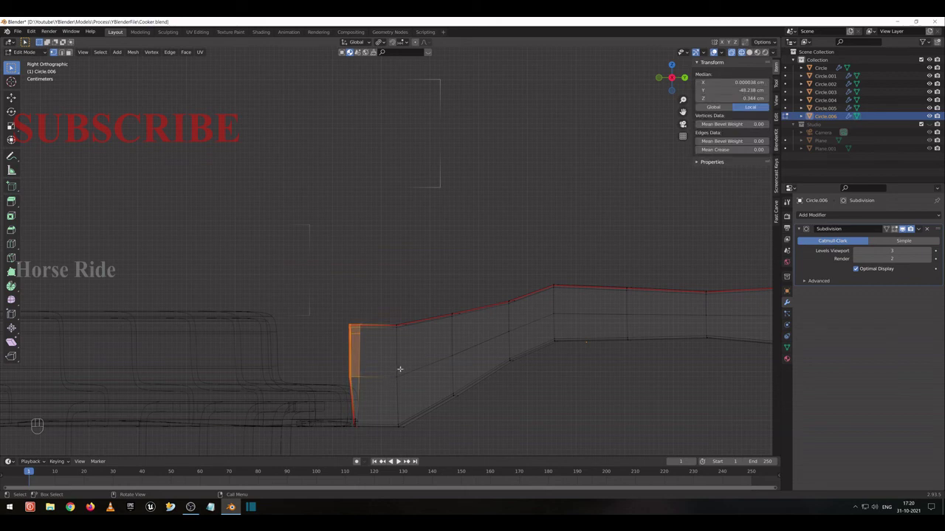
{"action": "double_click", "coordinate": [72, 52]}
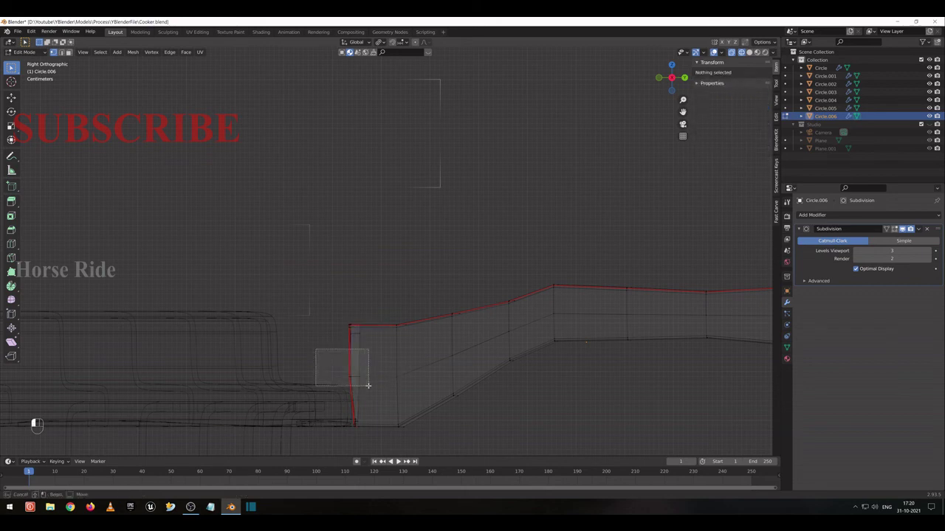
{"action": "key", "text": "g"}
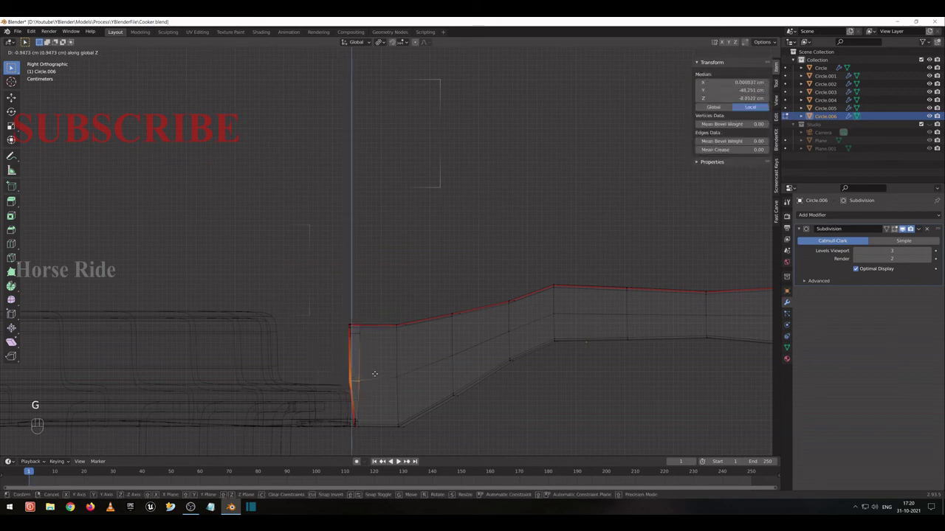
{"action": "left_click", "coordinate": [15, 66]}
{"action": "key", "text": "e"}
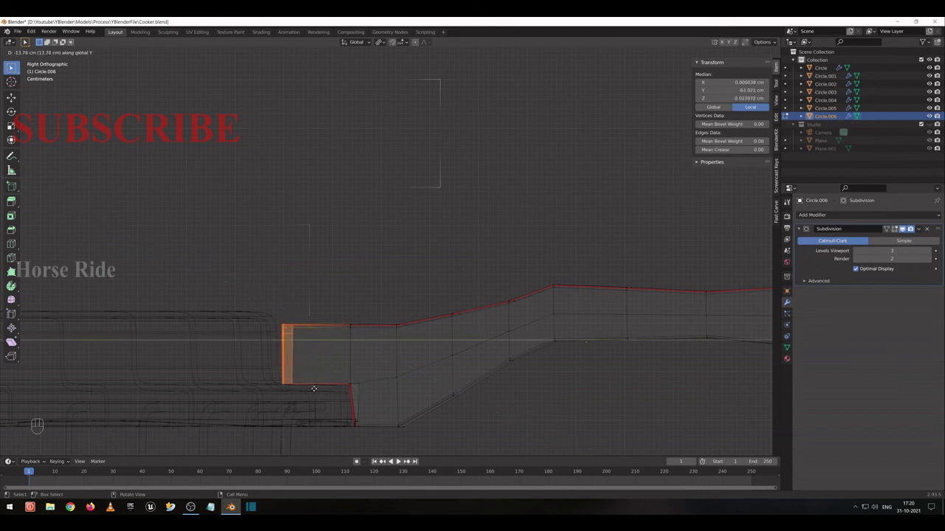
{"action": "middle_click", "coordinate": [73, 52]}
{"action": "key", "text": "Tab"}
{"action": "key", "text": "shift+z"}
Select the lower handle Circle.001 and move it vertically to a new height against the body.
{"action": "left_click", "coordinate": [14, 66]}
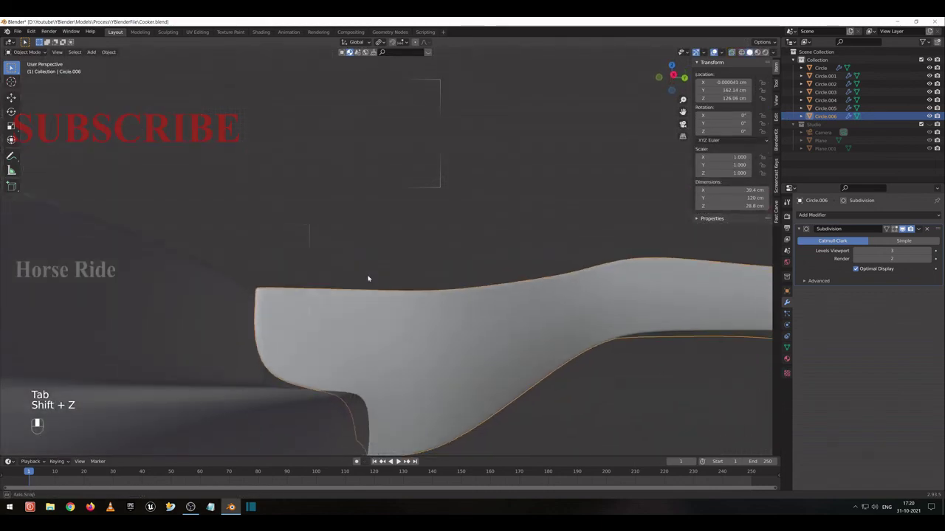
{"action": "left_click", "coordinate": [15, 66]}
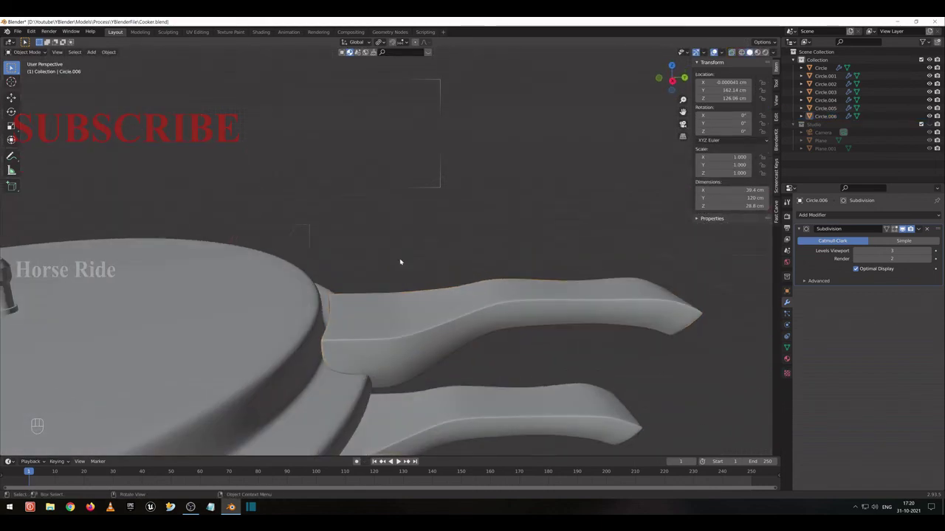
{"action": "left_click_drag", "start_coordinate": [14, 66], "coordinate": [59, 39]}
{"action": "left_click_drag", "start_coordinate": [15, 66], "coordinate": [15, 67]}
{"action": "double_click", "coordinate": [60, 39]}
{"action": "middle_click", "coordinate": [60, 40]}
{"action": "left_click_drag", "start_coordinate": [60, 39], "coordinate": [60, 39]}
{"action": "left_click", "coordinate": [59, 39]}
{"action": "left_click", "coordinate": [60, 39]}
{"action": "key", "text": "g"}
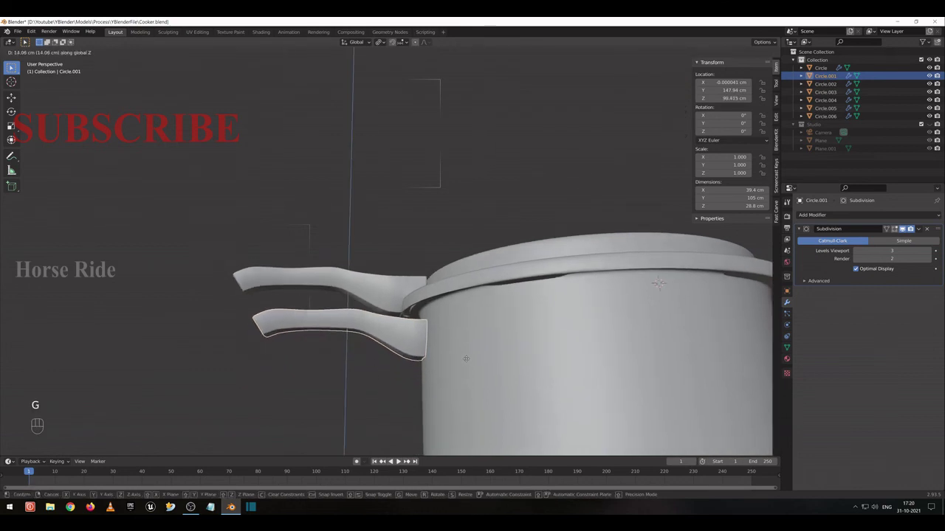
{"action": "left_click_drag", "start_coordinate": [60, 39], "coordinate": [15, 66]}
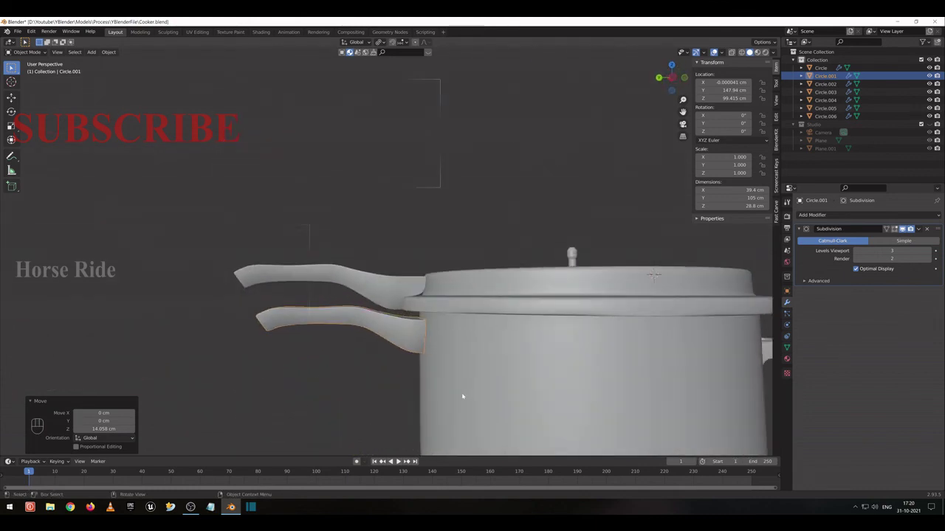
{"action": "left_click", "coordinate": [15, 66]}
Nudge the handle's position once more and save the cooker file.
{"action": "left_click", "coordinate": [14, 66]}
{"action": "double_click", "coordinate": [15, 67]}
{"action": "key", "text": "g"}
{"action": "left_click", "coordinate": [15, 66]}
{"action": "key", "text": "ctrl+s"}
{"action": "left_click", "coordinate": [14, 66]}
{"action": "left_click", "coordinate": [15, 66]}
Switch to Material Preview shading and inspect the cooker from above and from the side.
{"action": "middle_click", "coordinate": [14, 67]}
{"action": "key", "text": "z"}
{"action": "middle_click", "coordinate": [15, 66]}
{"action": "left_click", "coordinate": [15, 66]}
{"action": "middle_click", "coordinate": [15, 67]}
{"action": "left_click_drag", "start_coordinate": [15, 66], "coordinate": [15, 66]}
{"action": "left_click_drag", "start_coordinate": [15, 66], "coordinate": [15, 67]}
{"action": "middle_click", "coordinate": [15, 66]}
{"action": "middle_click", "coordinate": [14, 66]}
{"action": "middle_click", "coordinate": [15, 66]}
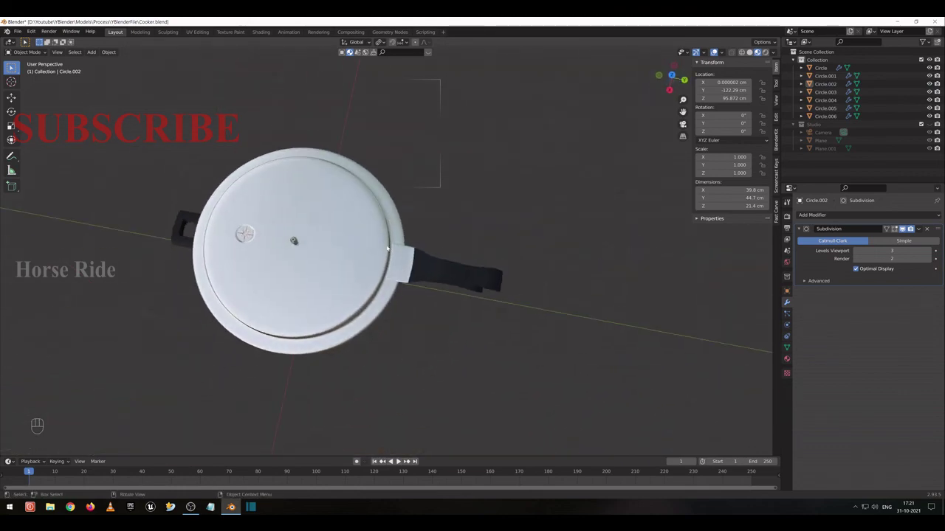